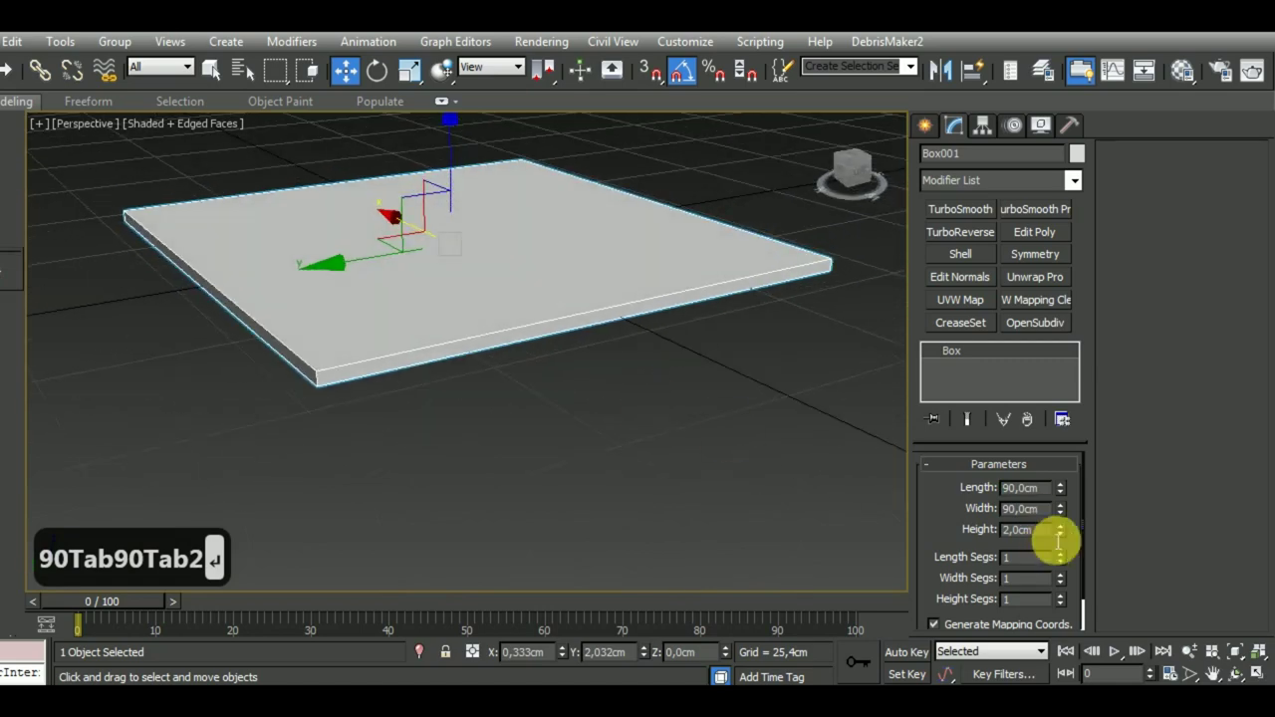
# Set the 90 cm box's Length Segs and Width Segs both to 50
pyautogui.write('0')
pyautogui.press('Tab')
pyautogui.press('BackSpace')
pyautogui.write('0')
pyautogui.press('Return')
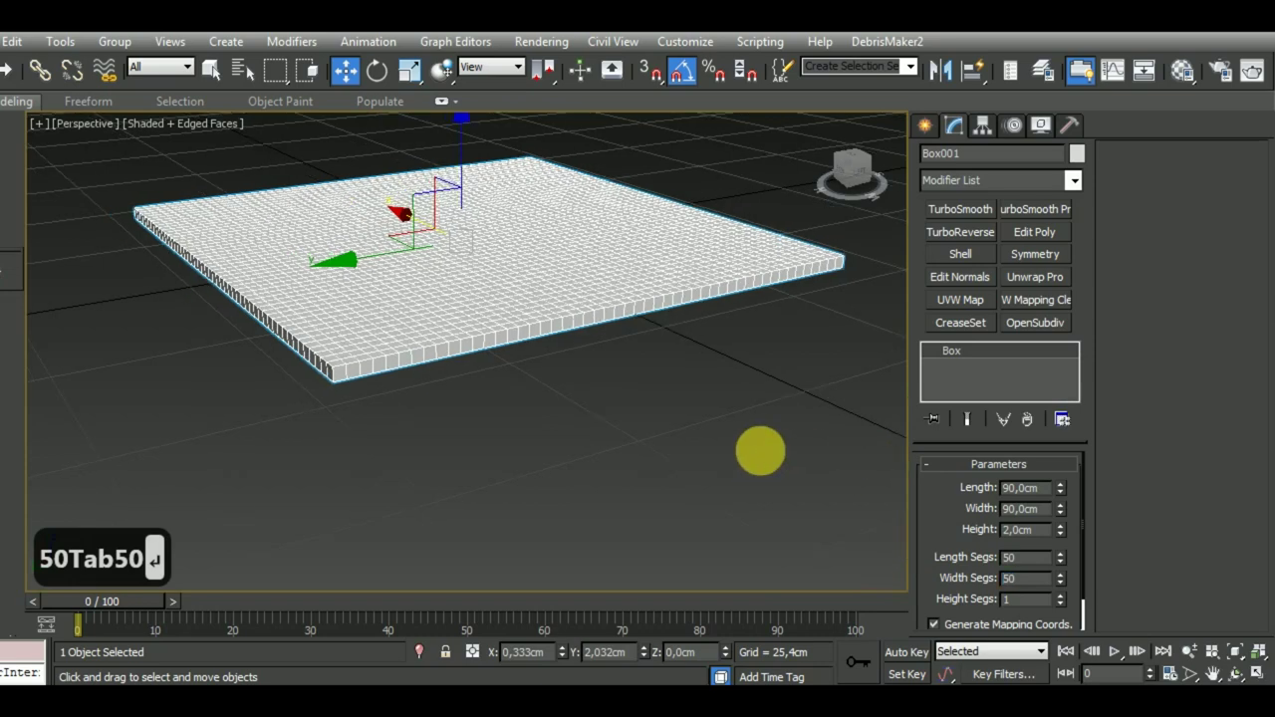
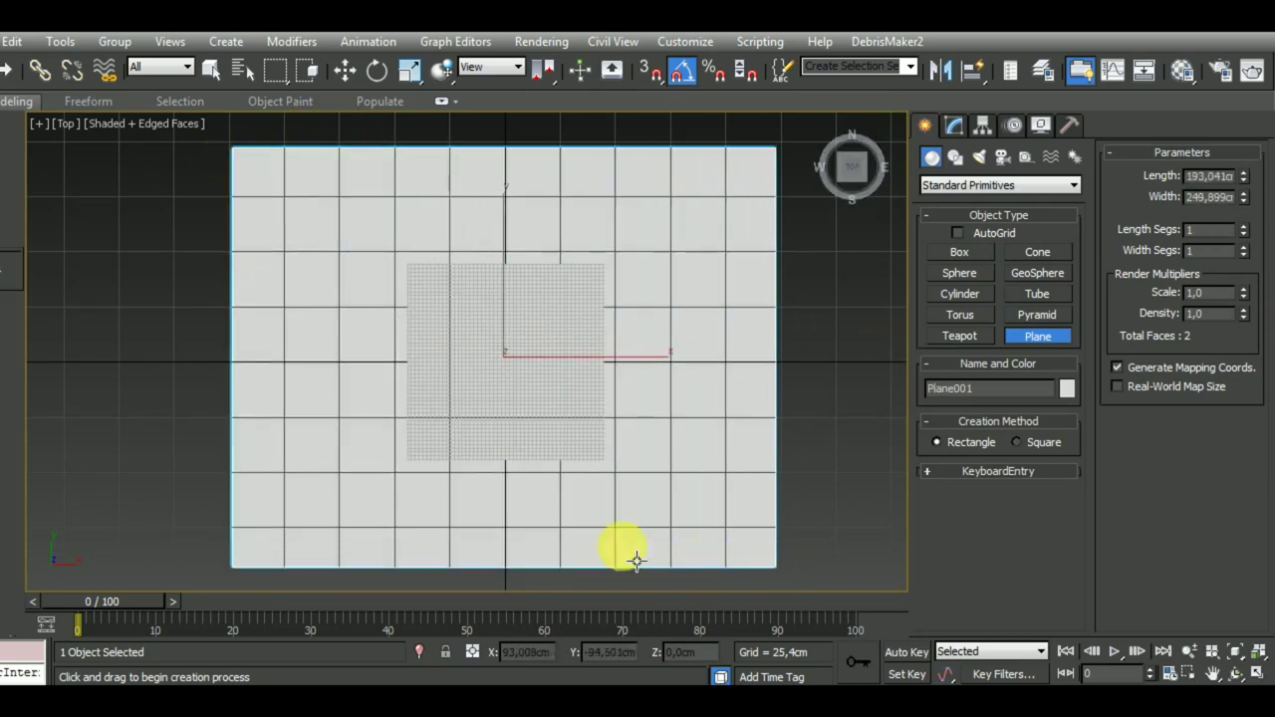
# Apply Cloth to Box001 and Plane001, making Box001 a cloth object with the Cotton preset
pyautogui.press('g')
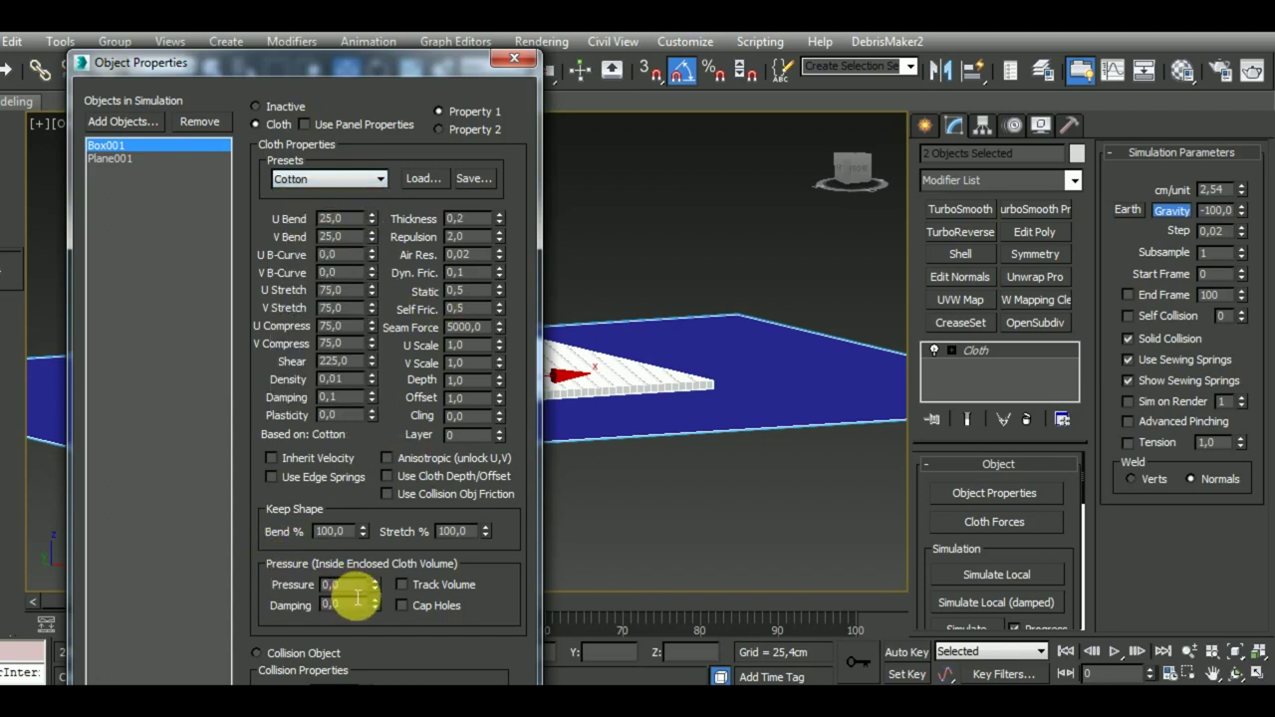
pyautogui.press('1')
# Set pressure to 10, simulate locally until the box inflates into a pillow, then stop
pyautogui.write('10')
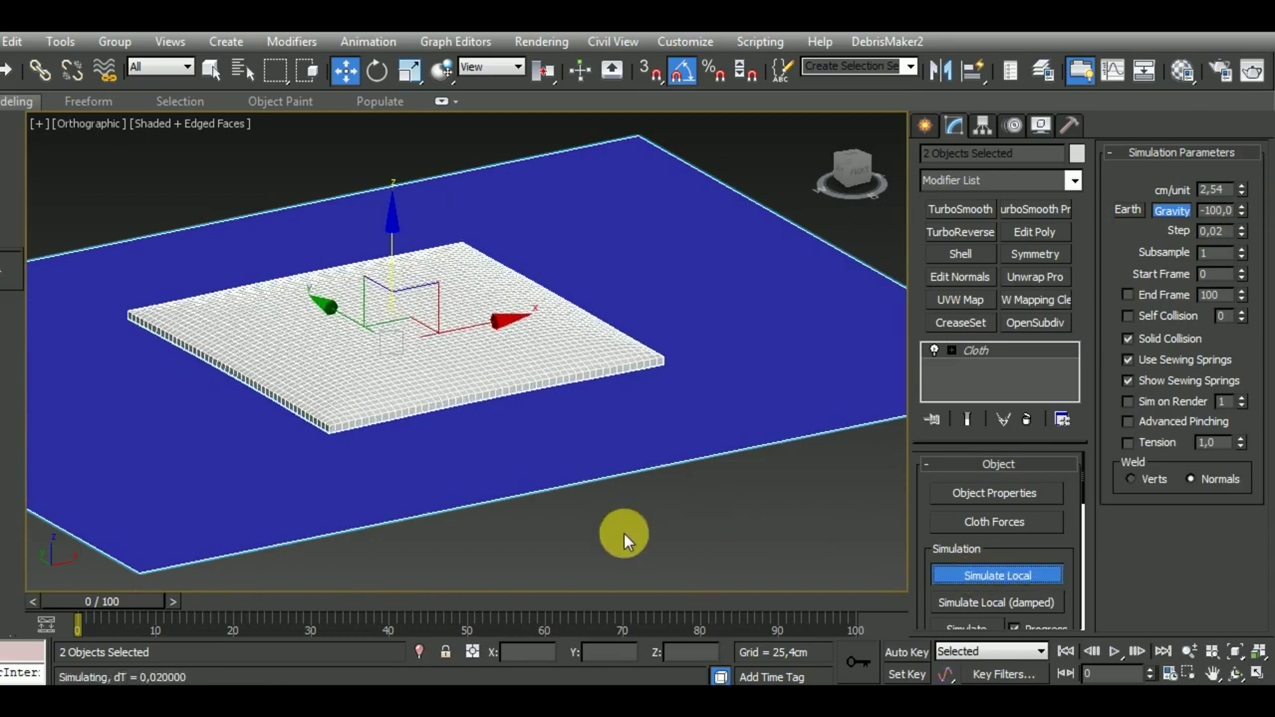
pyautogui.press('F4')
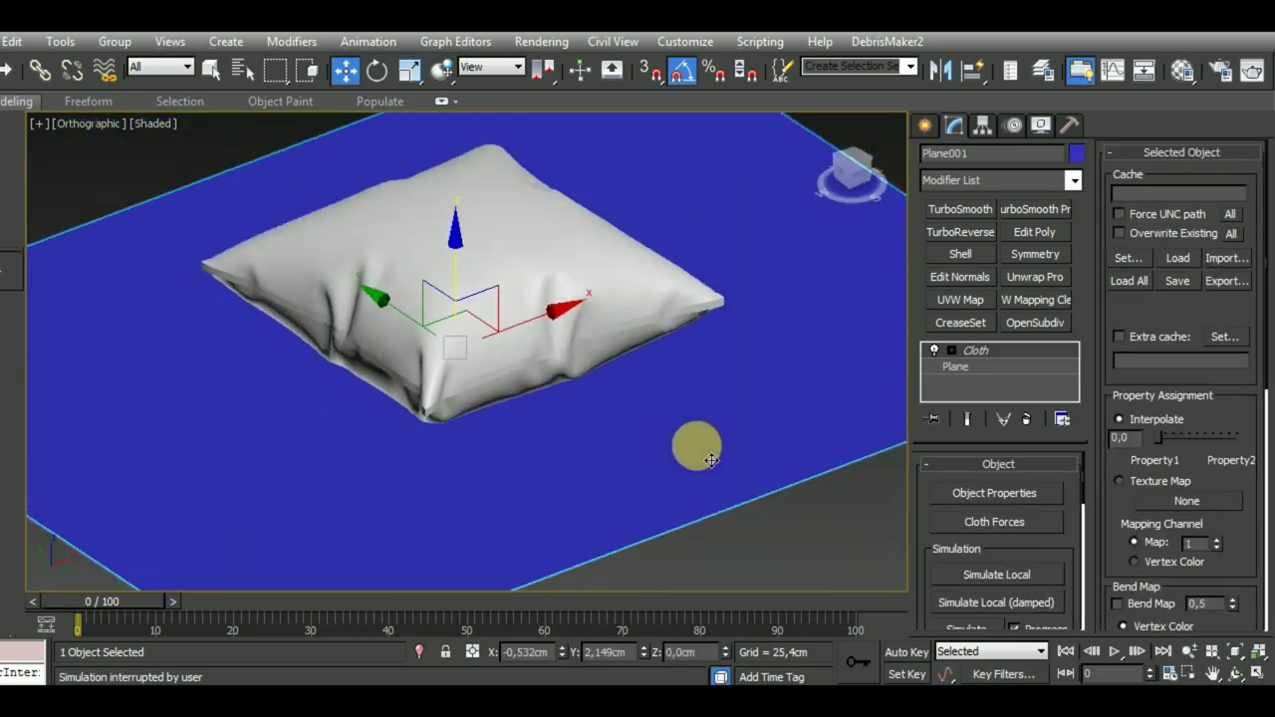
pyautogui.press('F4')
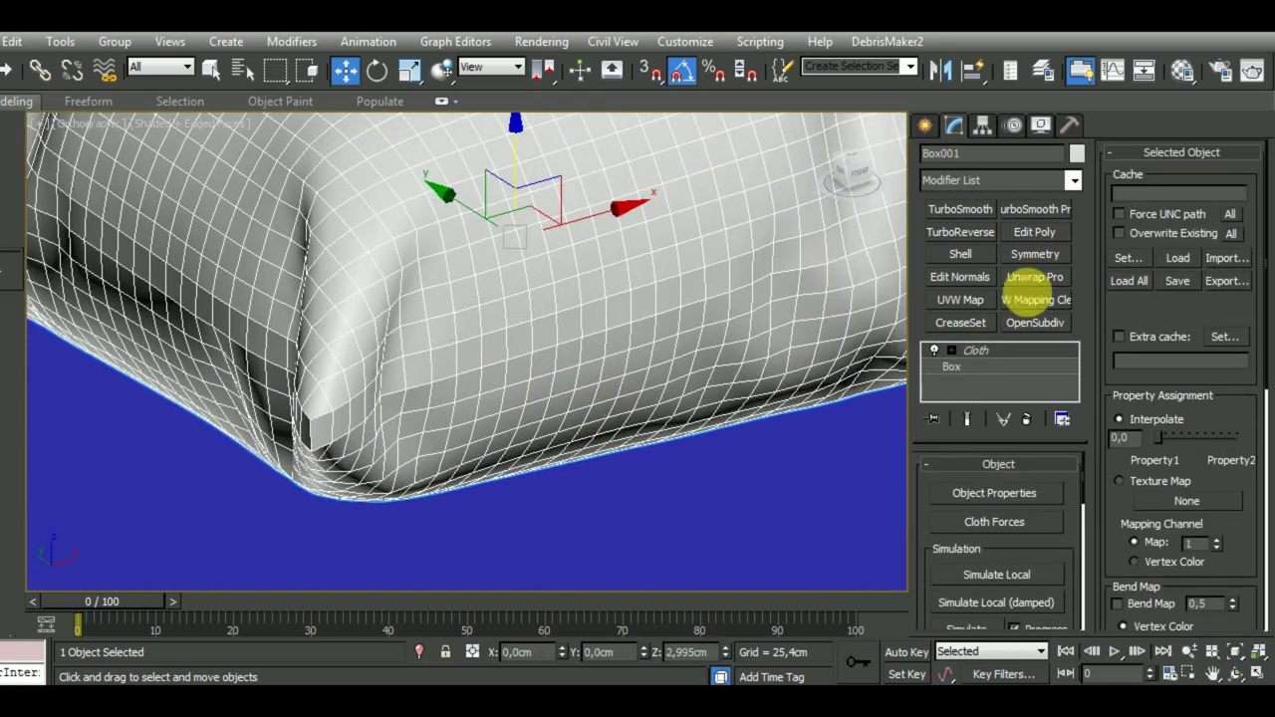
# Add an Edit Poly modifier above Cloth and loop-select the pillow's rim seam edges
pyautogui.press('ctrl+z')
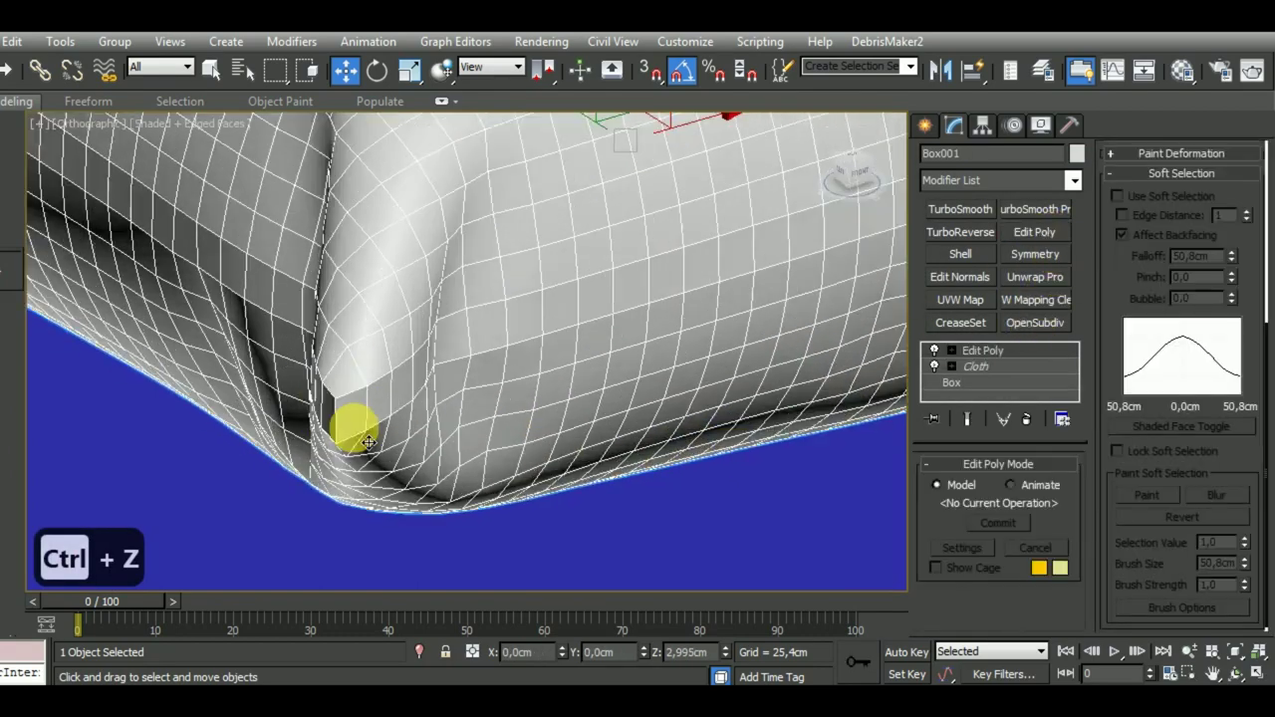
pyautogui.press('F4')
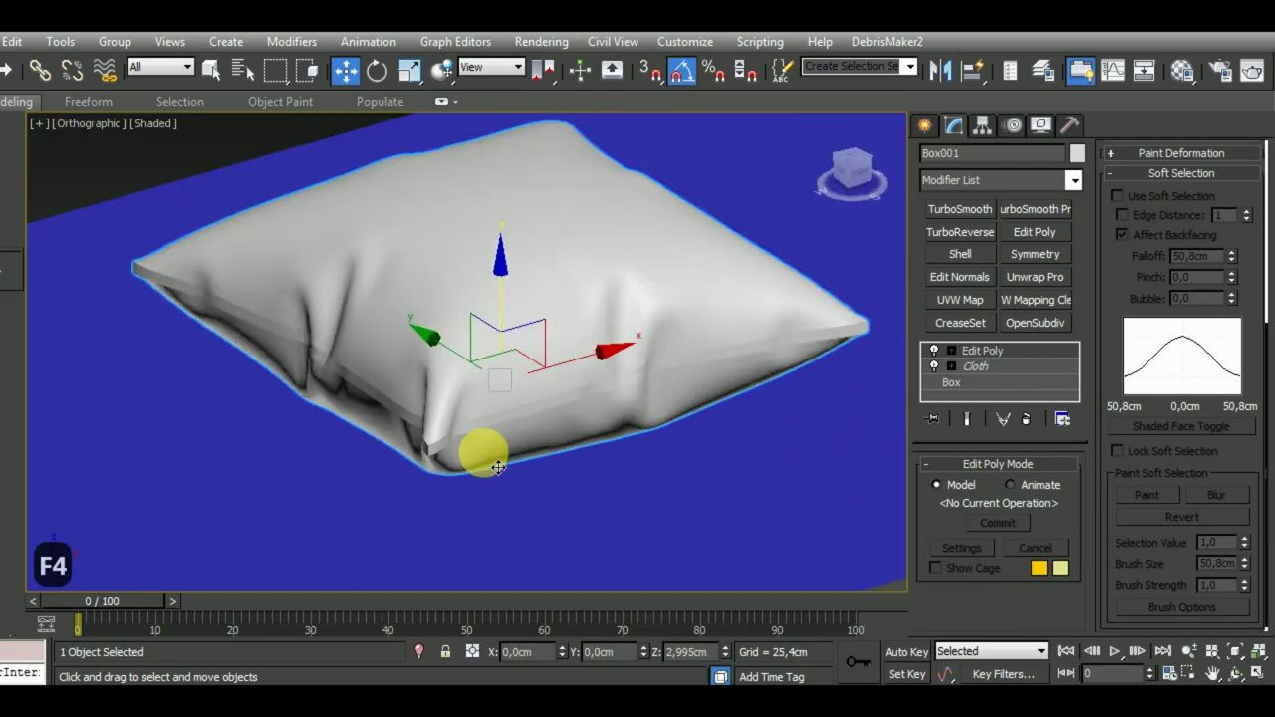
pyautogui.press('F4')
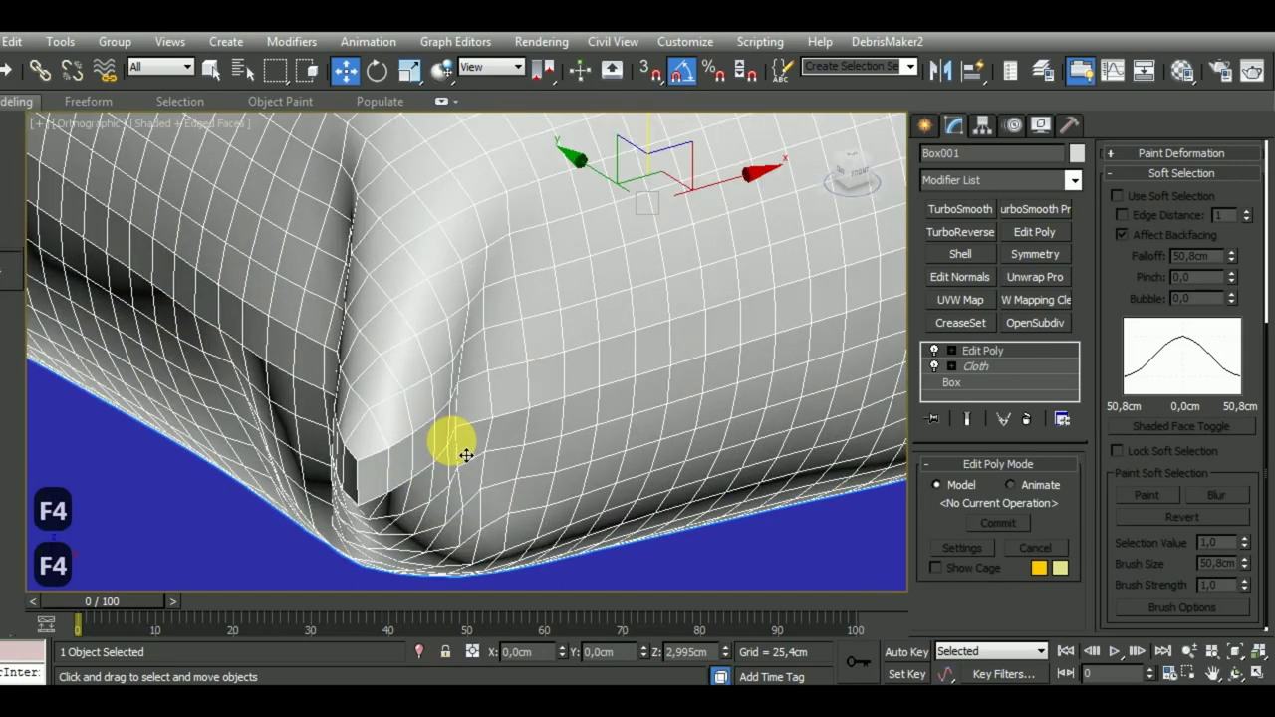
# Extend the seam edge loop, chamfer it, and add Unwrap UVW with Map Seams on
pyautogui.press('2')
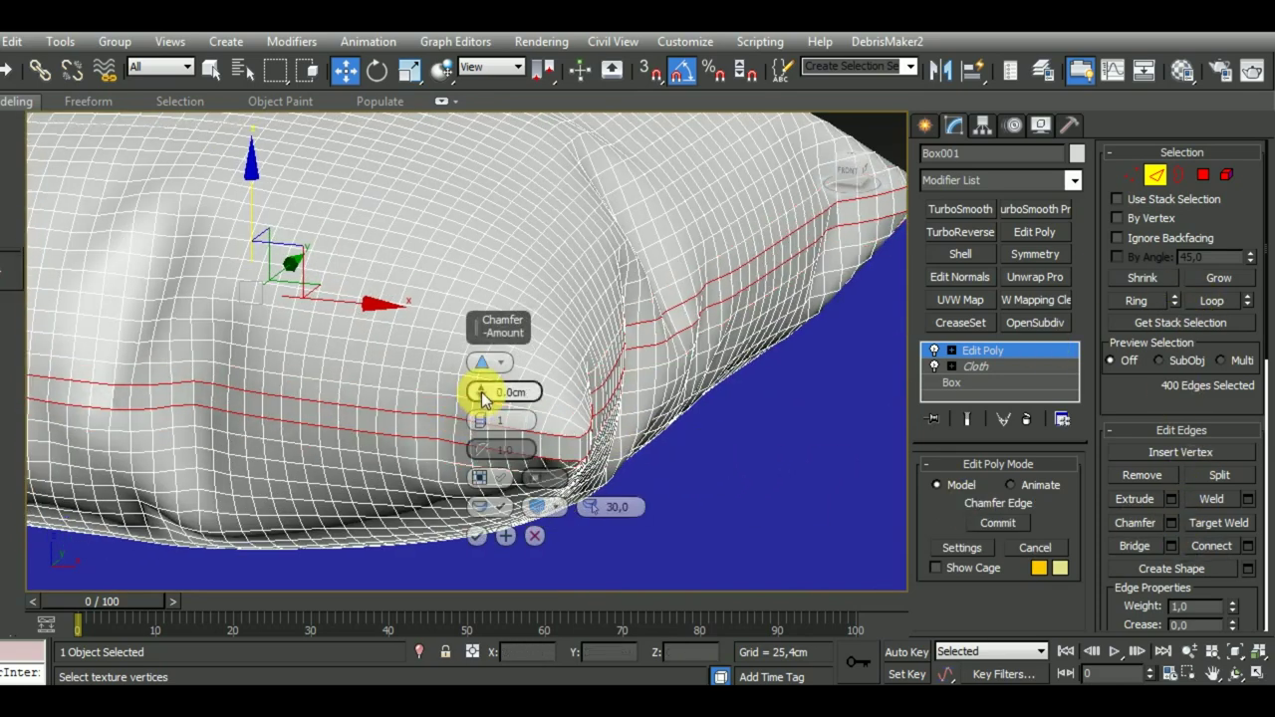
# Select the pillow's top faces from the Front view and peel them flat in the UV Editor
pyautogui.press('F4')
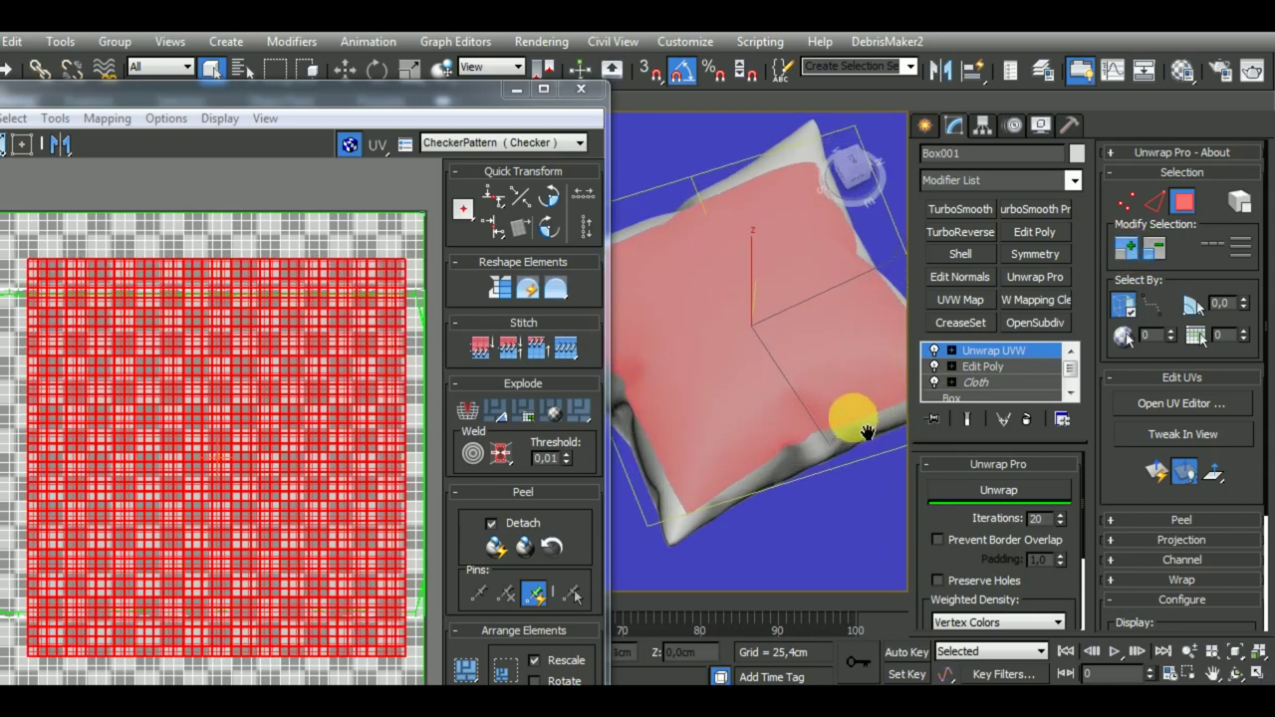
pyautogui.press('f')
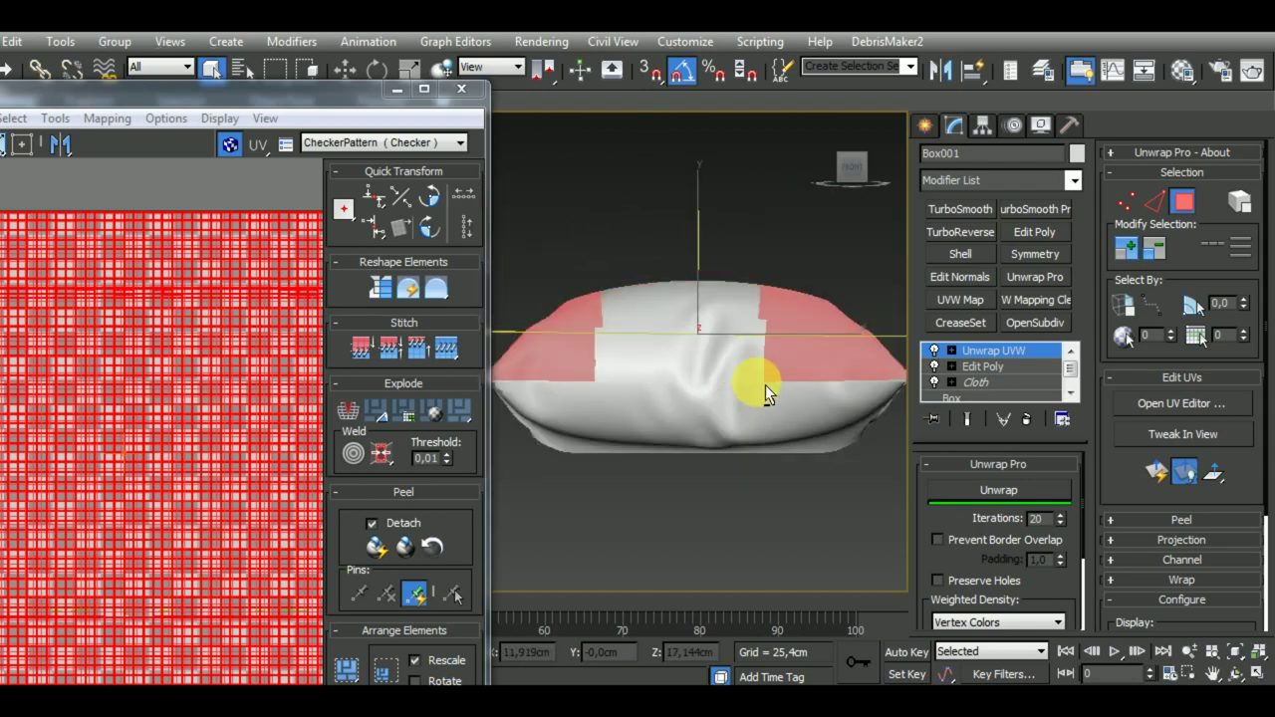
pyautogui.press('ctrl+z')
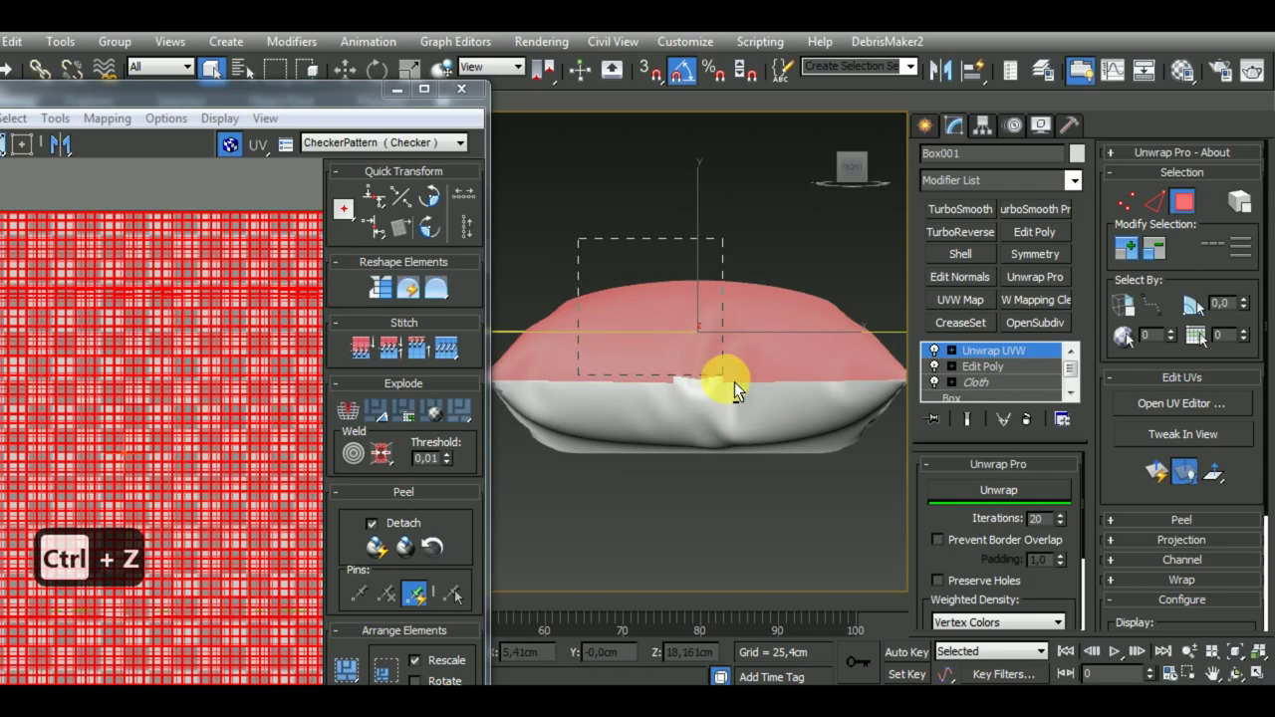
pyautogui.press('ctrl+z')
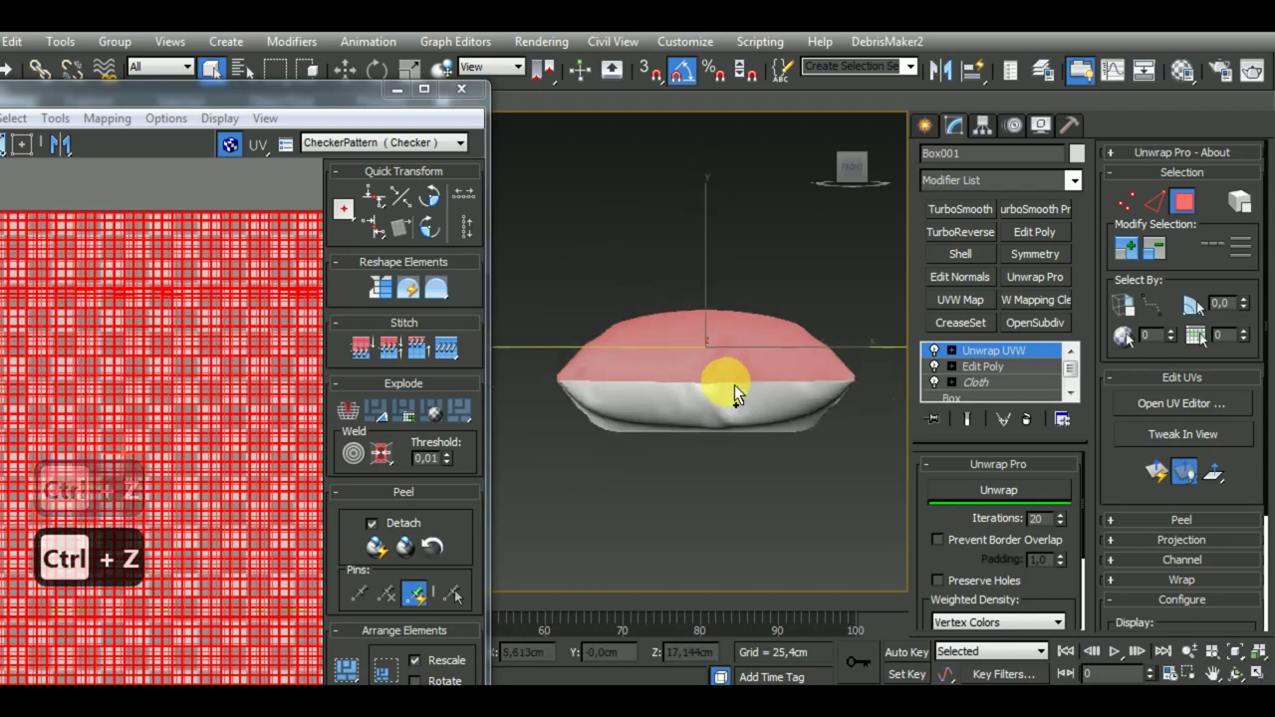
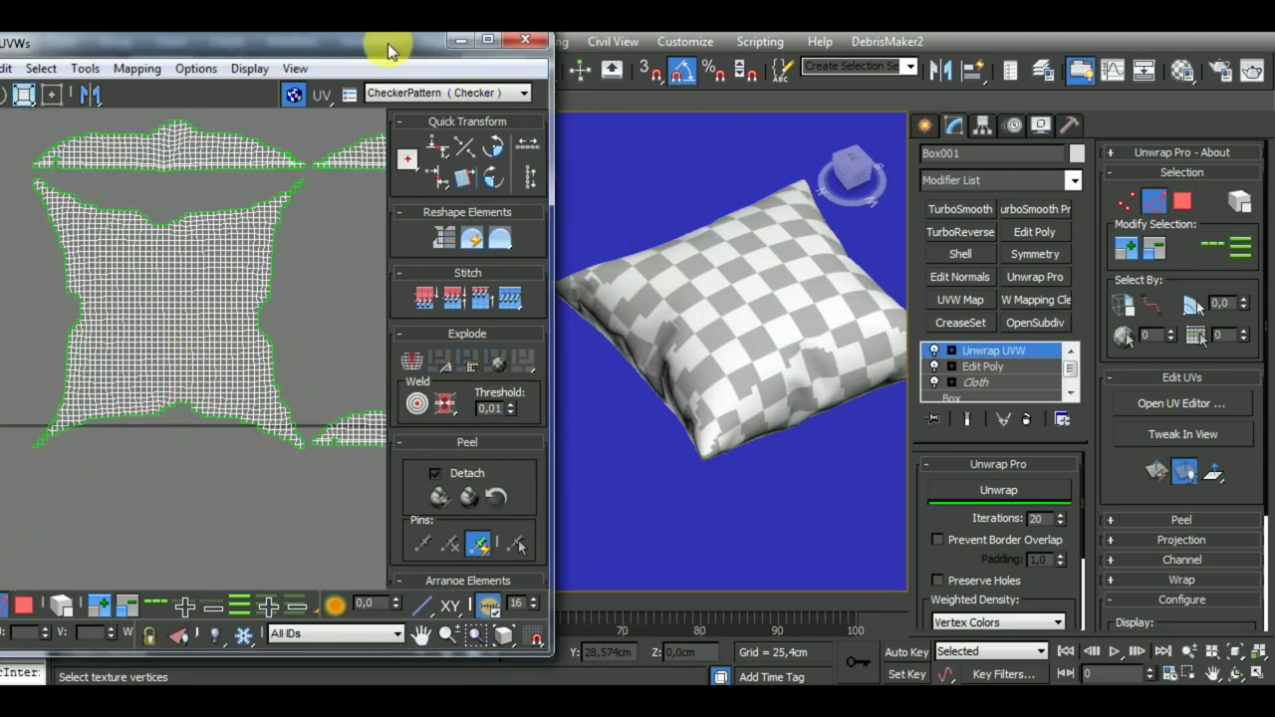
# Select and adjust the border vertices of the peeled island in Edit UVWs
pyautogui.doubleClick(187, 401)
pyautogui.click(294, 404)
pyautogui.press('ctrl+z')
pyautogui.press('ctrl+z')
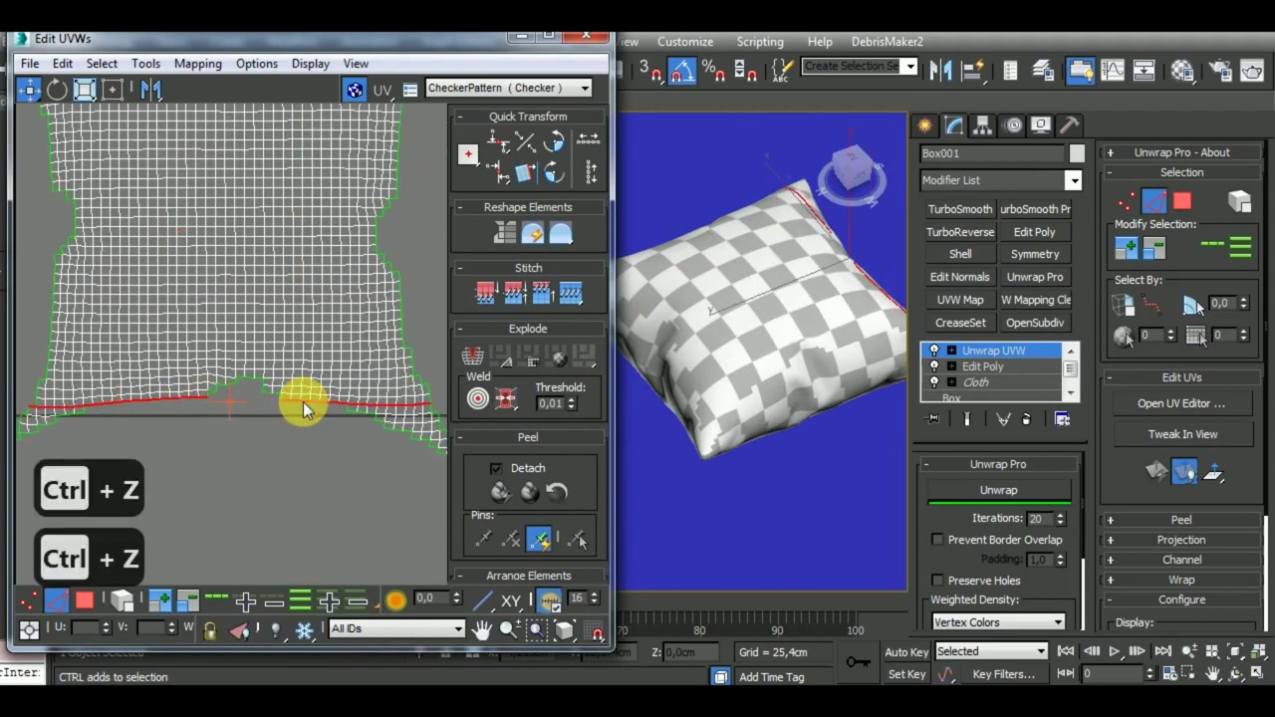
# Run Unwrap with Prevent Border Overlap so the UV islands lie flat without overlapping
pyautogui.press('shift+s')
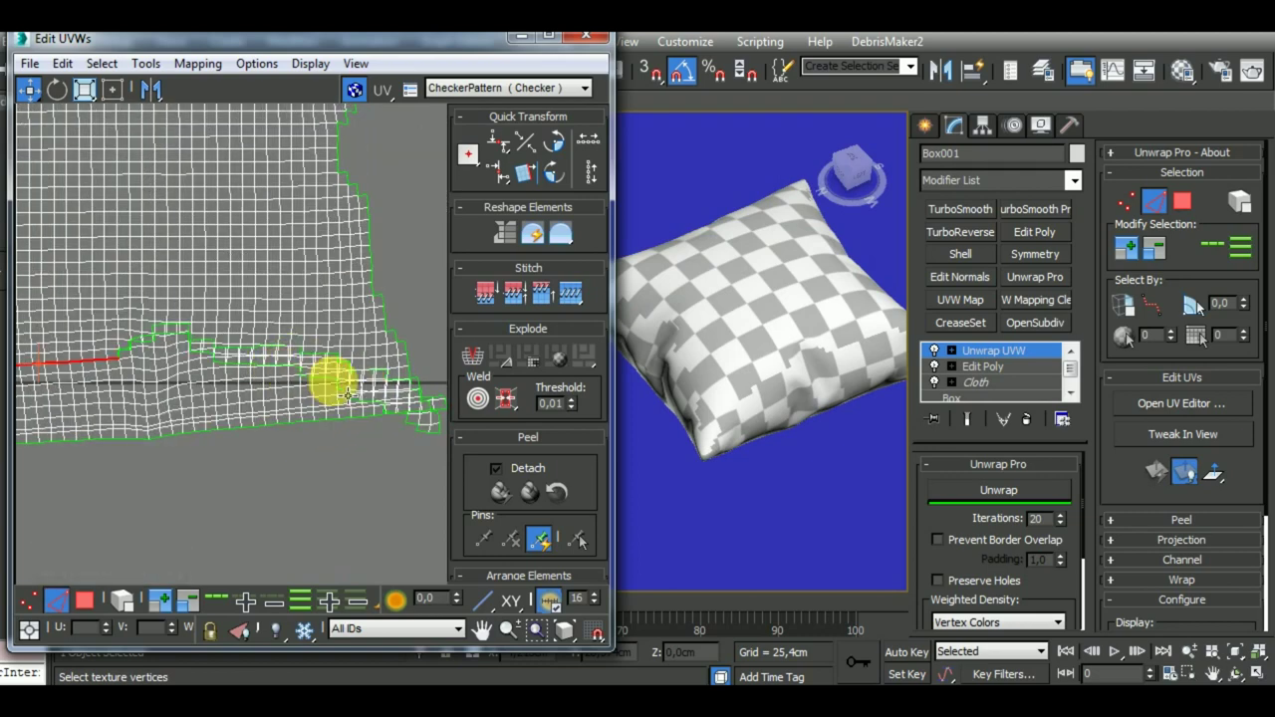
pyautogui.press('shift+s')
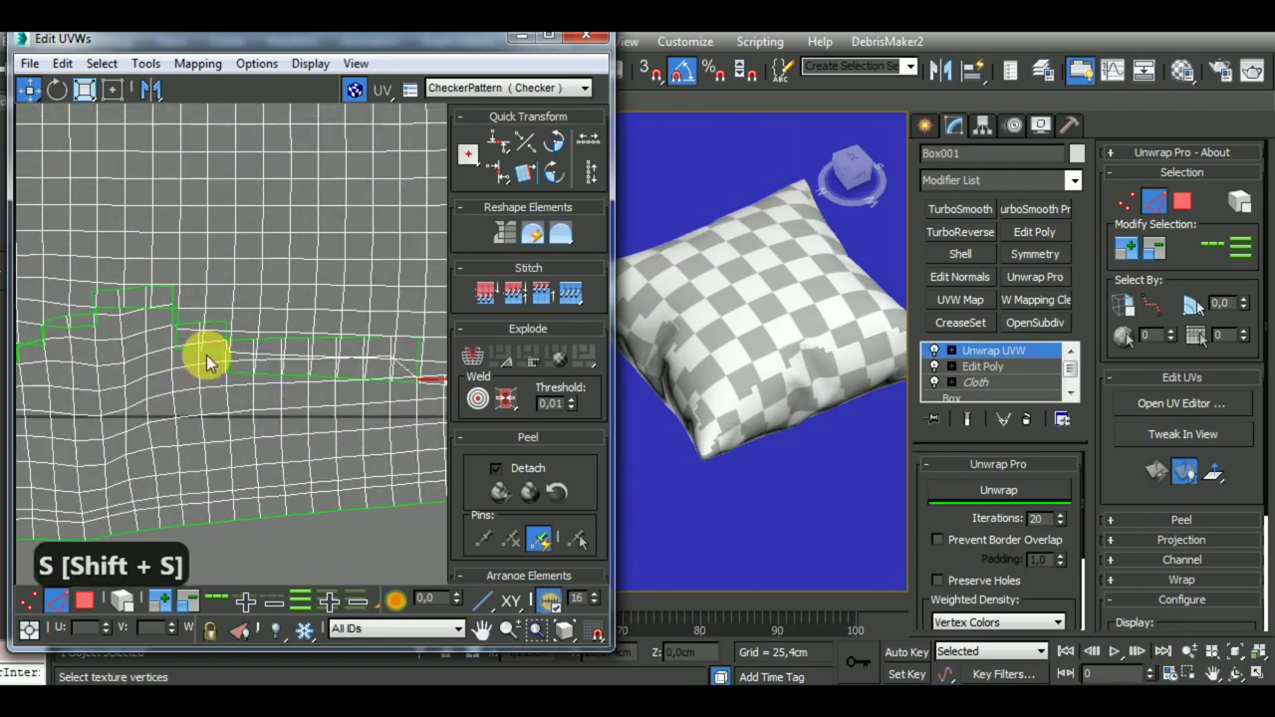
pyautogui.press('shift+s')
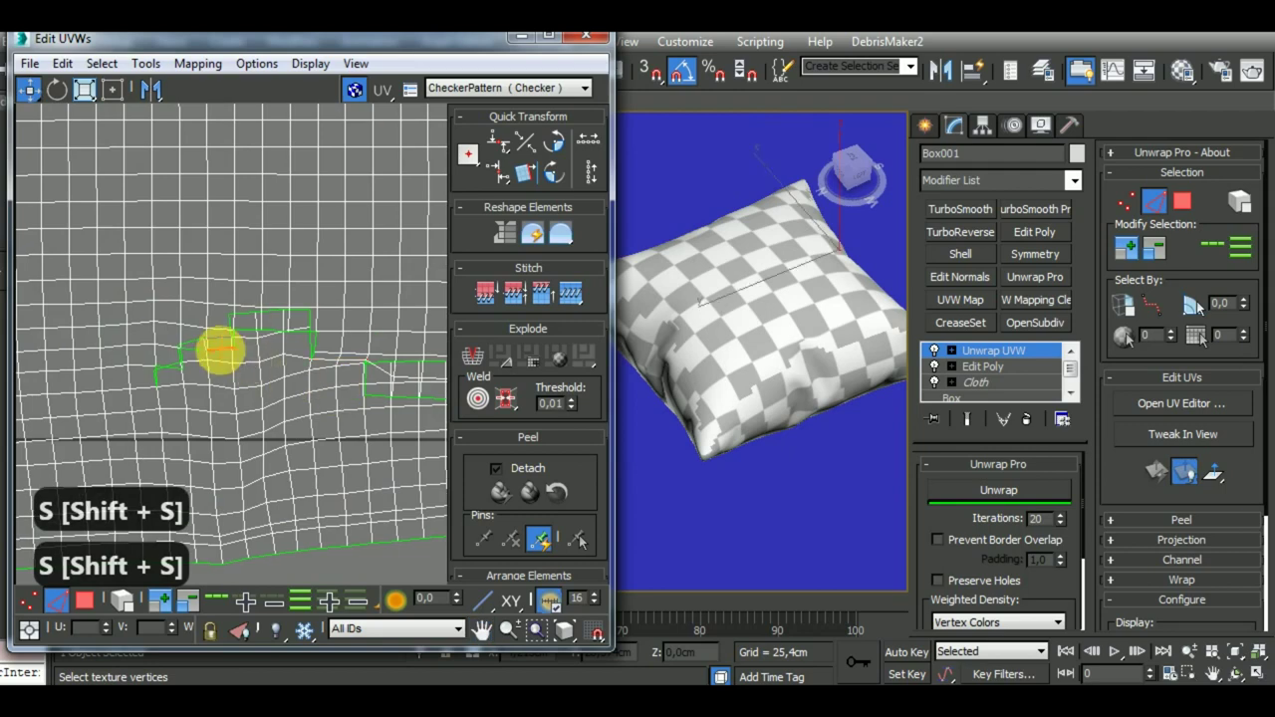
pyautogui.press('shift+s')
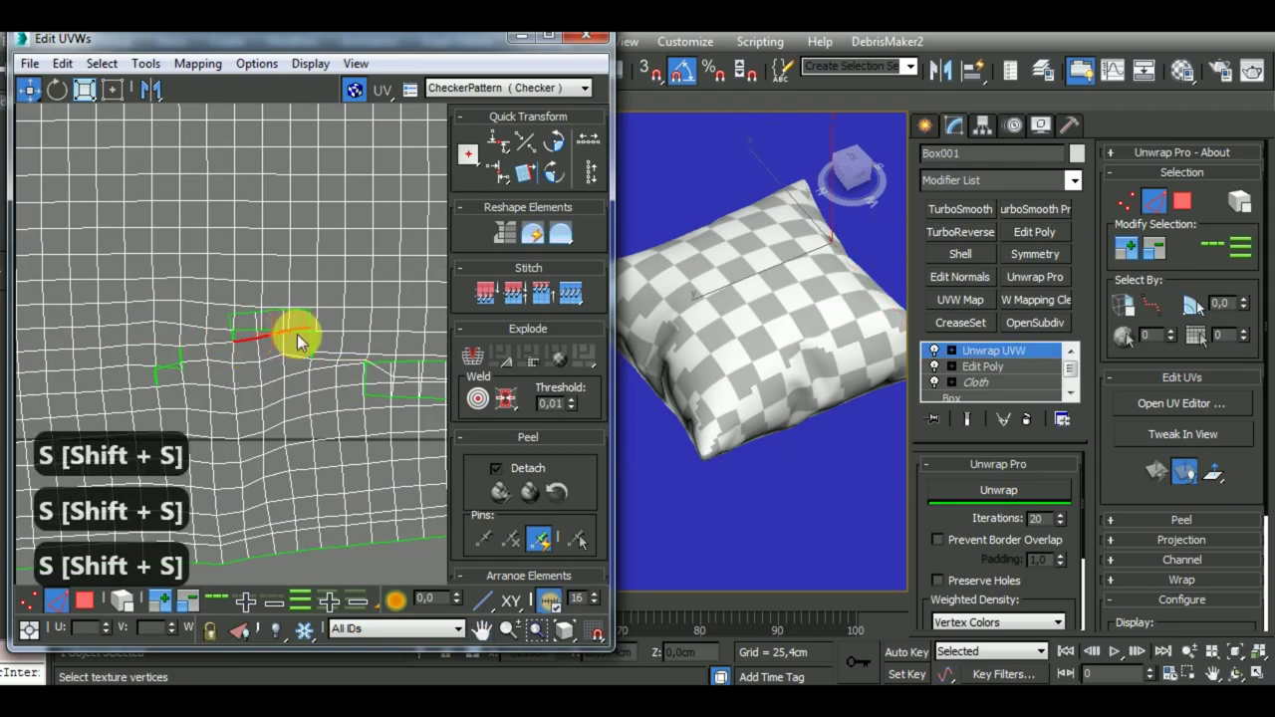
pyautogui.press('shift+s')
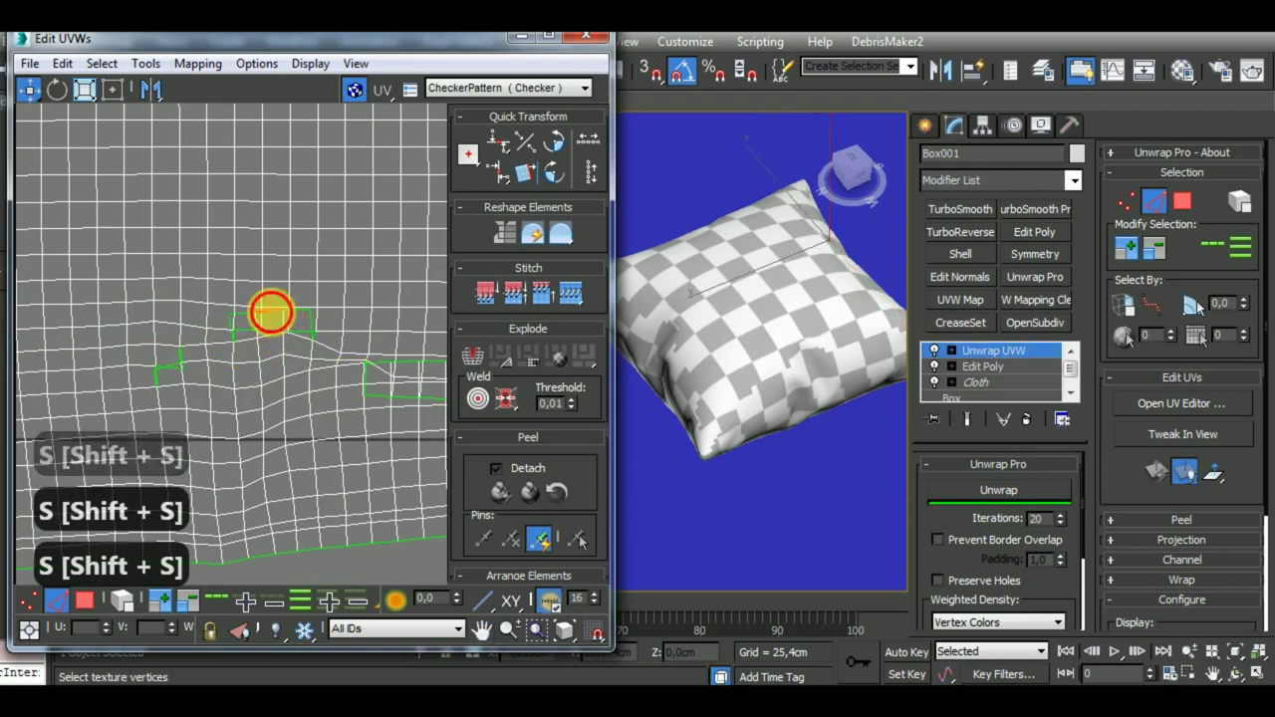
pyautogui.press('shift+s')
pyautogui.press('shift+s')
pyautogui.press('shift+s')
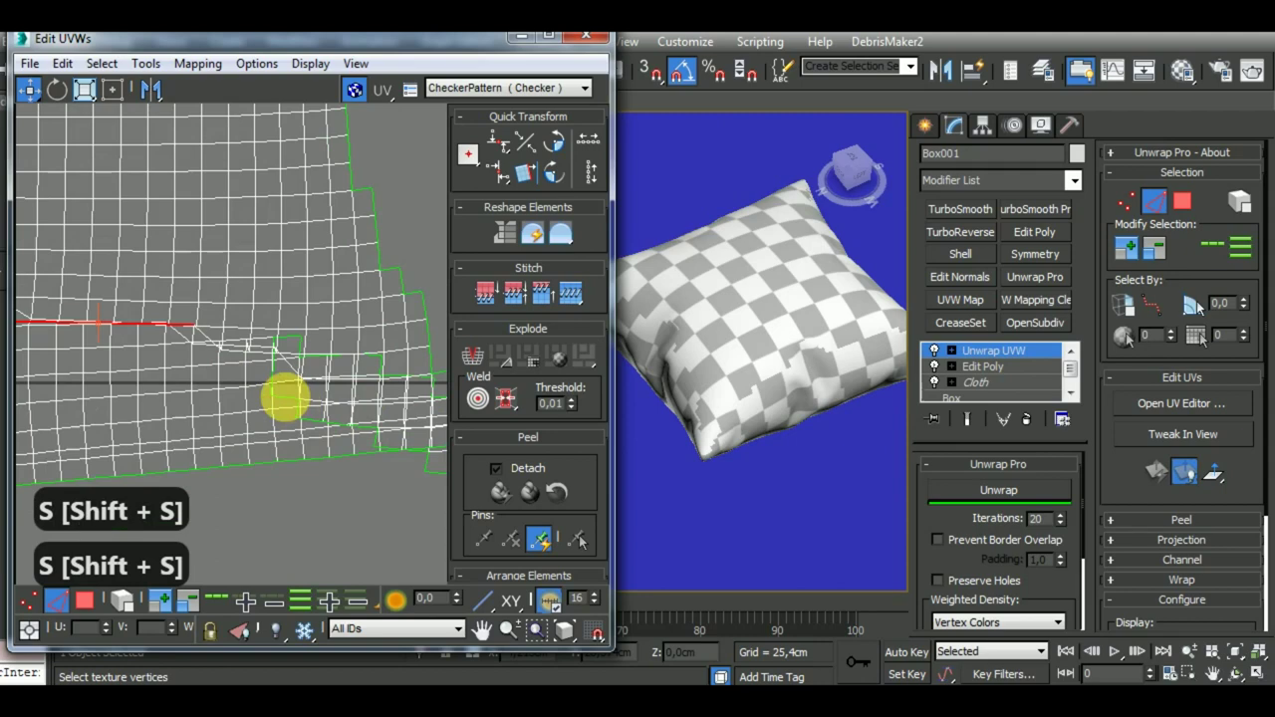
pyautogui.press('shift+s')
pyautogui.press('shift+s')
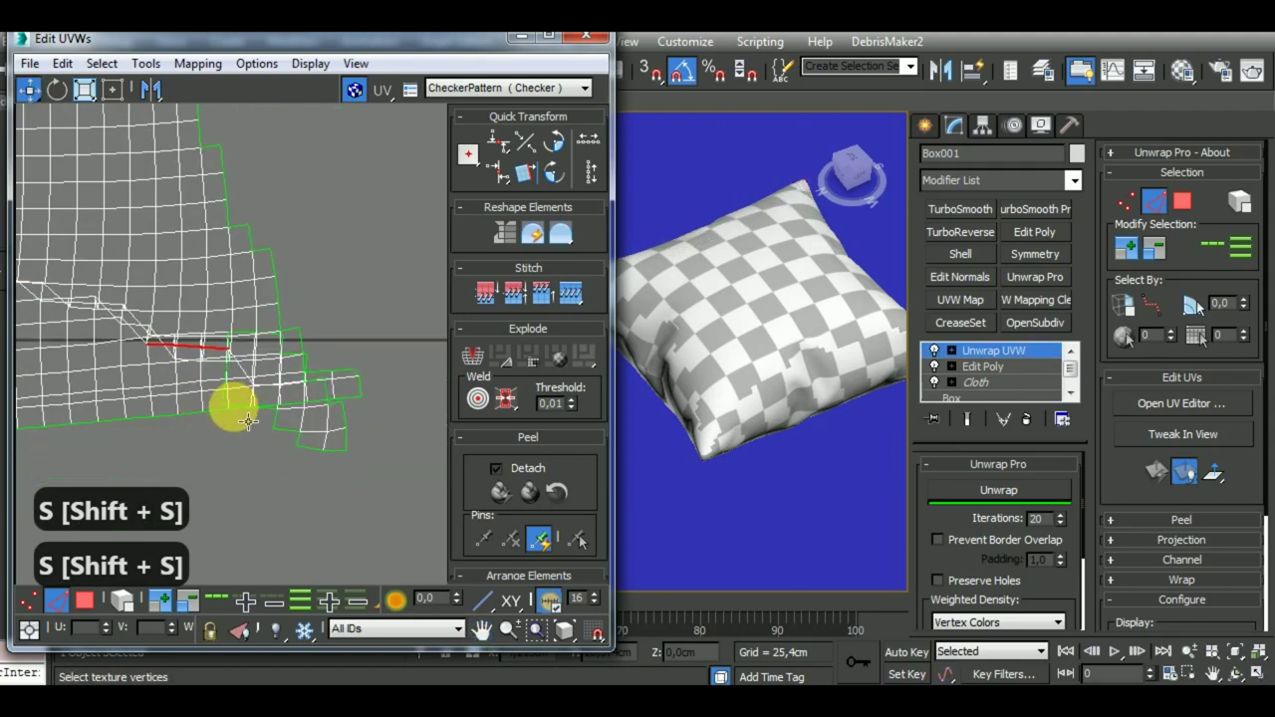
pyautogui.press('shift+s')
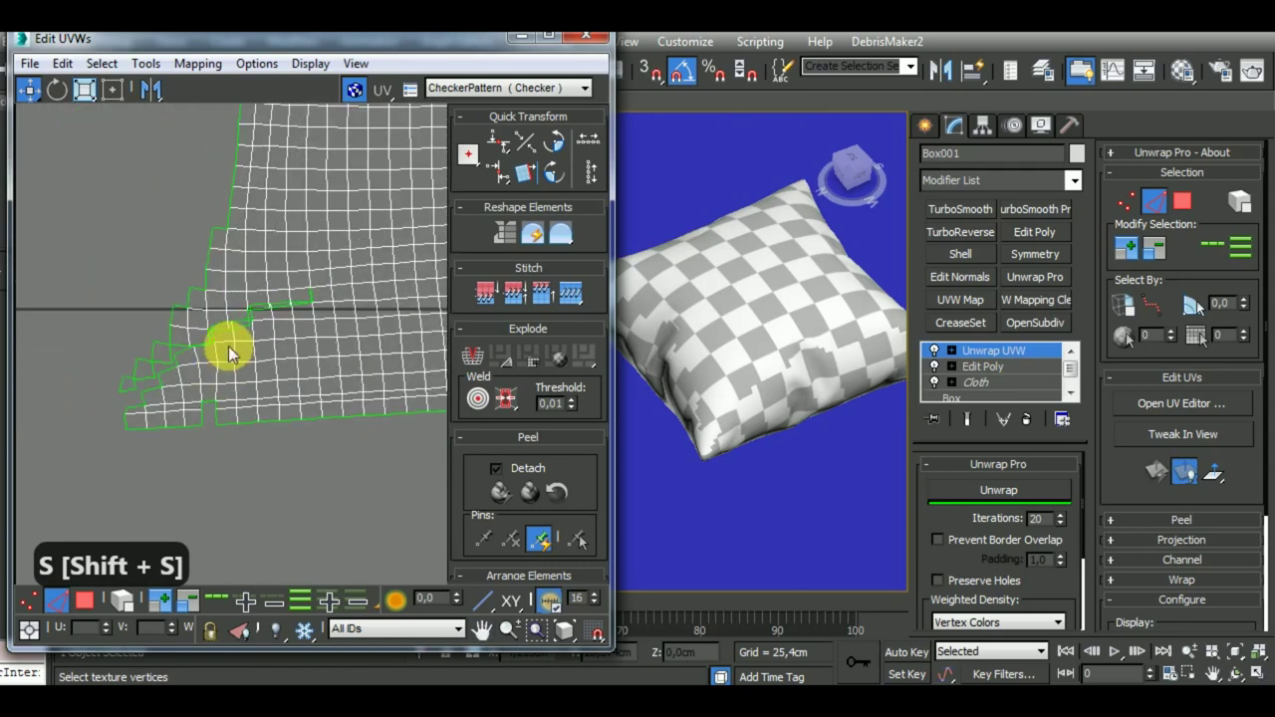
pyautogui.press('shift+s')
pyautogui.press('shift+s')
pyautogui.press('shift+s')
pyautogui.press('shift+s')
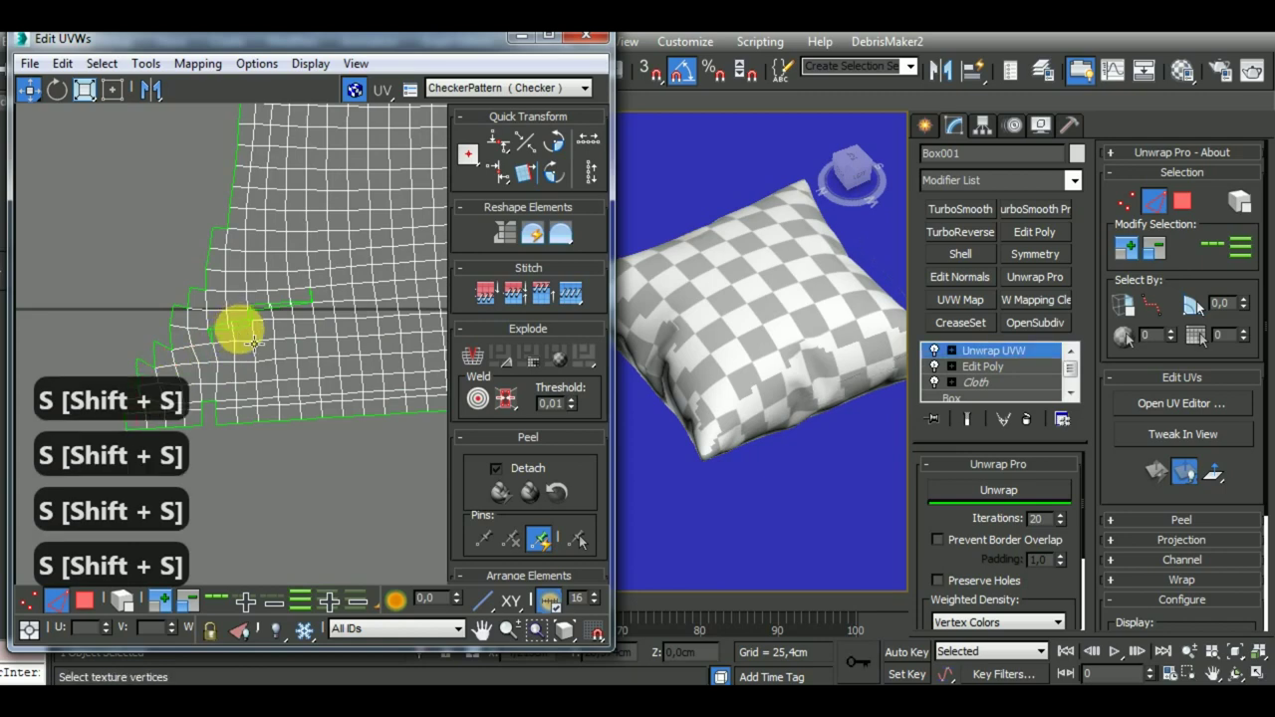
pyautogui.press('shift+s')
pyautogui.press('shift+s')
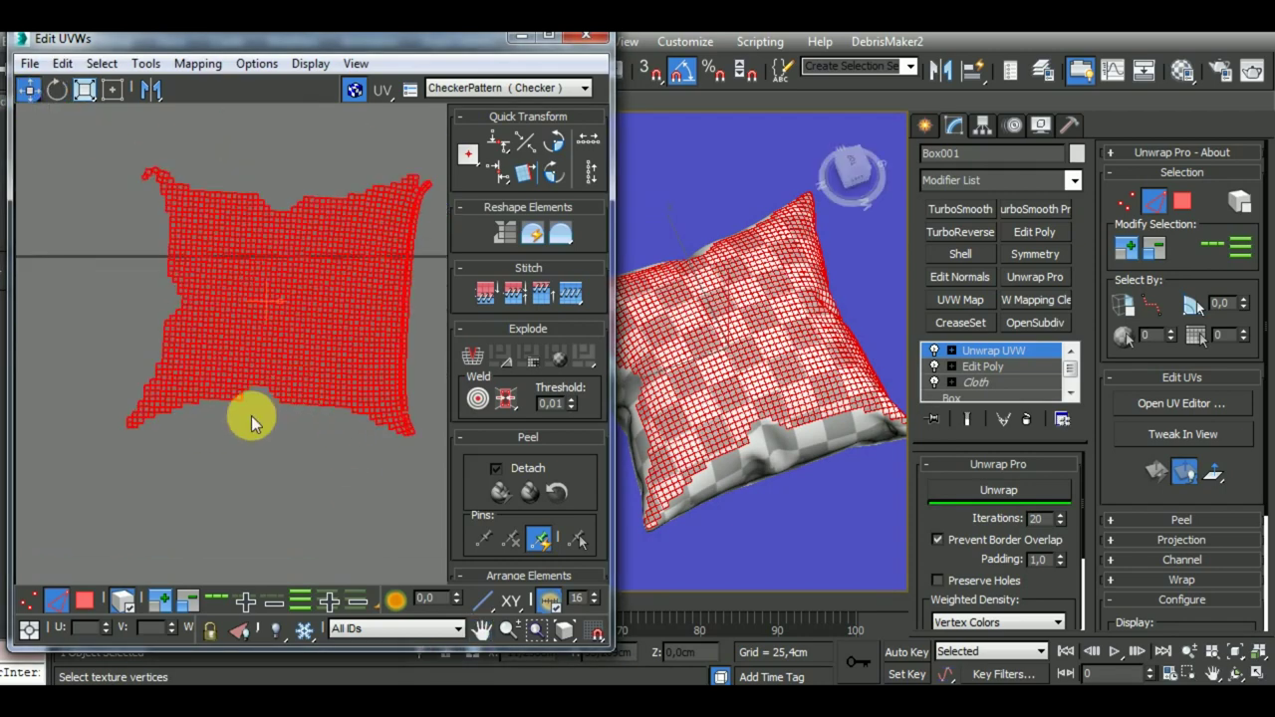
pyautogui.click(134, 614)
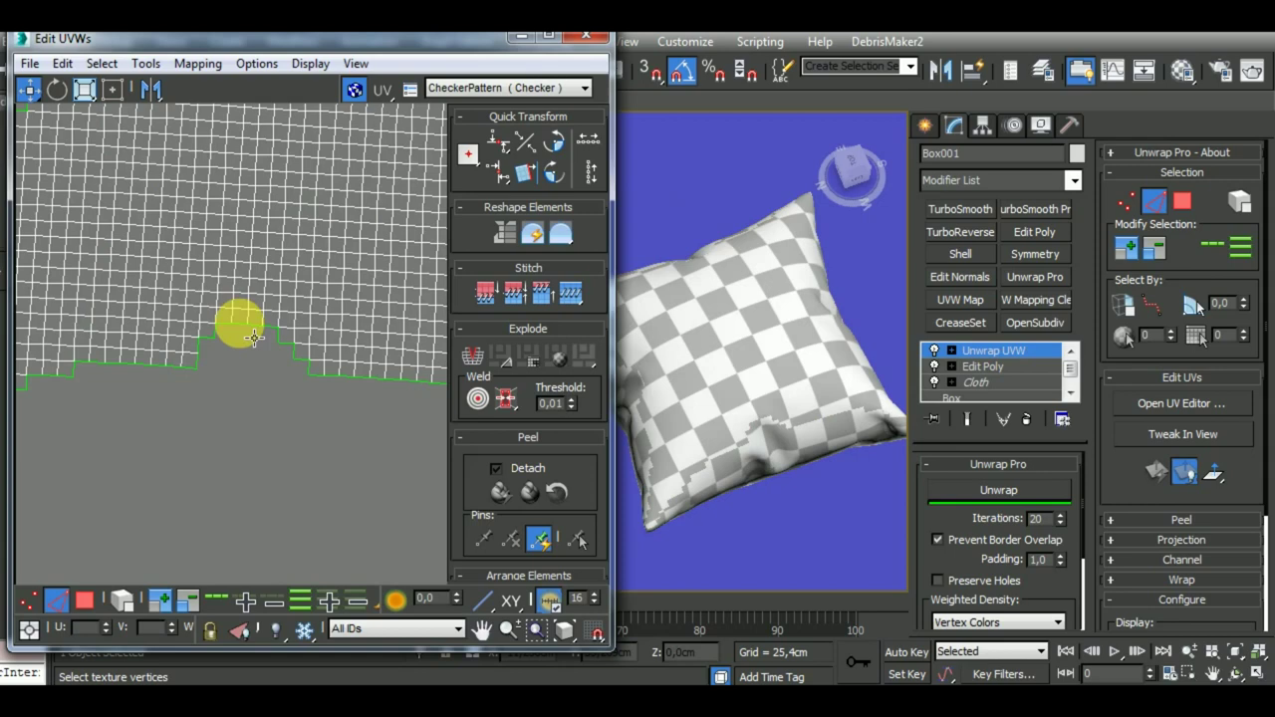
pyautogui.press('shift+s')
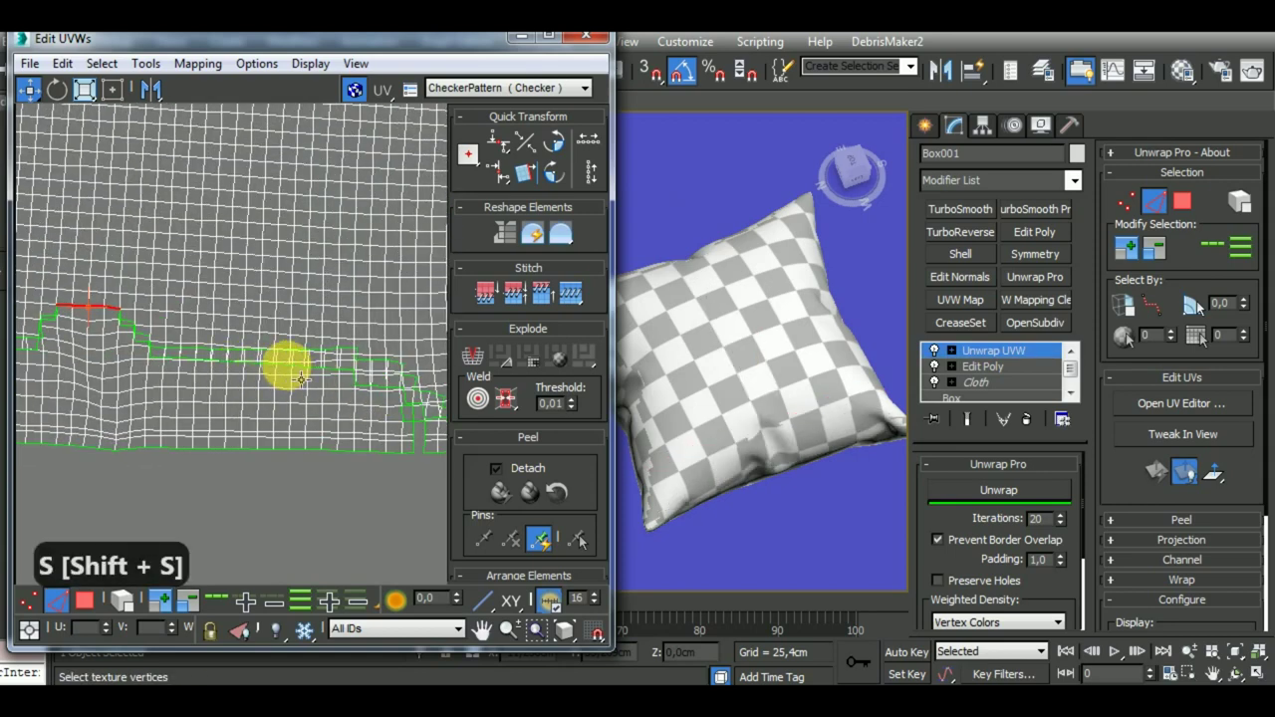
pyautogui.press('shift+s')
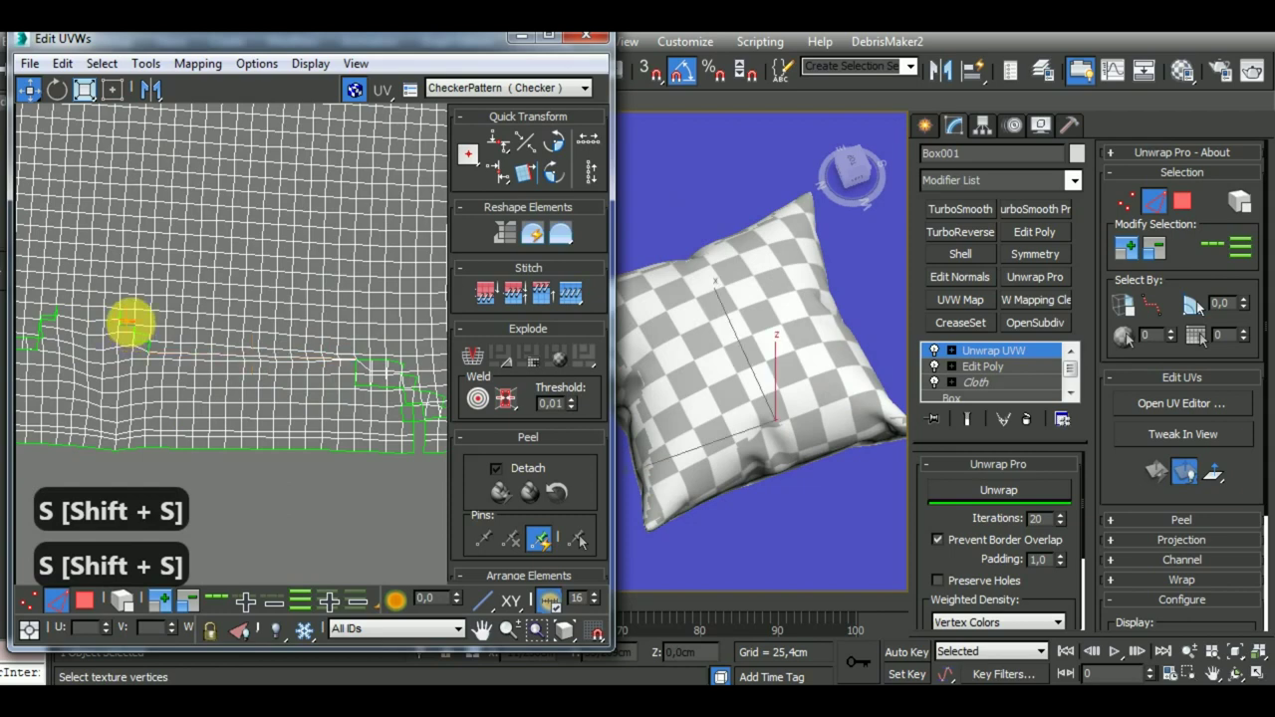
pyautogui.press('shift+s')
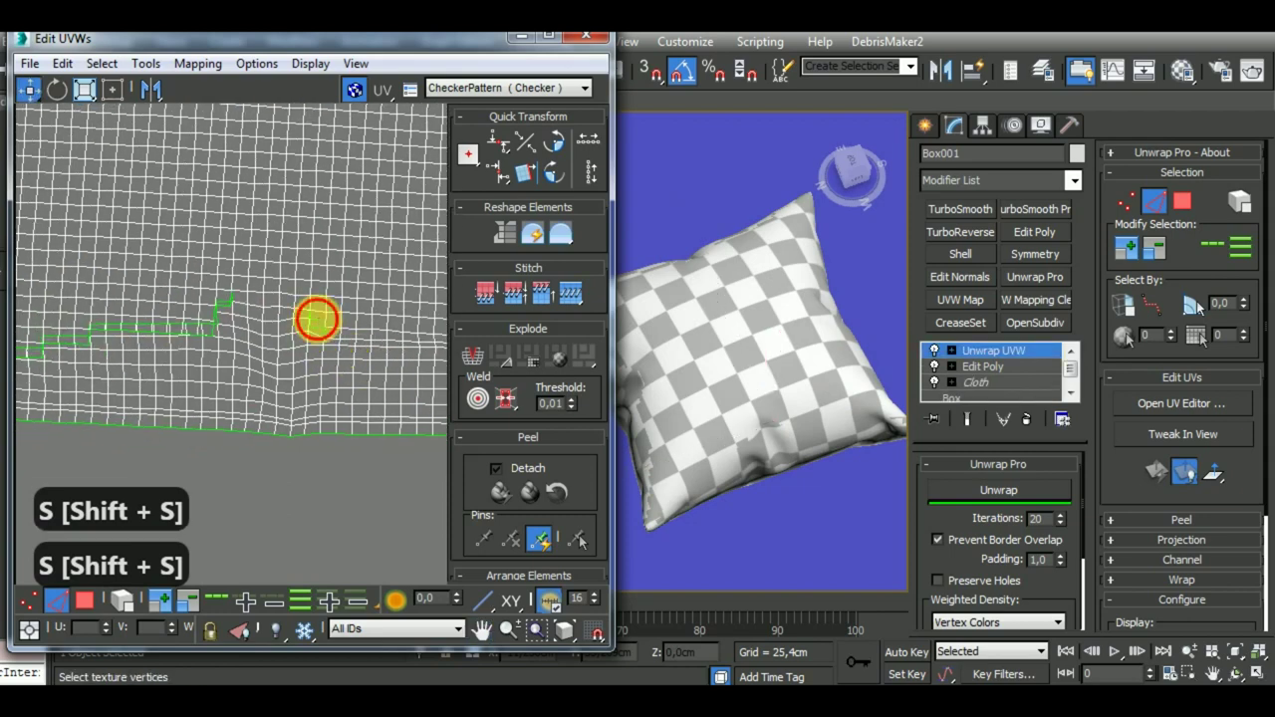
pyautogui.press('shift+s')
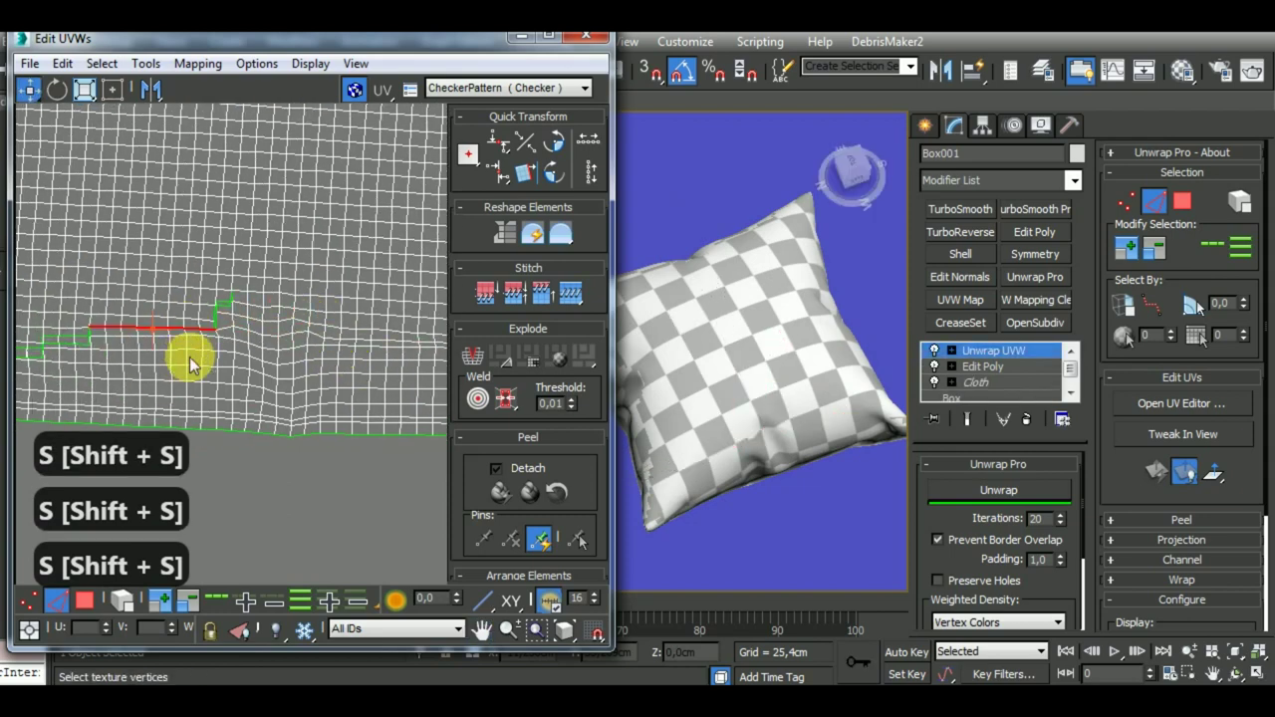
# Select all pillow faces and run Unwrap from the Unwrap Pro rollout on the whole surface
pyautogui.press('shift+s')
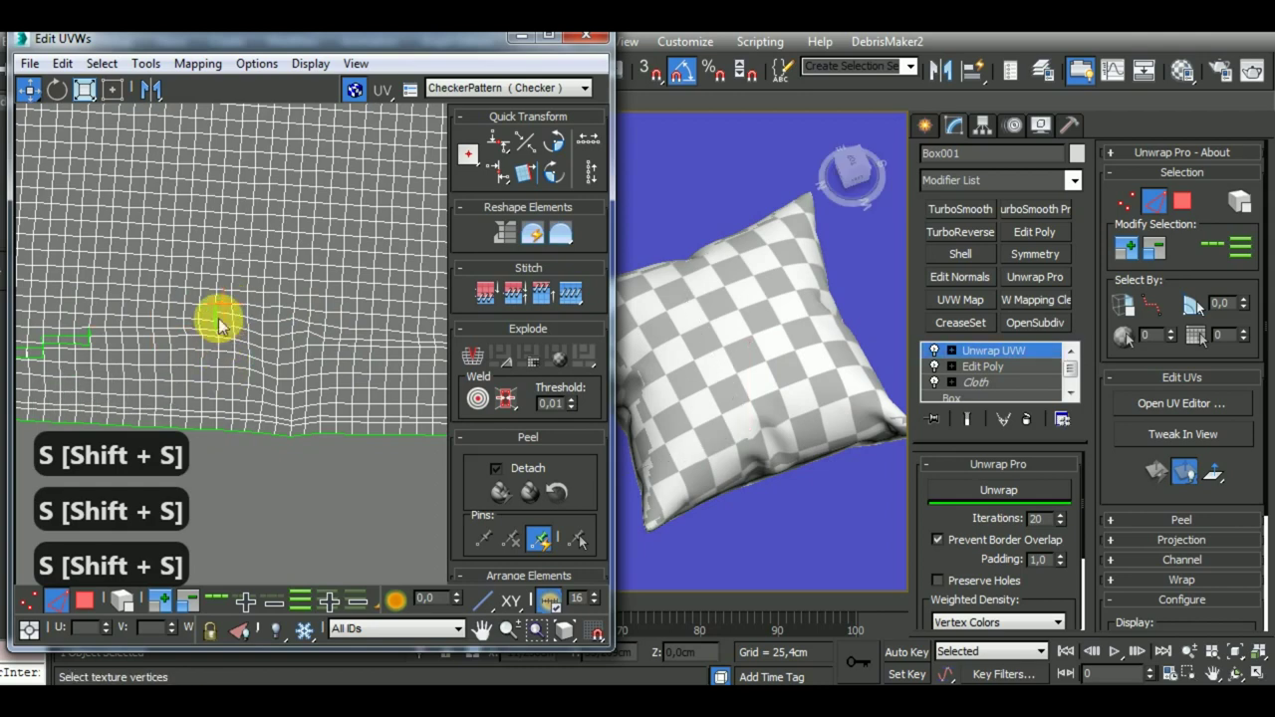
pyautogui.press('shift+s')
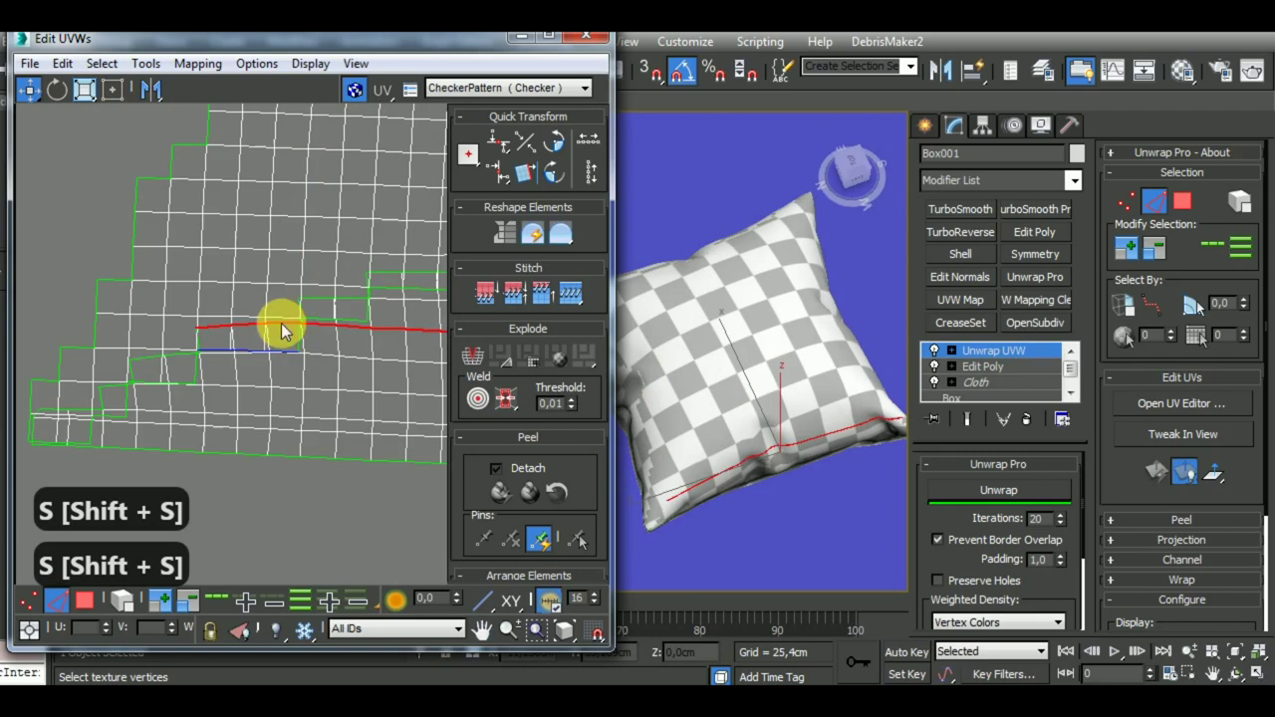
pyautogui.press('shift+s')
pyautogui.press('shift+s')
pyautogui.press('shift+s')
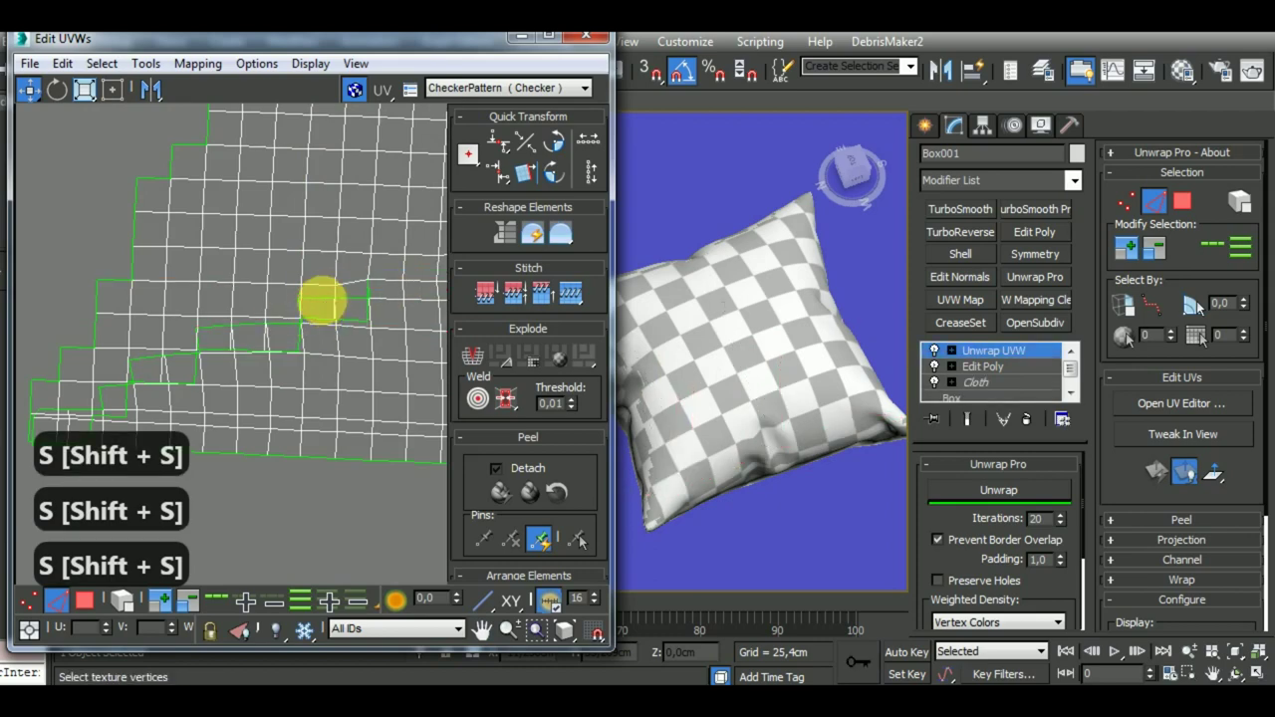
pyautogui.press('shift+s')
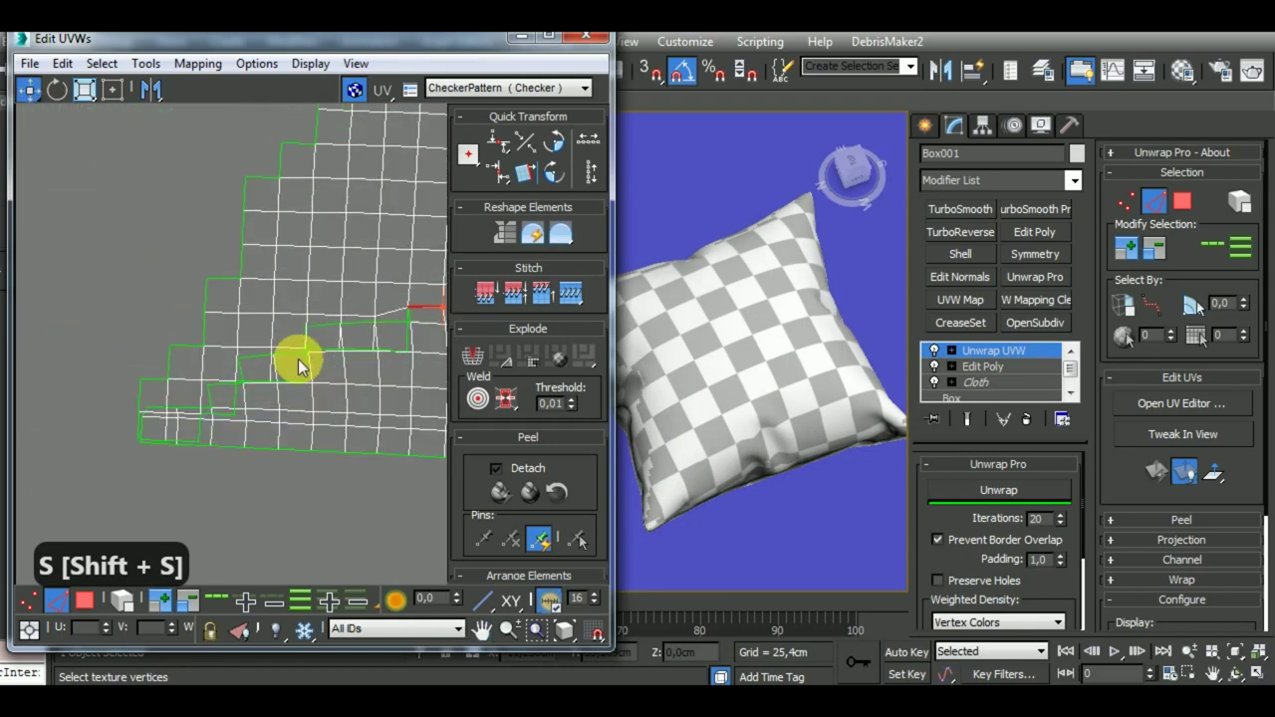
pyautogui.press('shift+s')
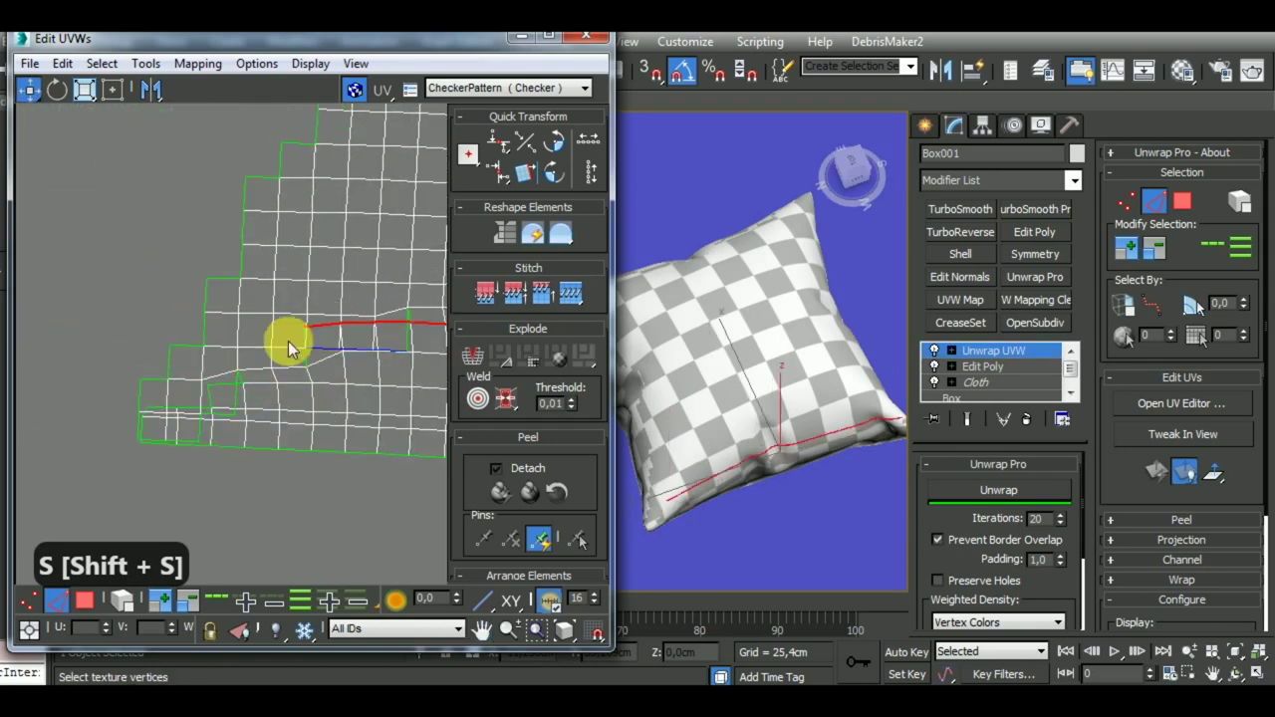
pyautogui.press('shift+s')
pyautogui.press('shift+s')
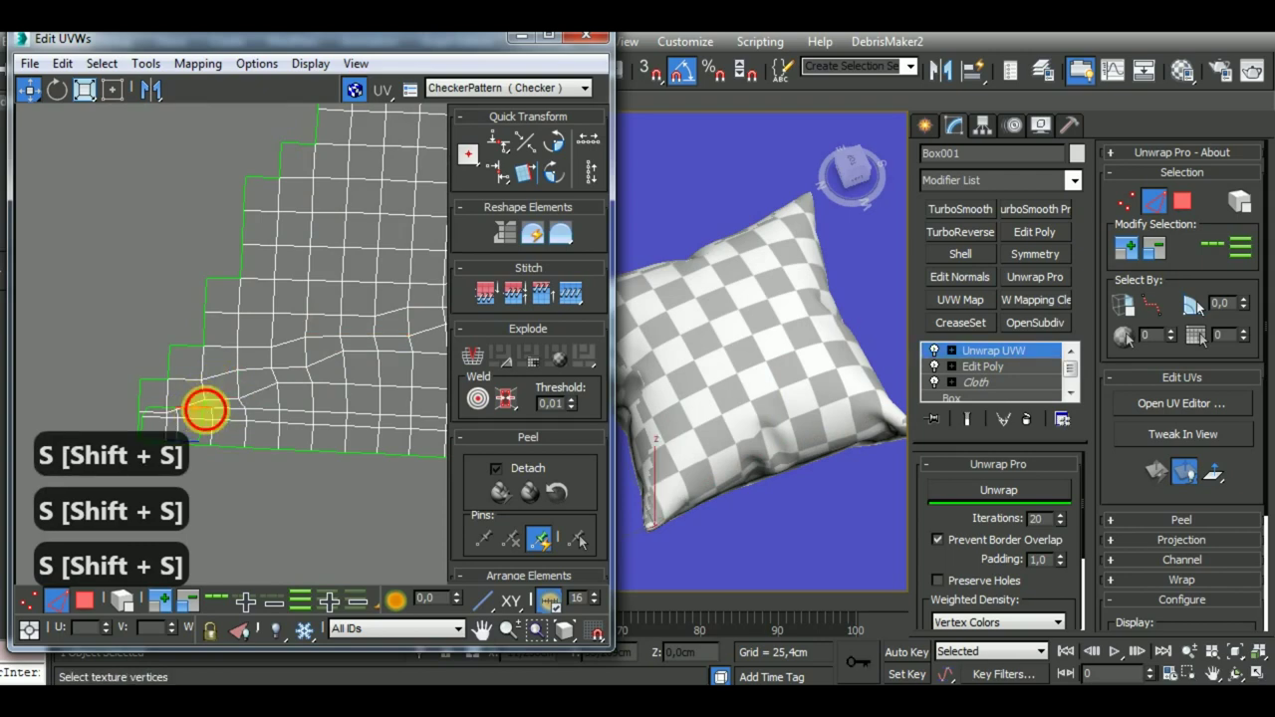
pyautogui.press('shift+s')
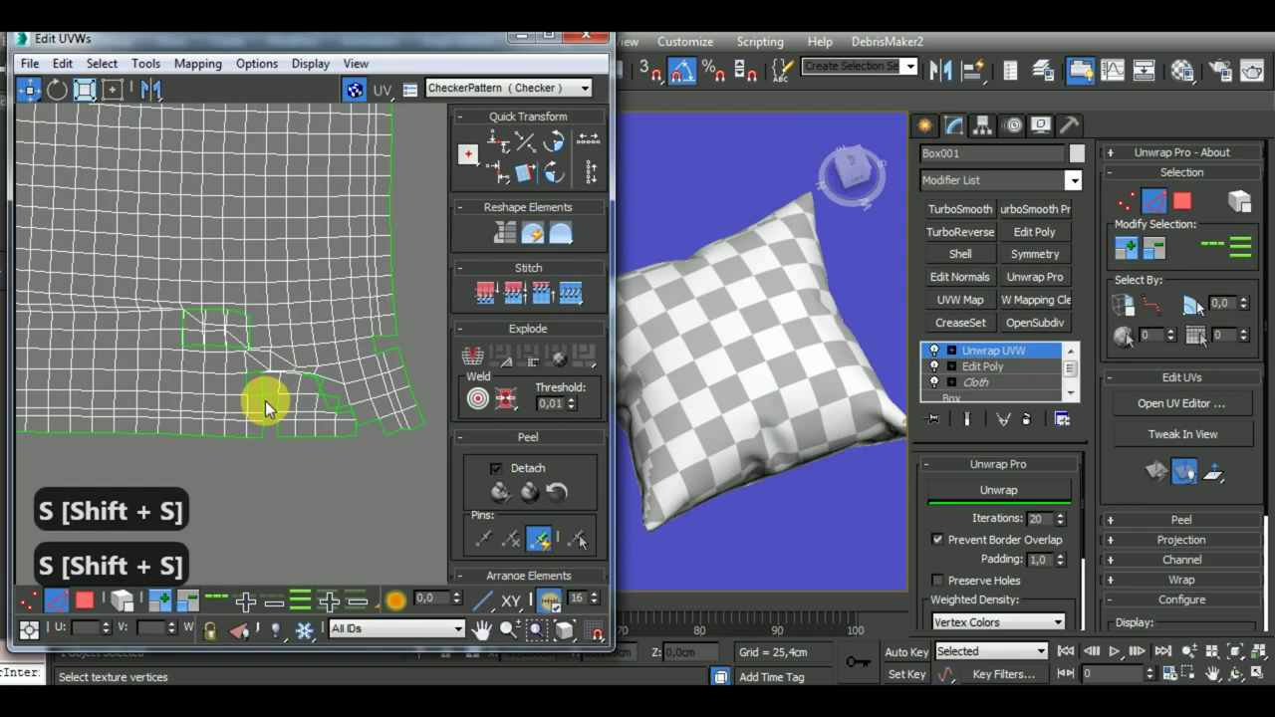
pyautogui.press('shift+s')
pyautogui.press('shift+s')
pyautogui.press('shift+s')
pyautogui.press('shift+s')
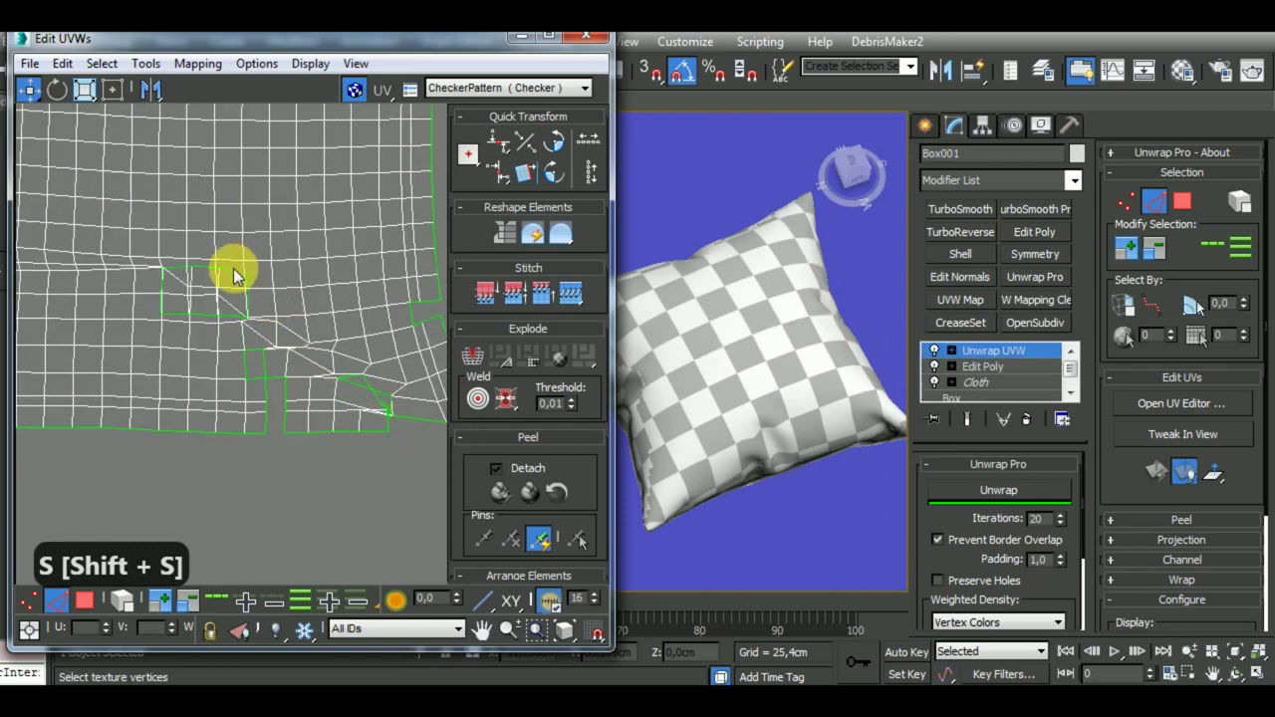
pyautogui.press('shift+s')
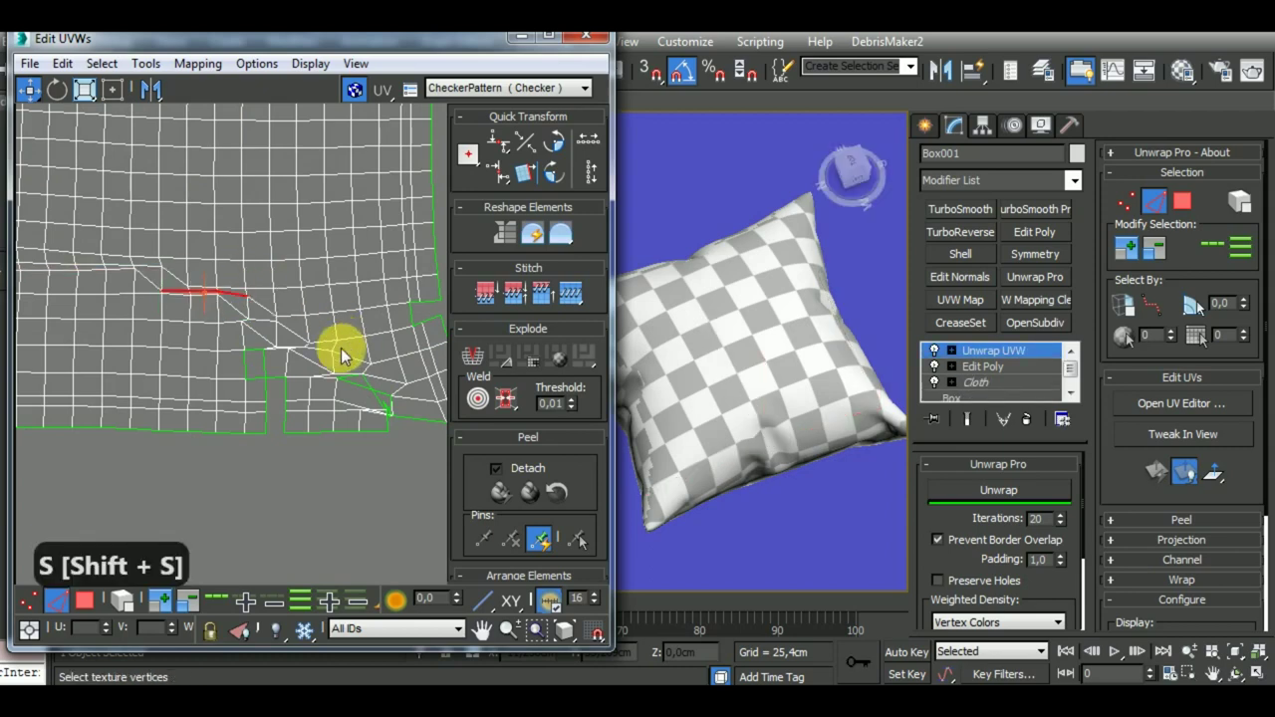
pyautogui.press('shift+s')
pyautogui.press('shift+s')
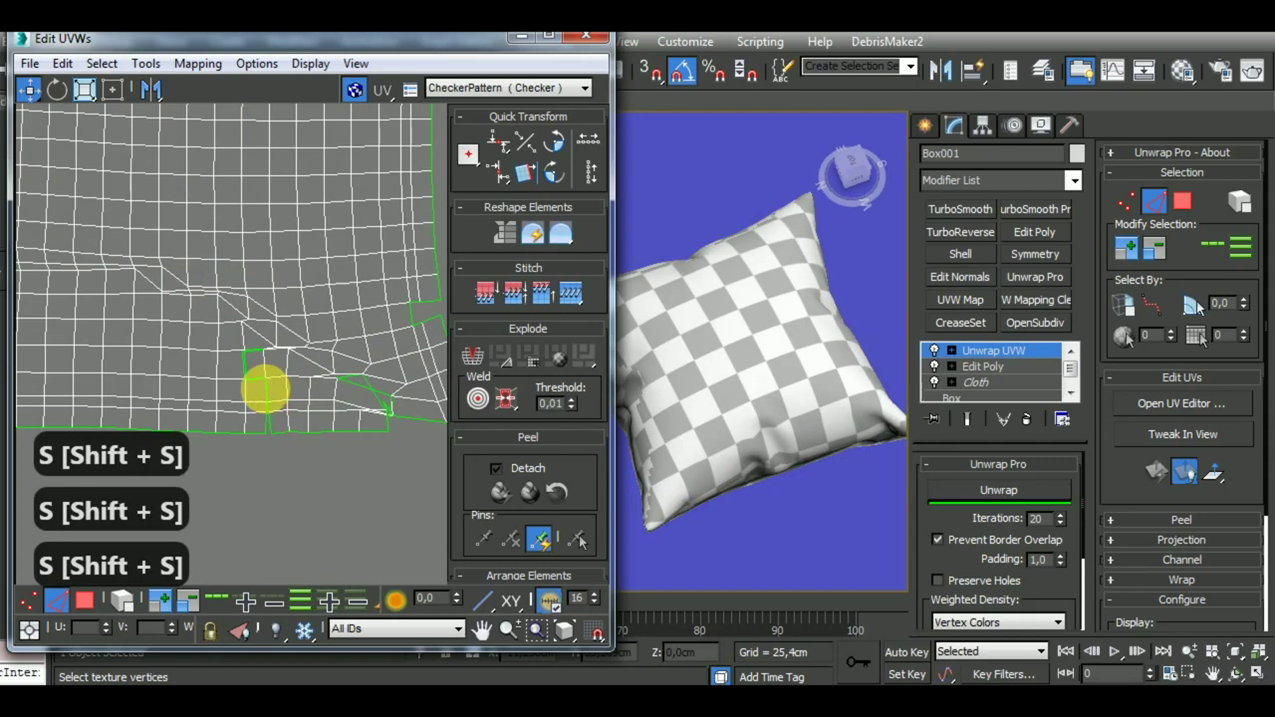
pyautogui.press('shift+s')
pyautogui.press('shift+s')
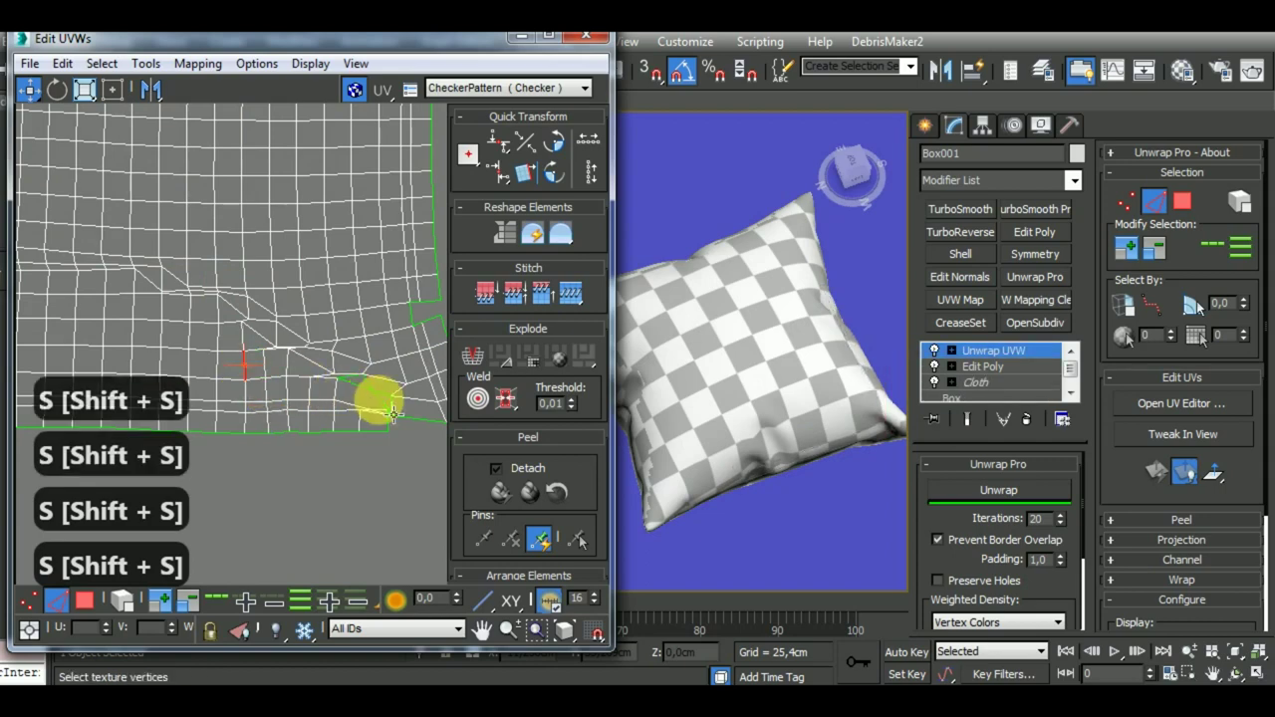
pyautogui.press('shift+s')
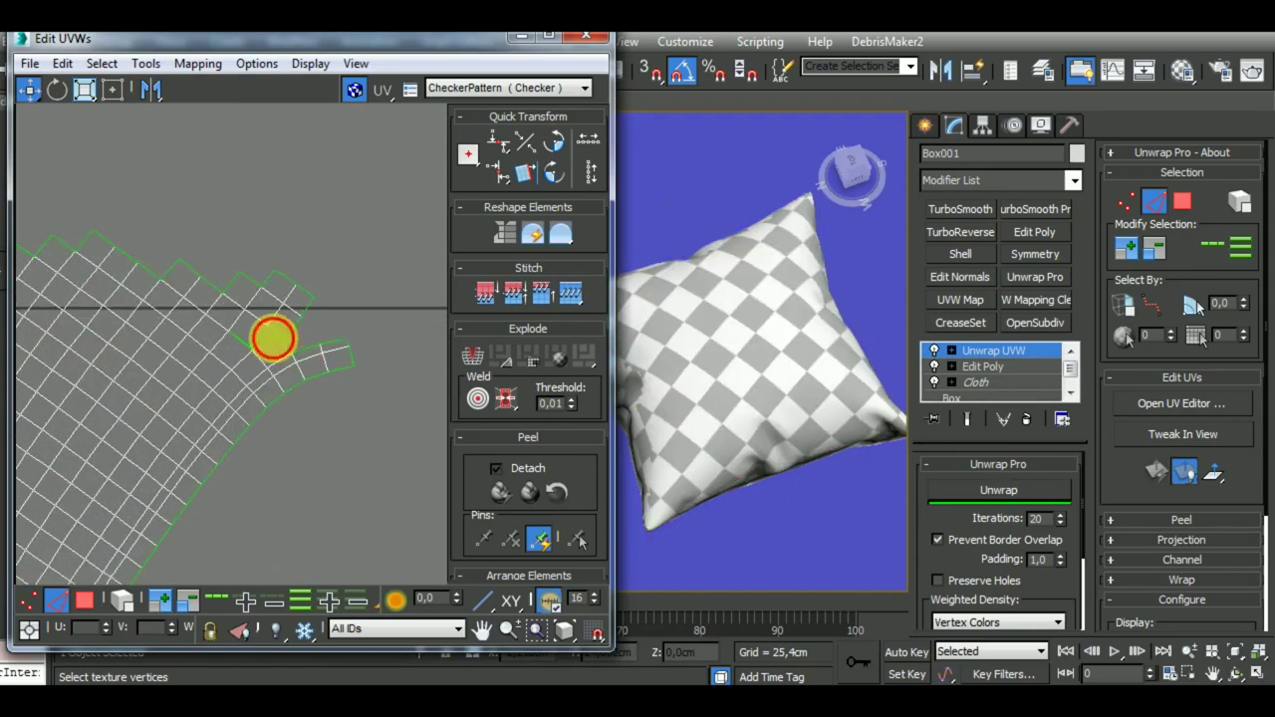
pyautogui.press('shift+s')
pyautogui.press('shift+s')
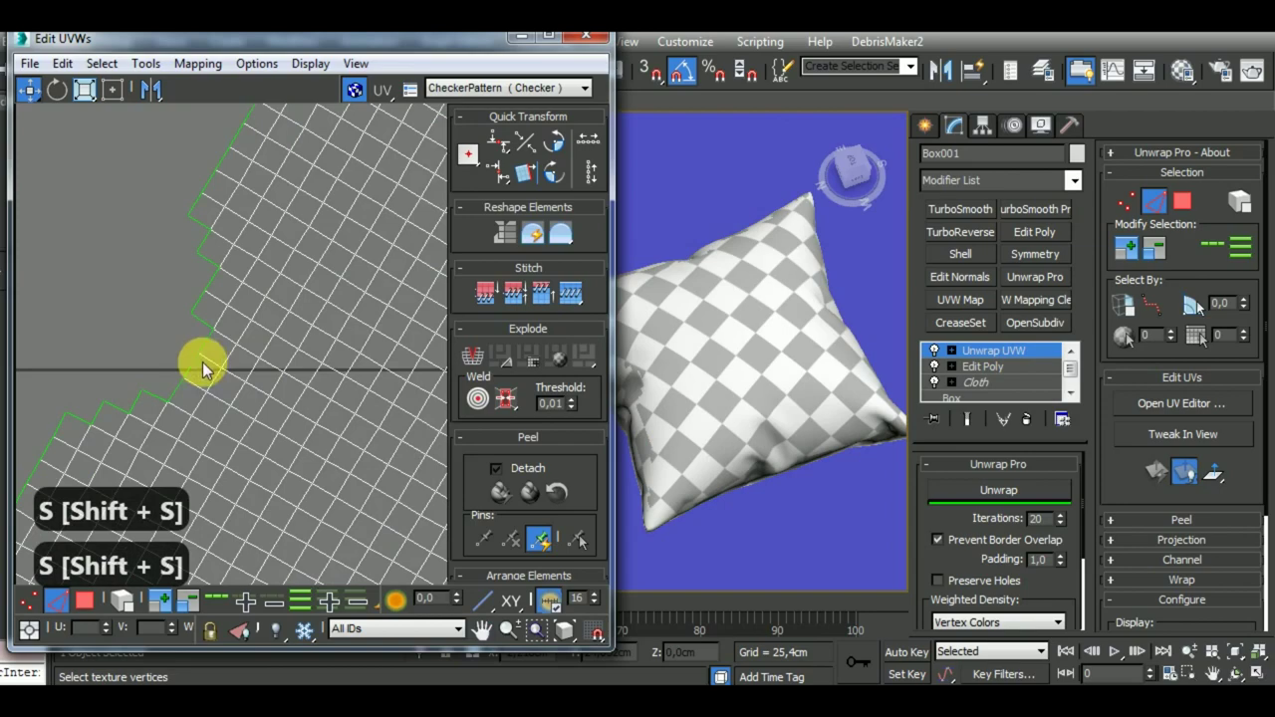
pyautogui.press('shift+s')
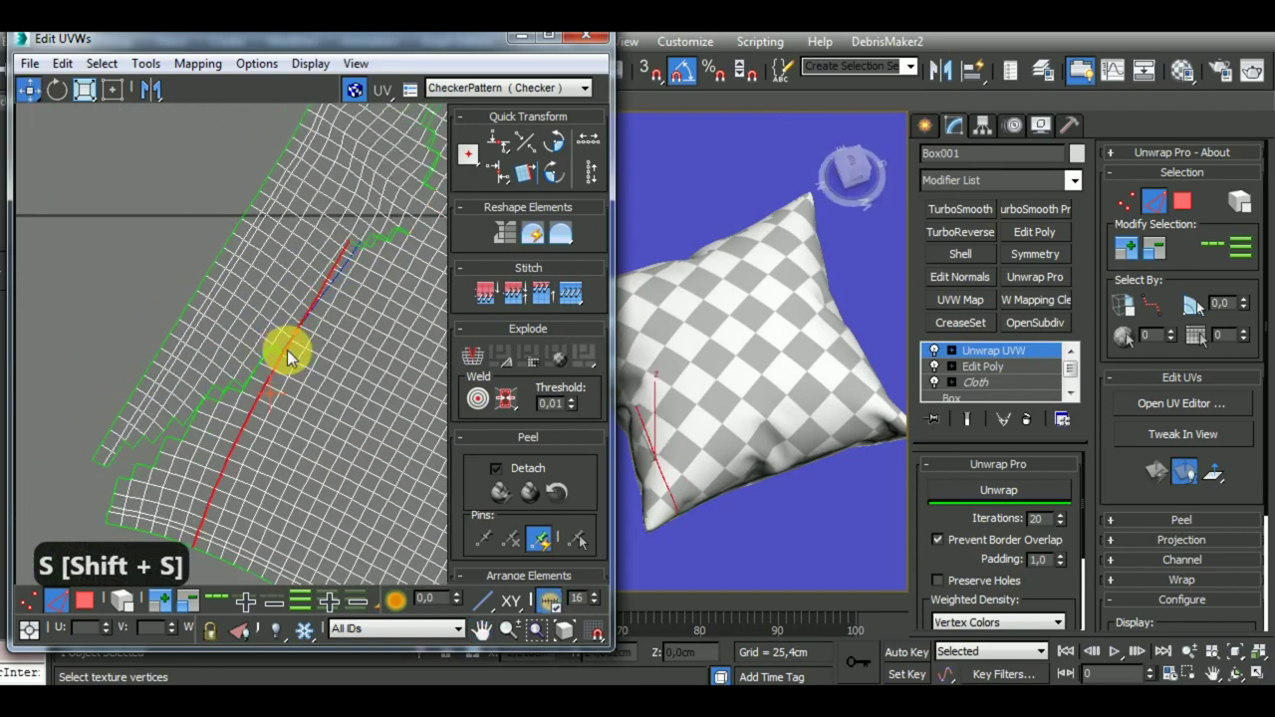
pyautogui.press('shift+s')
pyautogui.press('shift+s')
pyautogui.press('shift+s')
pyautogui.press('shift+s')
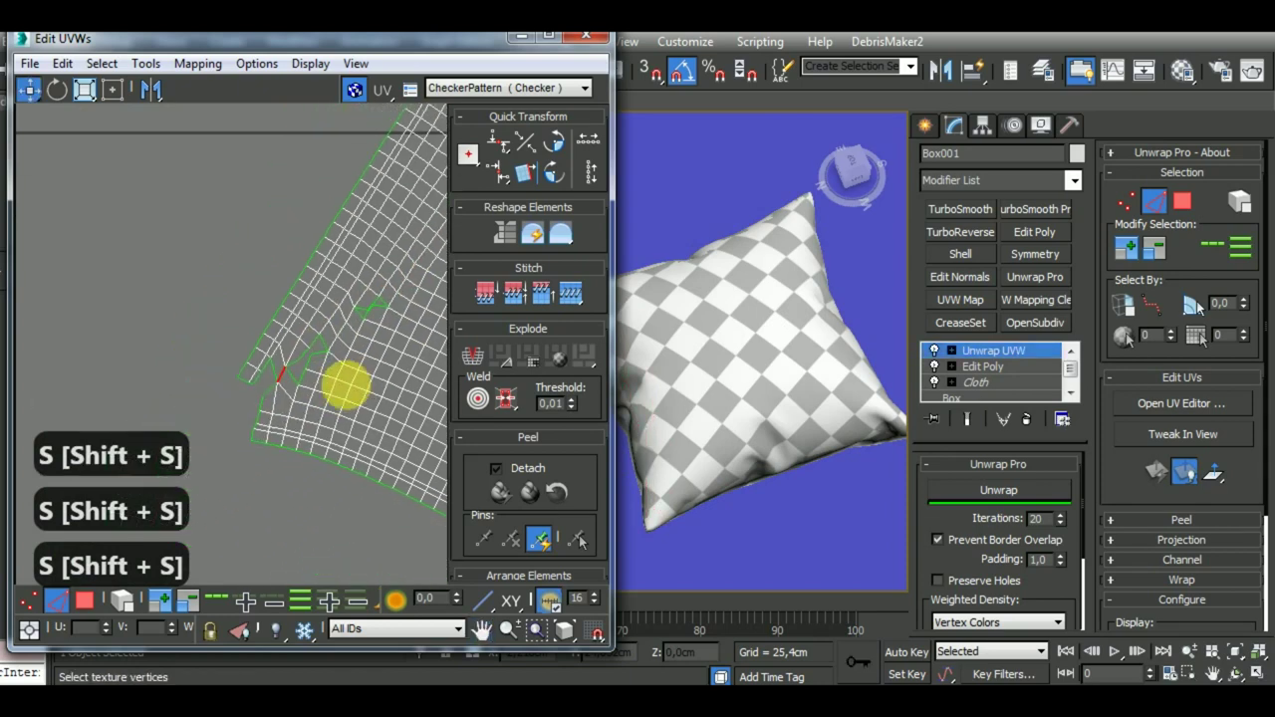
pyautogui.press('shift+s')
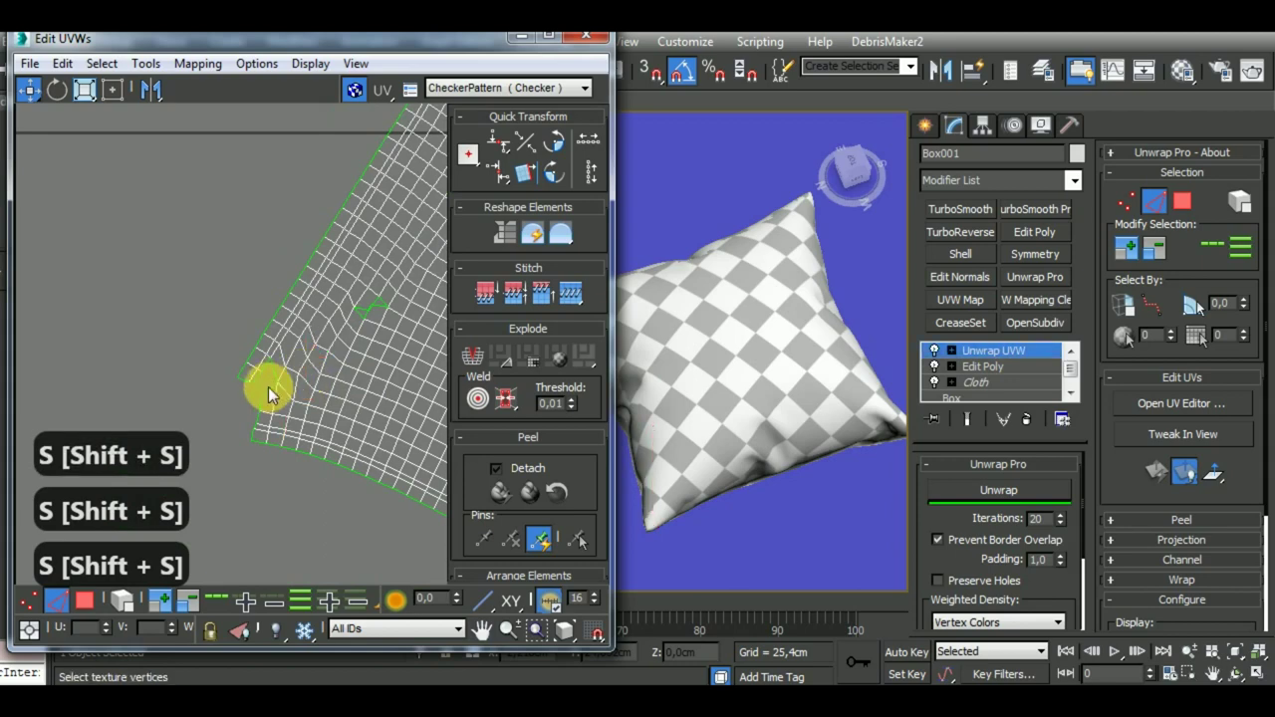
pyautogui.press('shift+s')
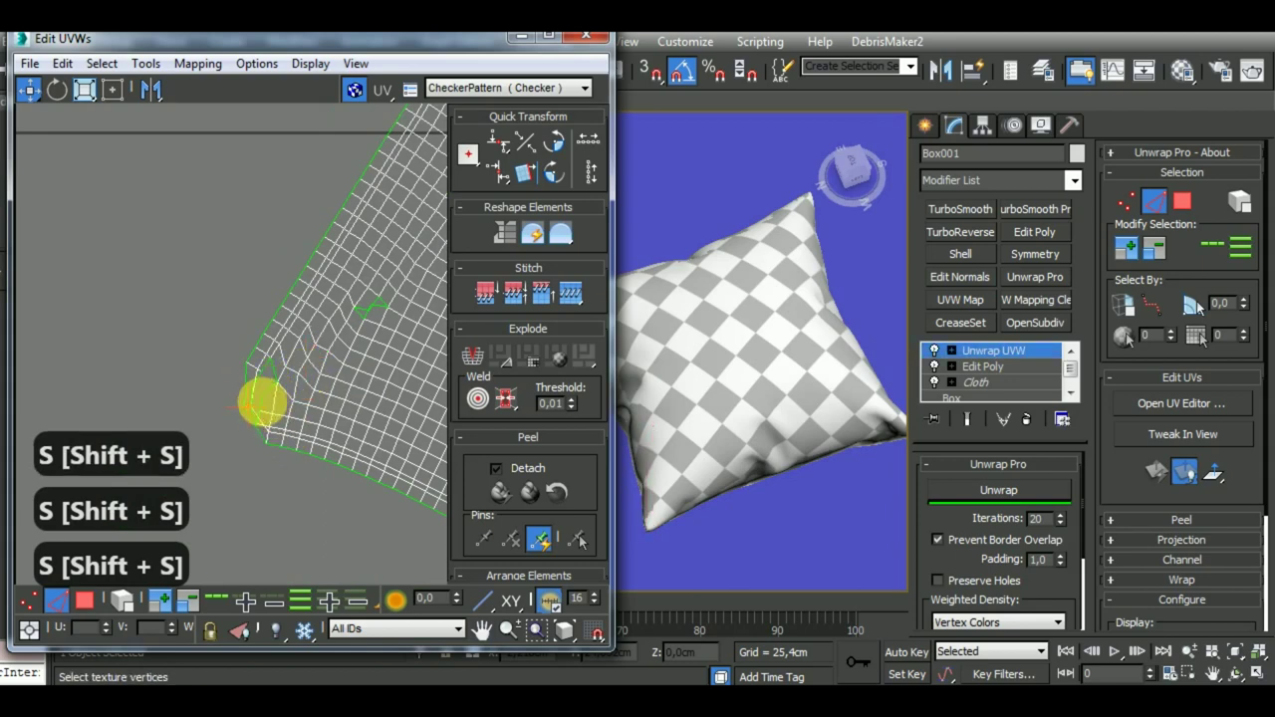
pyautogui.press('shift+s')
pyautogui.press('shift+s')
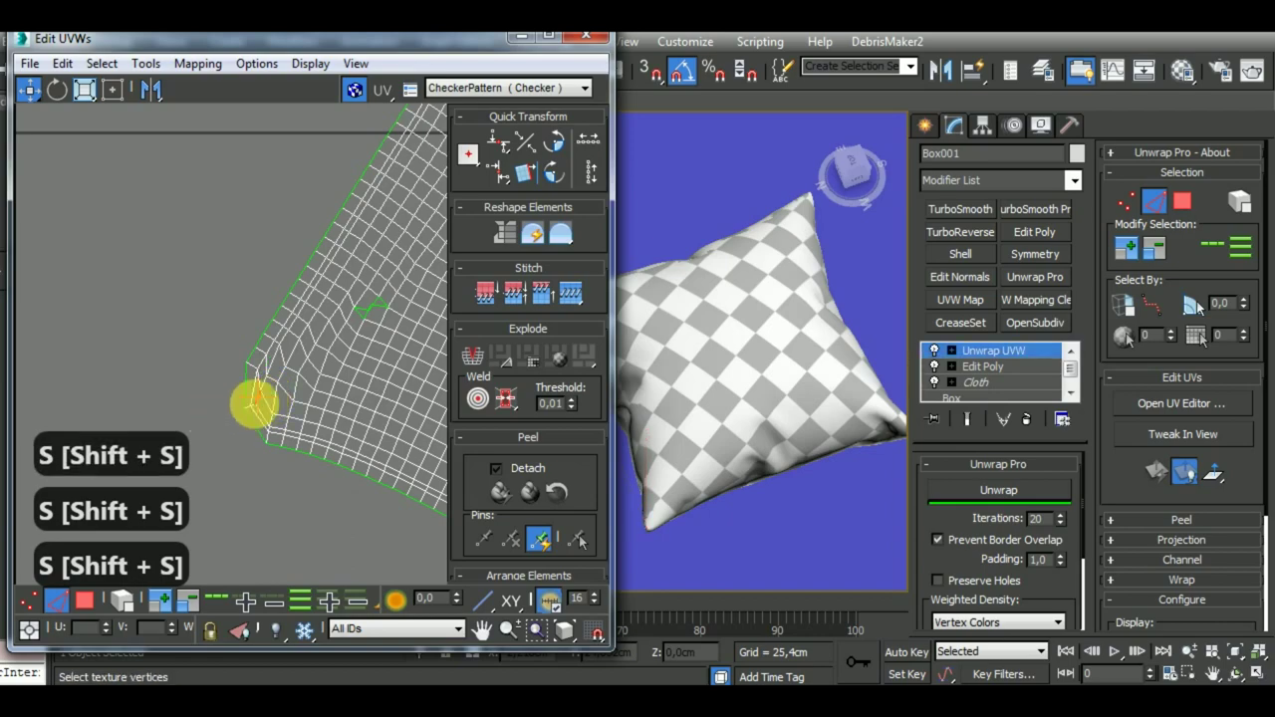
pyautogui.press('shift+s')
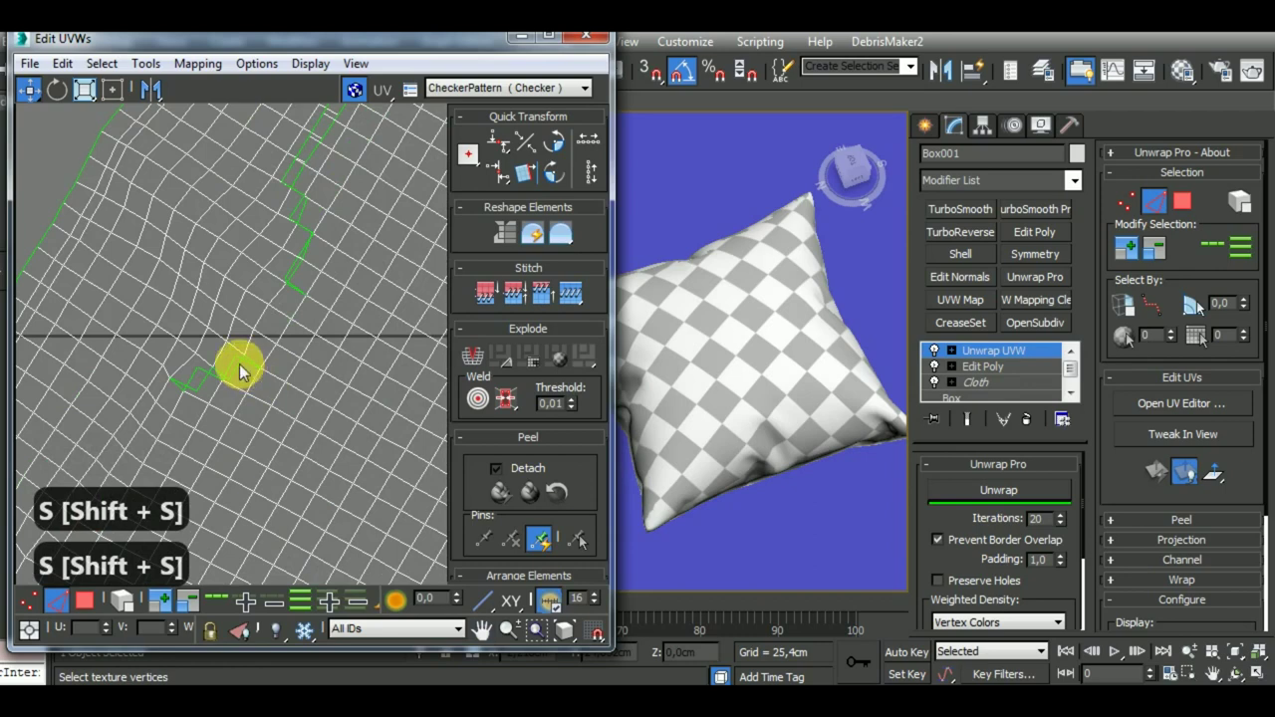
pyautogui.press('shift+s')
pyautogui.press('shift+s')
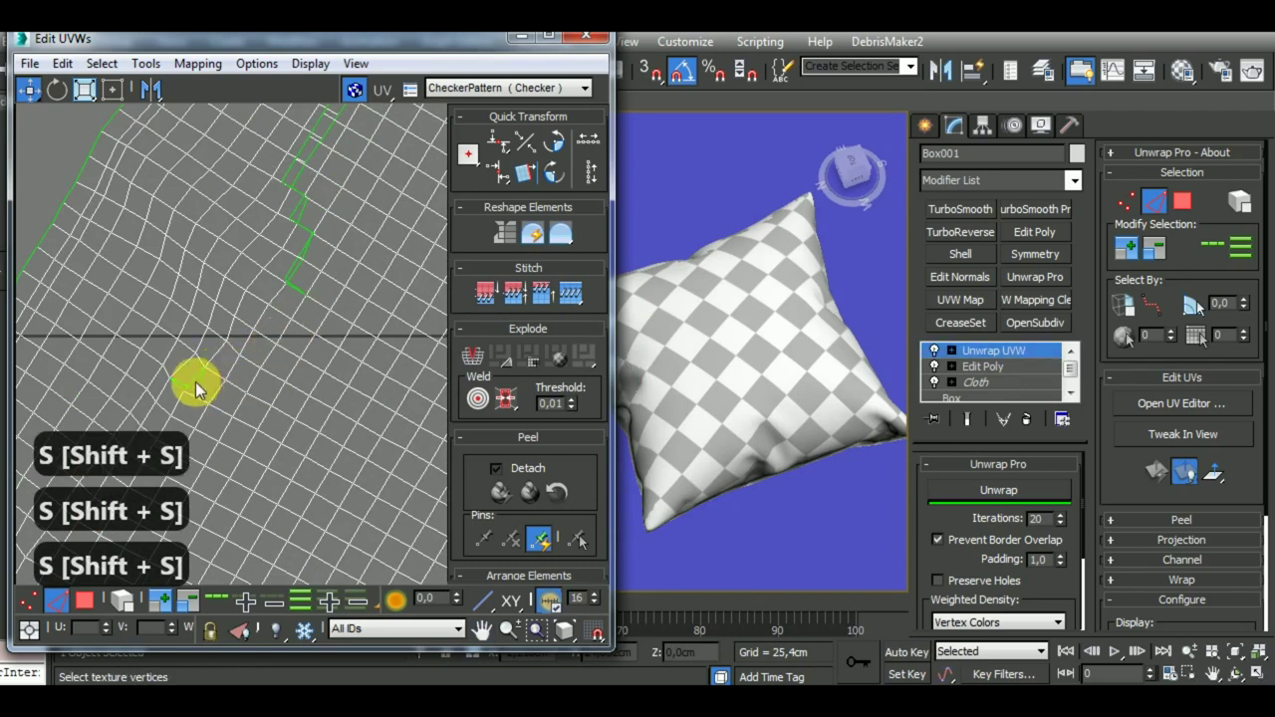
pyautogui.press('shift+s')
pyautogui.press('shift+s')
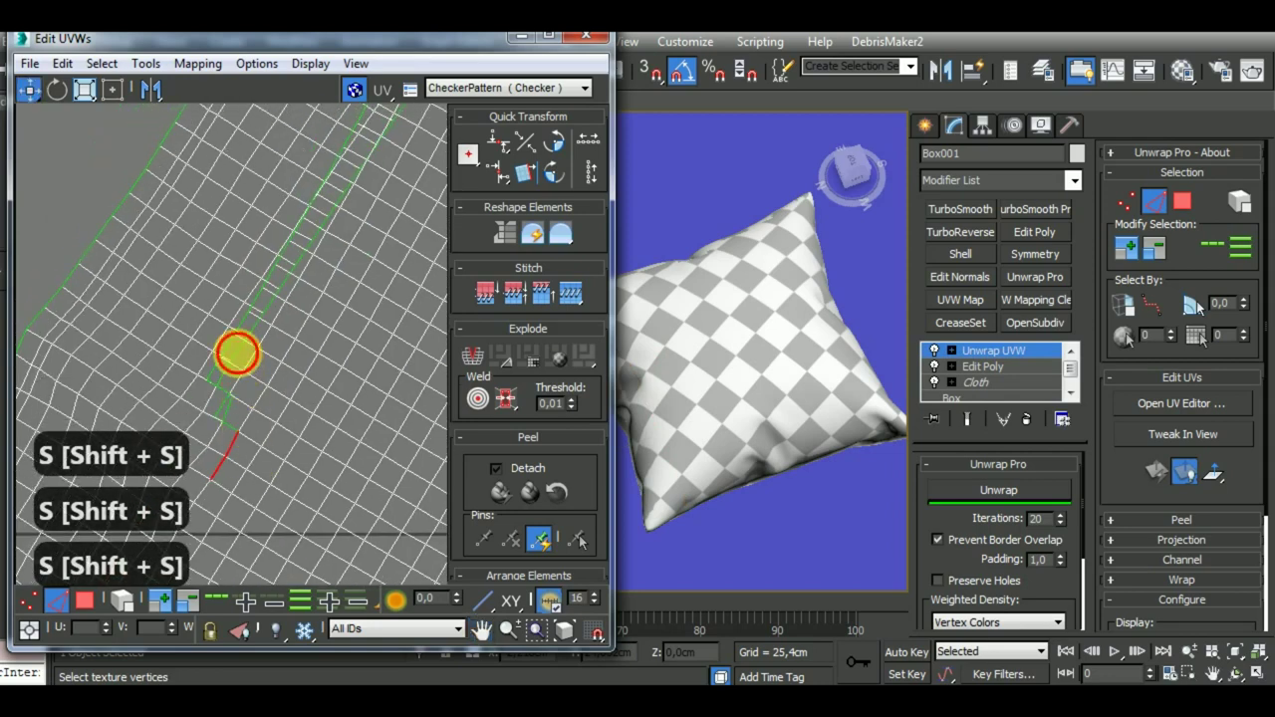
pyautogui.press('shift+s')
pyautogui.press('shift+s')
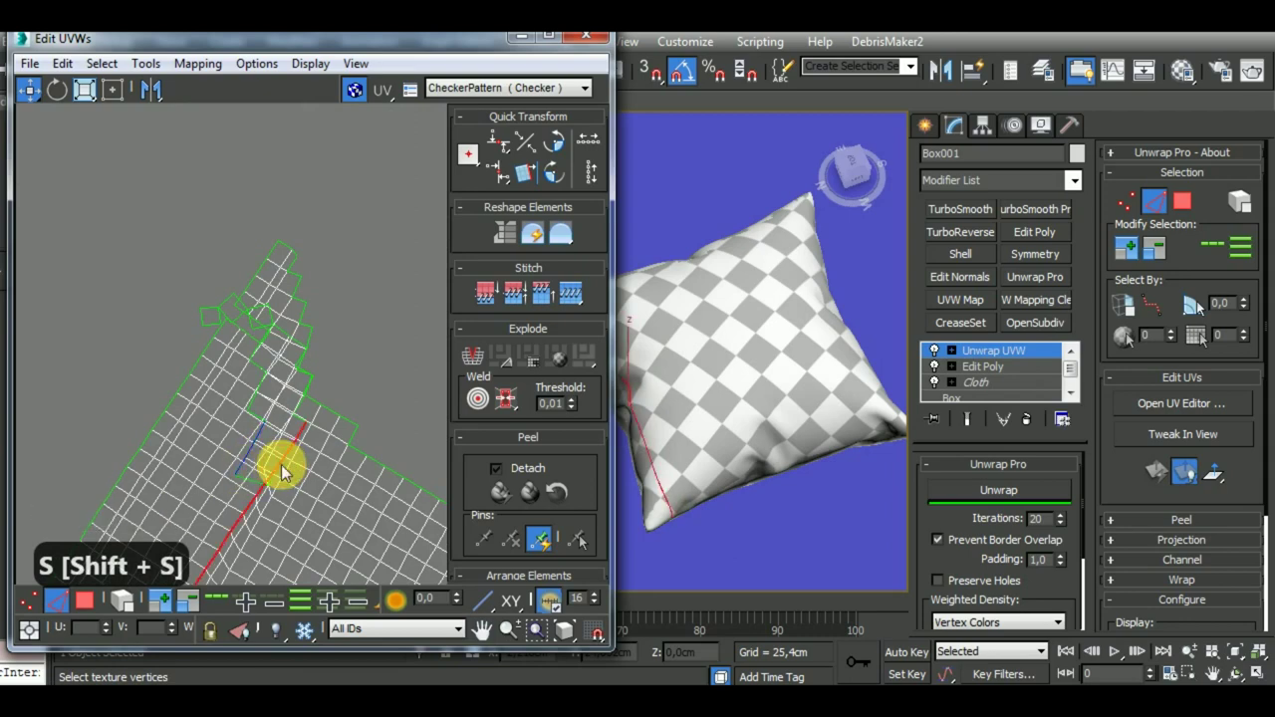
# Set Unwrap Pro to 20 iterations with Prevent Border Overlap enabled
pyautogui.press('shift+s')
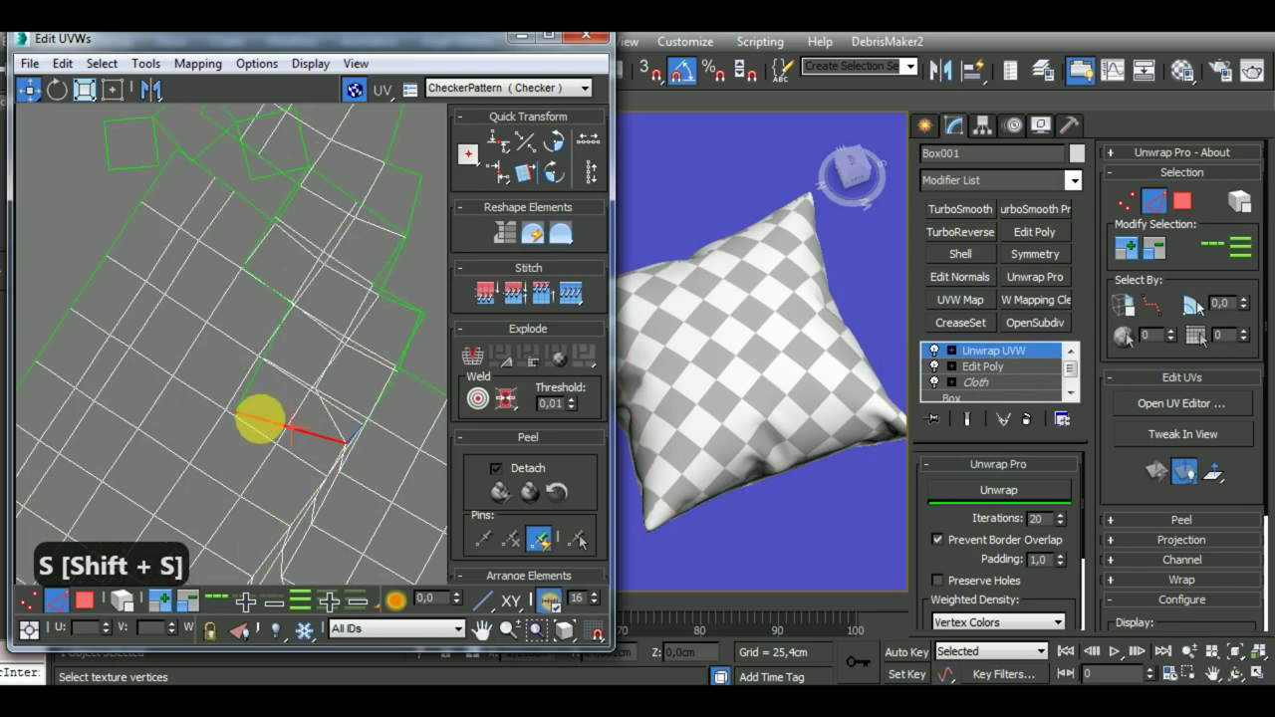
pyautogui.press('shift+s')
pyautogui.press('shift+s')
pyautogui.press('shift+s')
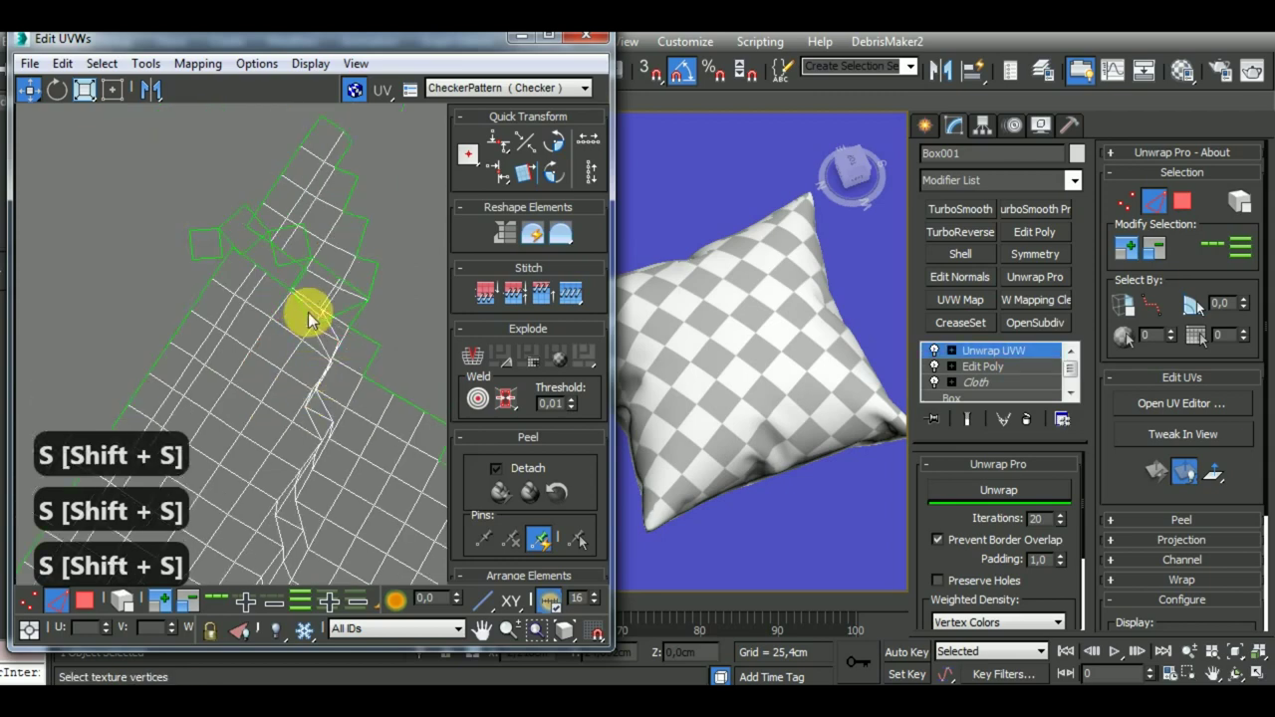
pyautogui.press('shift+s')
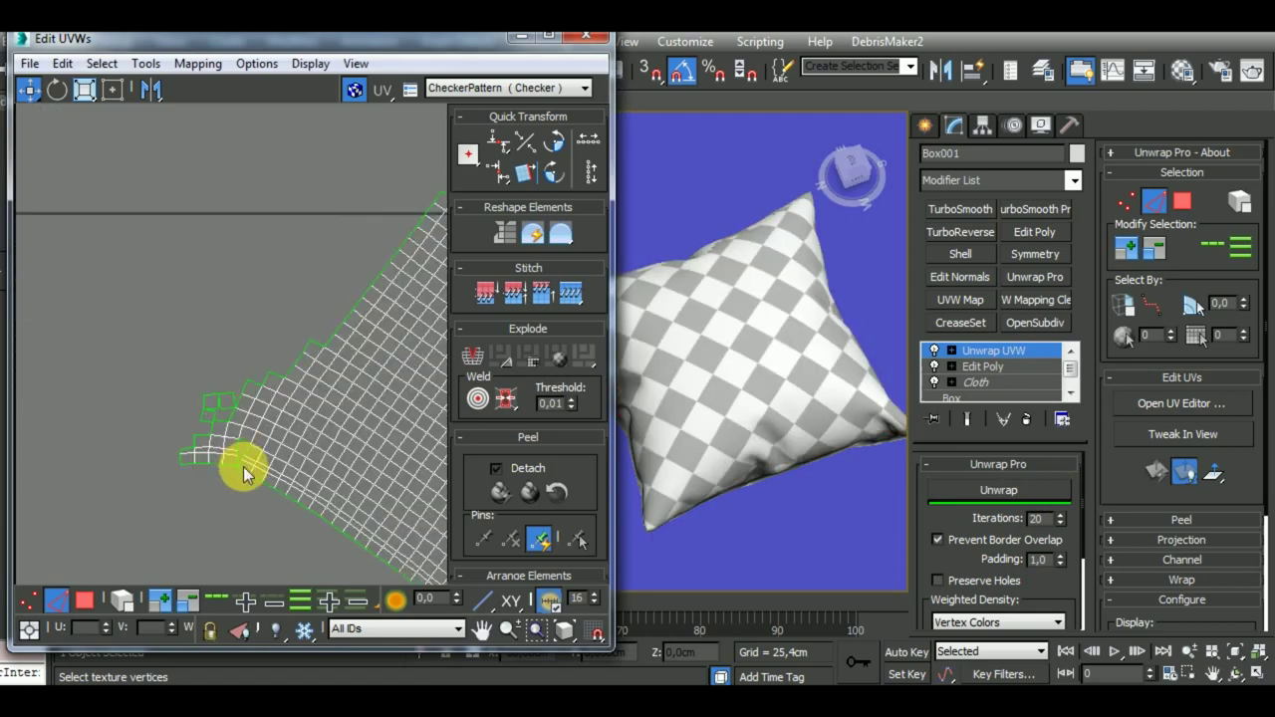
pyautogui.click(252, 448)
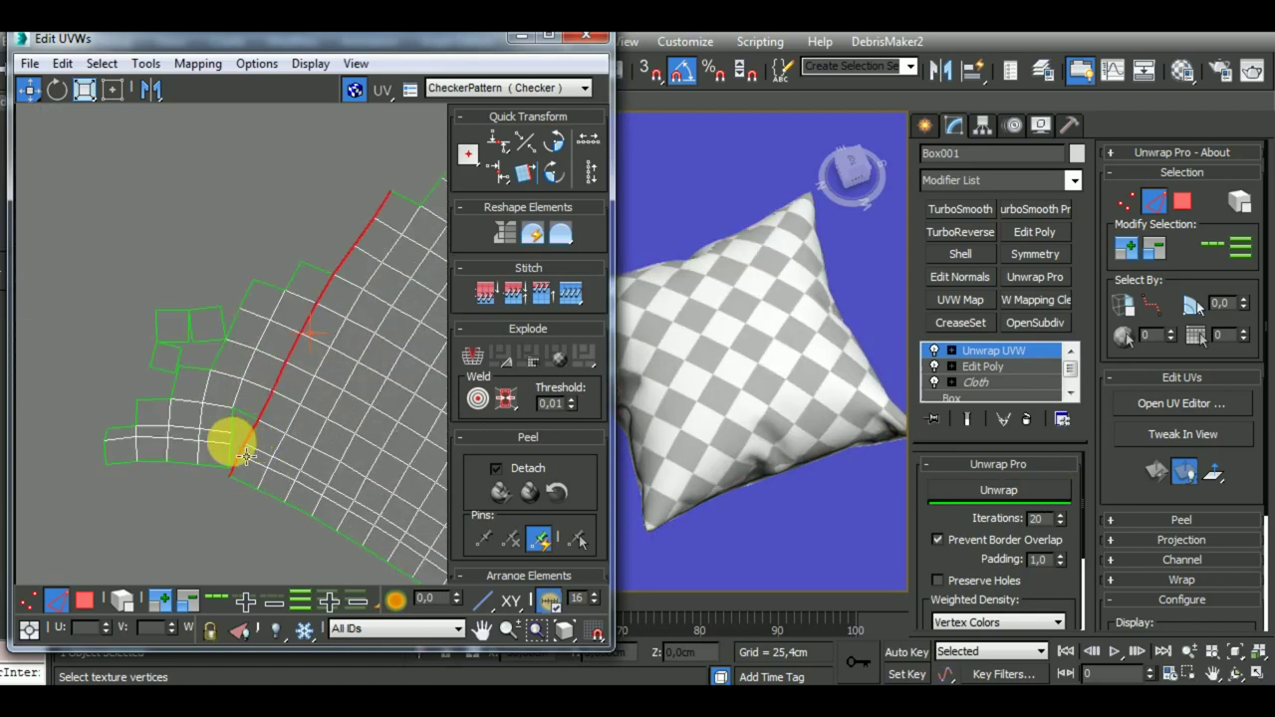
pyautogui.press('shift+s')
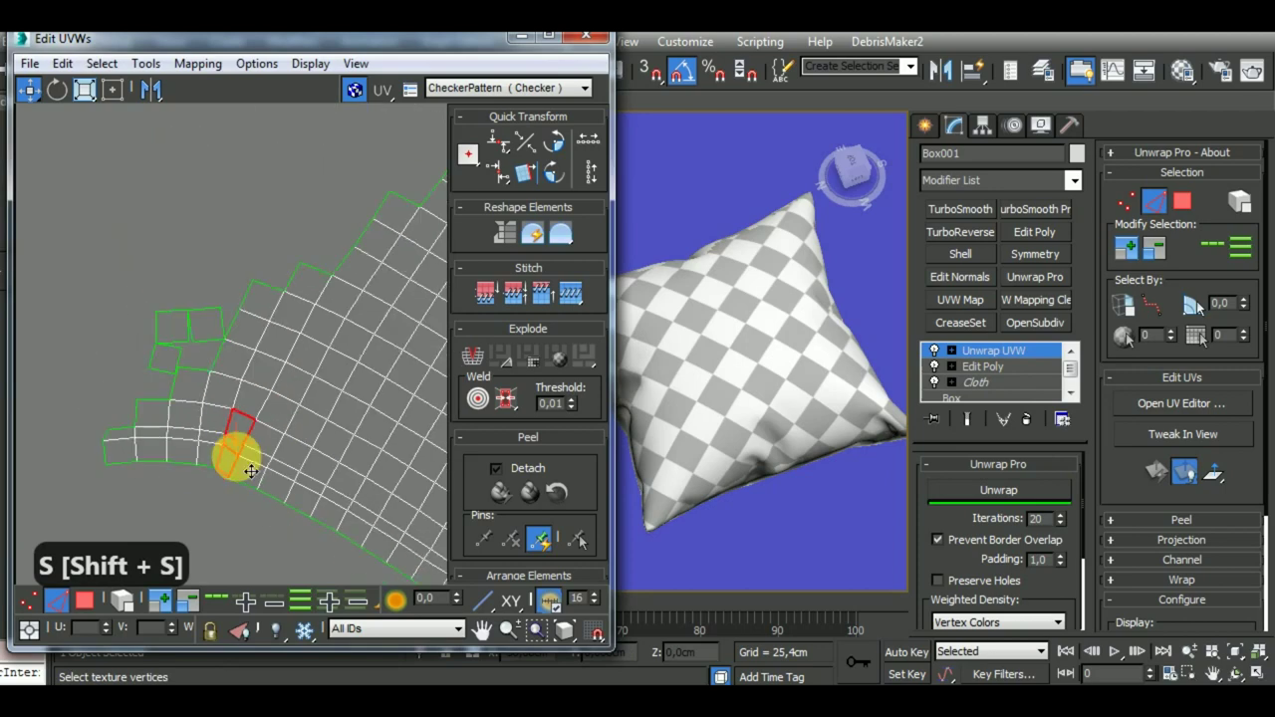
pyautogui.press('shift+s')
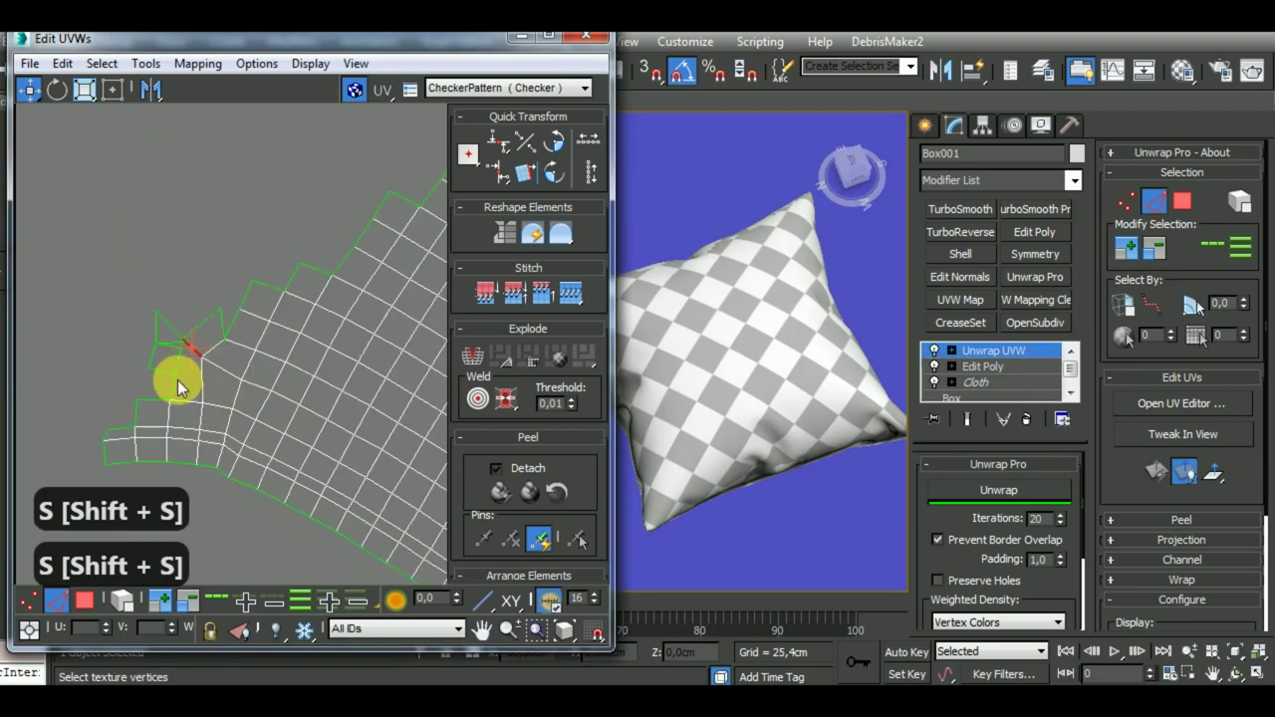
pyautogui.press('shift+s')
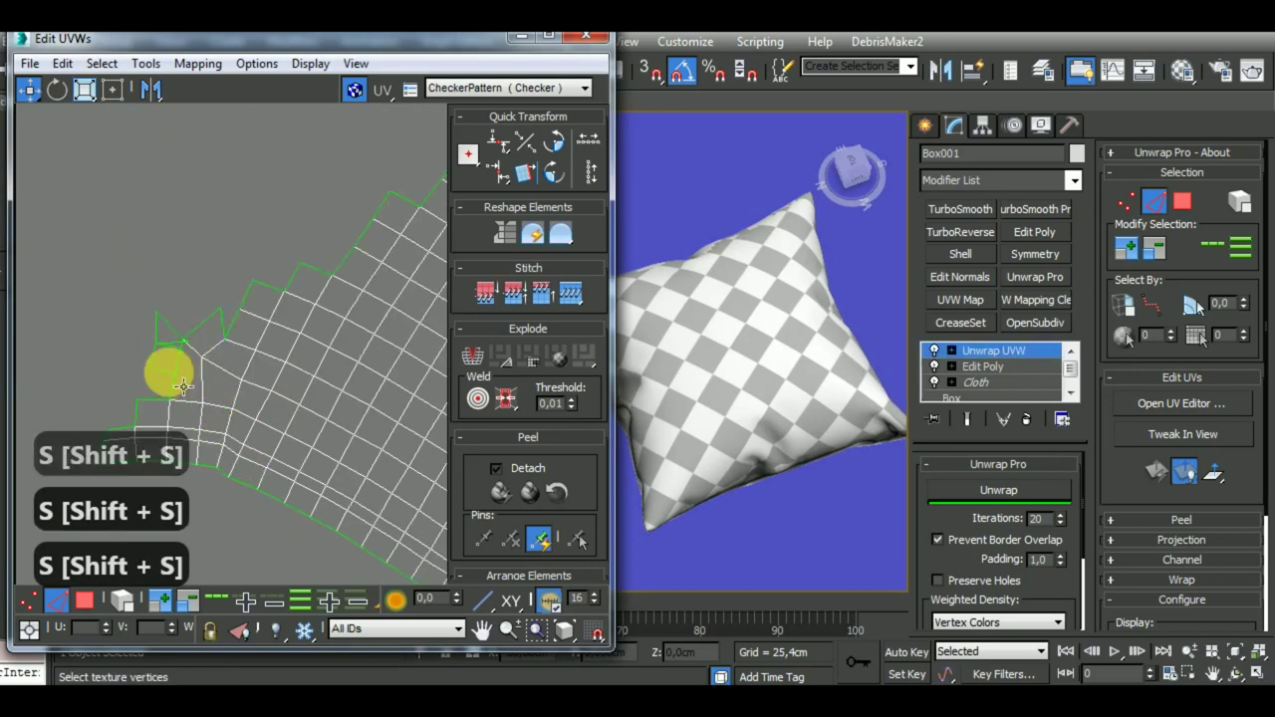
pyautogui.press('shift+s')
pyautogui.press('ctrl+z')
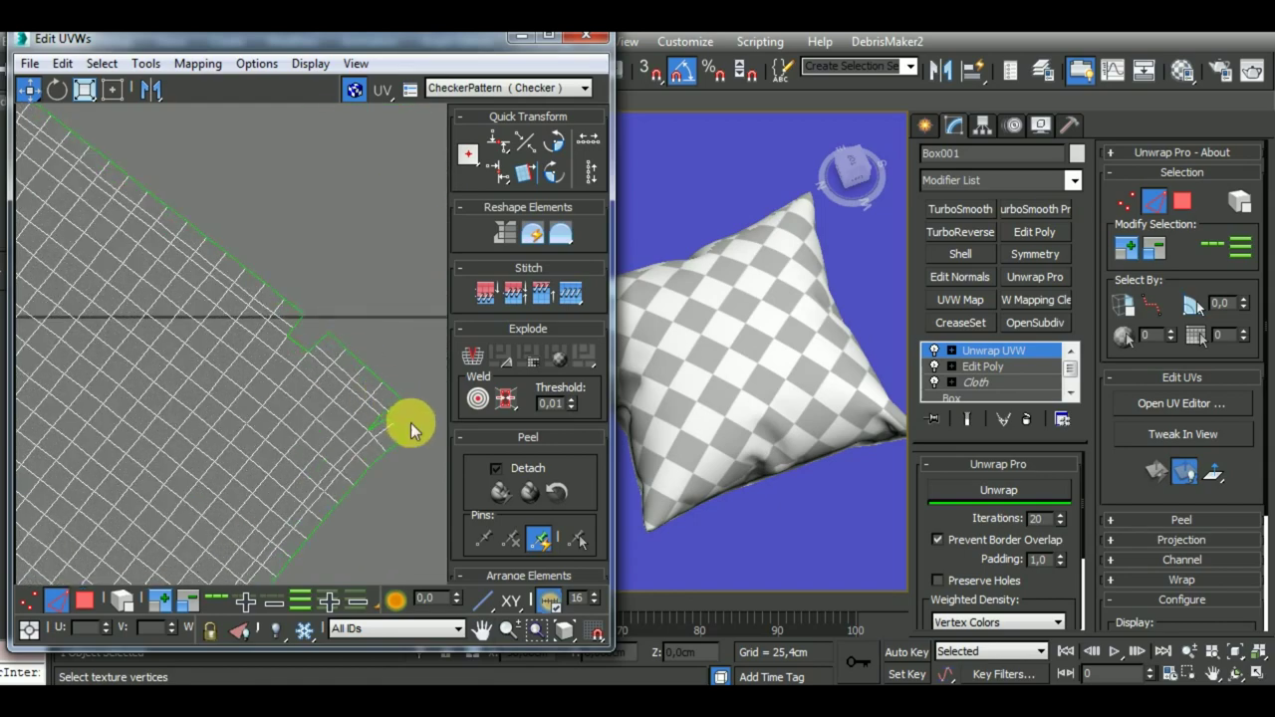
# Run Unwrap so the pillow's UV layout is flattened automatically
pyautogui.press('shift+s')
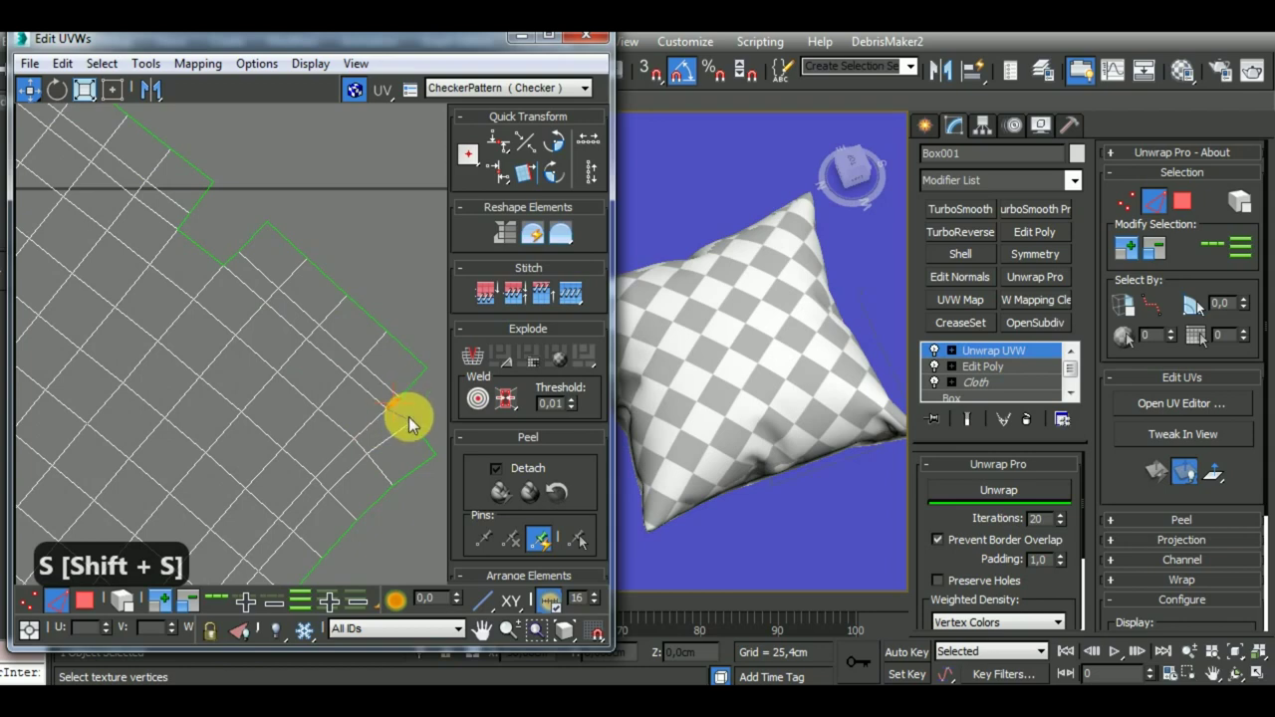
pyautogui.press('shift+s')
pyautogui.press('shift+s')
pyautogui.press('shift+s')
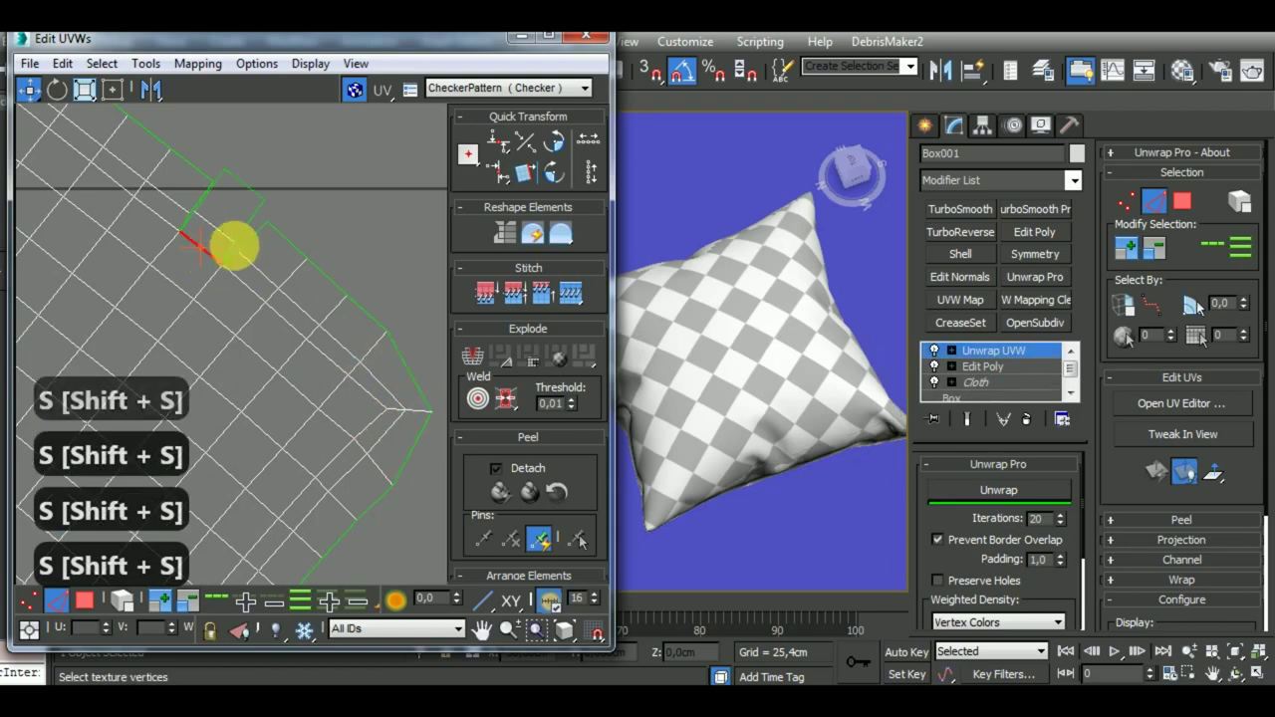
pyautogui.press('shift+s')
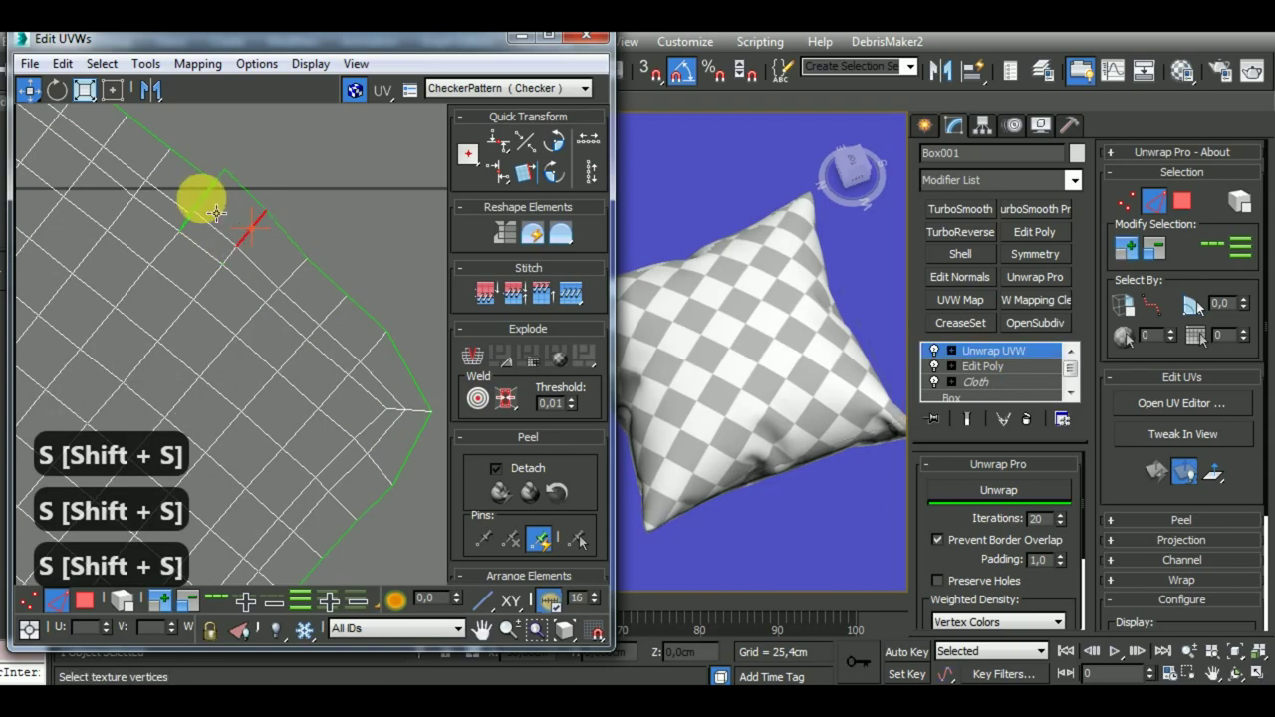
pyautogui.press('shift+s')
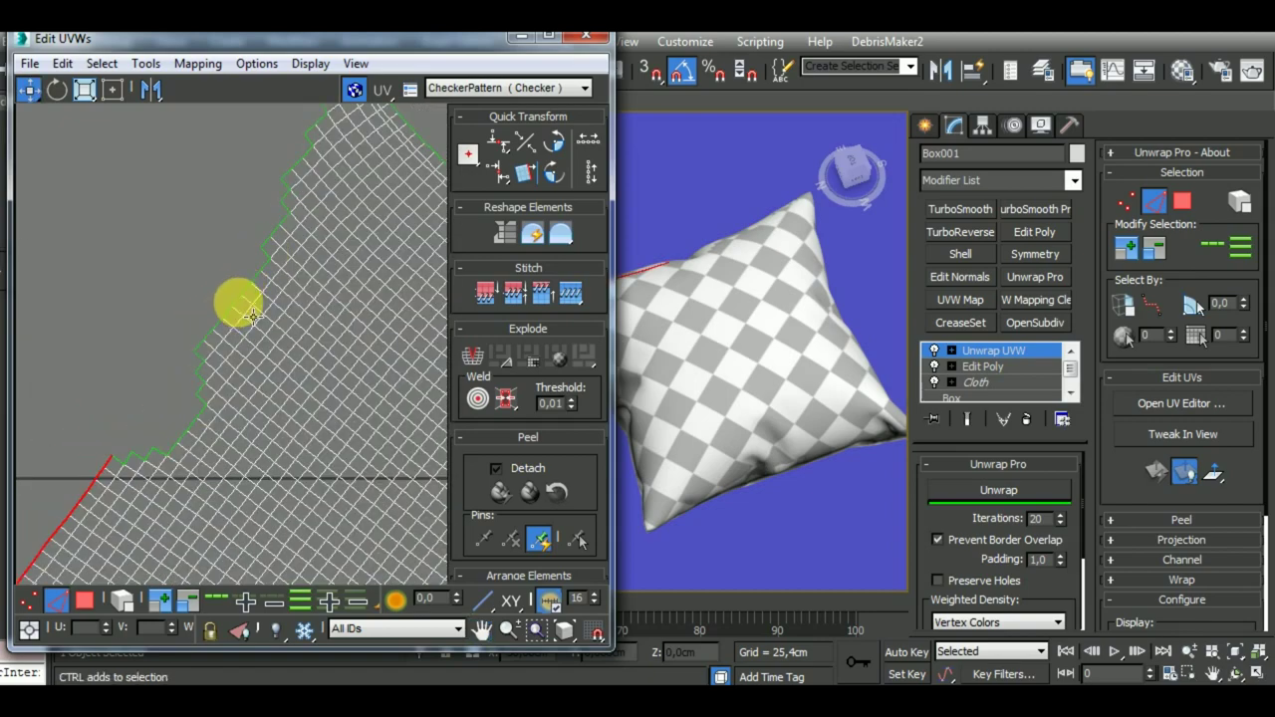
pyautogui.press('shift+s')
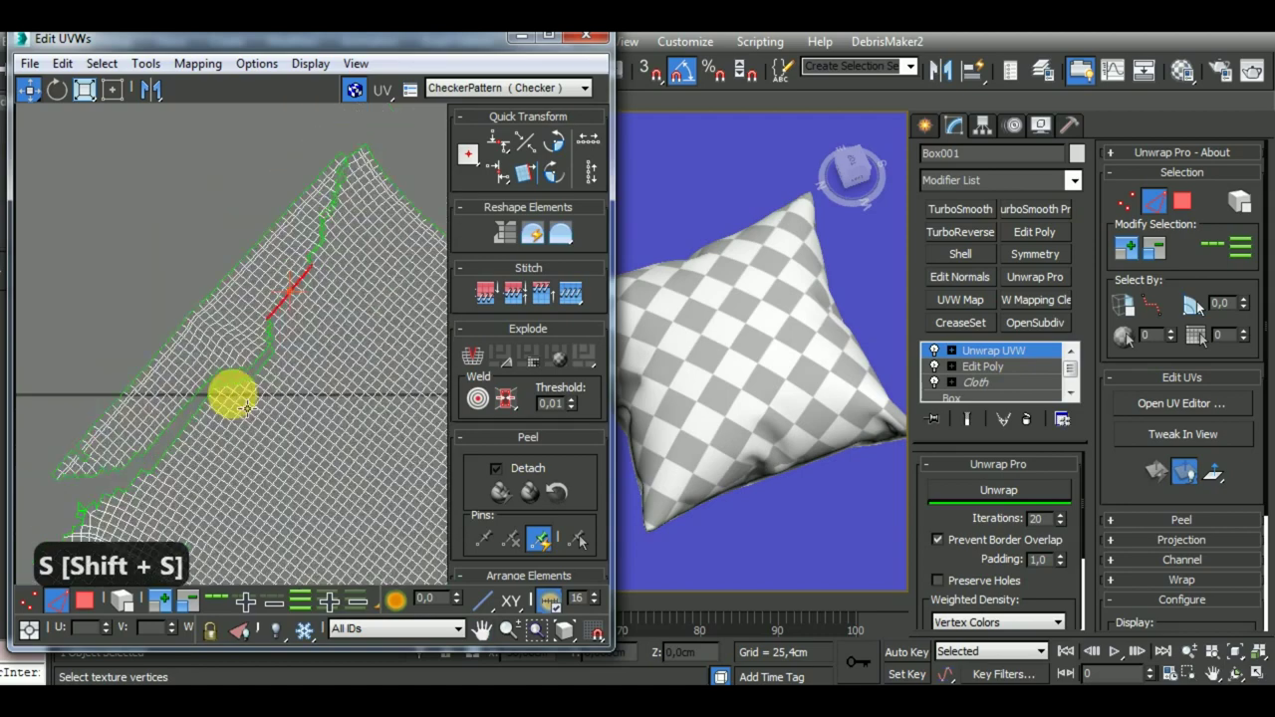
pyautogui.press('shift+s')
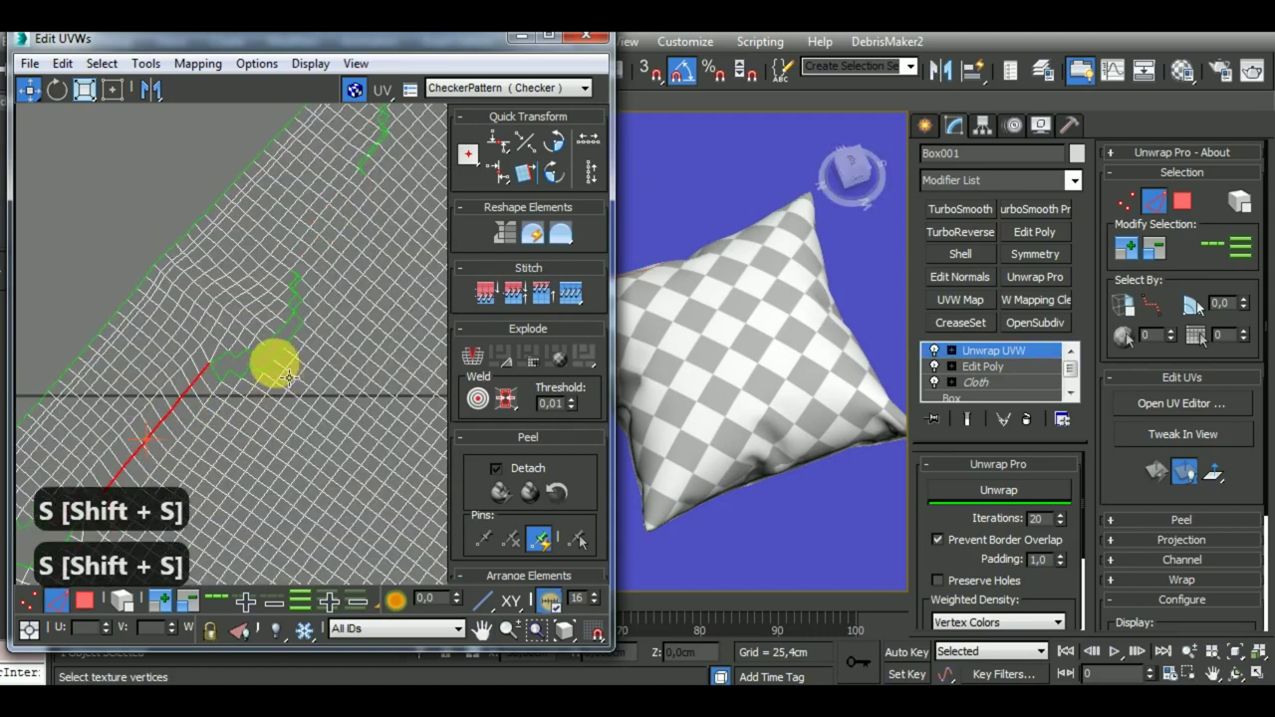
pyautogui.press('shift+s')
pyautogui.press('shift+s')
pyautogui.press('shift+s')
pyautogui.press('shift+s')
pyautogui.press('shift+s')
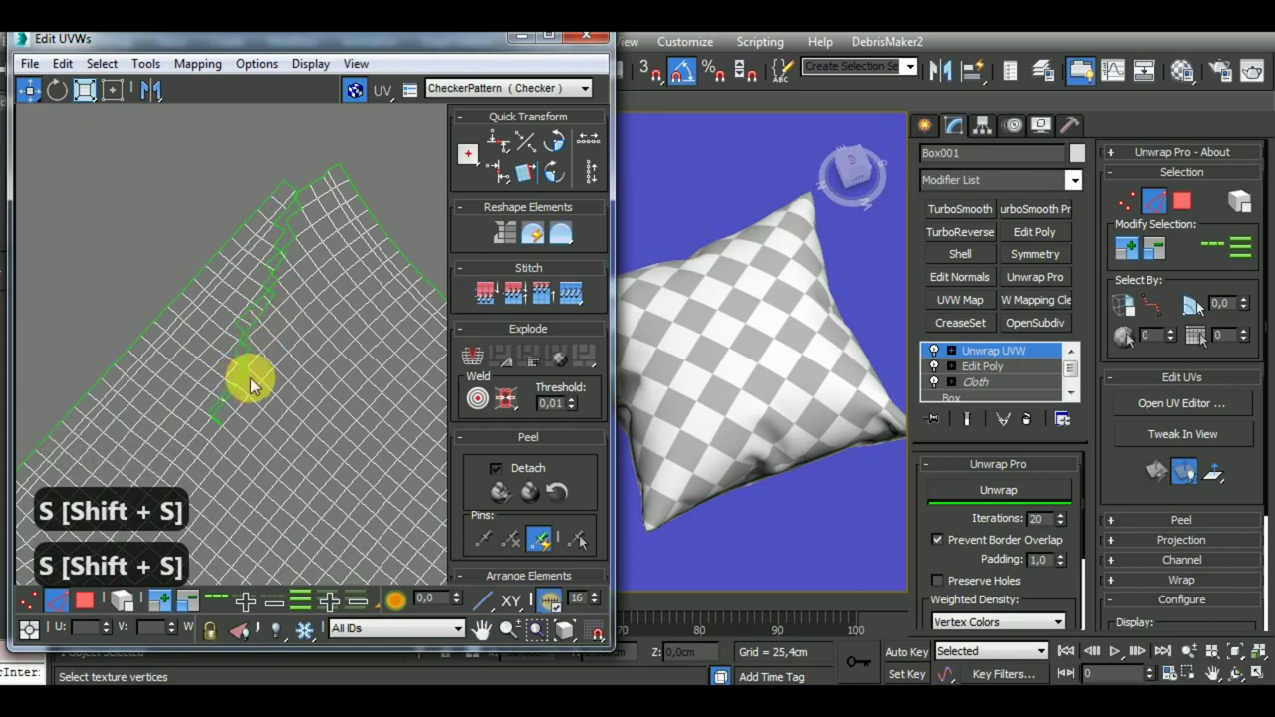
pyautogui.press('shift+s')
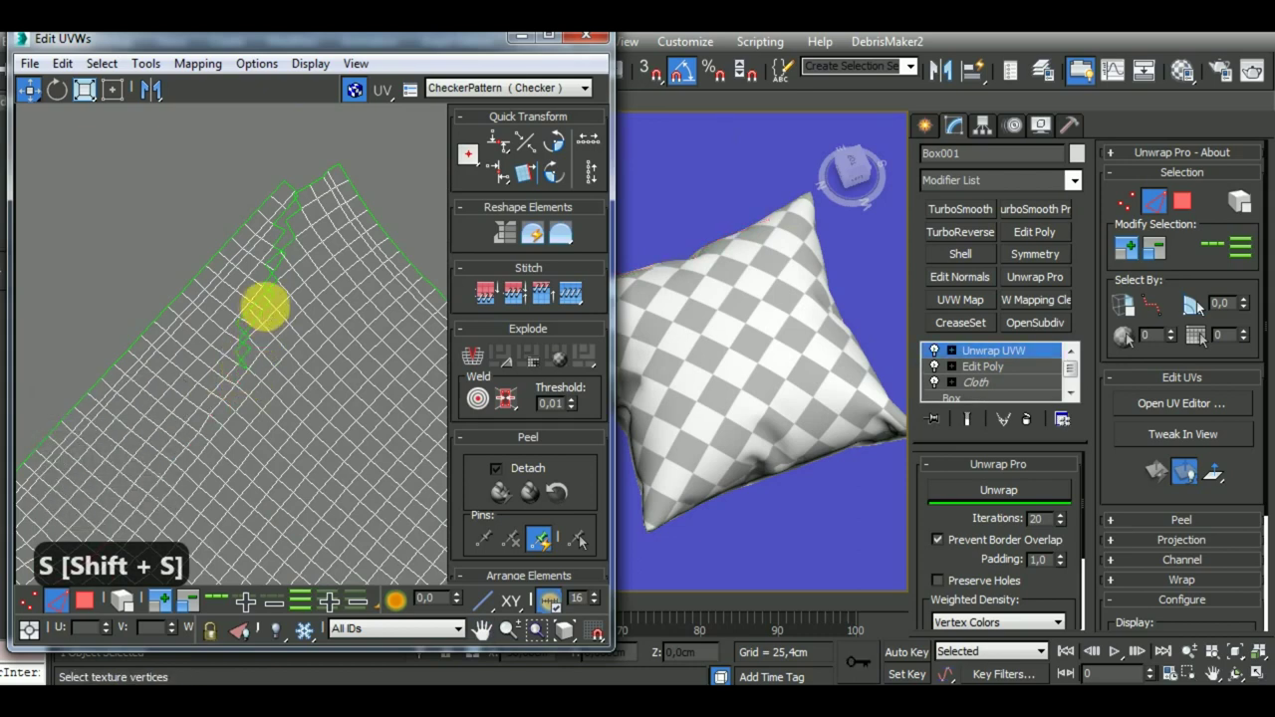
pyautogui.press('shift+s')
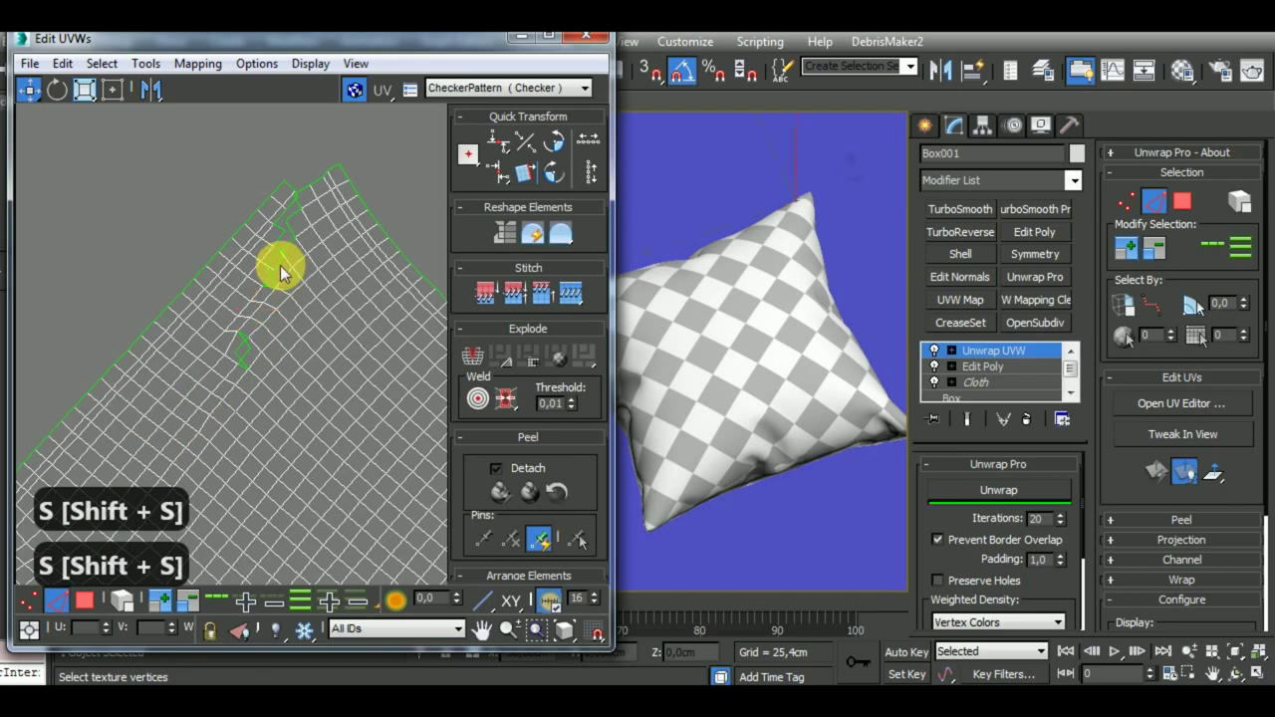
pyautogui.press('shift+s')
pyautogui.press('shift+s')
pyautogui.press('shift+s')
pyautogui.press('shift+s')
pyautogui.press('shift+s')
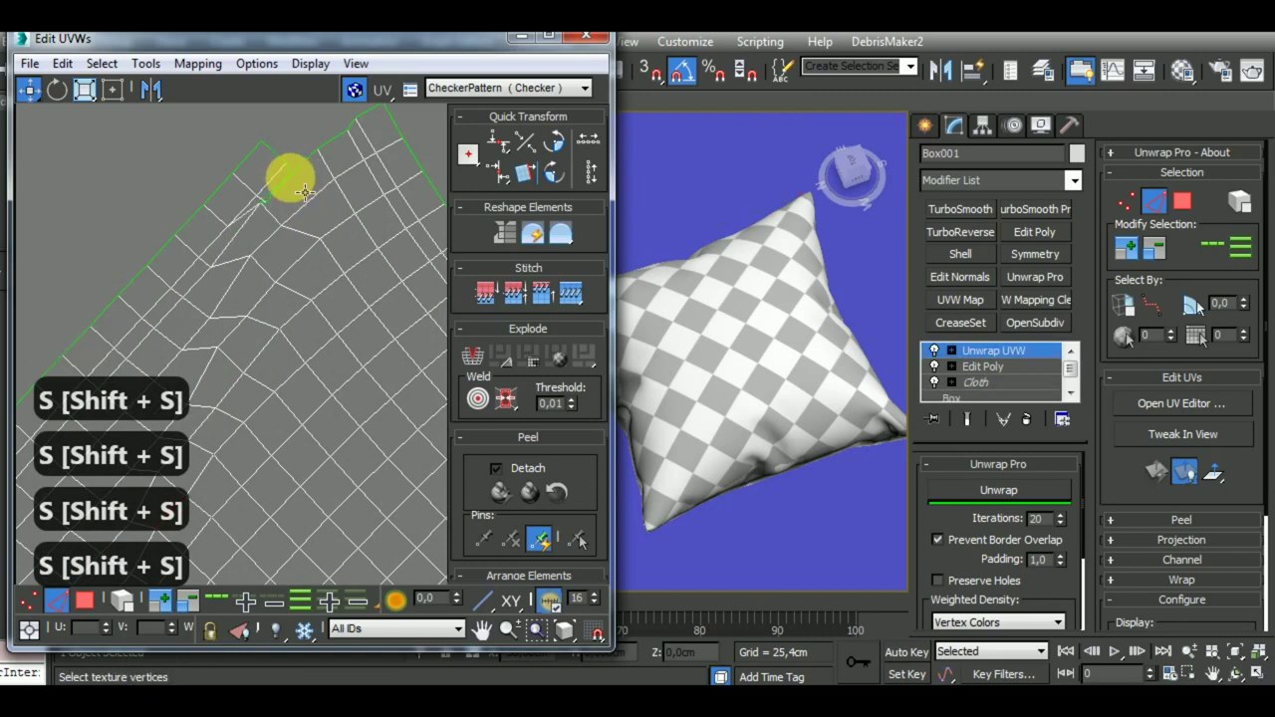
pyautogui.press('shift+s')
pyautogui.press('shift+s')
pyautogui.press('shift+s')
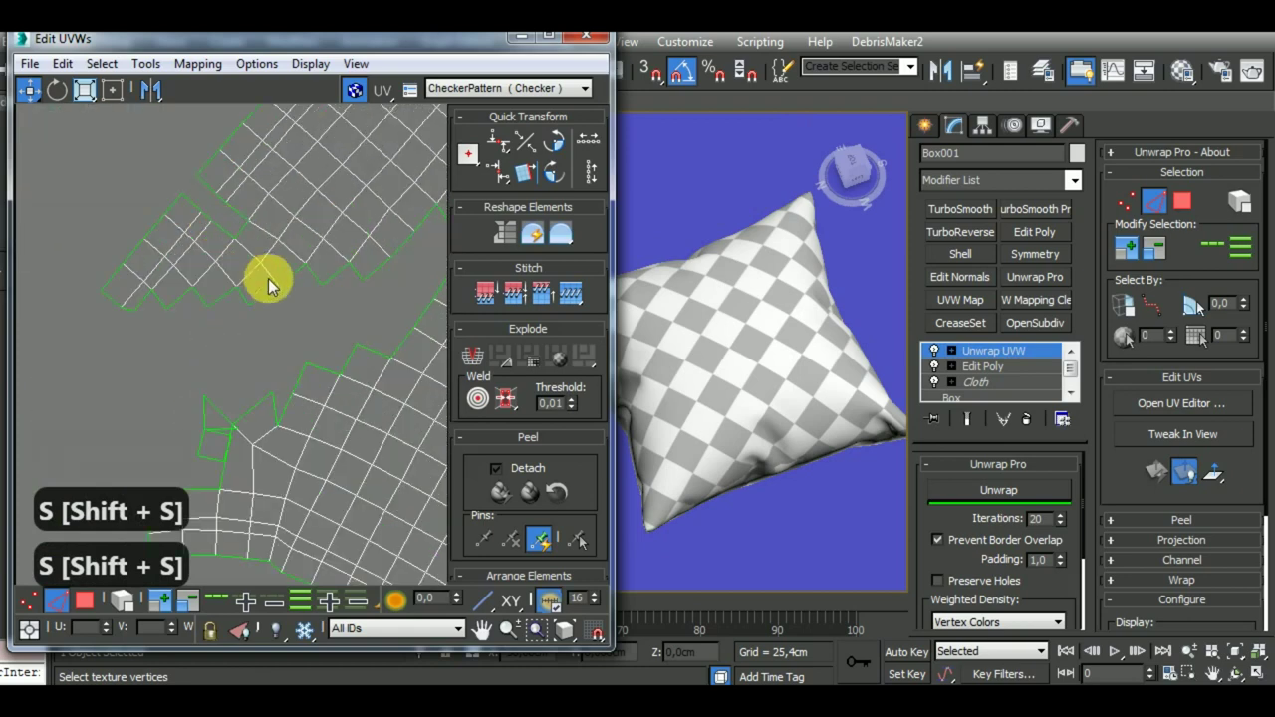
pyautogui.press('shift+s')
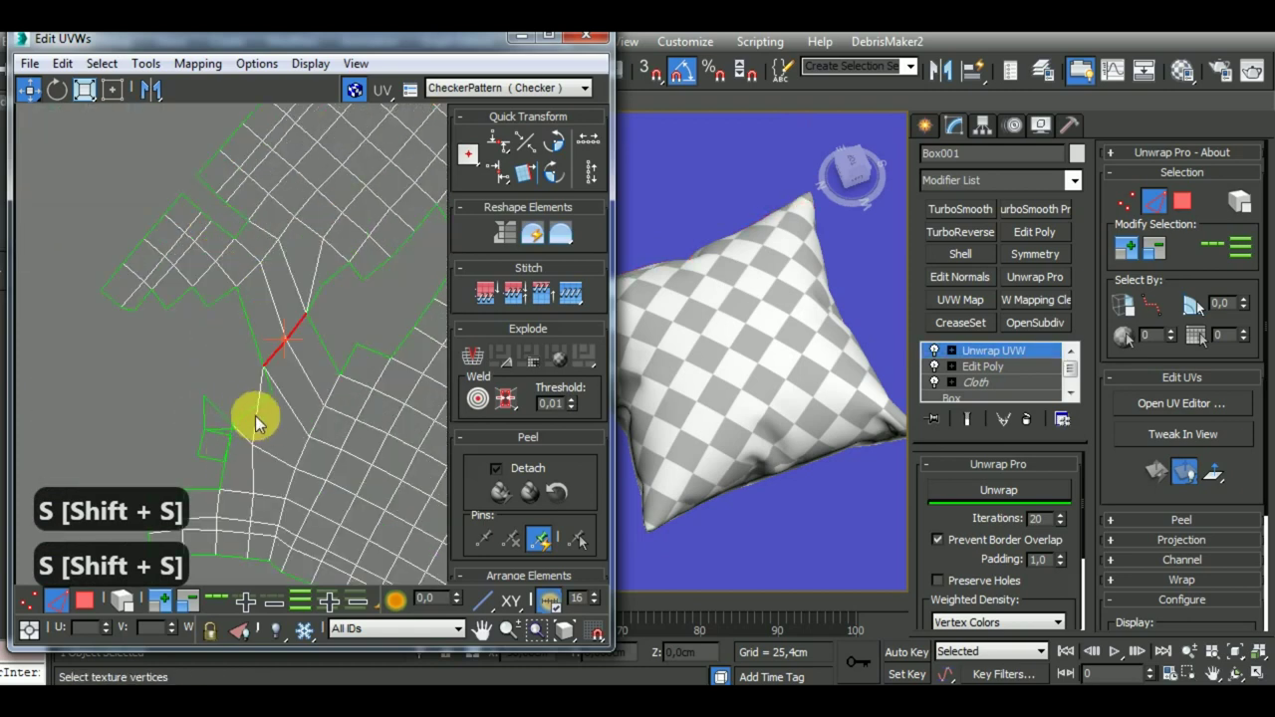
pyautogui.press('shift+s')
pyautogui.press('shift+s')
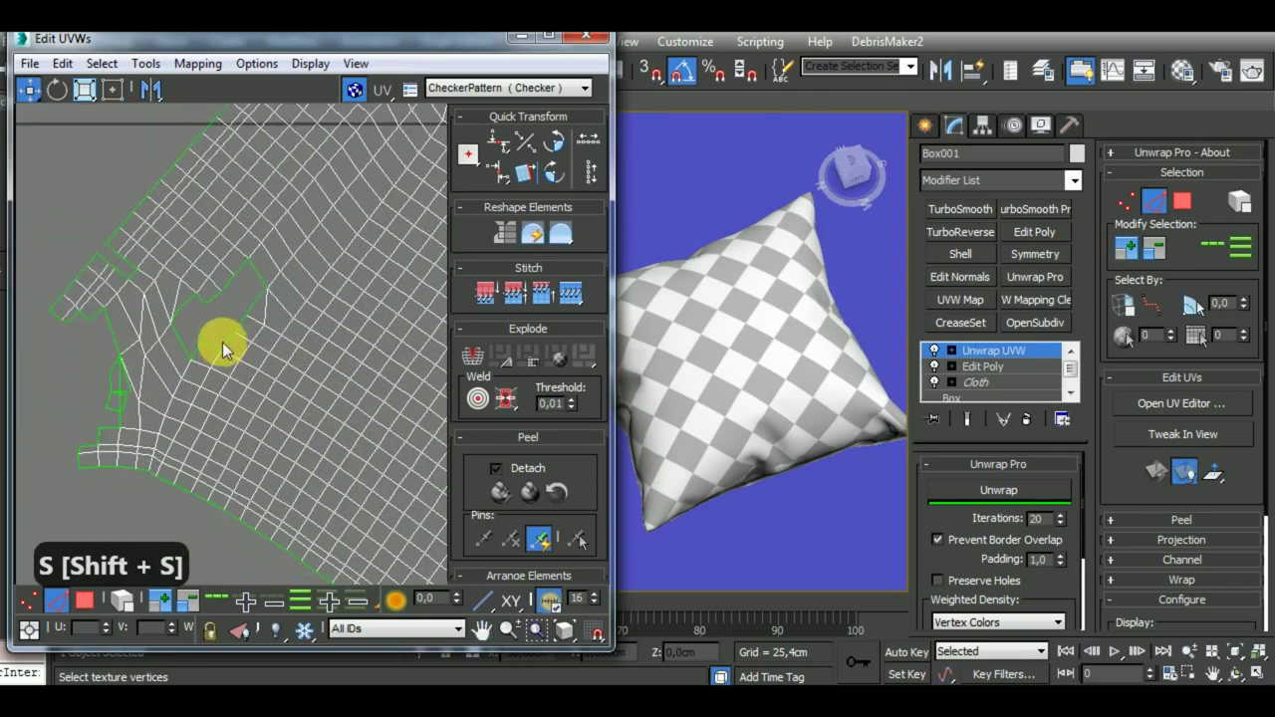
pyautogui.press('shift+s')
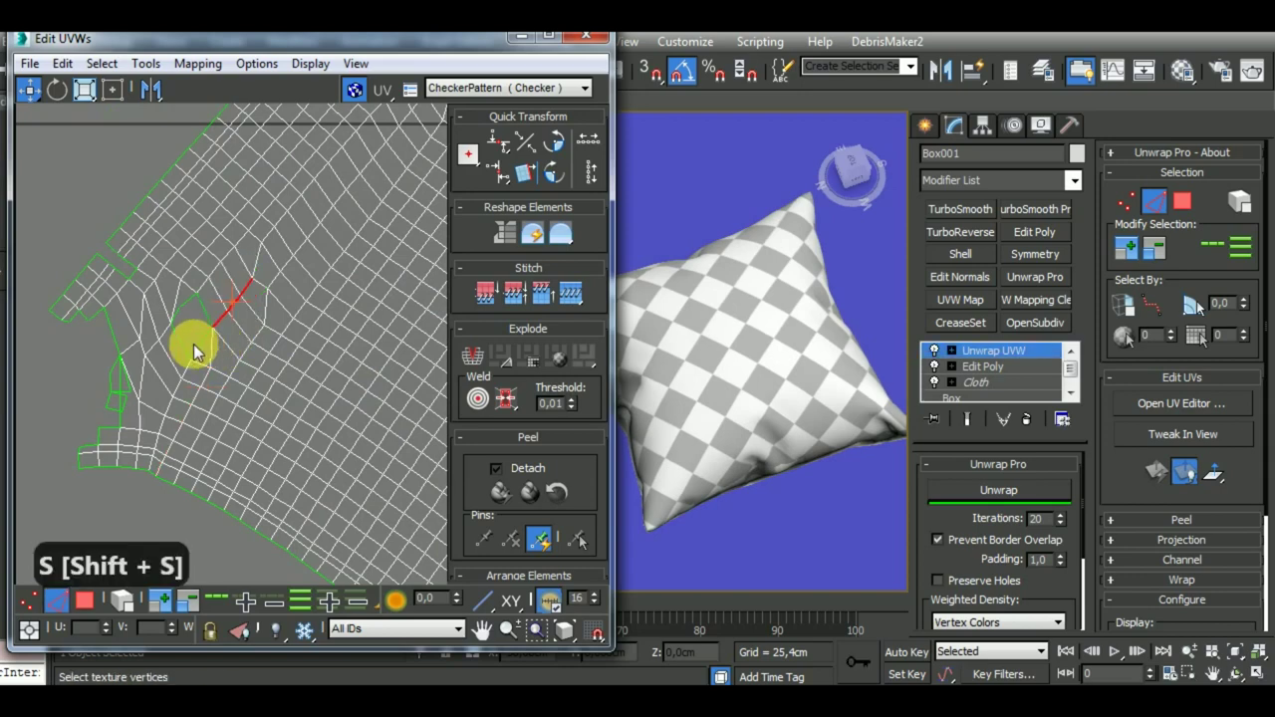
pyautogui.press('shift+s')
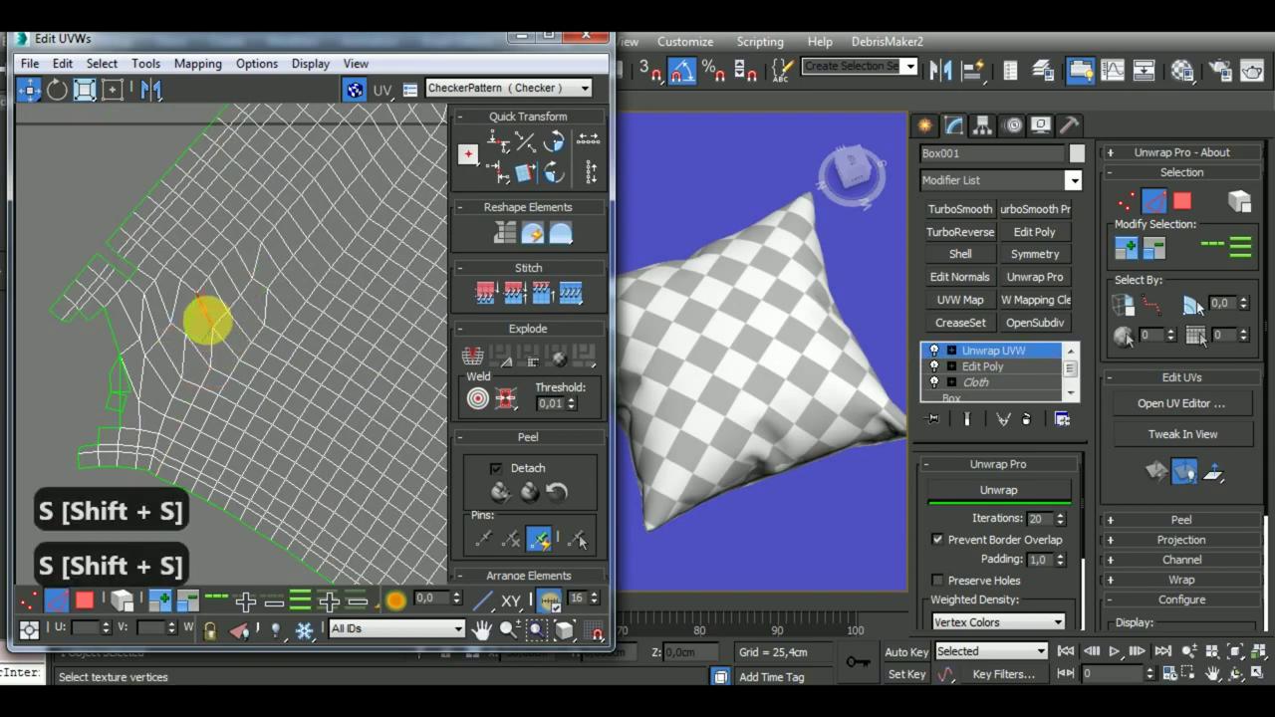
pyautogui.press('shift+s')
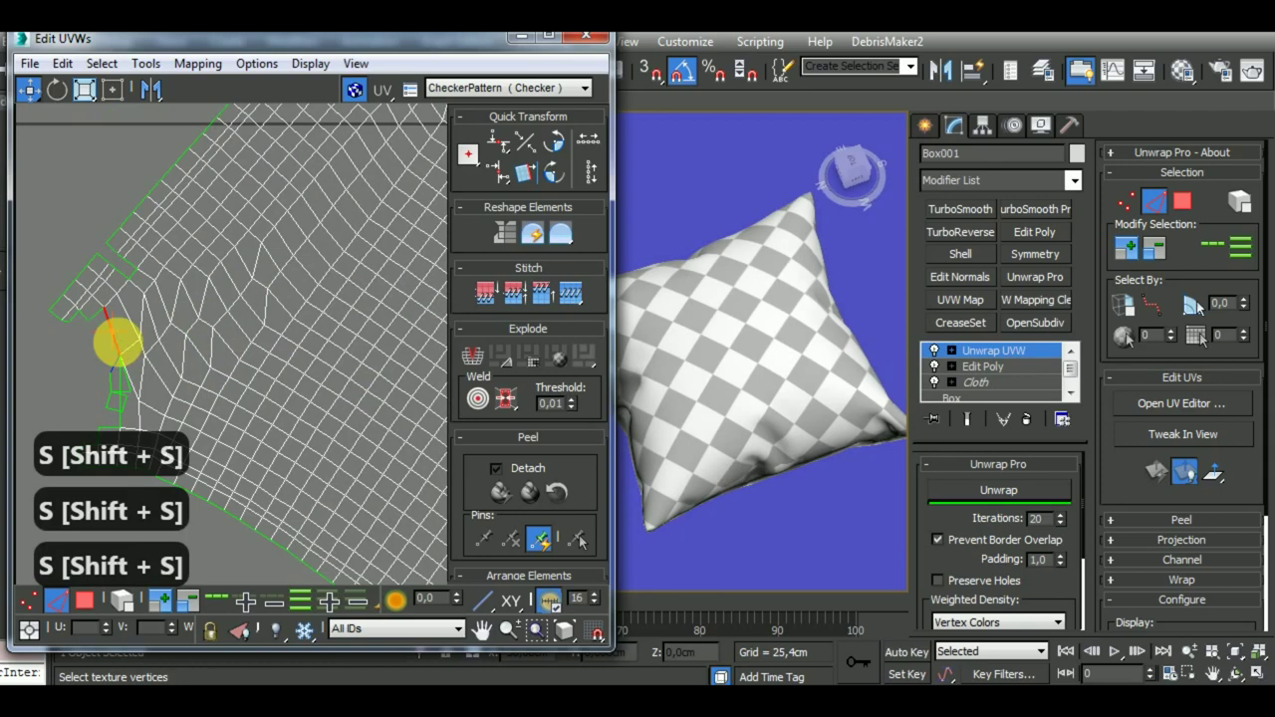
pyautogui.press('shift+s')
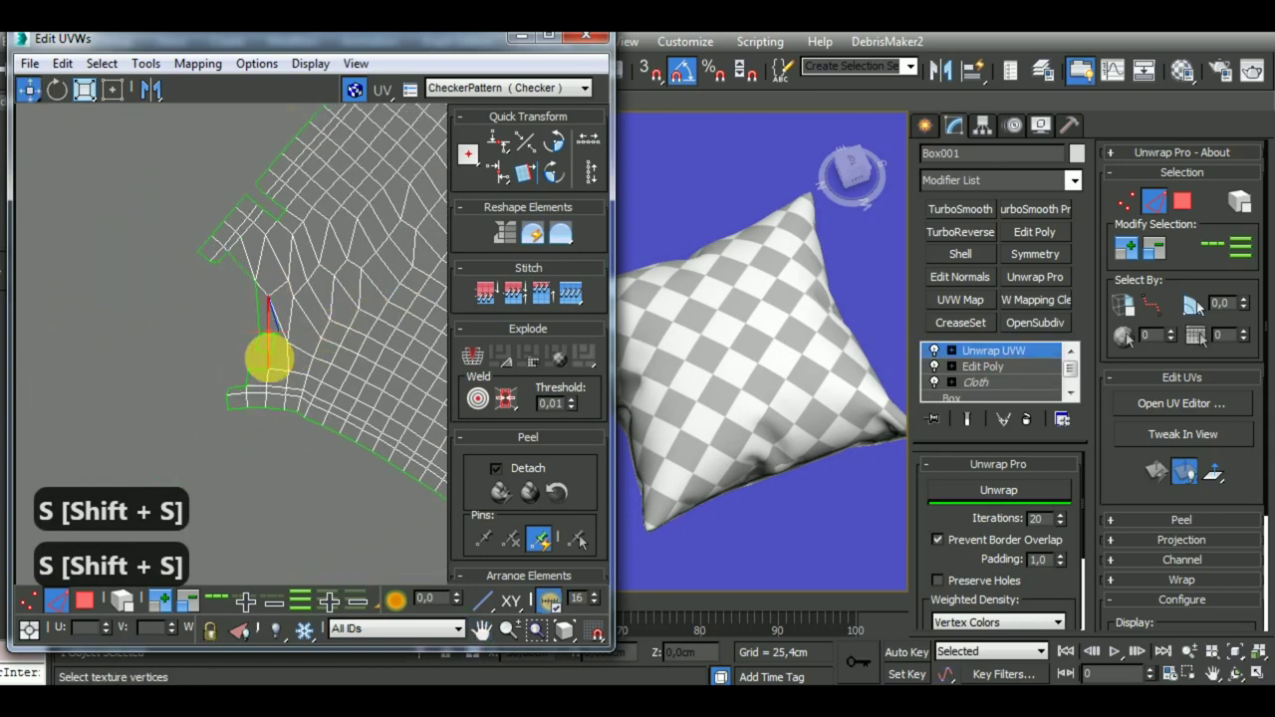
pyautogui.press('shift+s')
pyautogui.press('shift+s')
pyautogui.press('shift+s')
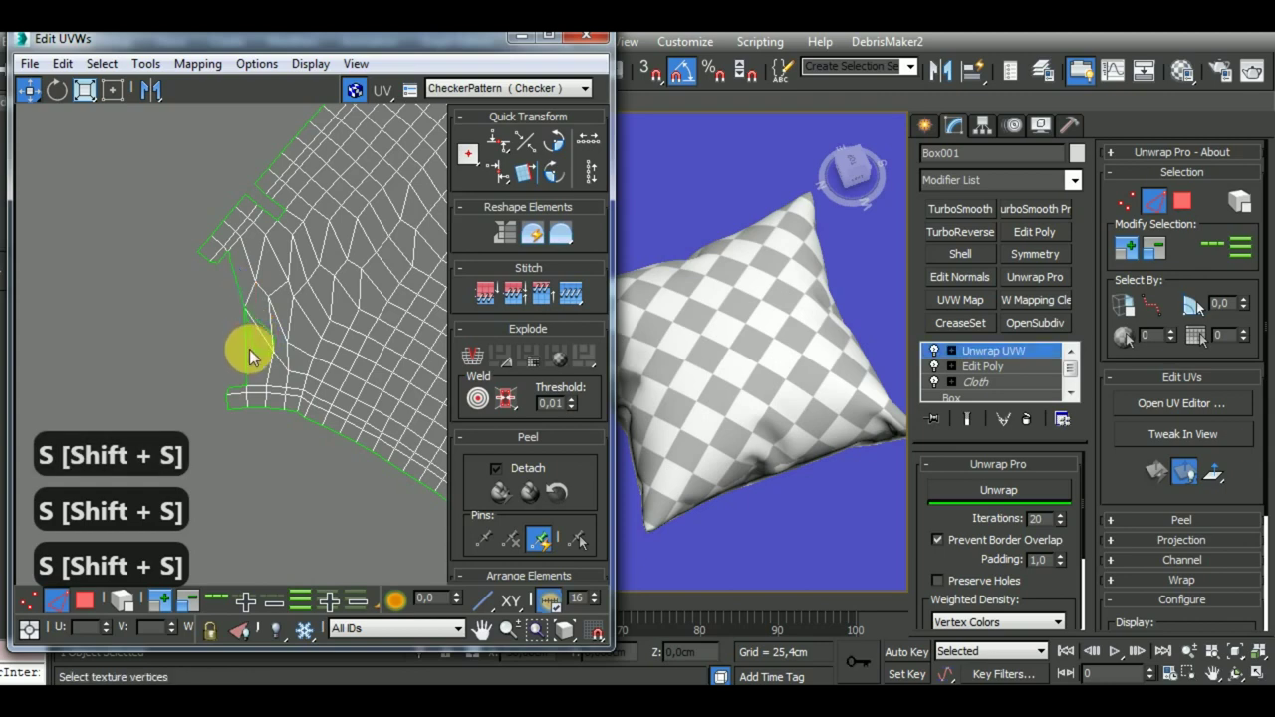
pyautogui.press('shift+s')
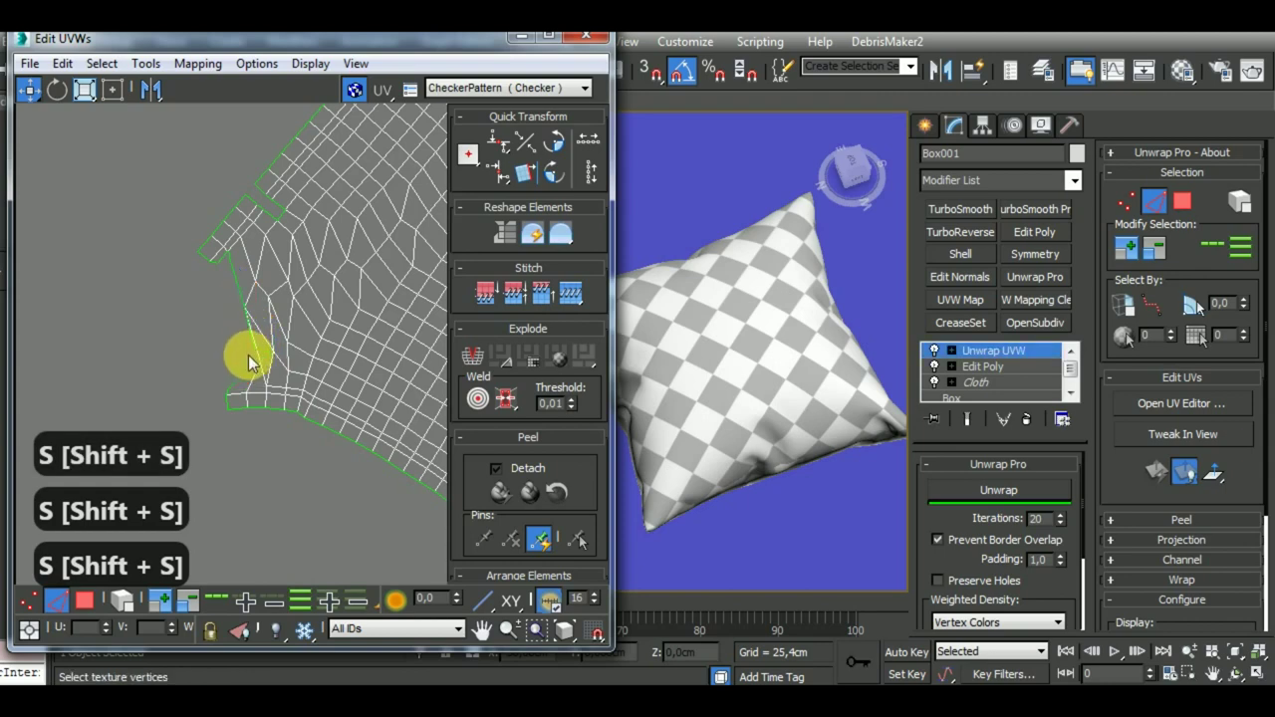
pyautogui.press('shift+s')
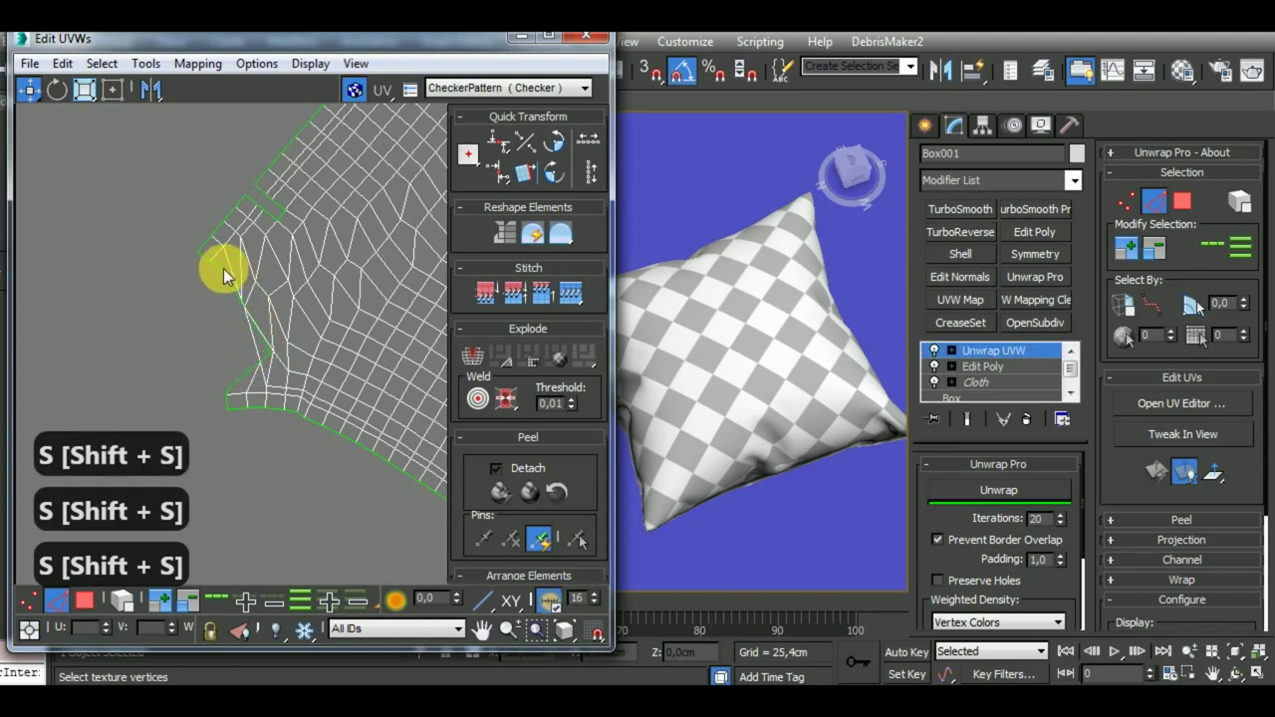
pyautogui.press('shift+s')
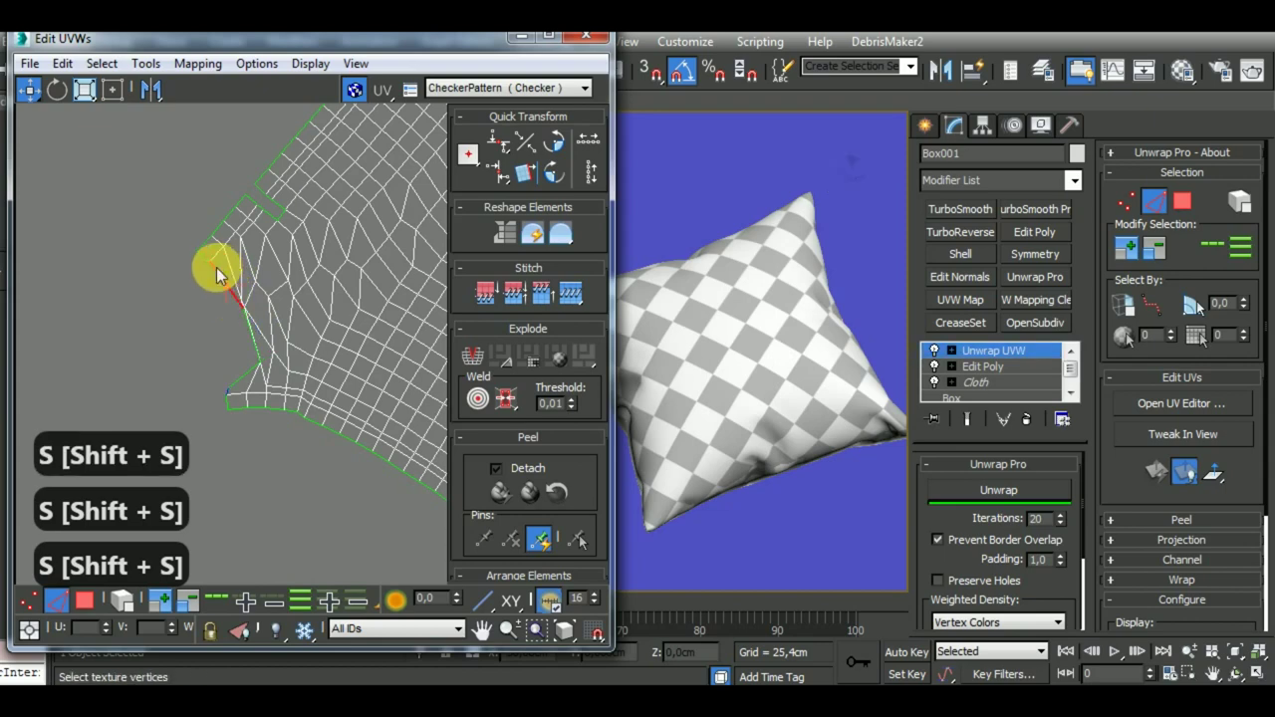
# Let the unwrap pass finish and rotate the UV island square so checkers run along the edges
pyautogui.press('shift+s')
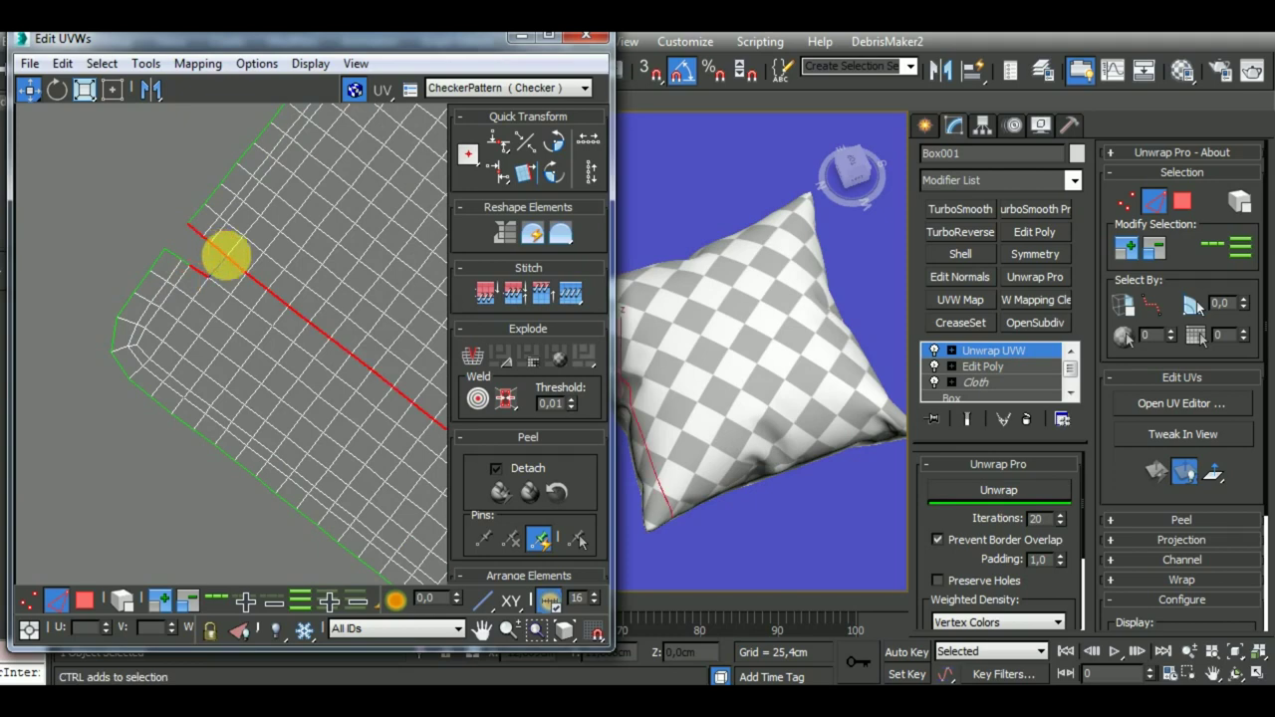
pyautogui.press('shift+s')
pyautogui.press('shift+s')
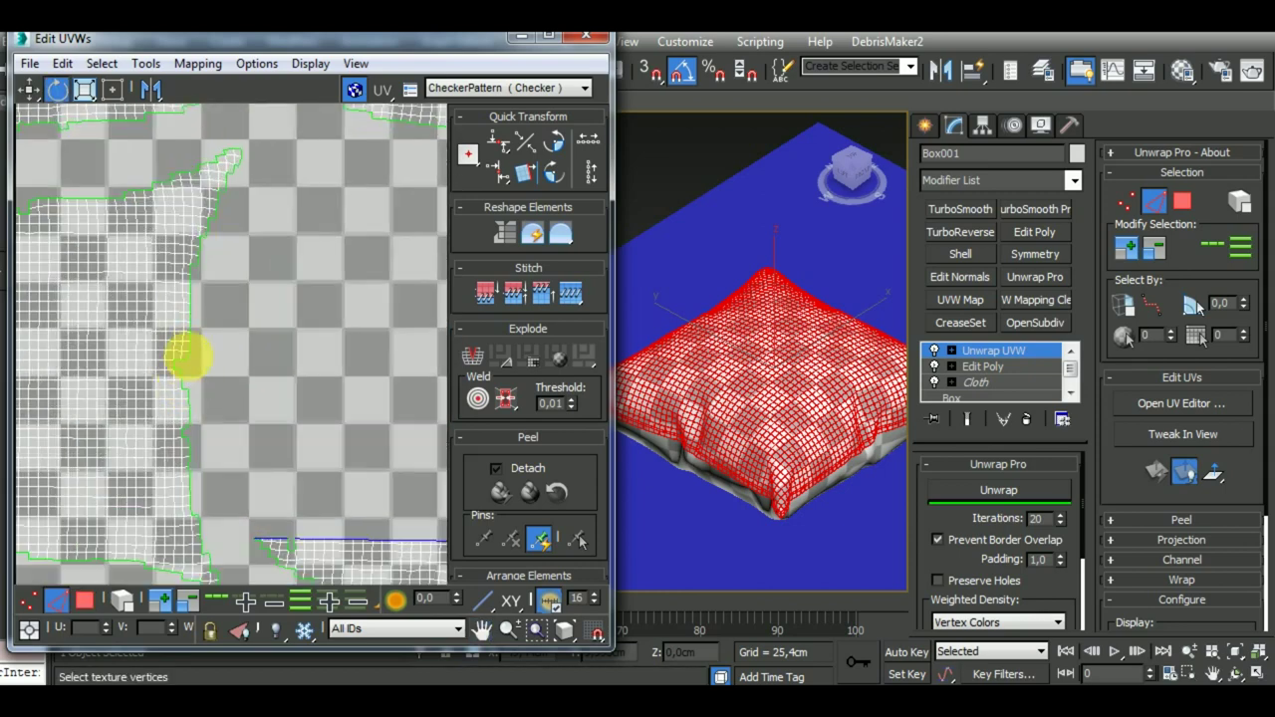
pyautogui.click(192, 349)
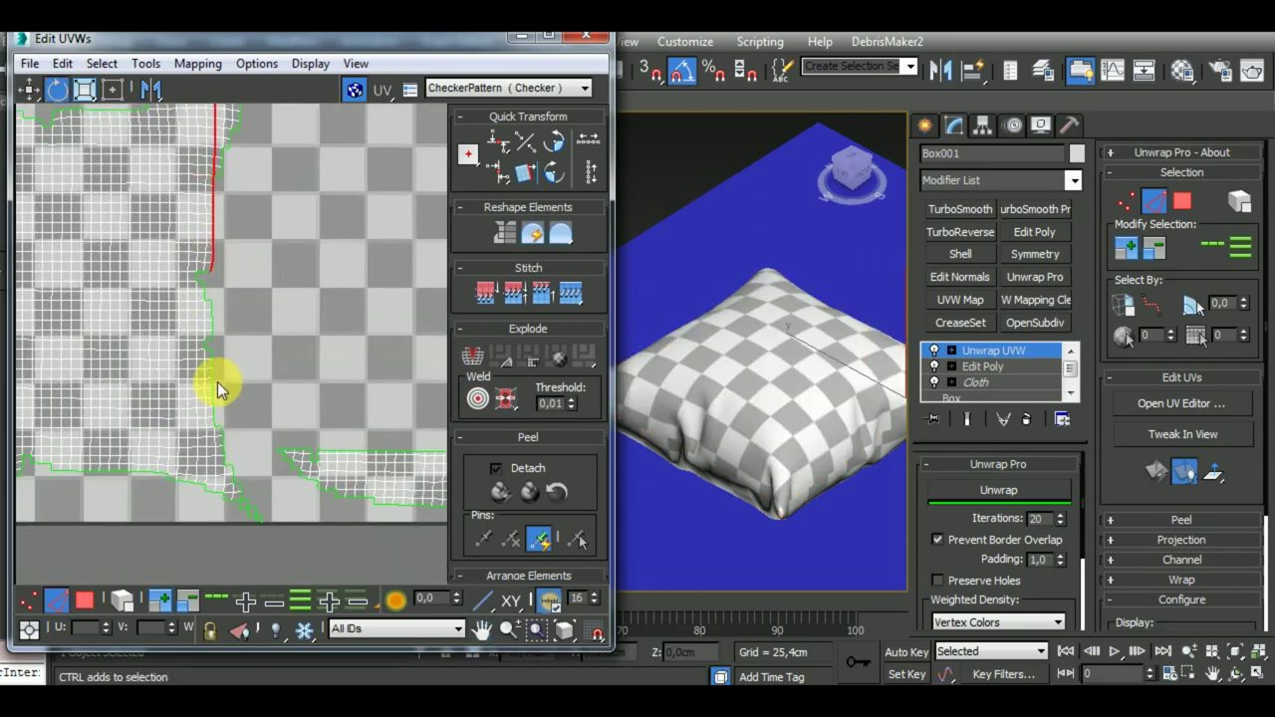
pyautogui.click(218, 387)
pyautogui.click(214, 386)
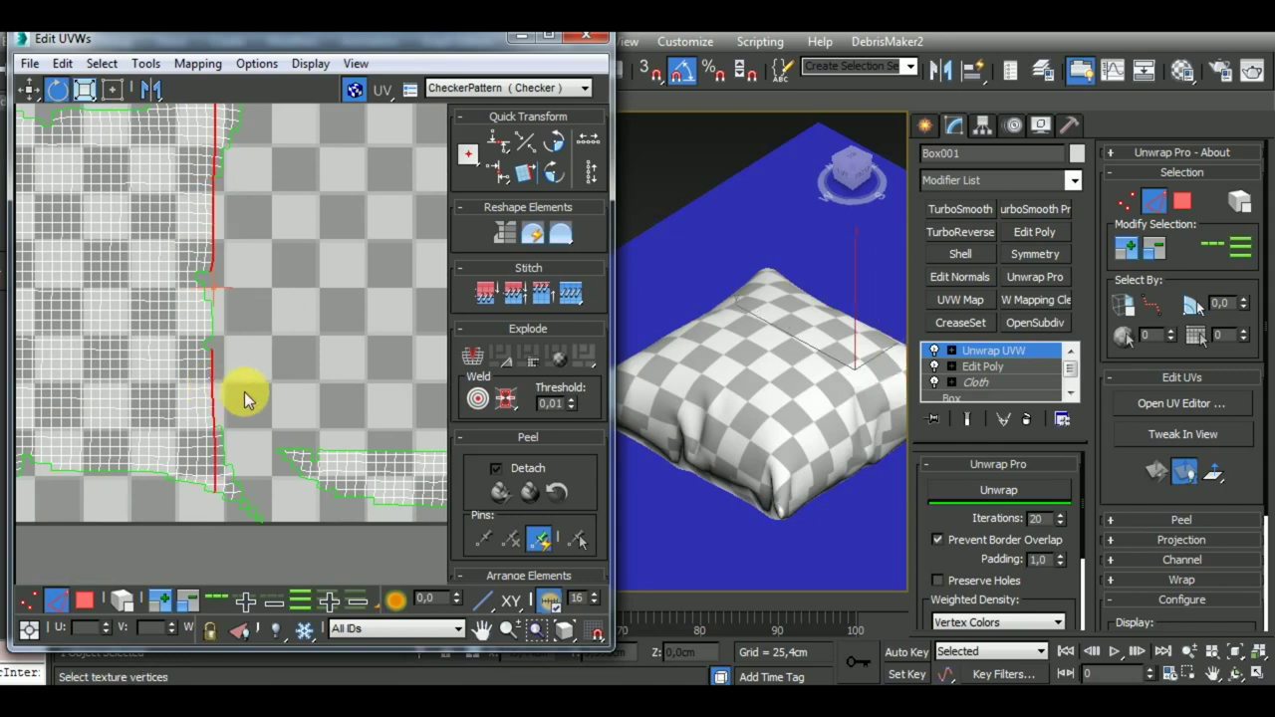
pyautogui.press('shift+s')
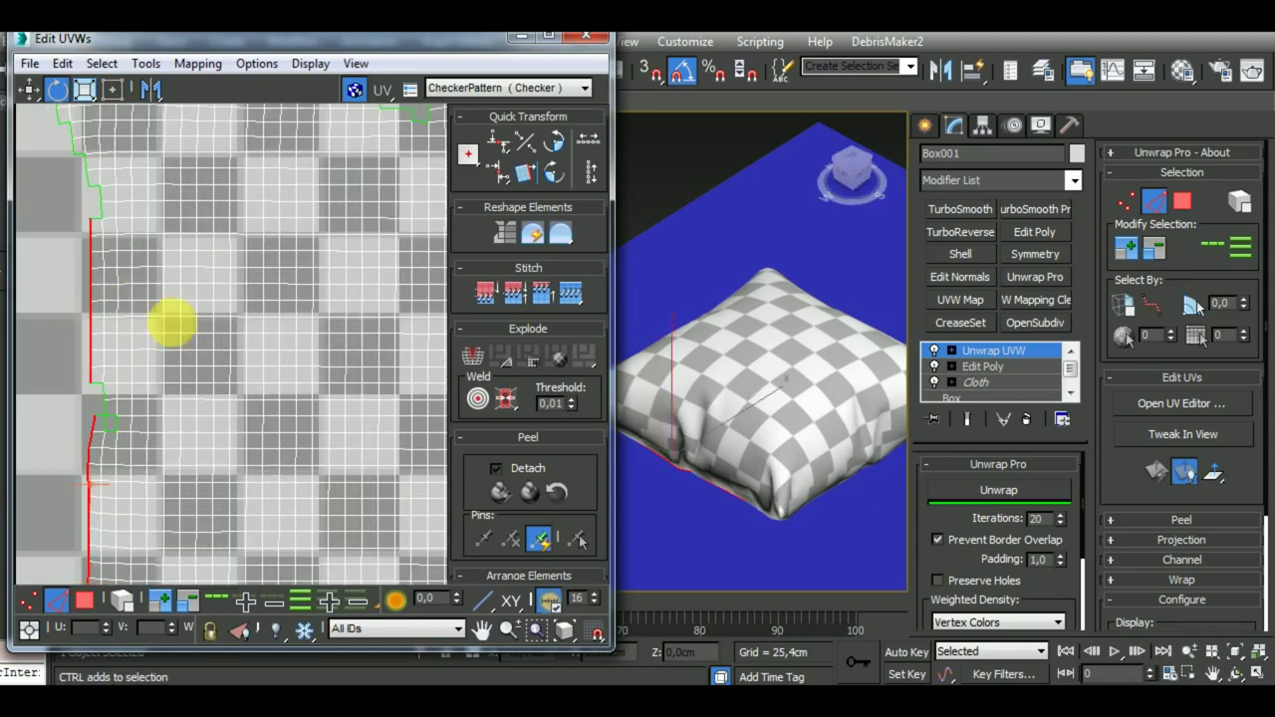
pyautogui.press('shift+s')
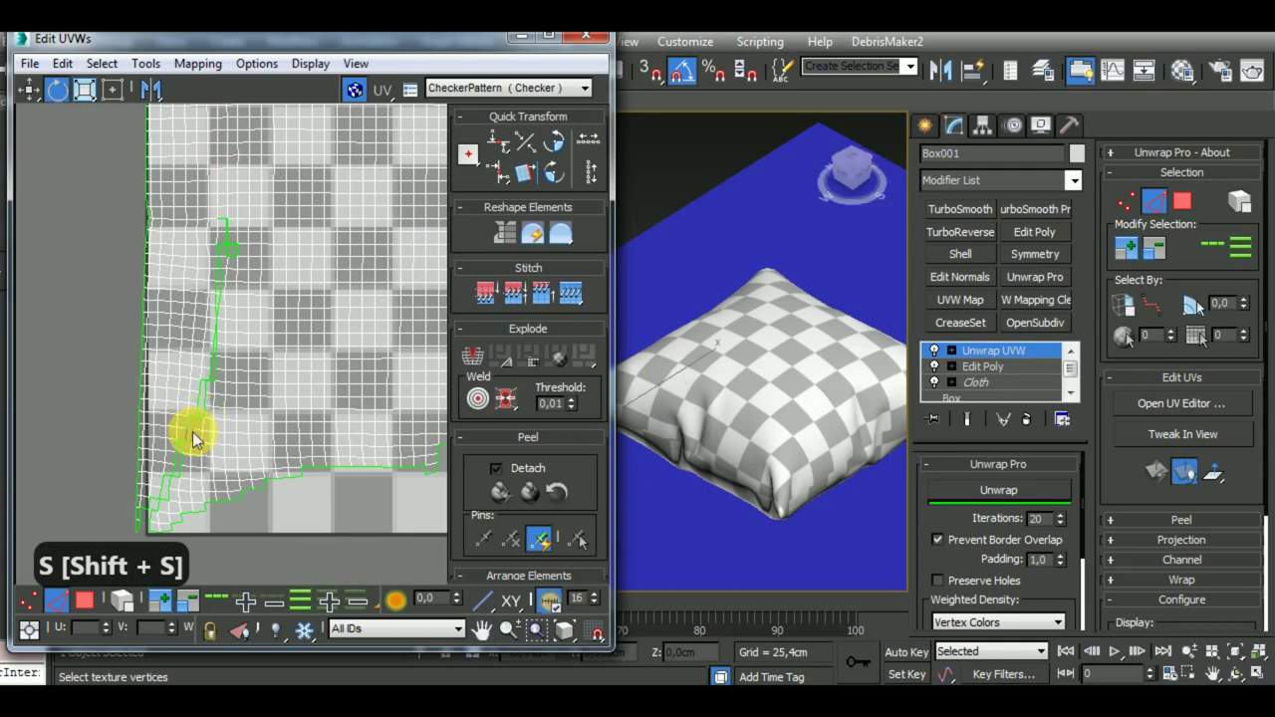
pyautogui.press('shift+s')
pyautogui.press('shift+s')
pyautogui.press('shift+s')
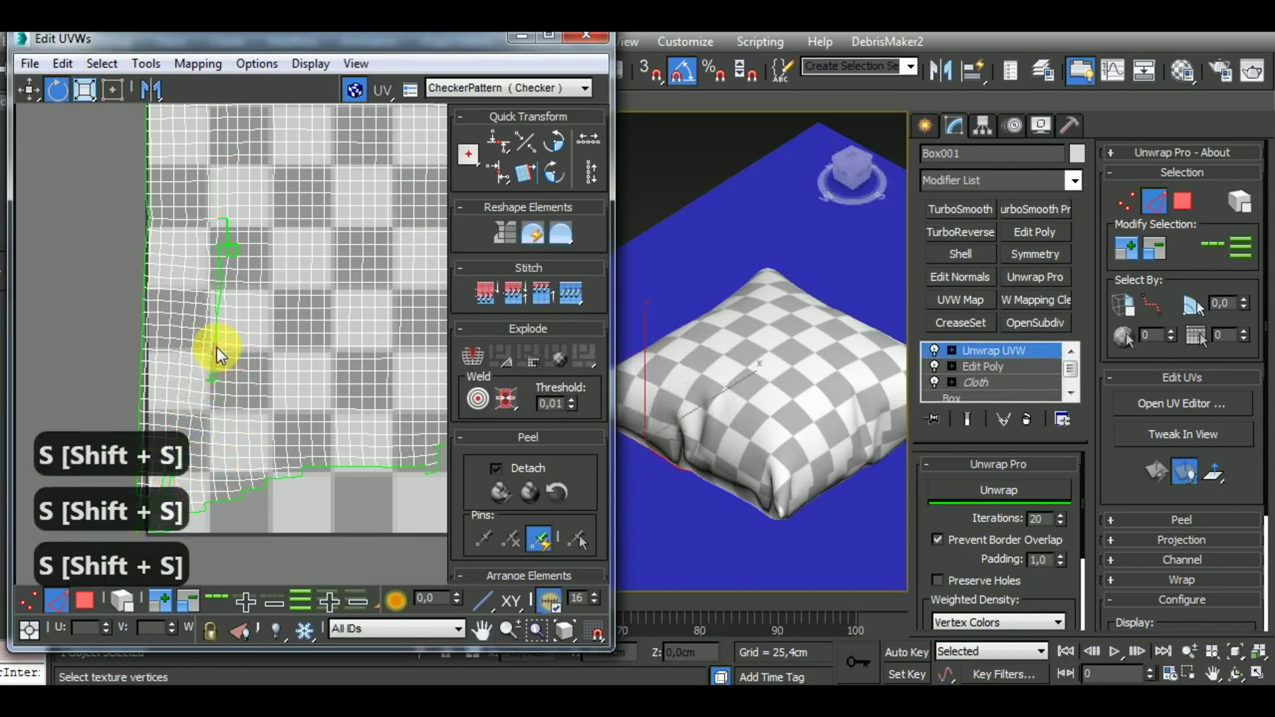
pyautogui.press('shift+s')
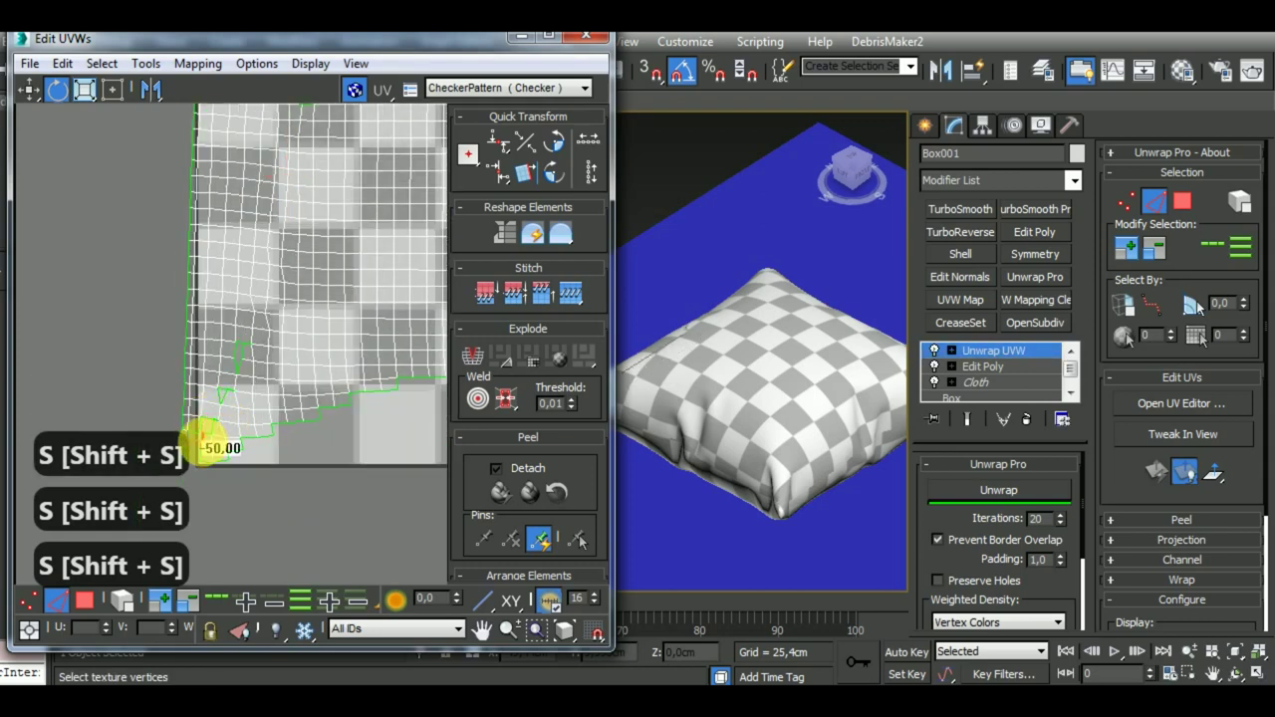
pyautogui.press('shift+s')
pyautogui.press('shift+s')
pyautogui.press('shift+s')
pyautogui.press('shift+s')
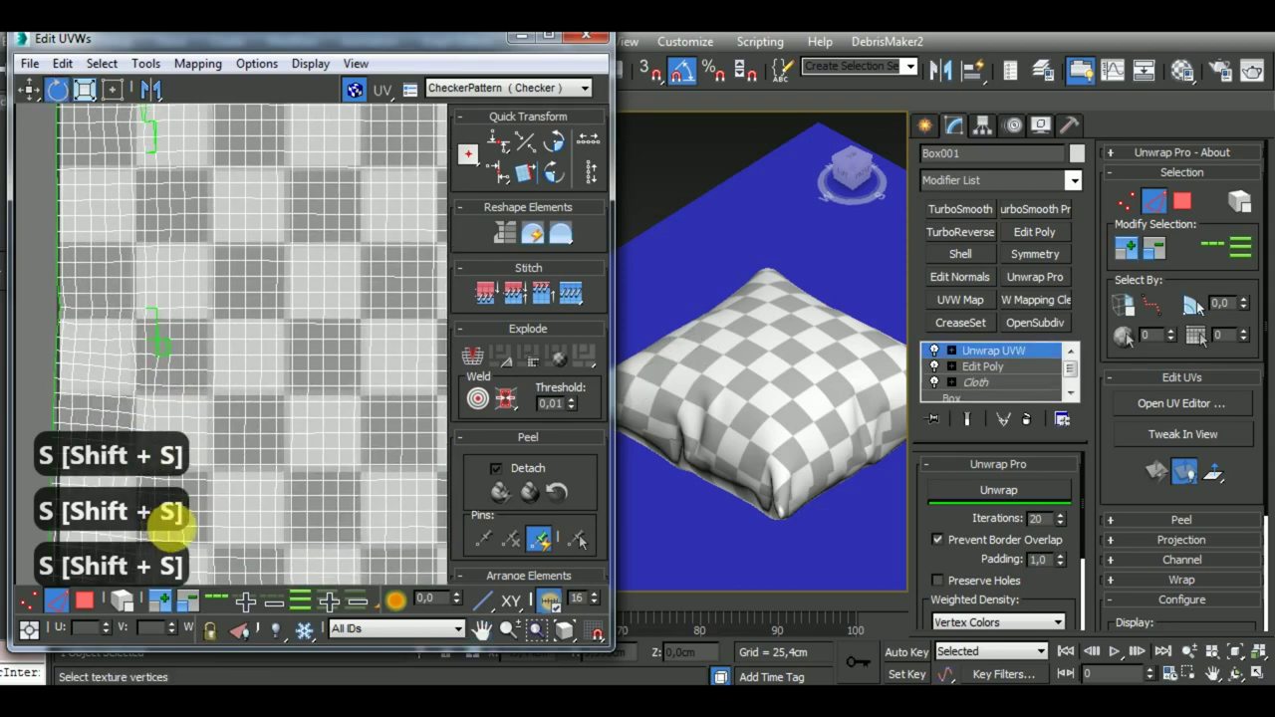
pyautogui.press('shift+s')
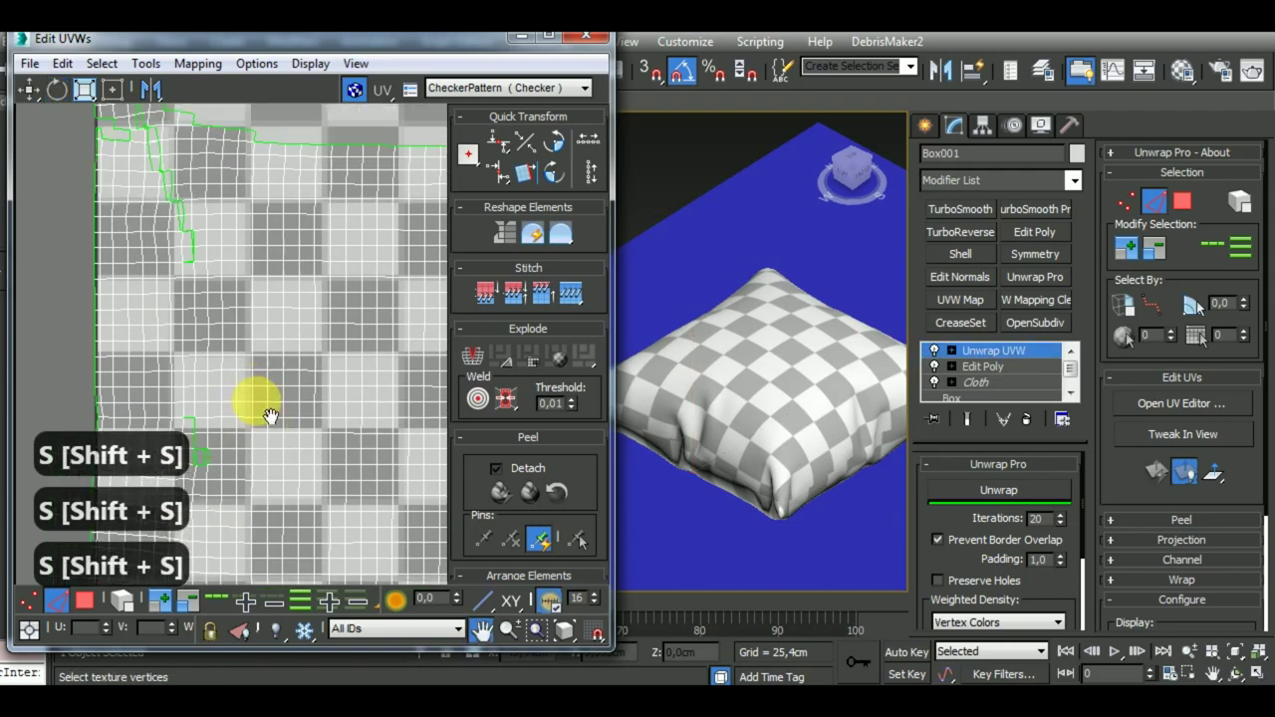
pyautogui.press('shift+s')
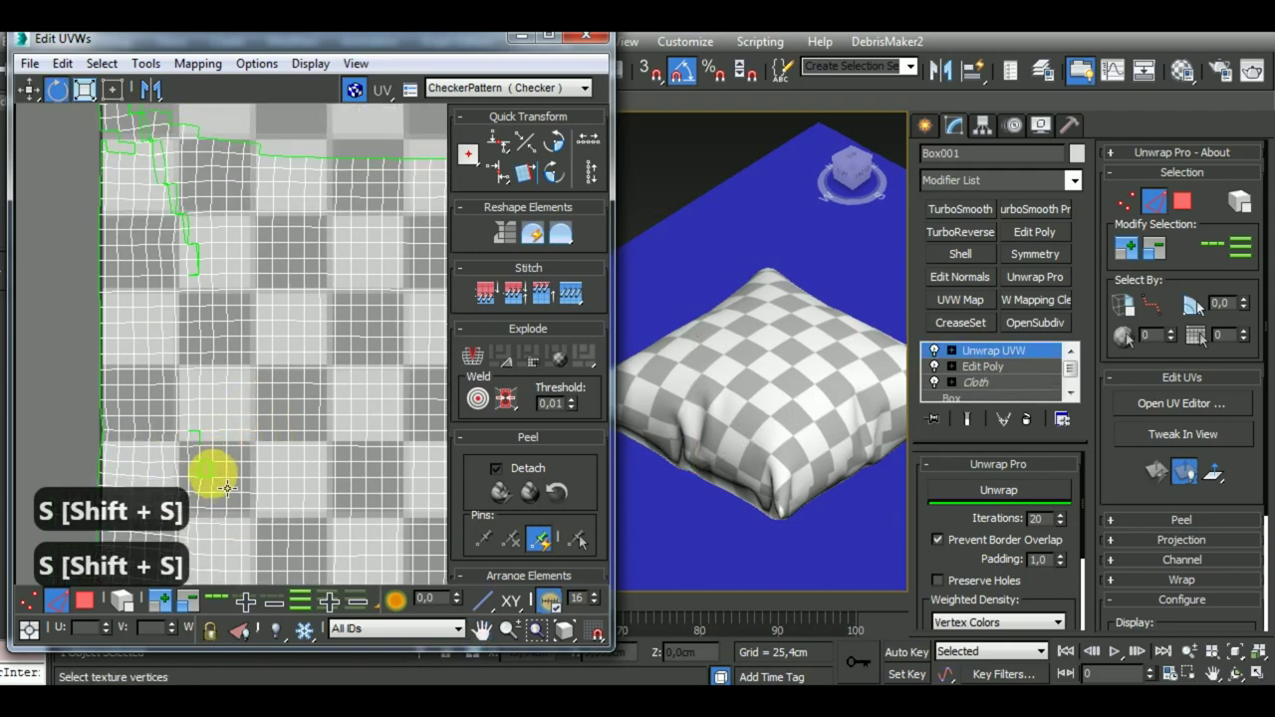
pyautogui.press('shift+s')
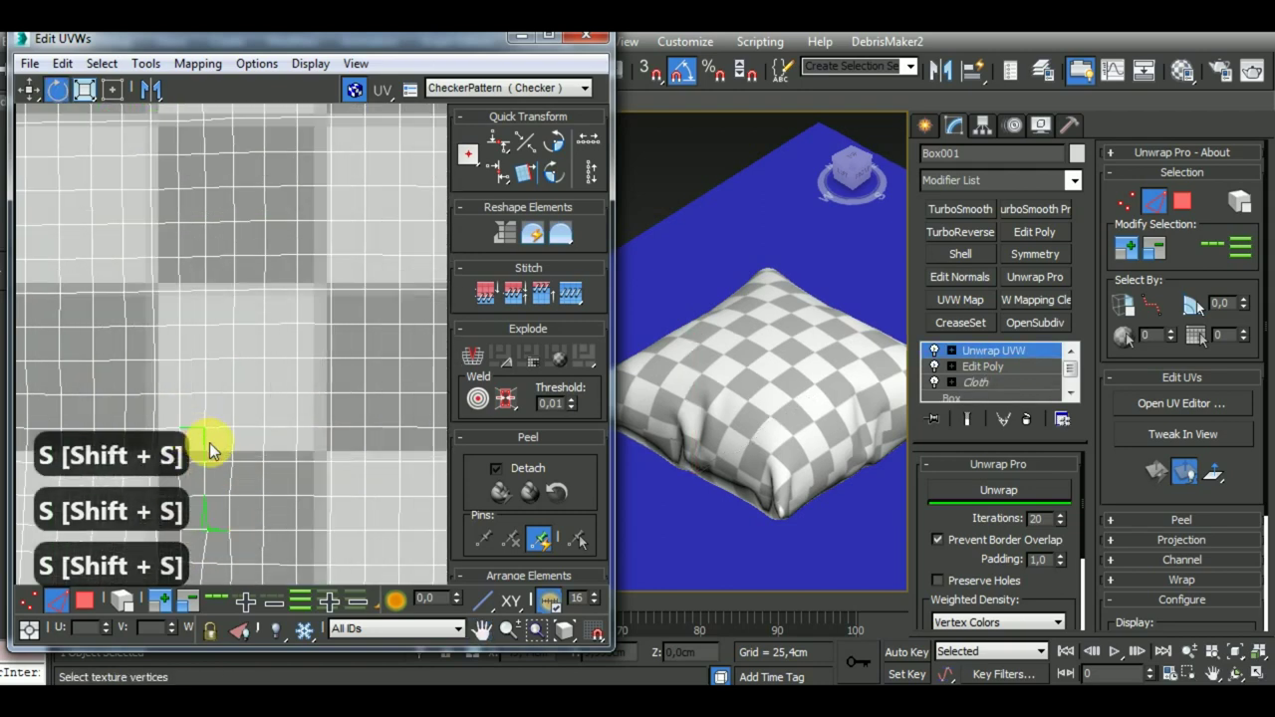
pyautogui.press('shift+s')
pyautogui.press('shift+s')
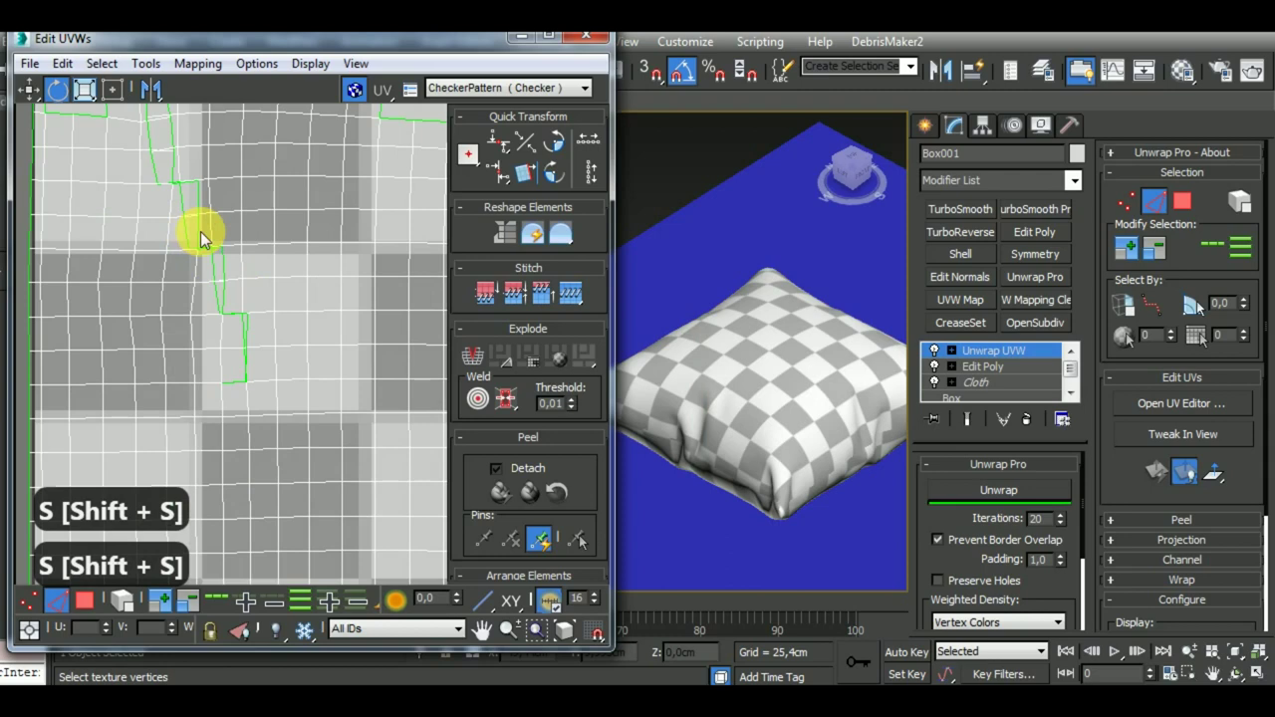
pyautogui.press('shift+s')
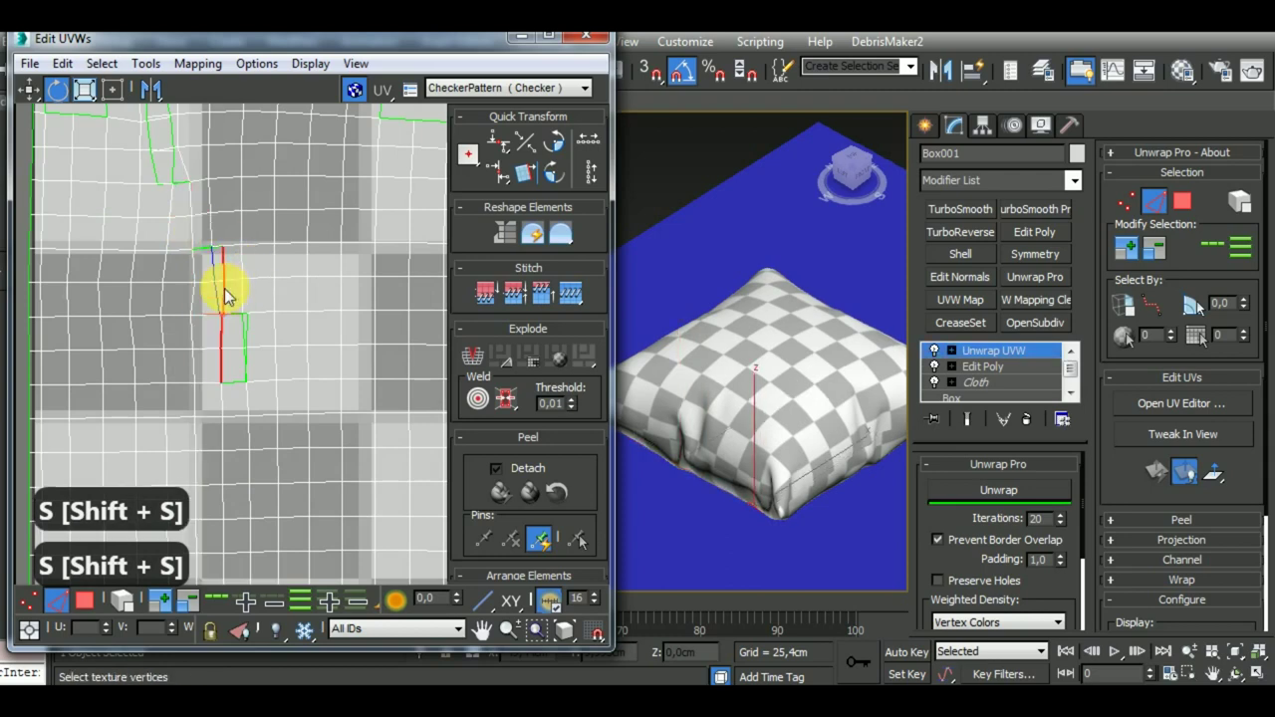
pyautogui.press('shift+s')
pyautogui.press('shift+s')
pyautogui.press('shift+s')
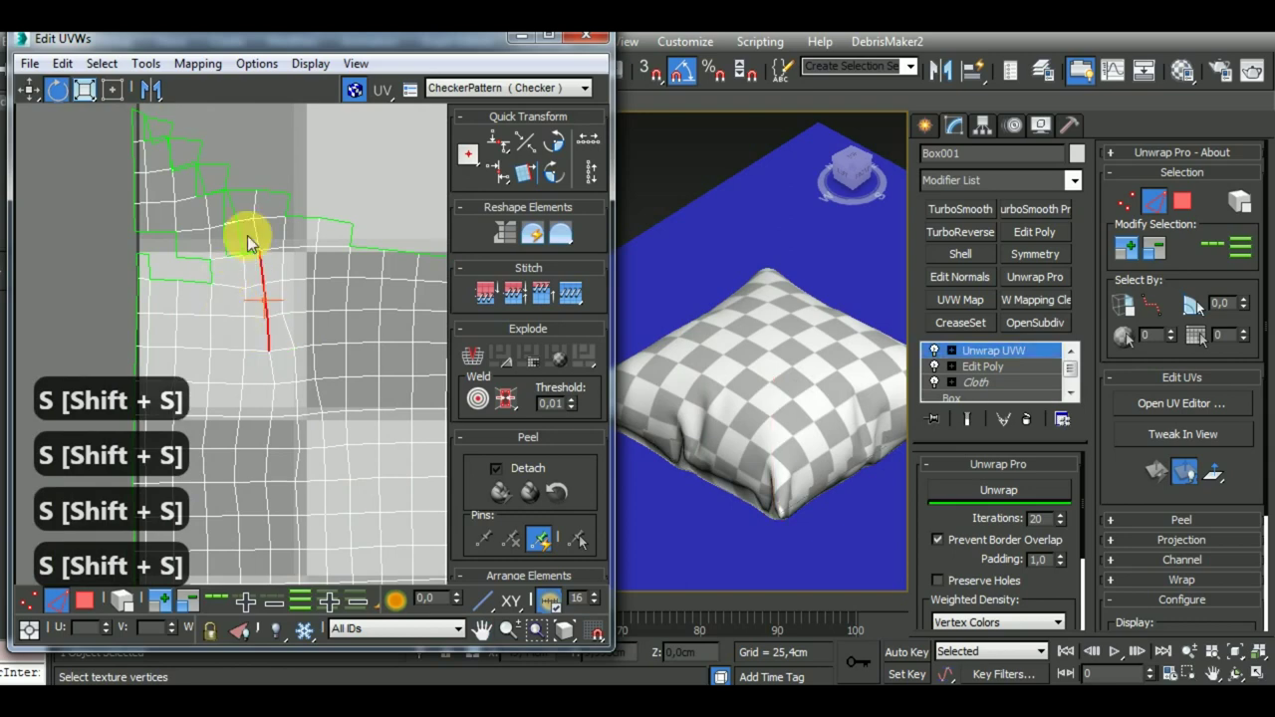
pyautogui.press('shift+s')
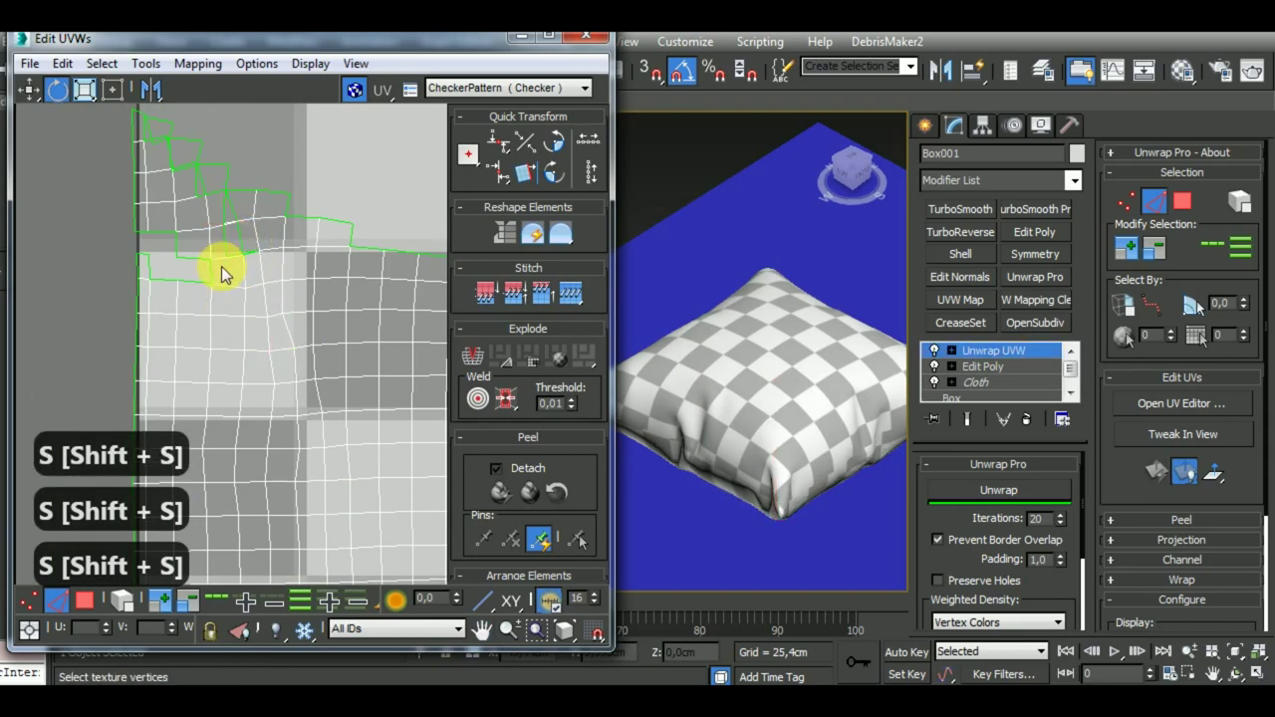
pyautogui.press('shift+s')
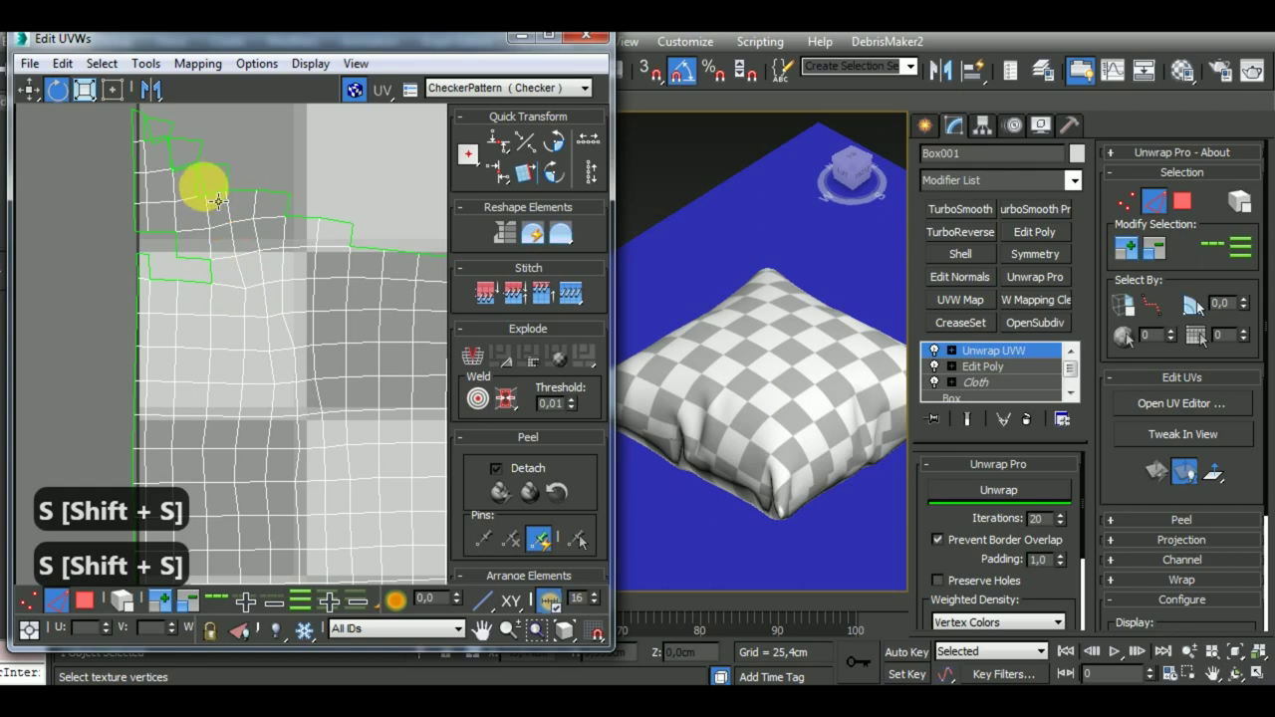
pyautogui.press('shift+s')
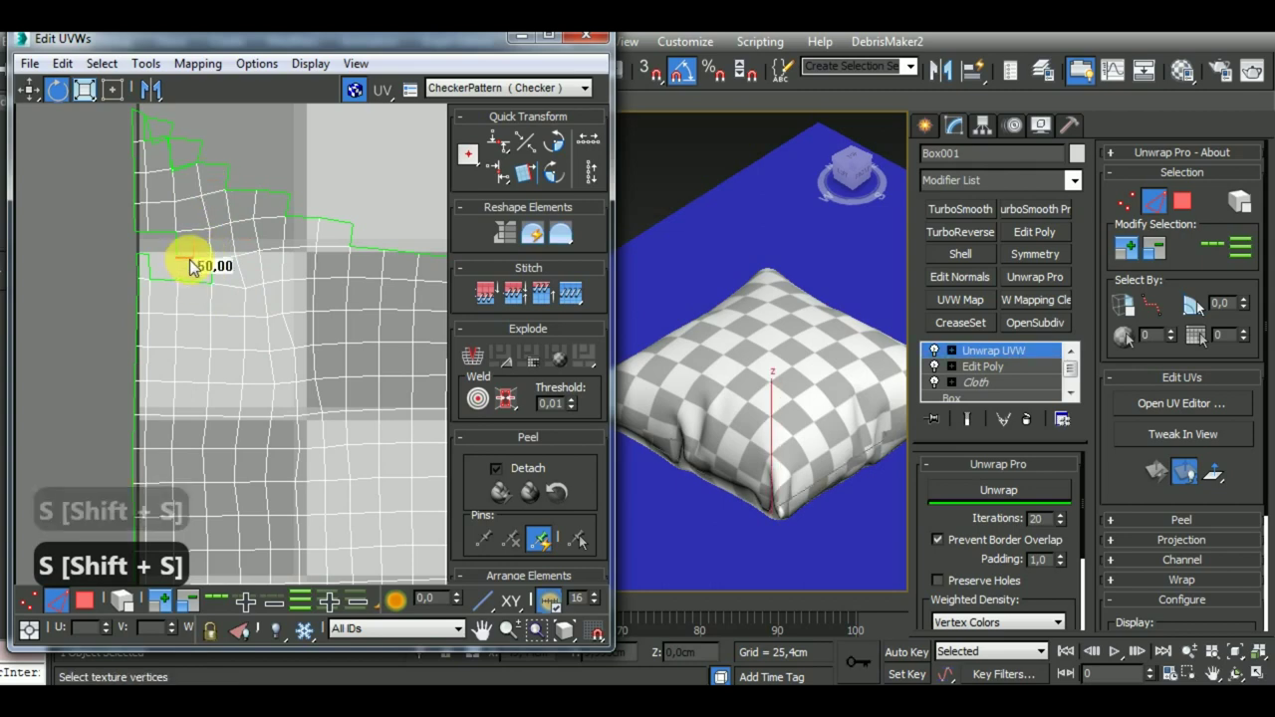
pyautogui.press('shift+s')
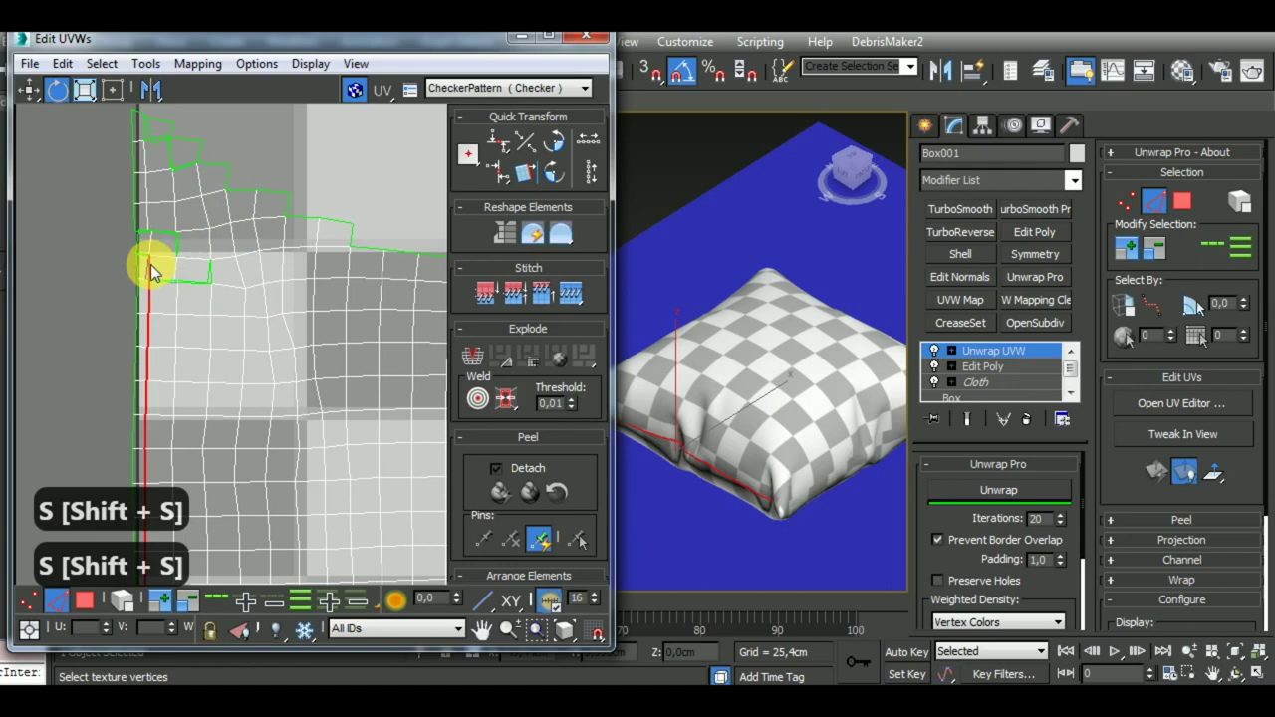
pyautogui.press('shift+s')
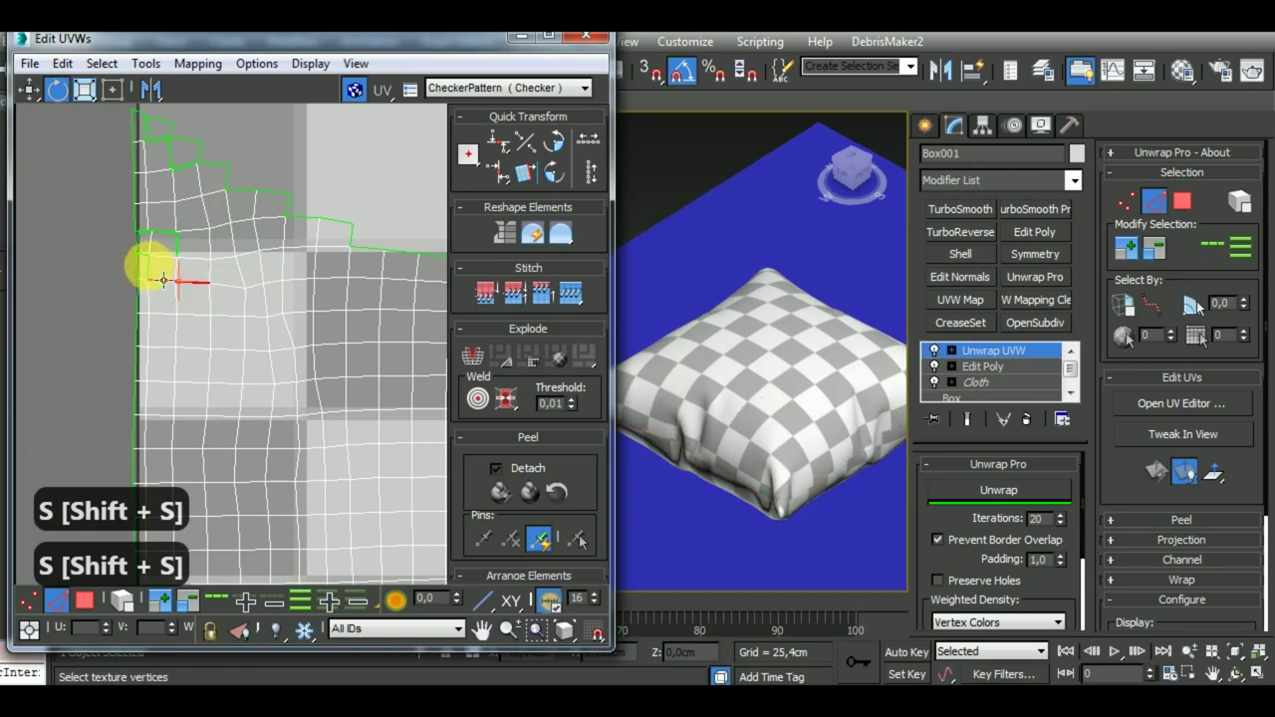
pyautogui.press('shift+s')
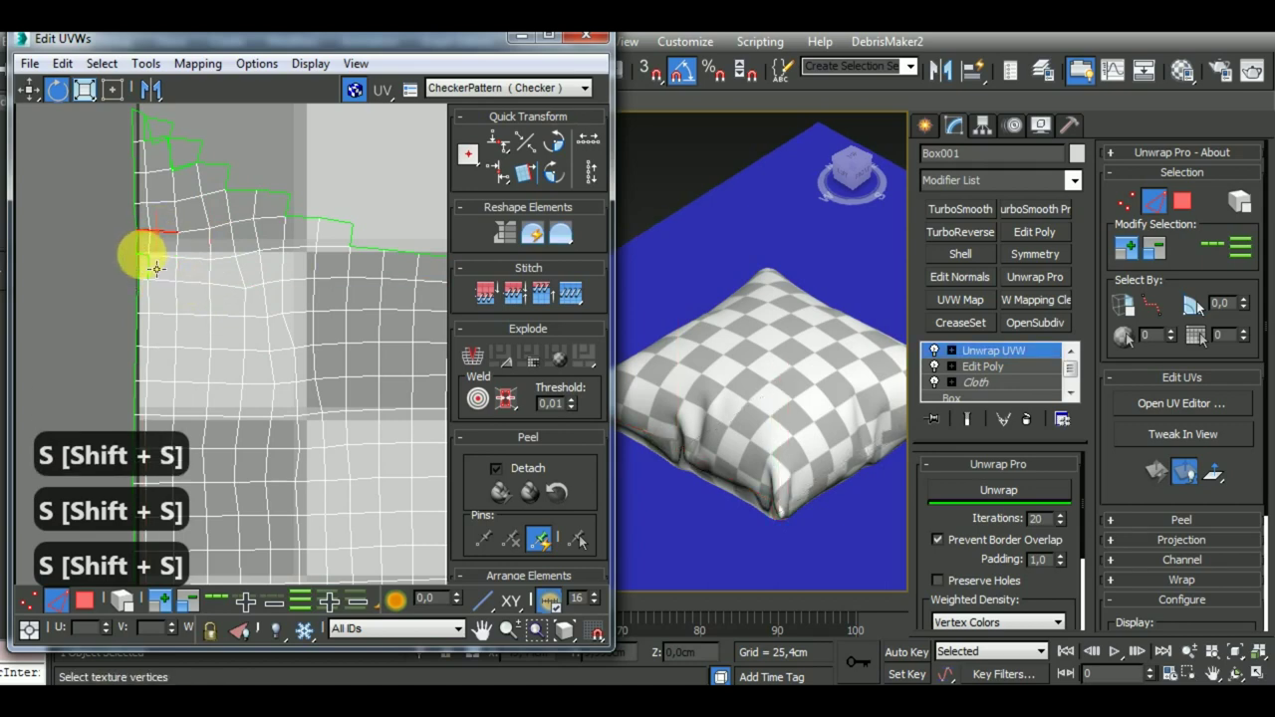
pyautogui.press('shift+s')
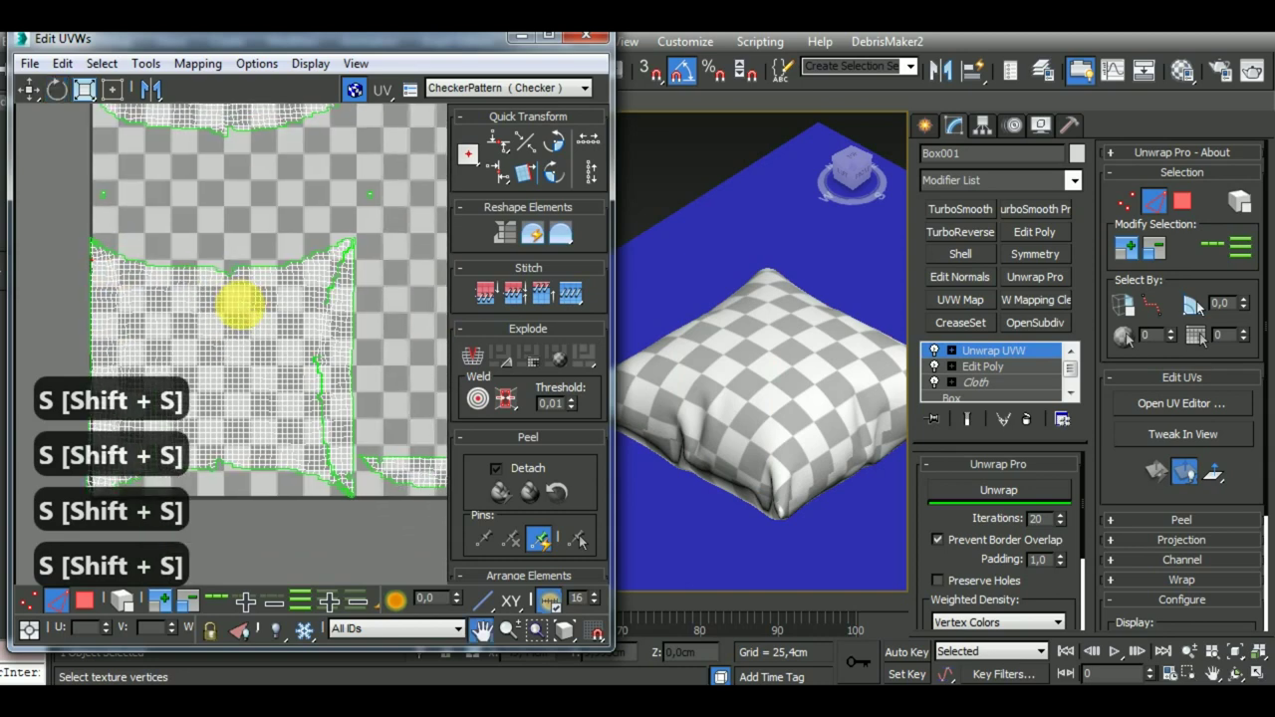
pyautogui.press('shift+s')
pyautogui.press('shift+s')
pyautogui.press('shift+s')
pyautogui.press('shift+s')
pyautogui.press('shift+s')
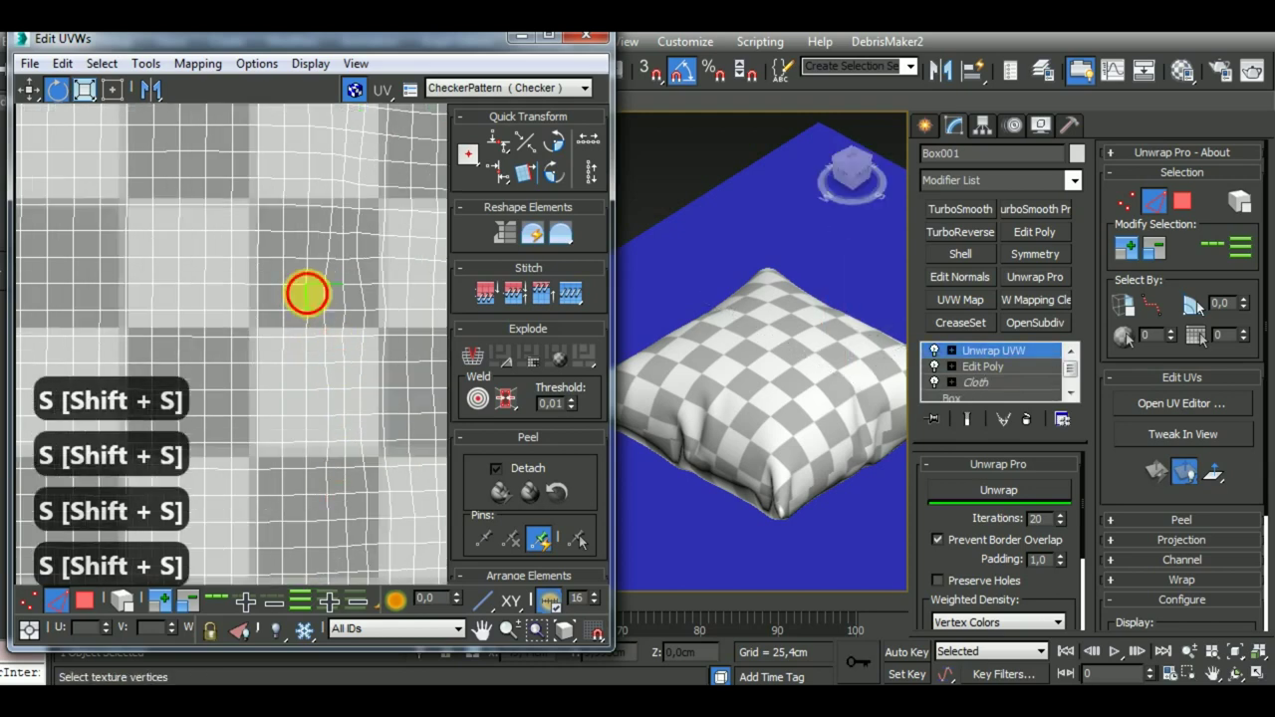
pyautogui.press('shift+s')
pyautogui.press('shift+s')
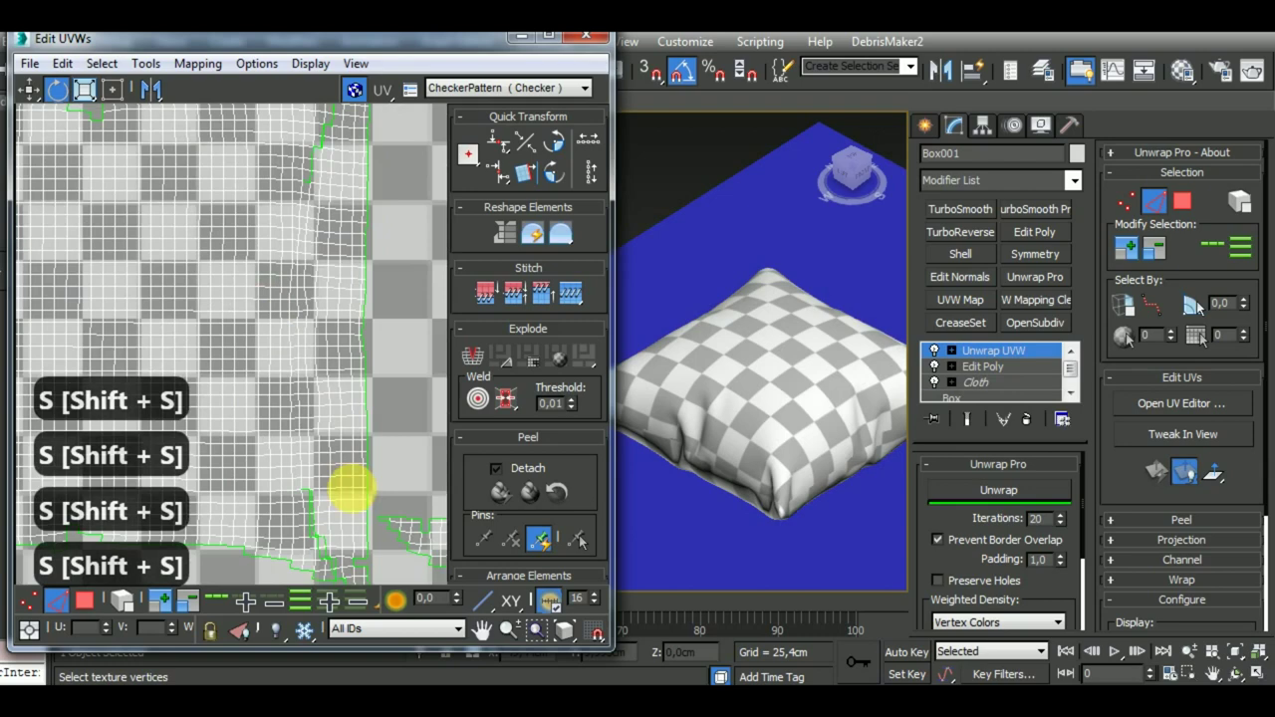
pyautogui.press('shift+s')
pyautogui.press('shift+s')
pyautogui.press('shift+s')
pyautogui.press('shift+s')
pyautogui.press('shift+s')
pyautogui.press('shift+s')
pyautogui.press('shift+s')
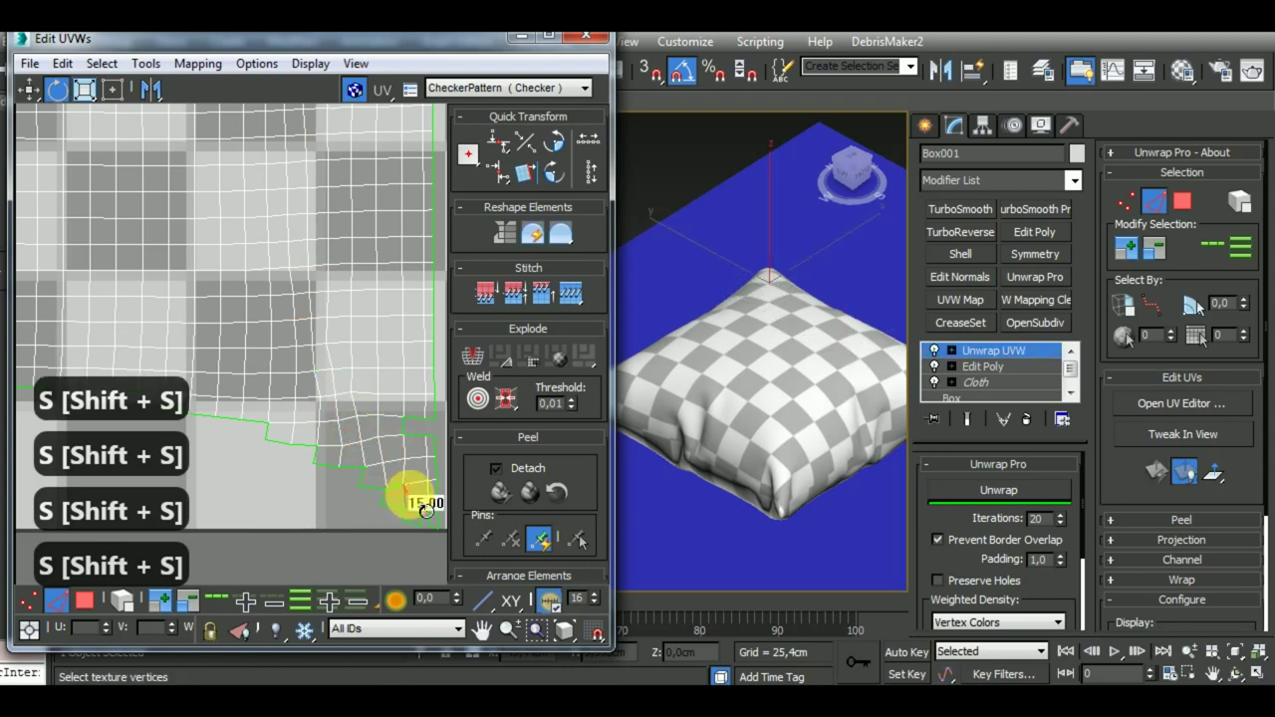
pyautogui.press('shift+s')
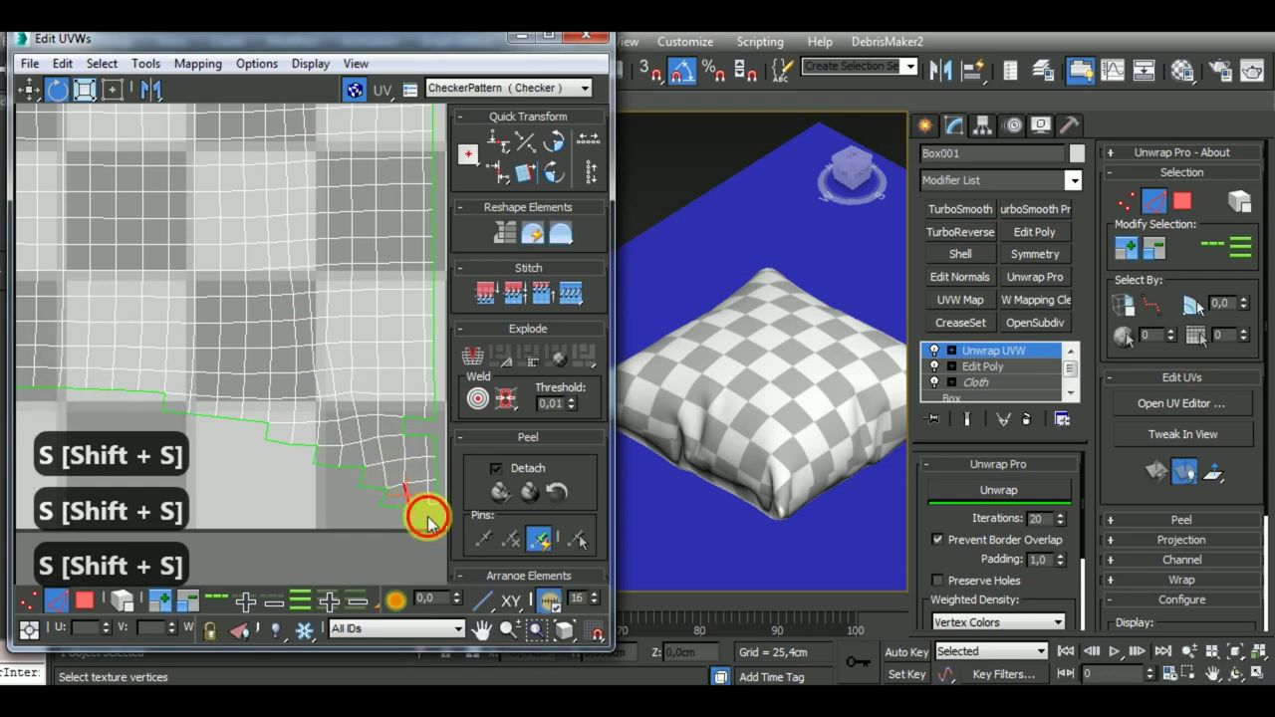
pyautogui.press('shift+s')
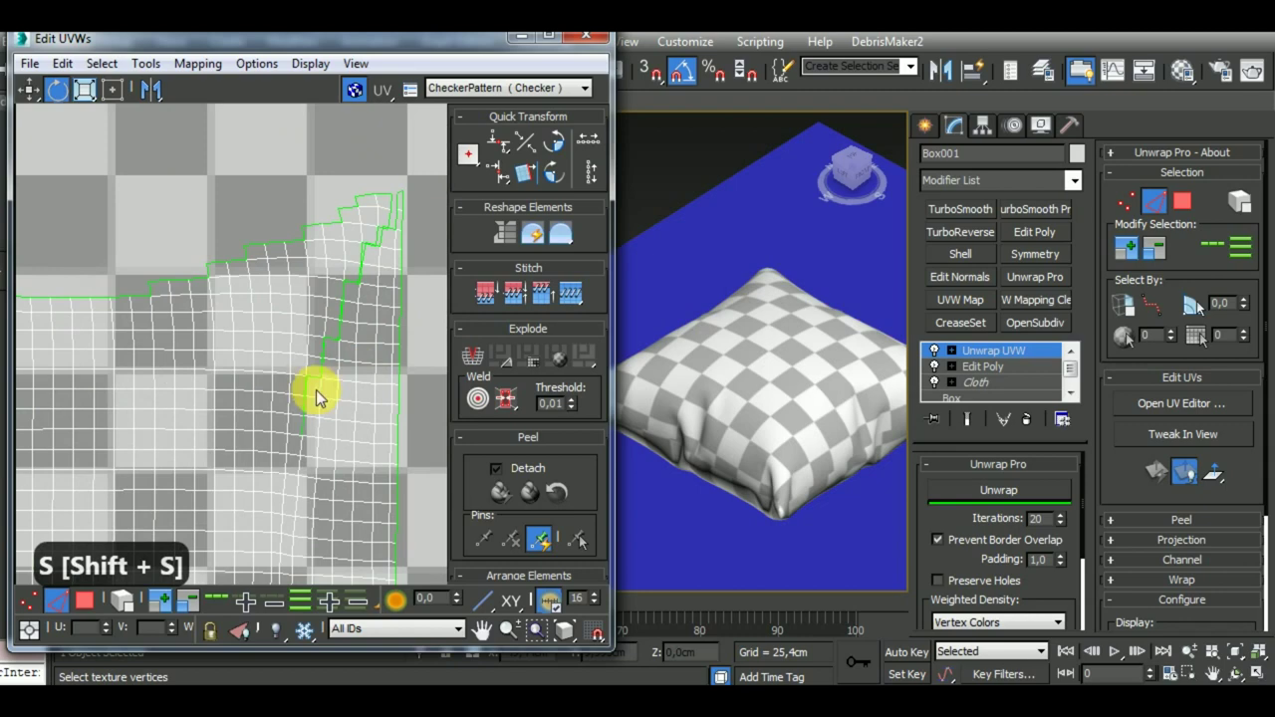
pyautogui.press('shift+s')
pyautogui.press('shift+s')
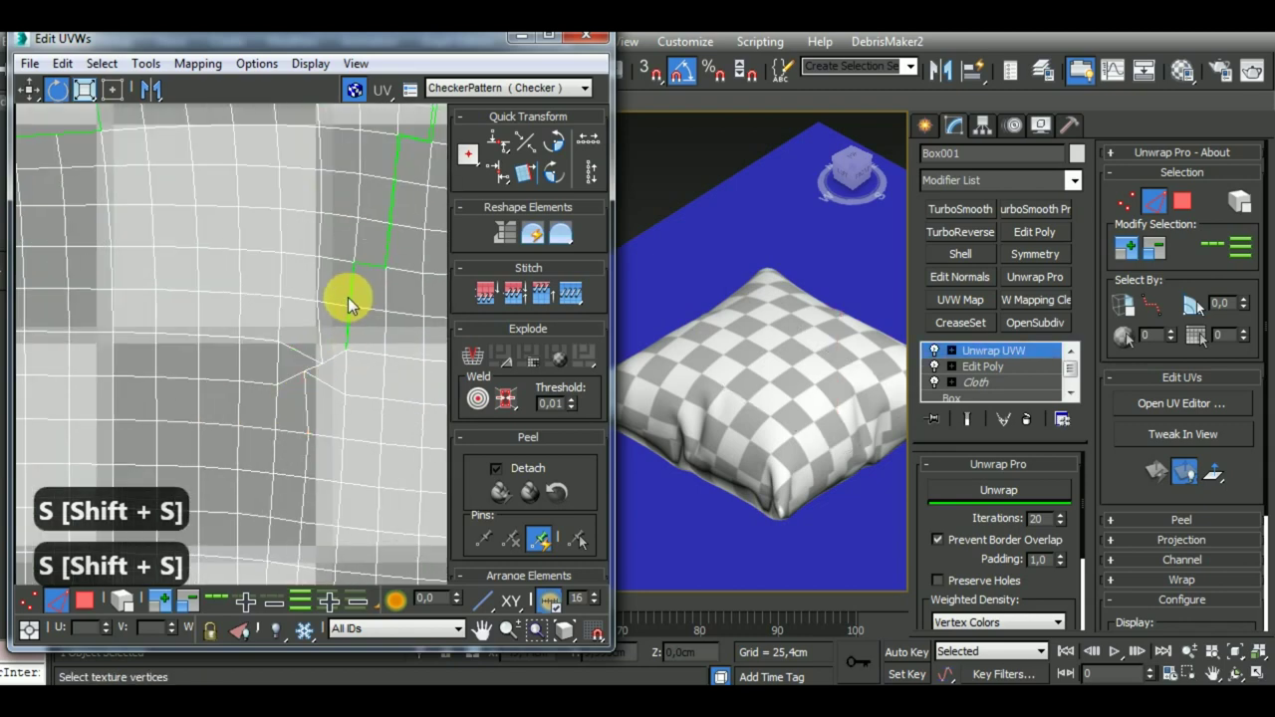
pyautogui.press('shift+s')
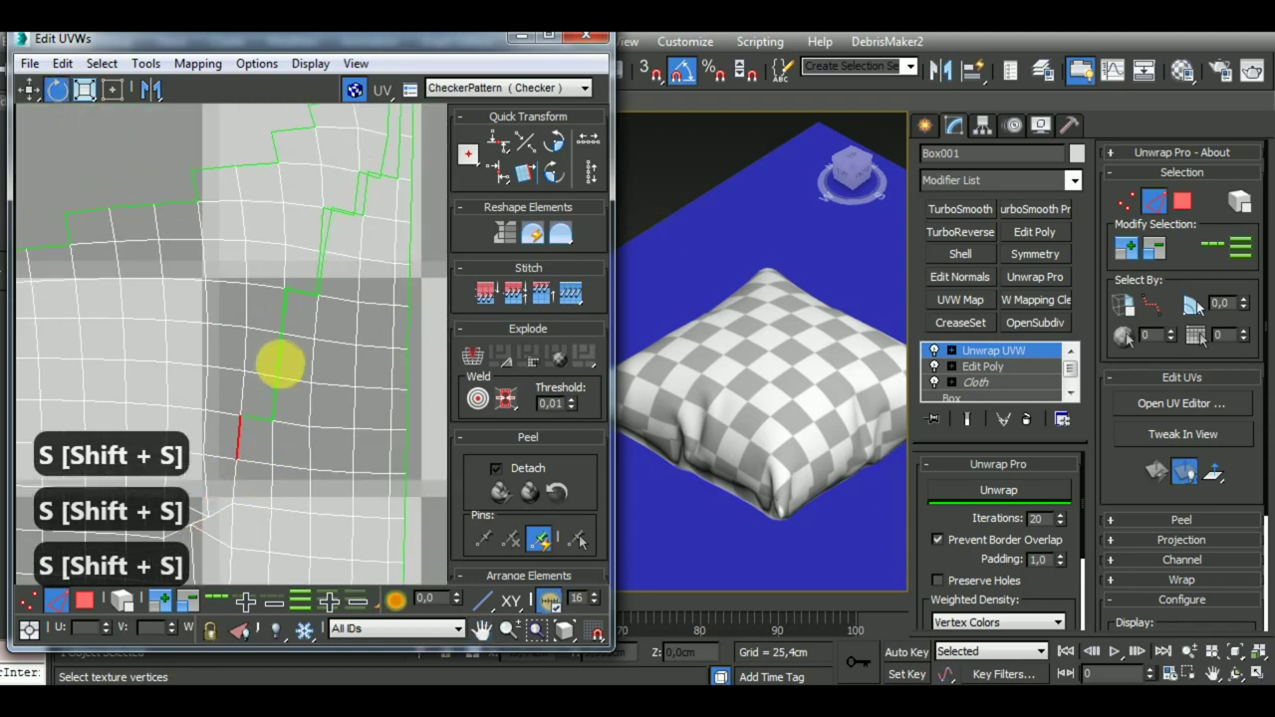
pyautogui.press('shift+s')
pyautogui.press('shift+s')
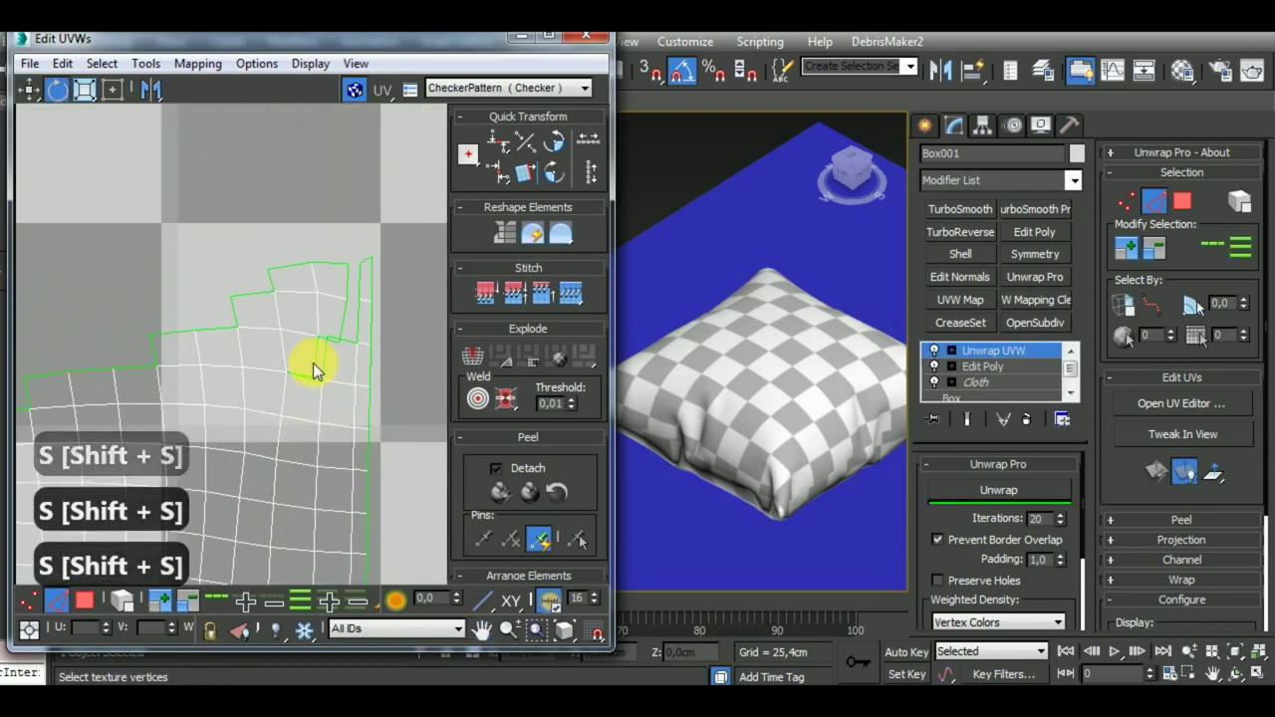
pyautogui.press('shift+s')
pyautogui.press('shift+s')
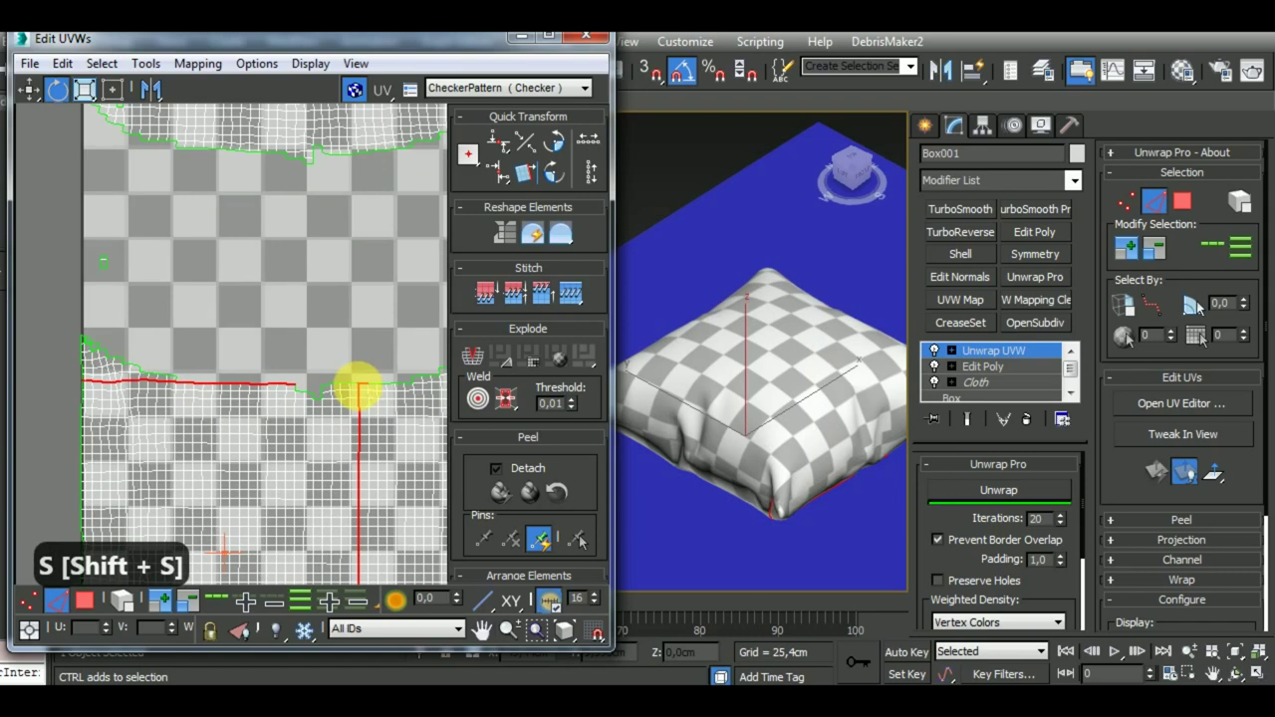
pyautogui.press('shift+s')
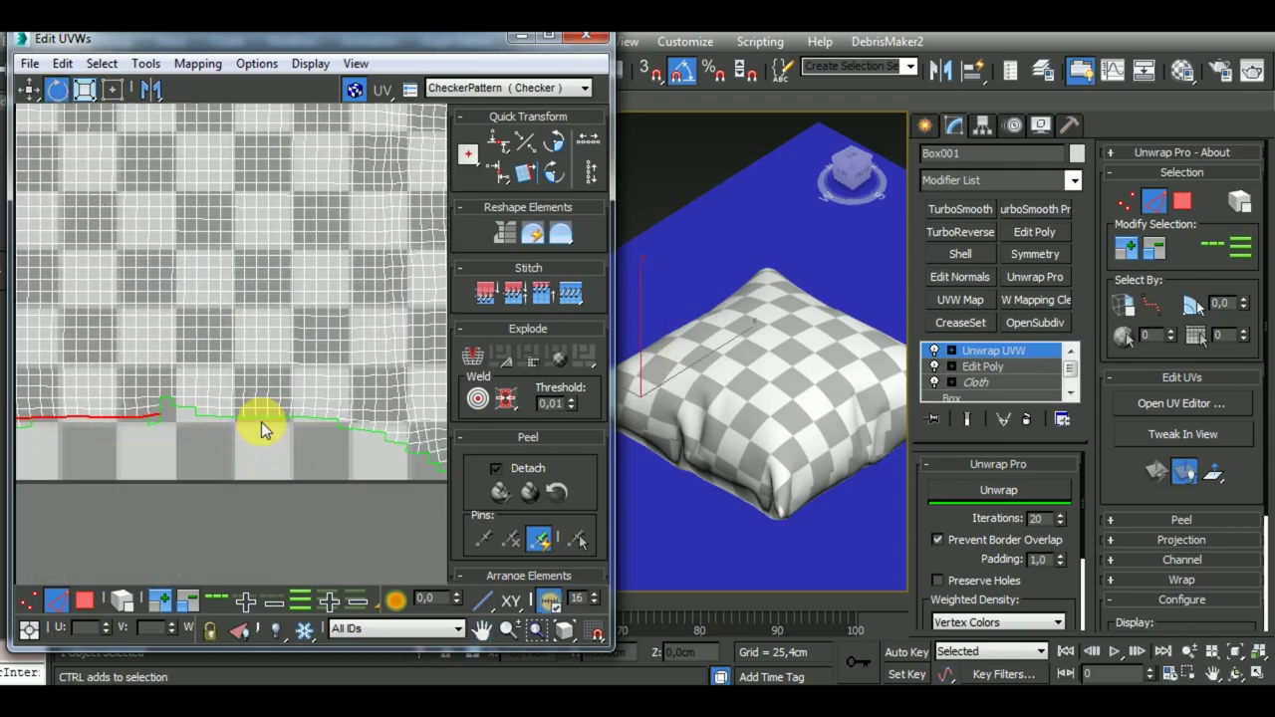
pyautogui.click(266, 419)
pyautogui.press('shift+s')
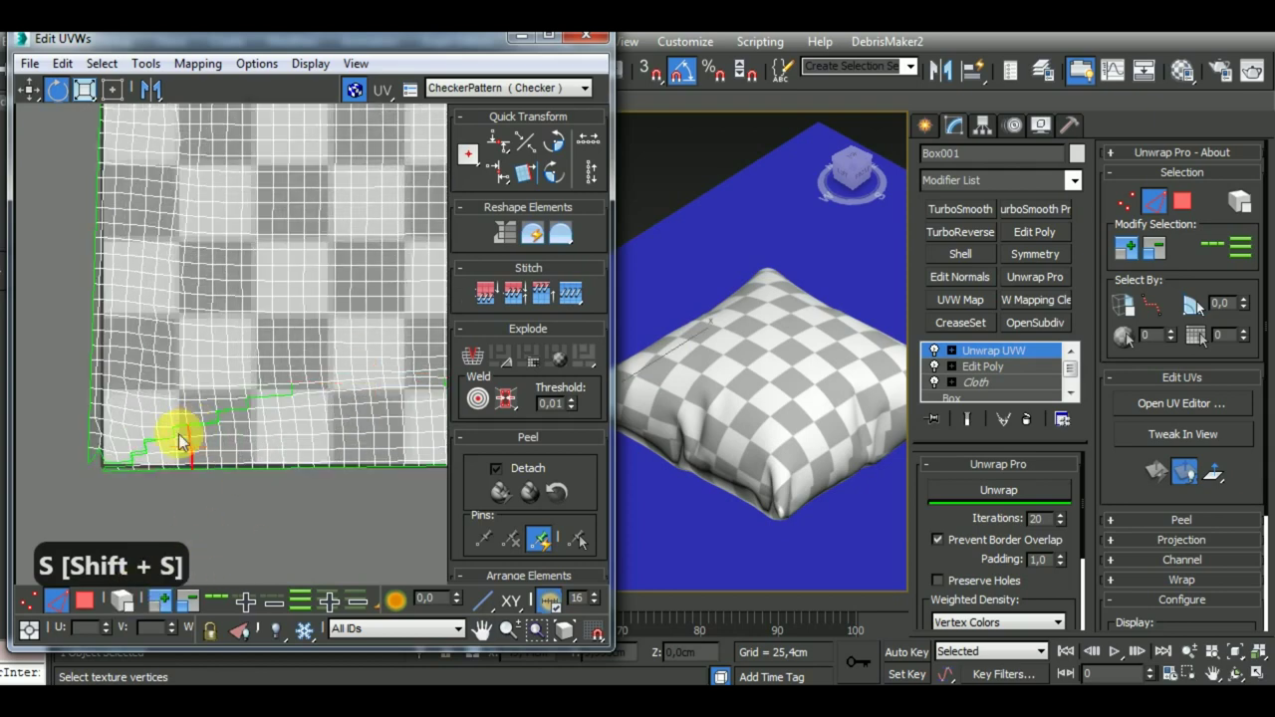
pyautogui.press('shift+s')
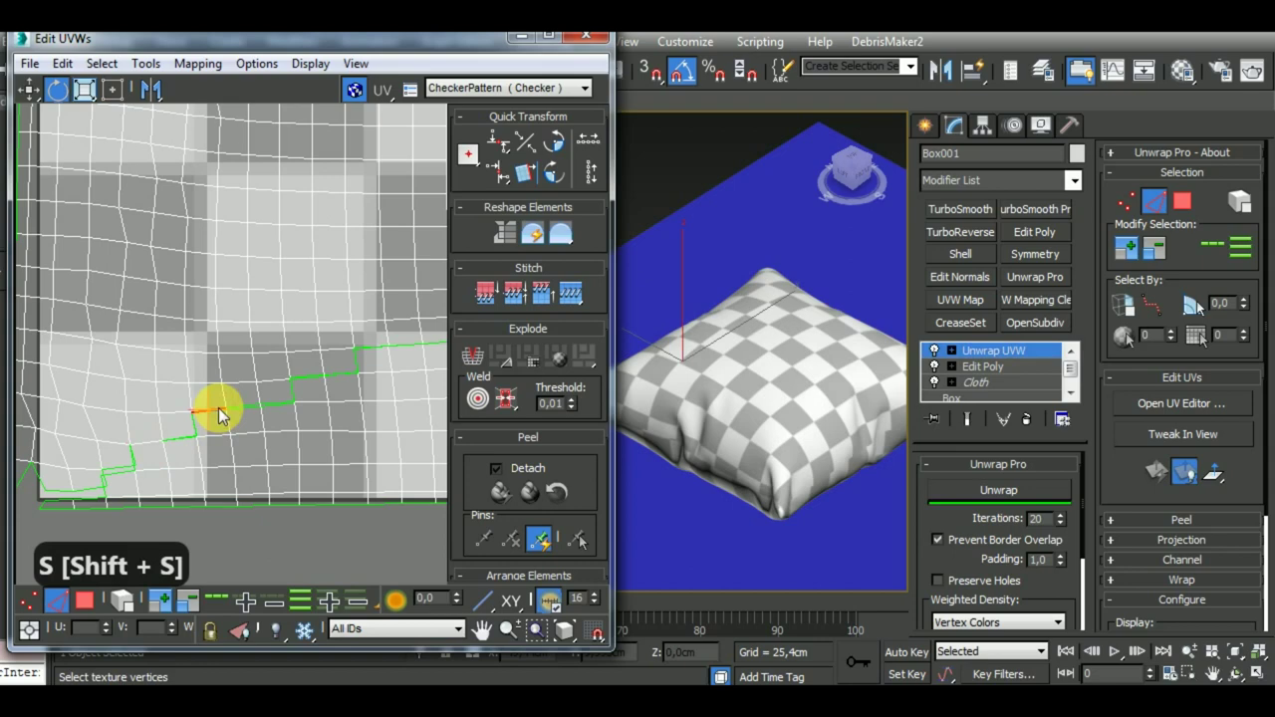
pyautogui.press('shift+s')
pyautogui.press('shift+s')
pyautogui.press('shift+s')
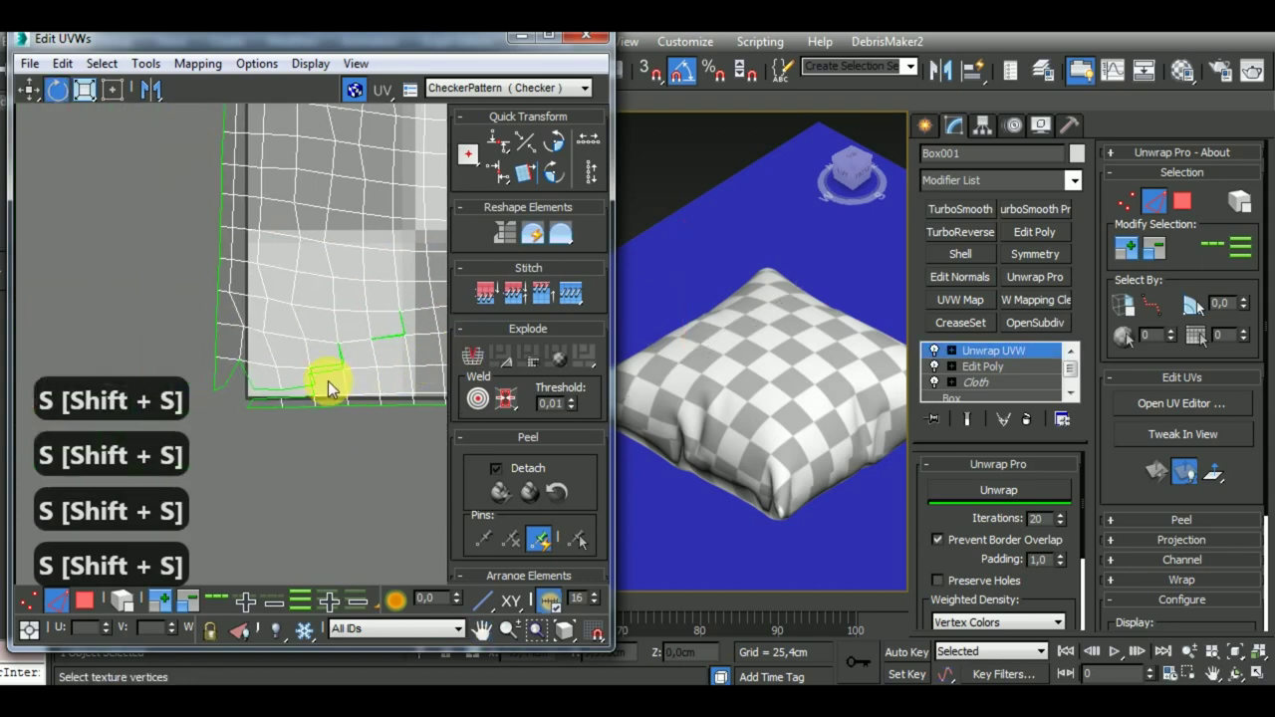
pyautogui.press('shift+s')
pyautogui.press('shift+s')
pyautogui.press('shift+s')
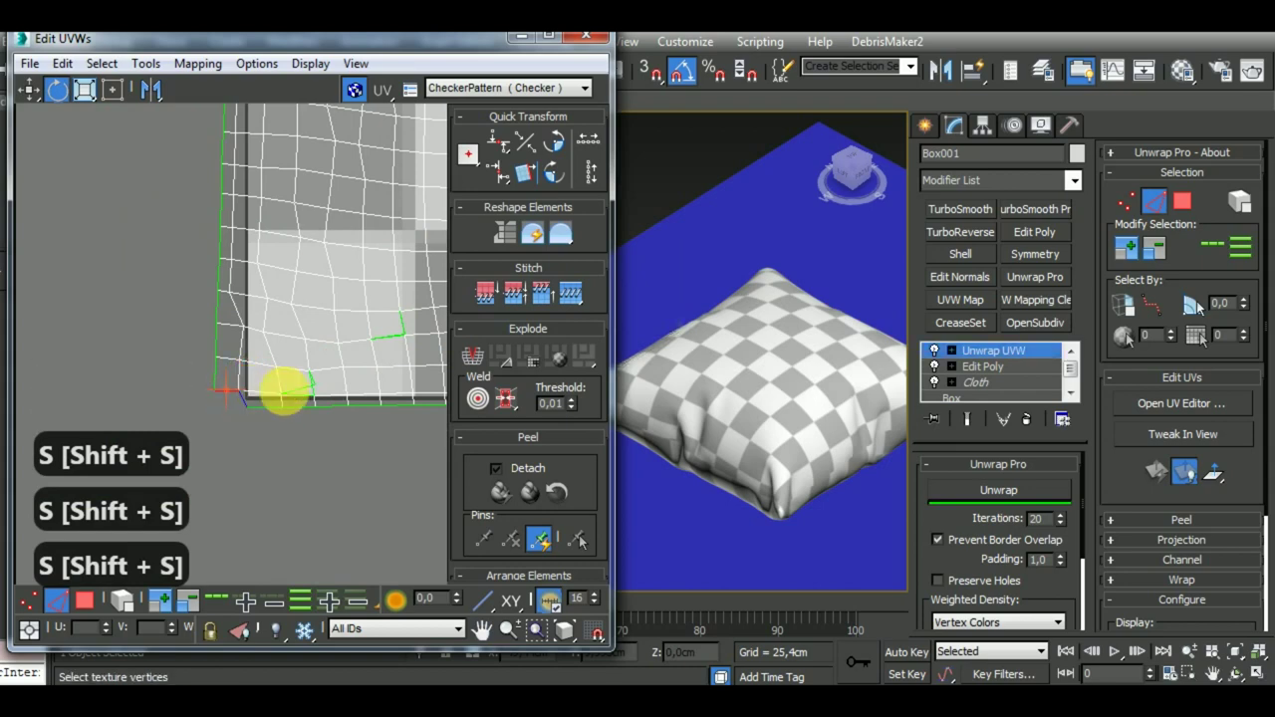
pyautogui.press('shift+s')
pyautogui.press('shift+s')
pyautogui.press('shift+s')
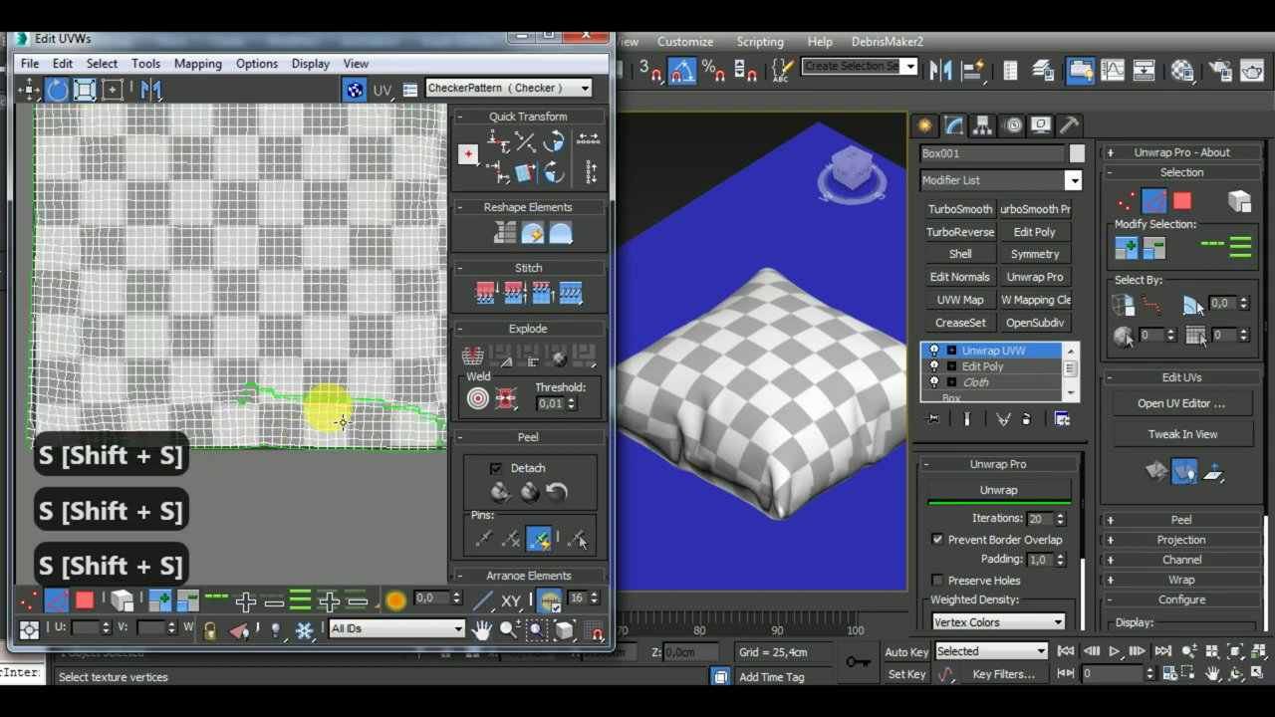
pyautogui.press('shift+s')
pyautogui.press('shift+s')
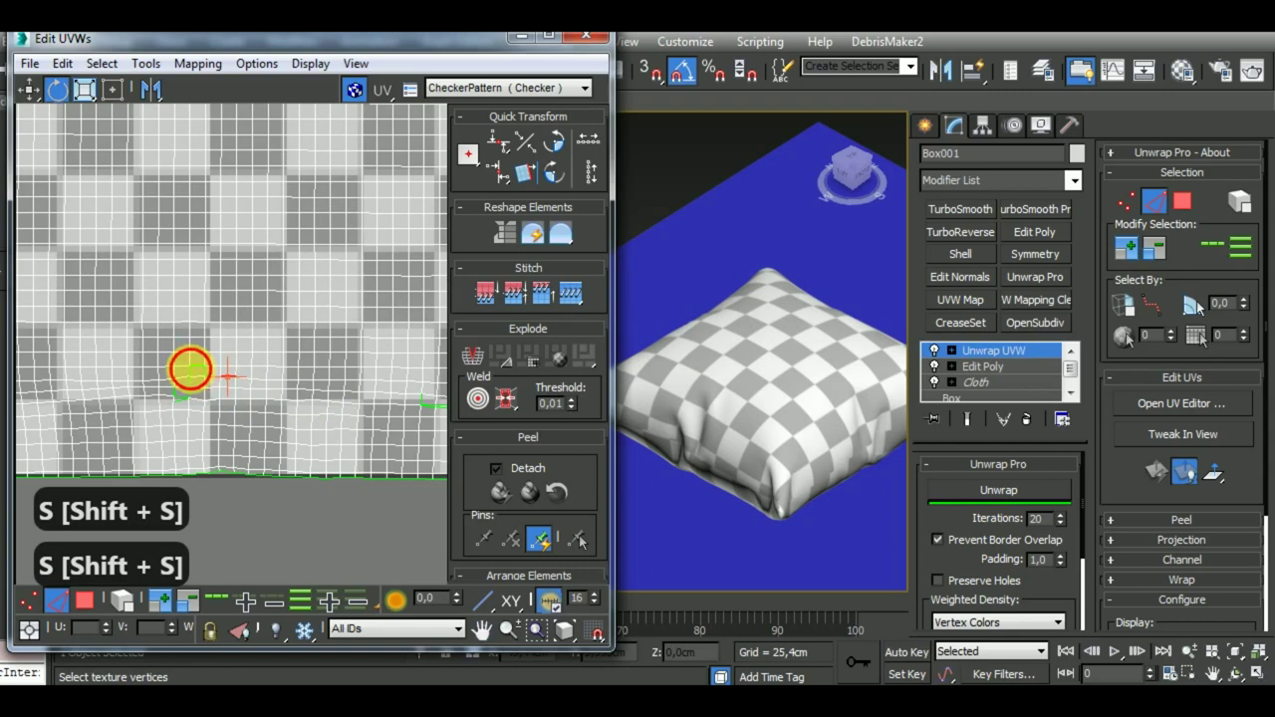
pyautogui.press('shift+s')
pyautogui.press('shift+s')
pyautogui.press('shift+s')
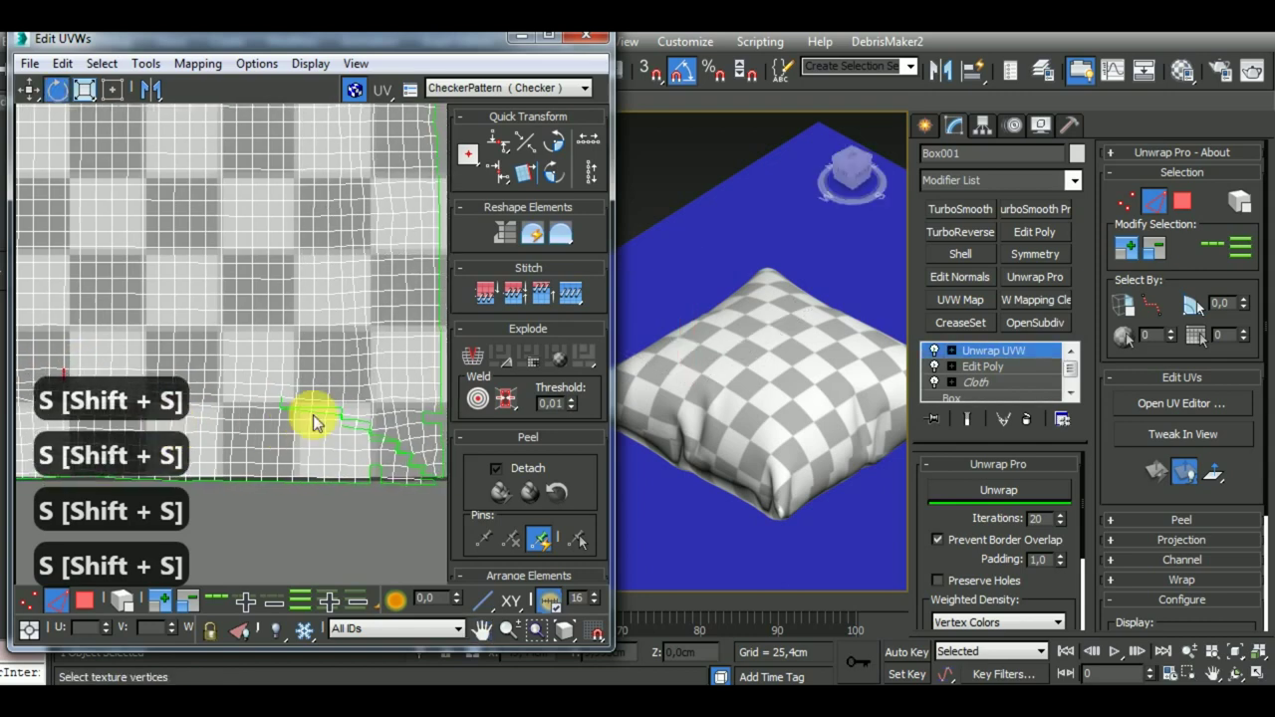
pyautogui.press('shift+s')
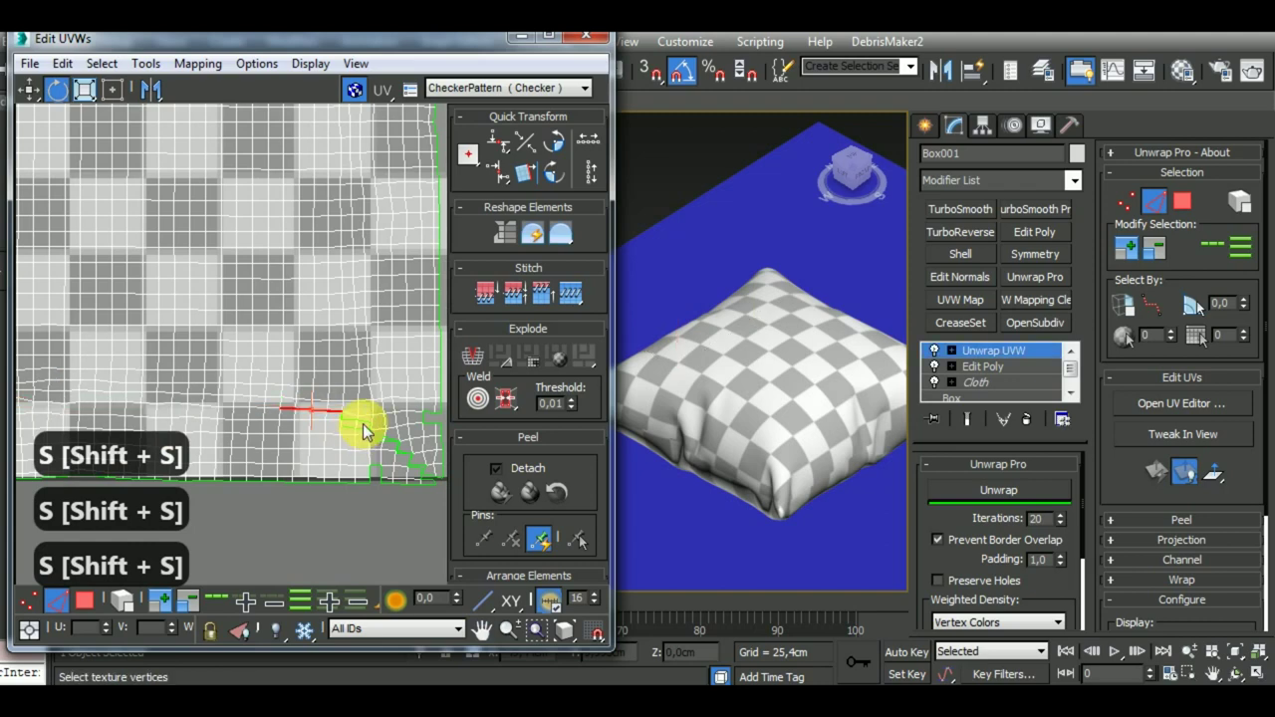
pyautogui.press('shift+s')
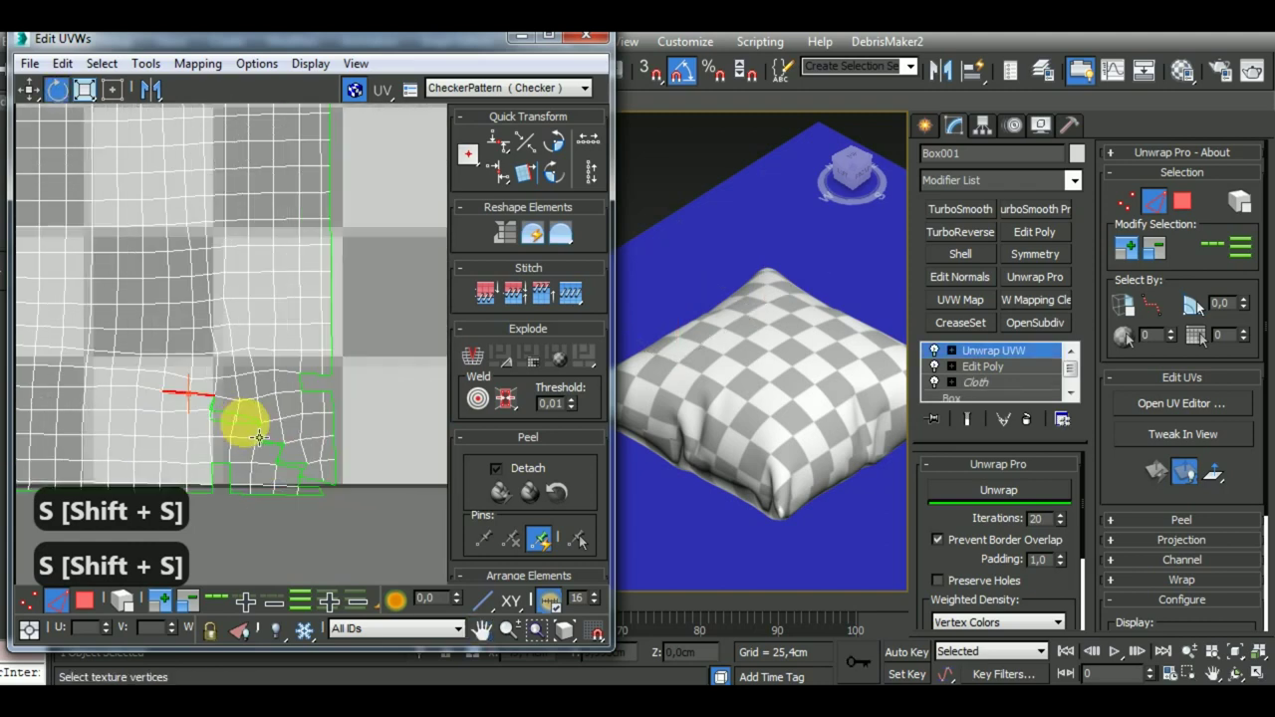
pyautogui.press('shift+s')
pyautogui.press('shift+s')
pyautogui.press('shift+s')
pyautogui.press('shift+s')
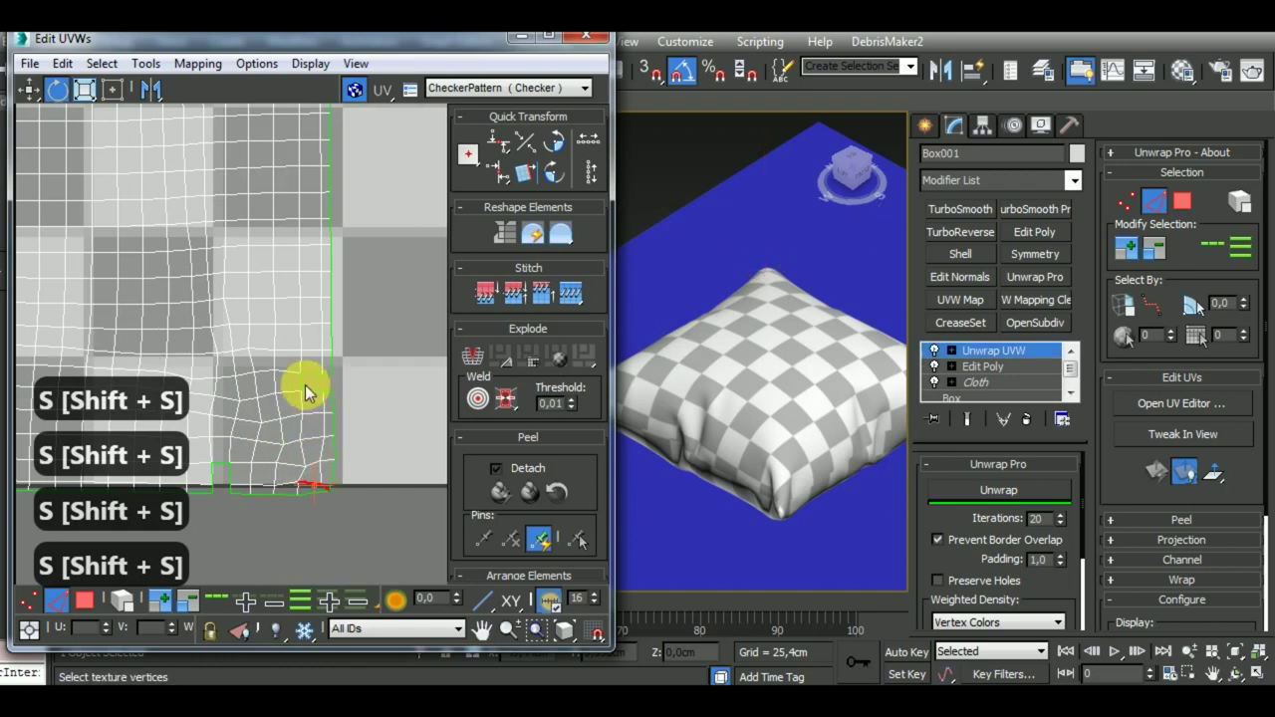
pyautogui.press('shift+s')
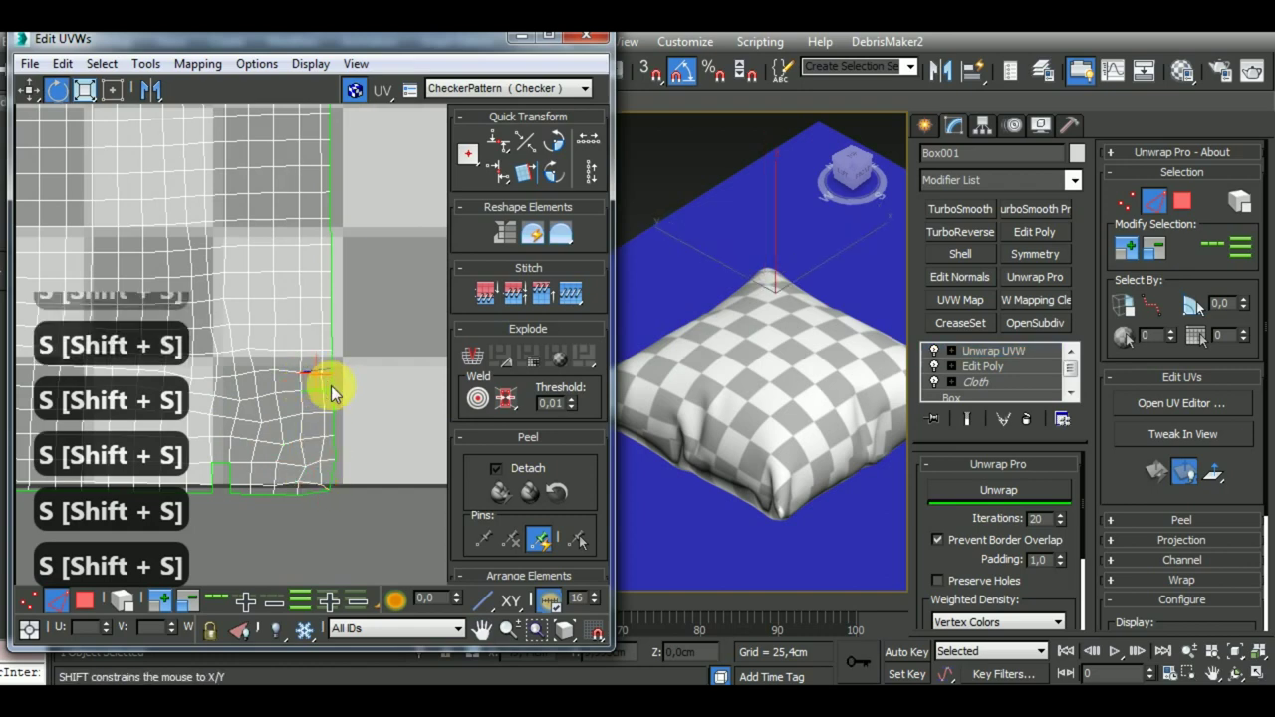
pyautogui.press('shift+s')
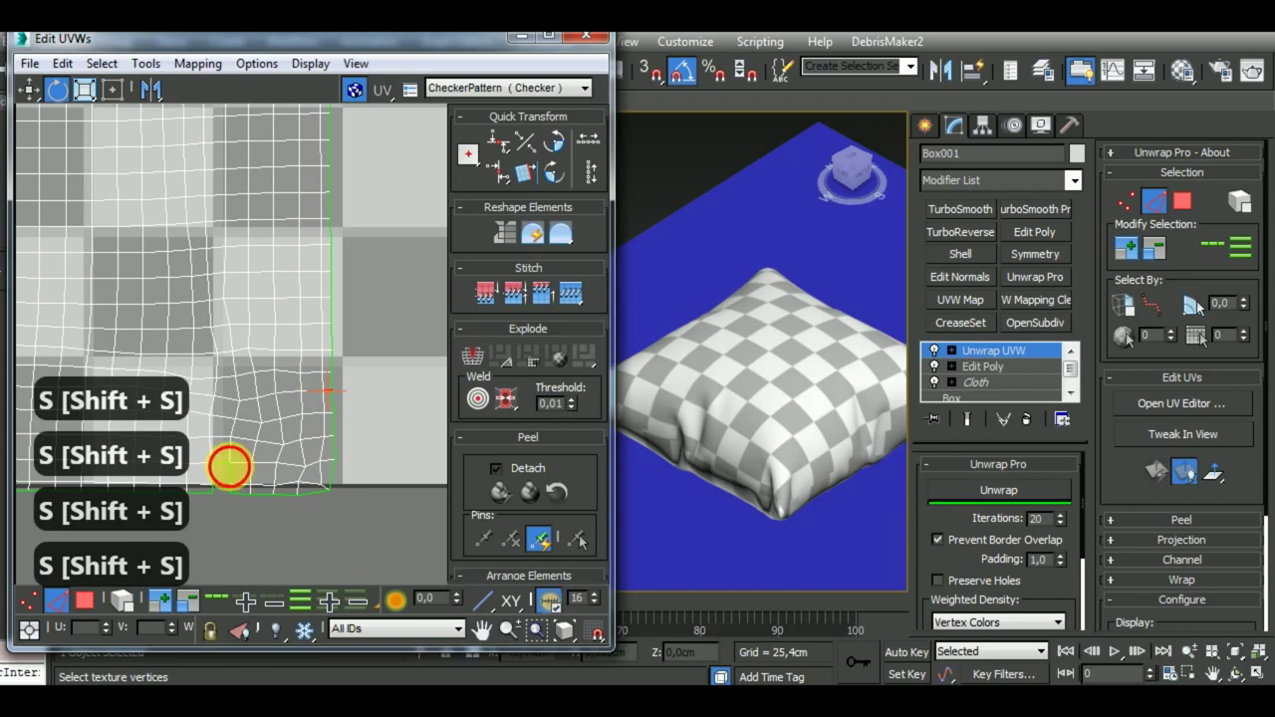
pyautogui.press('shift+s')
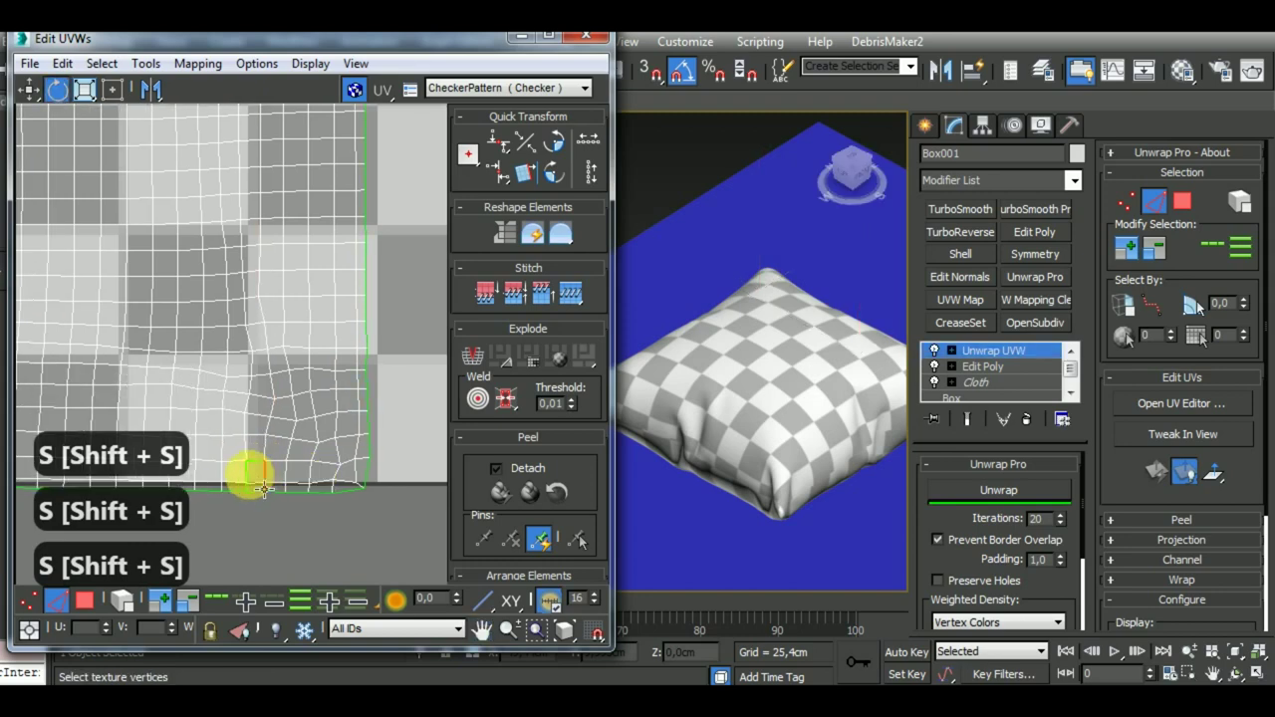
pyautogui.press('shift+s')
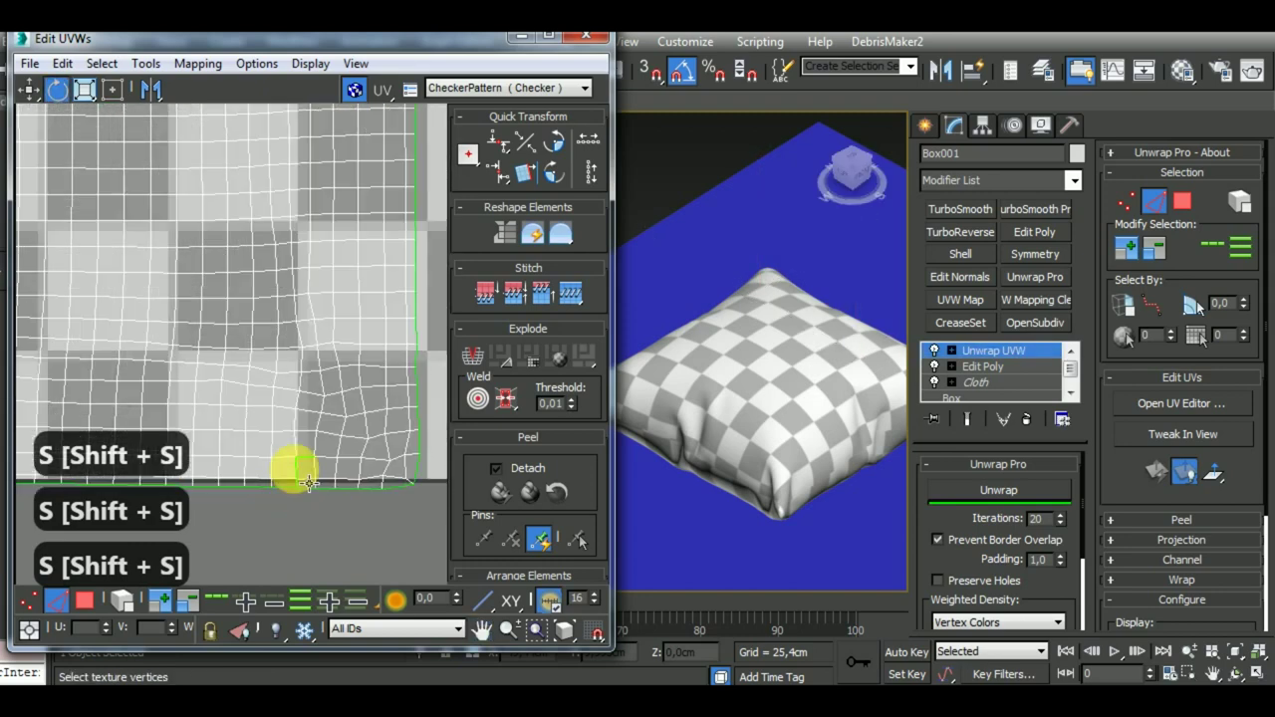
pyautogui.press('shift+s')
pyautogui.press('shift+s')
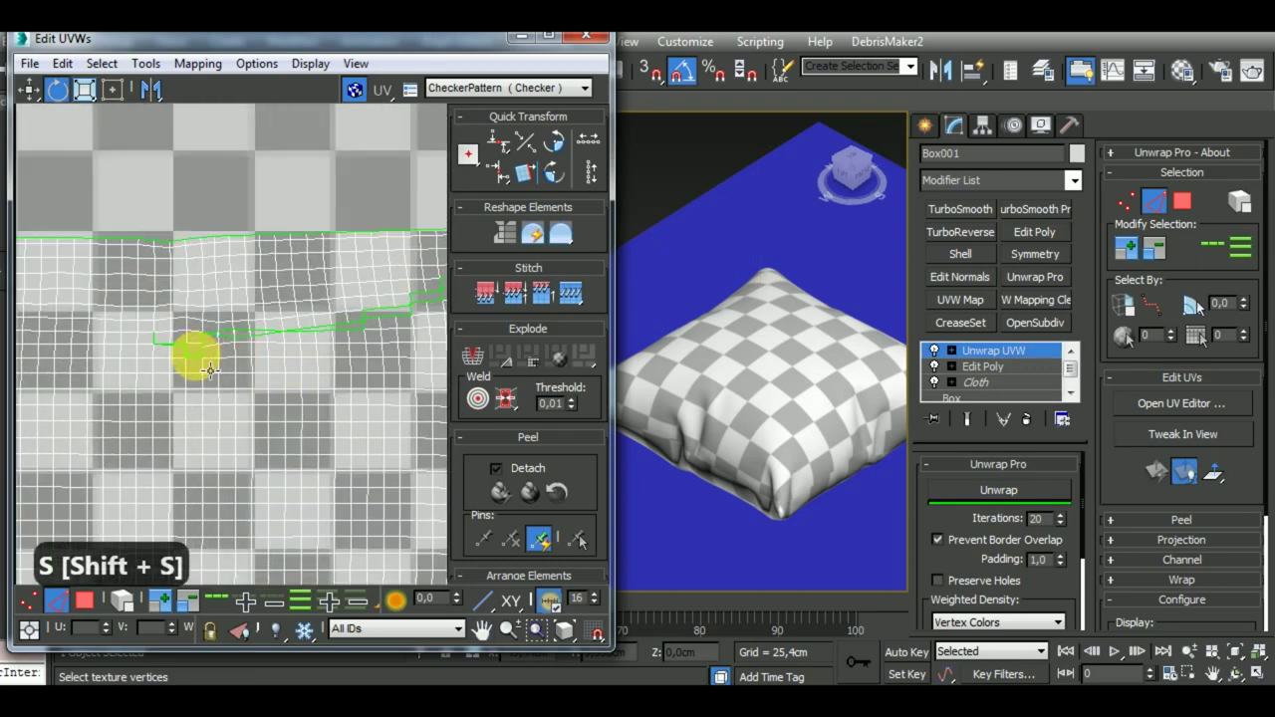
pyautogui.press('shift+s')
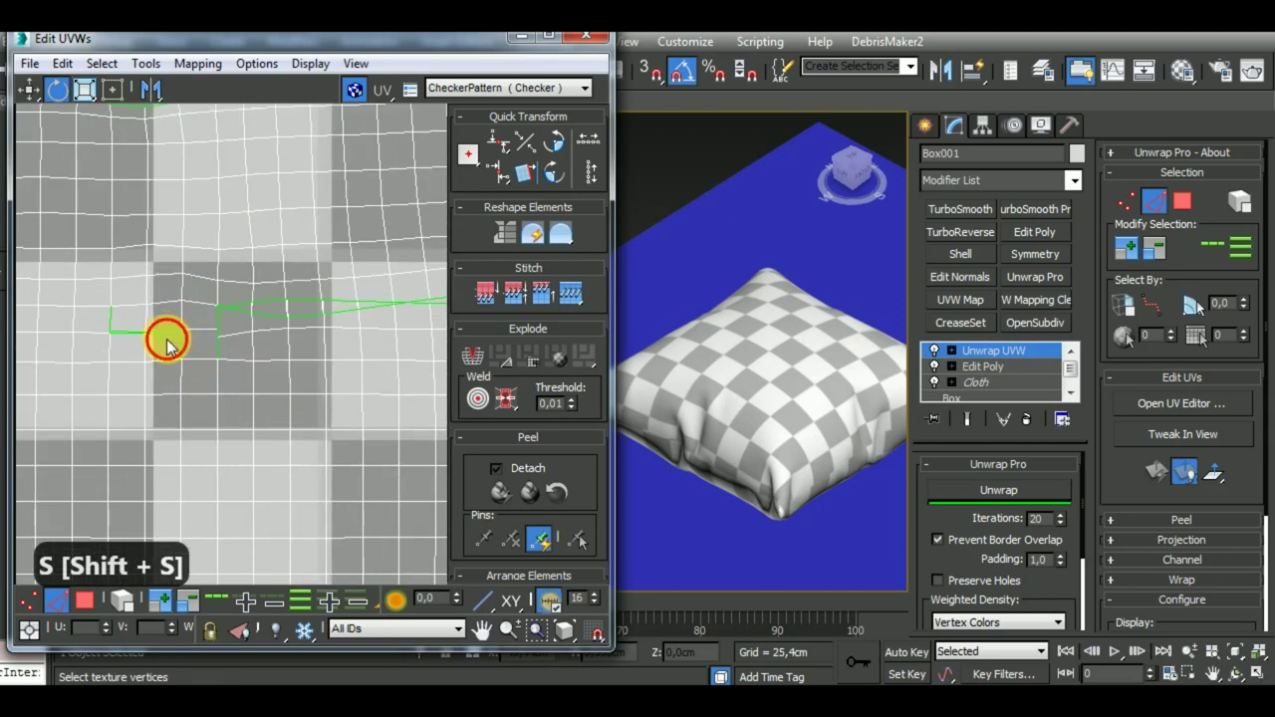
pyautogui.press('shift+s')
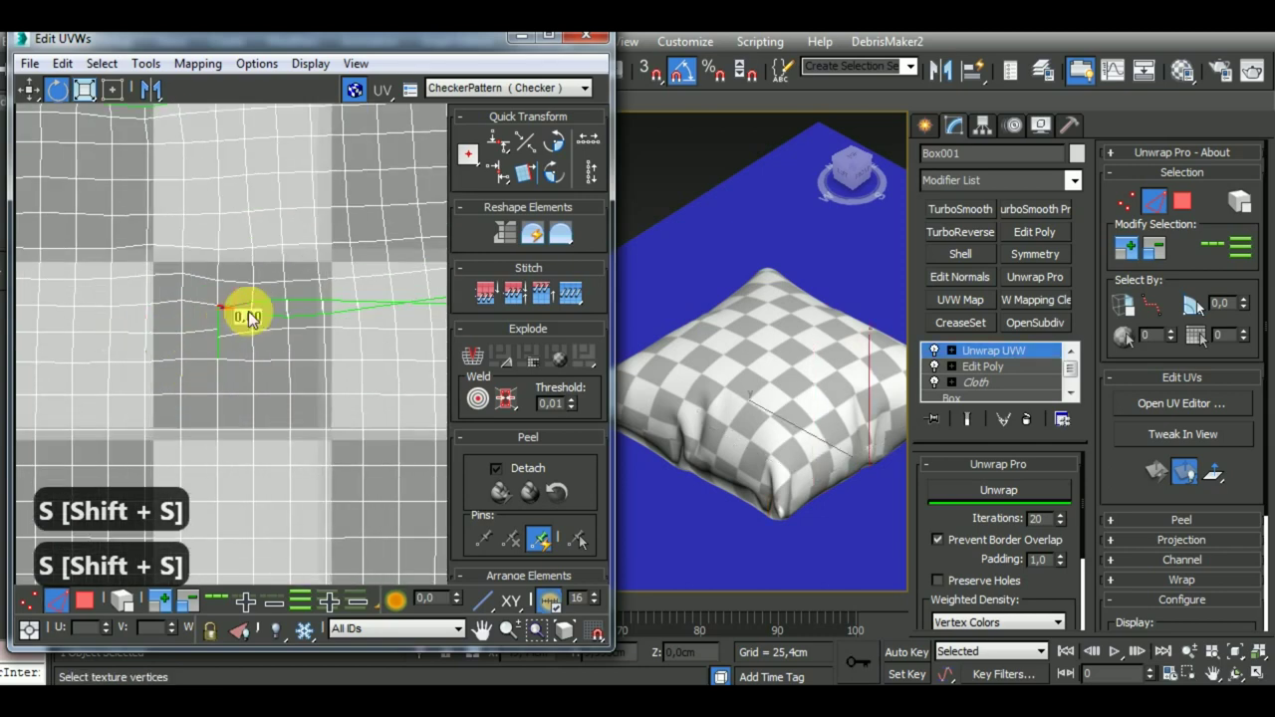
pyautogui.press('shift+s')
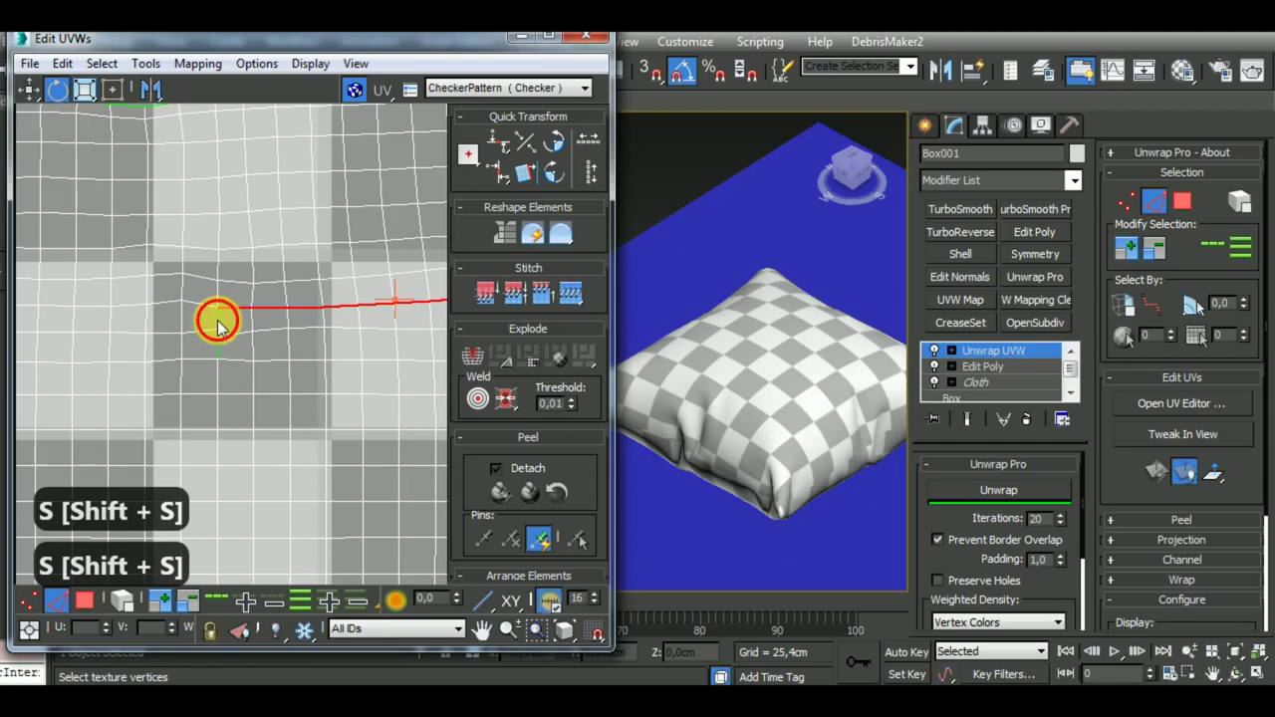
pyautogui.press('shift+s')
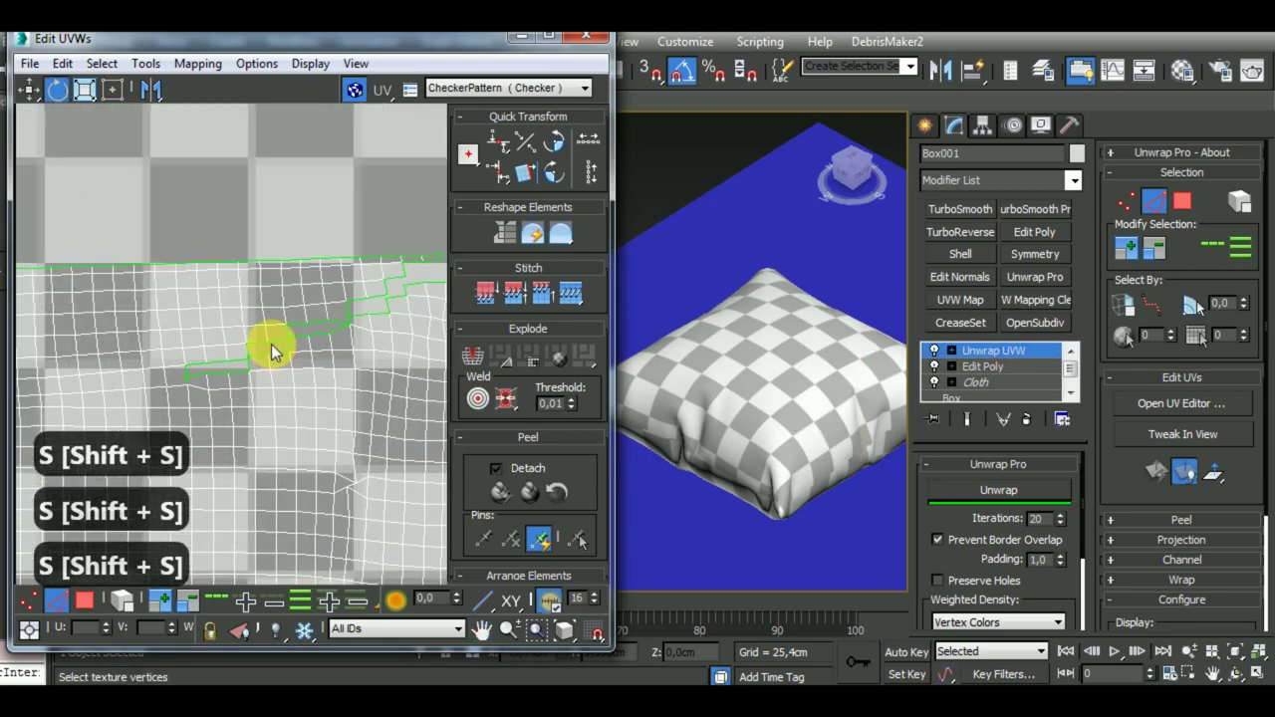
pyautogui.press('shift+s')
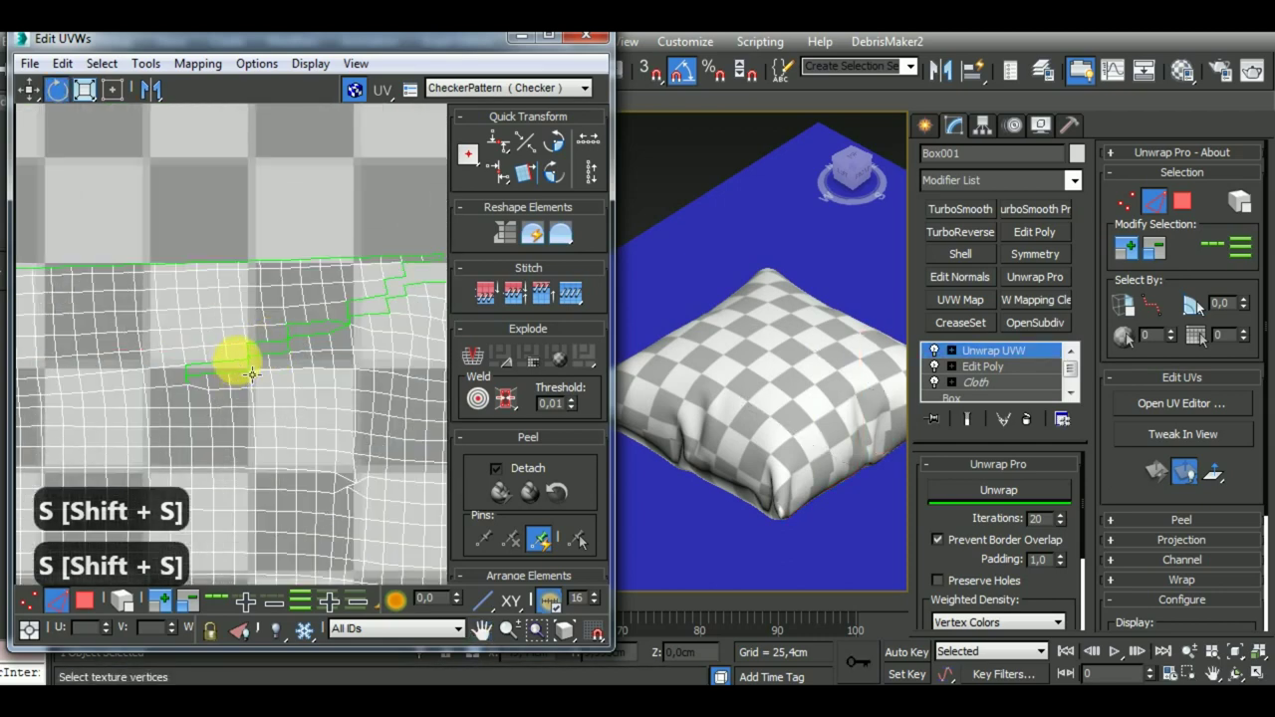
pyautogui.press('shift+s')
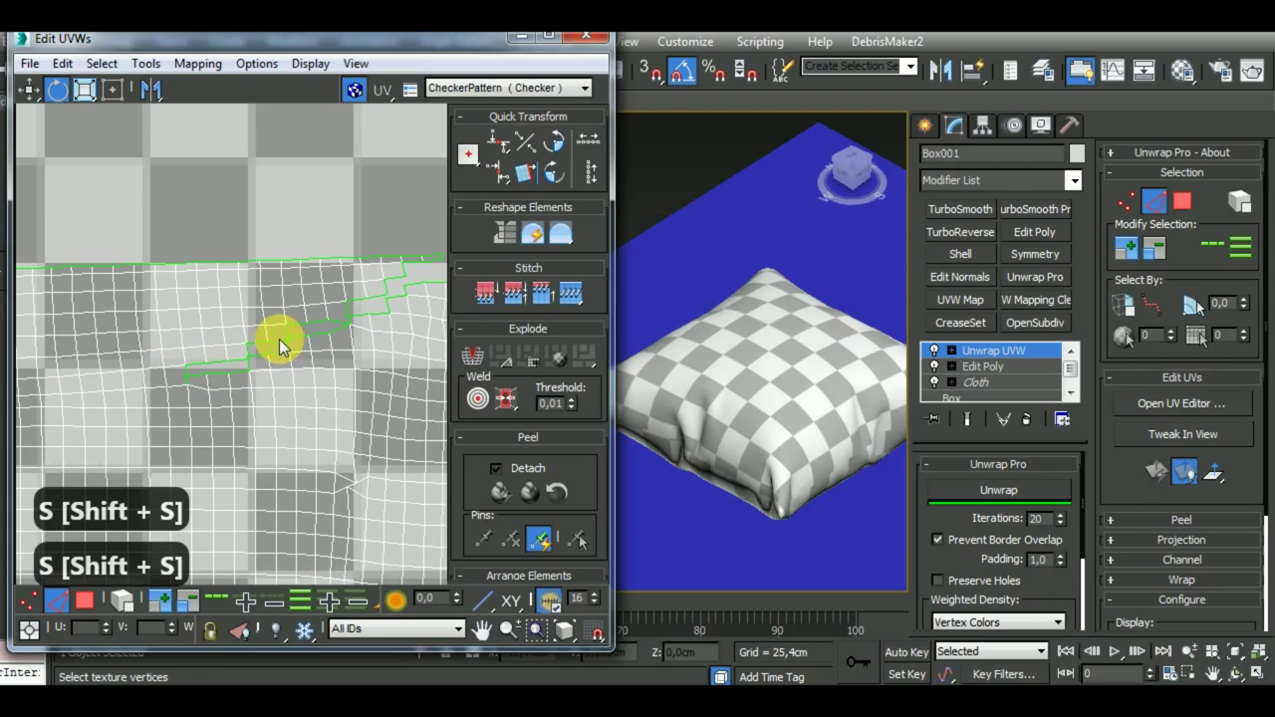
pyautogui.press('shift+s')
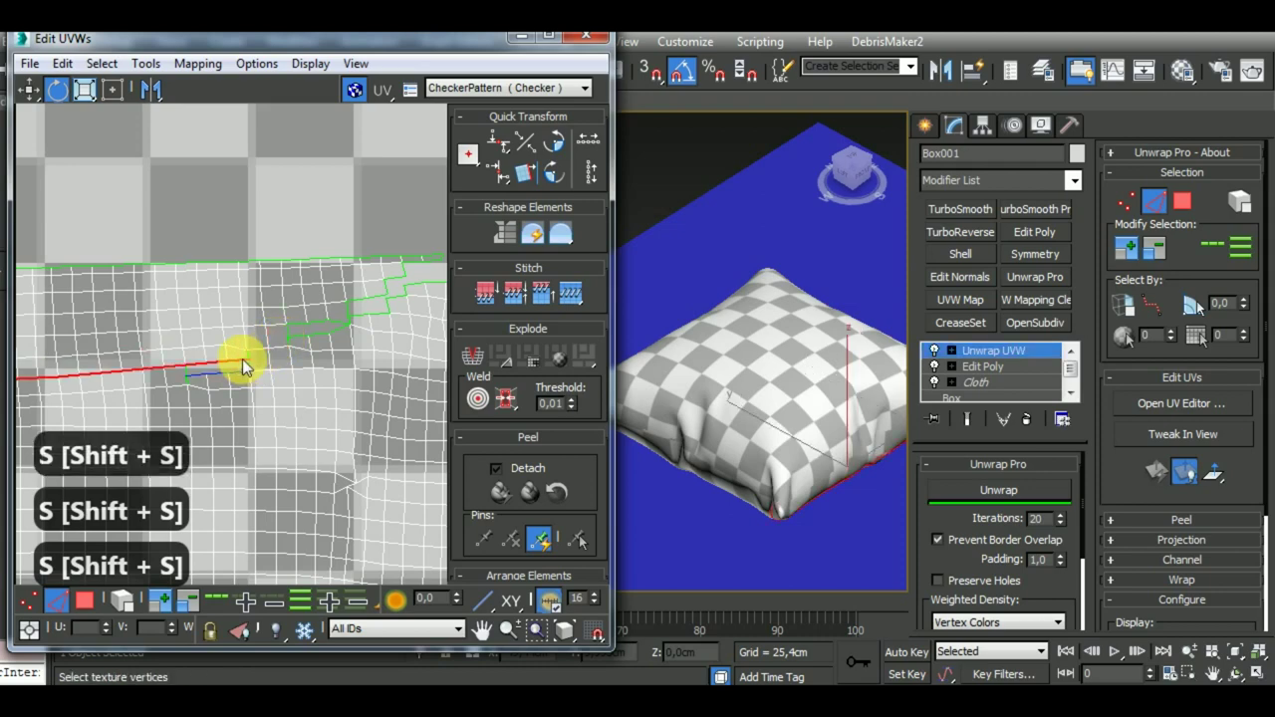
pyautogui.press('shift+s')
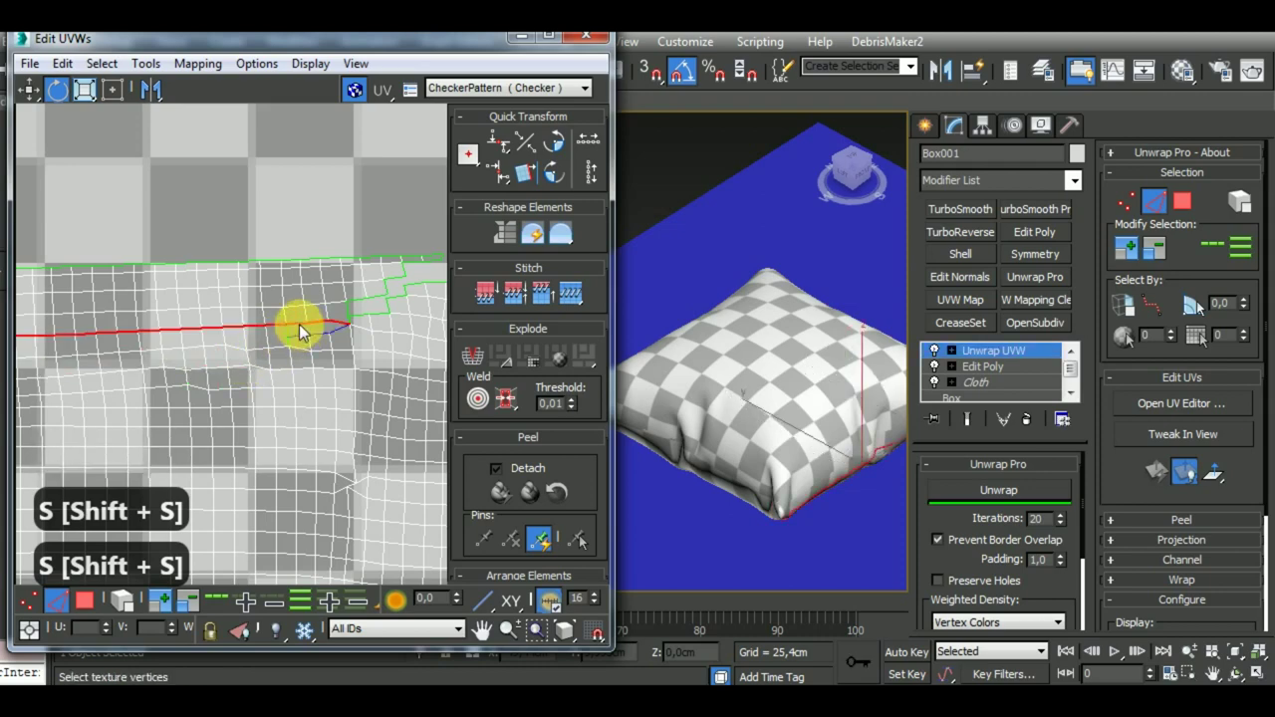
pyautogui.press('shift+s')
pyautogui.press('shift+s')
pyautogui.press('shift+s')
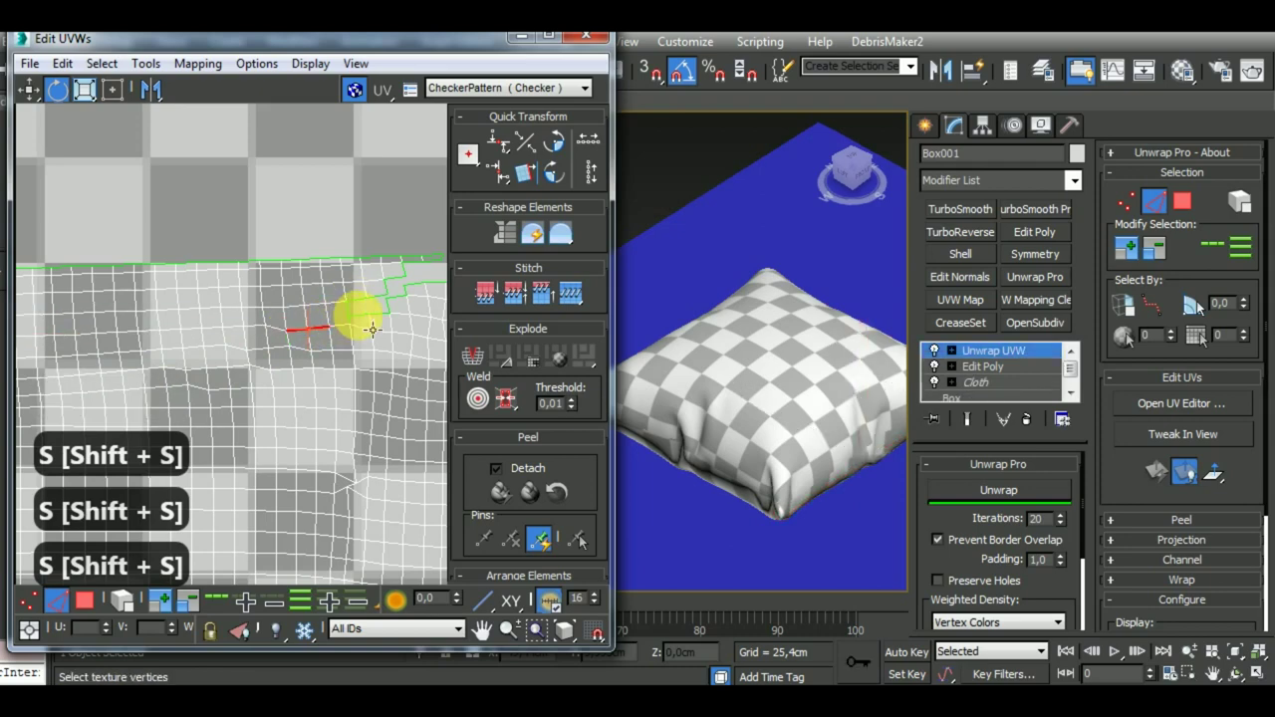
pyautogui.press('shift+s')
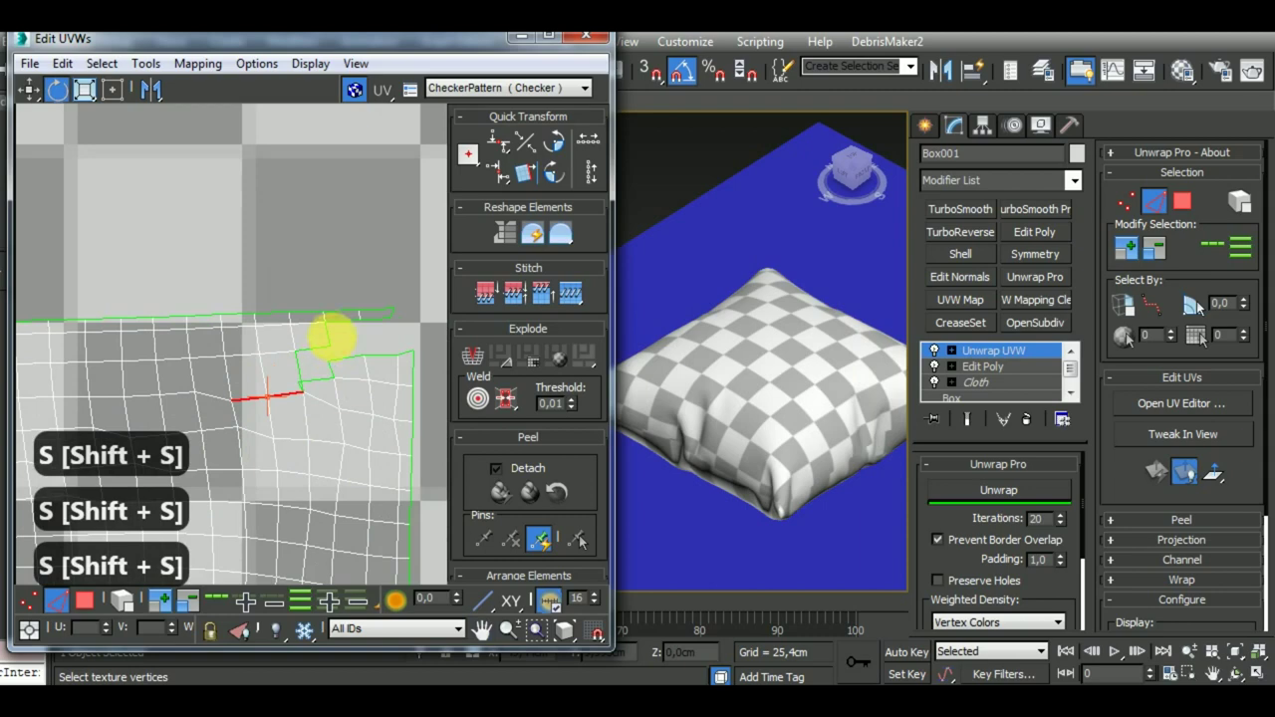
pyautogui.press('shift+s')
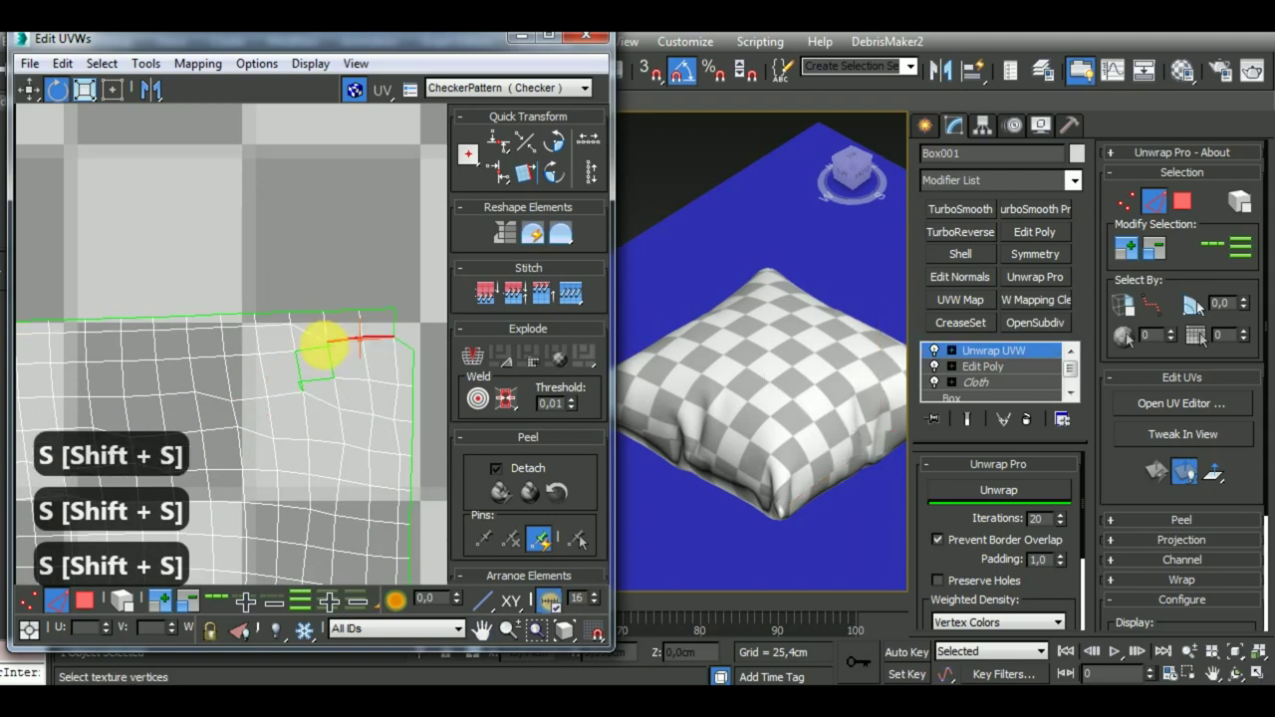
pyautogui.press('shift+s')
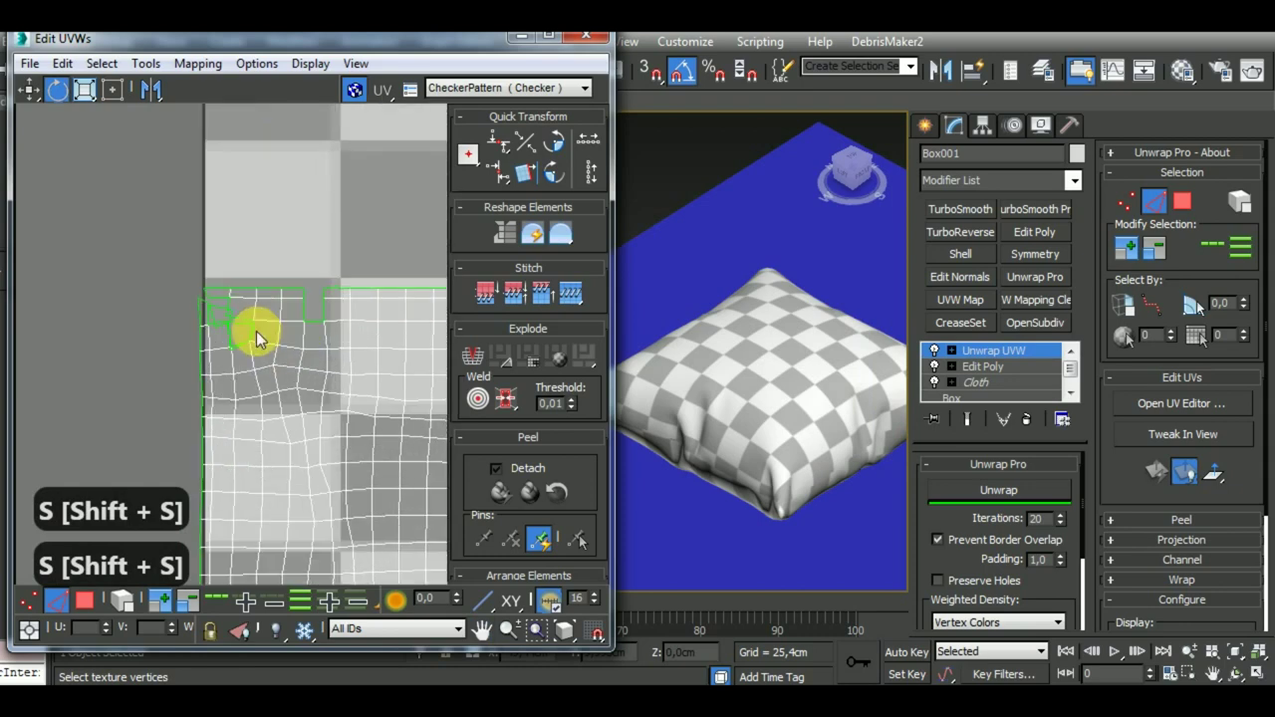
pyautogui.press('shift+s')
pyautogui.press('shift+s')
pyautogui.press('shift+s')
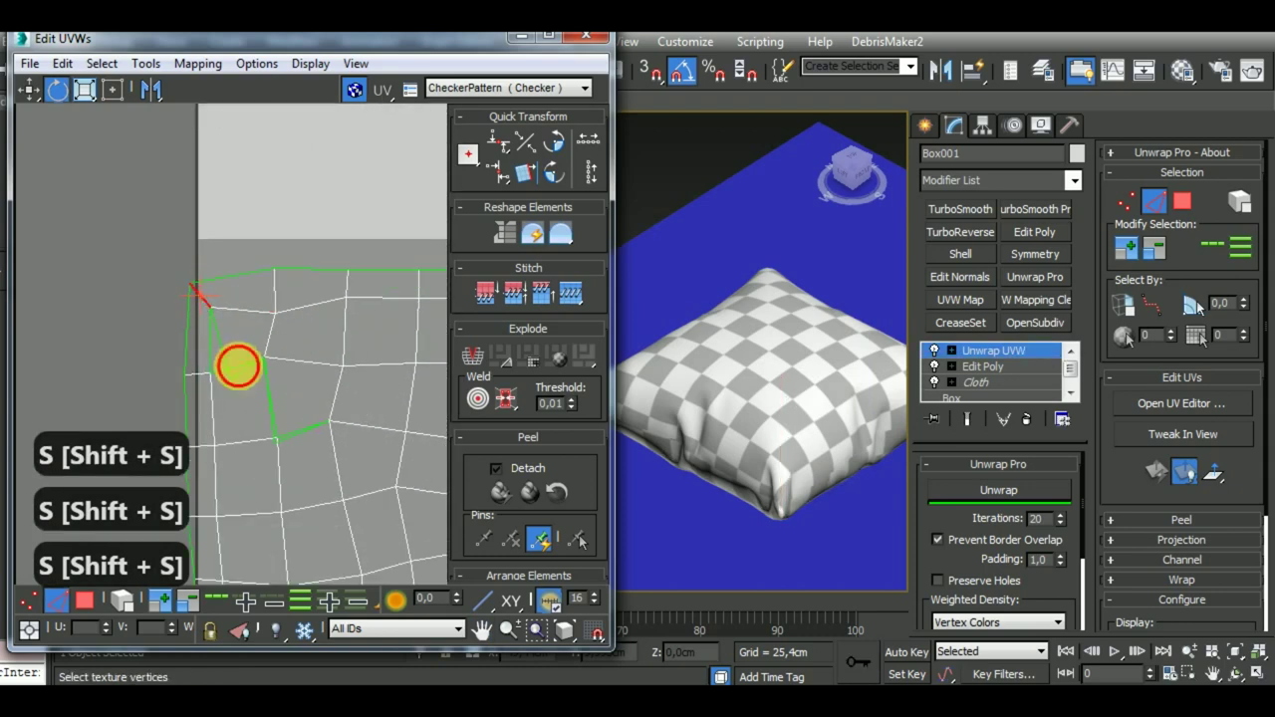
pyautogui.press('shift+s')
pyautogui.press('shift+s')
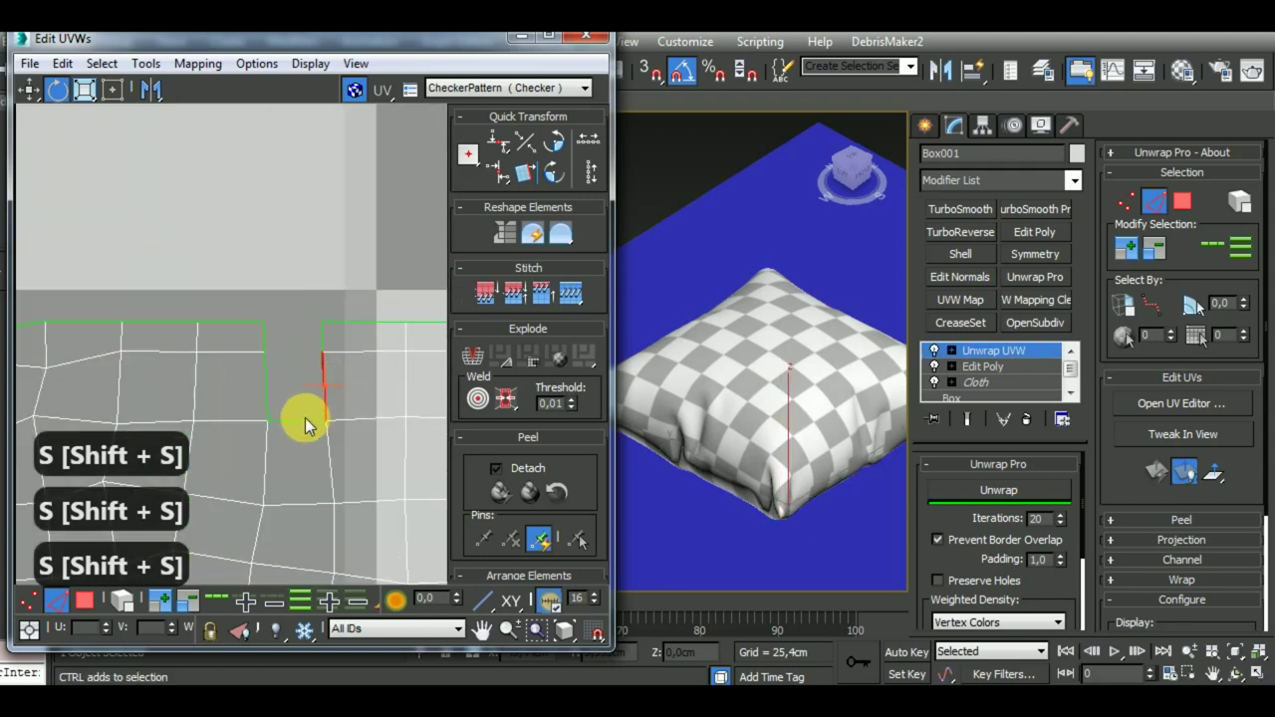
pyautogui.press('shift+s')
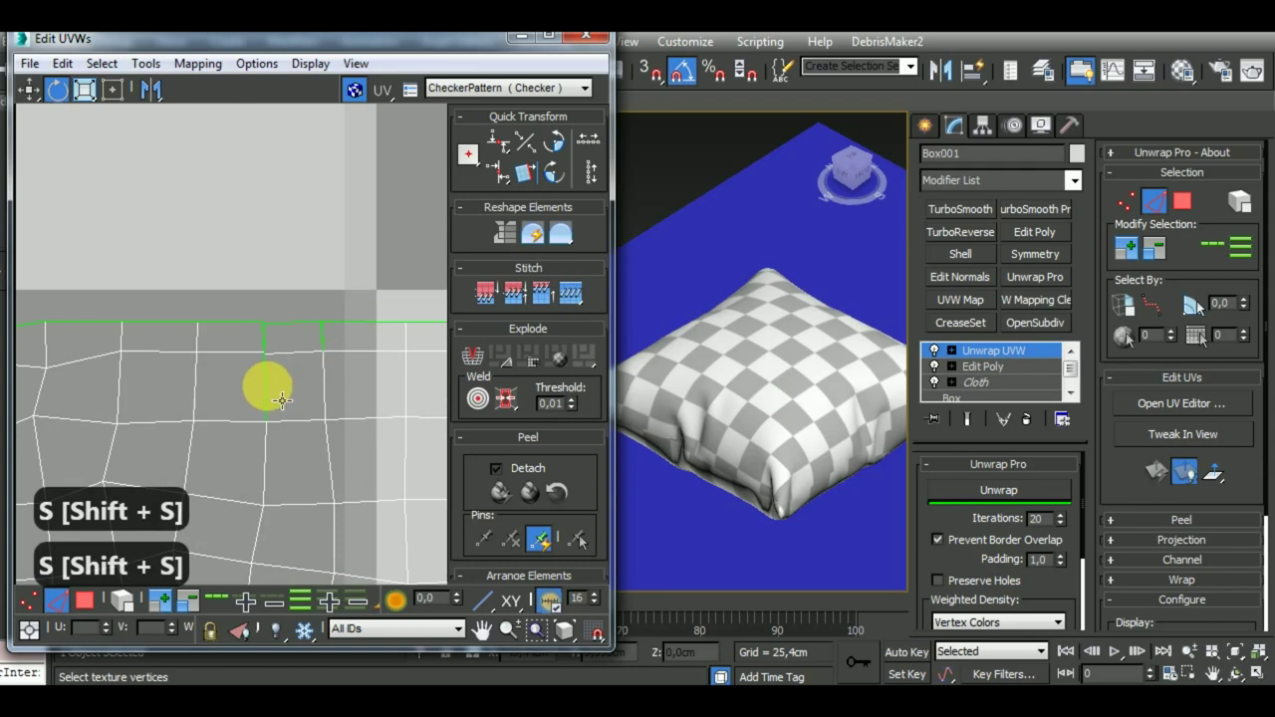
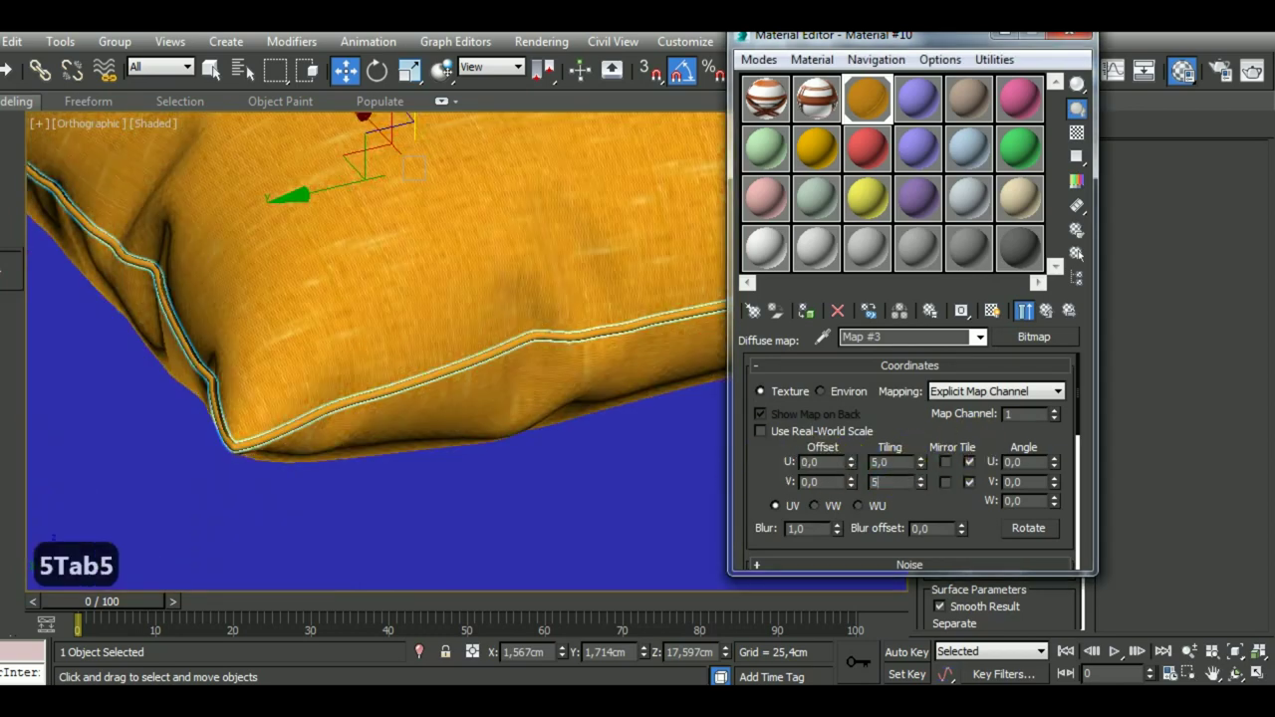
# Set the tiling to 5 on the Diffuse, Roughness and Bump bitmap coordinates of the pillow fabric
pyautogui.press('Tab')
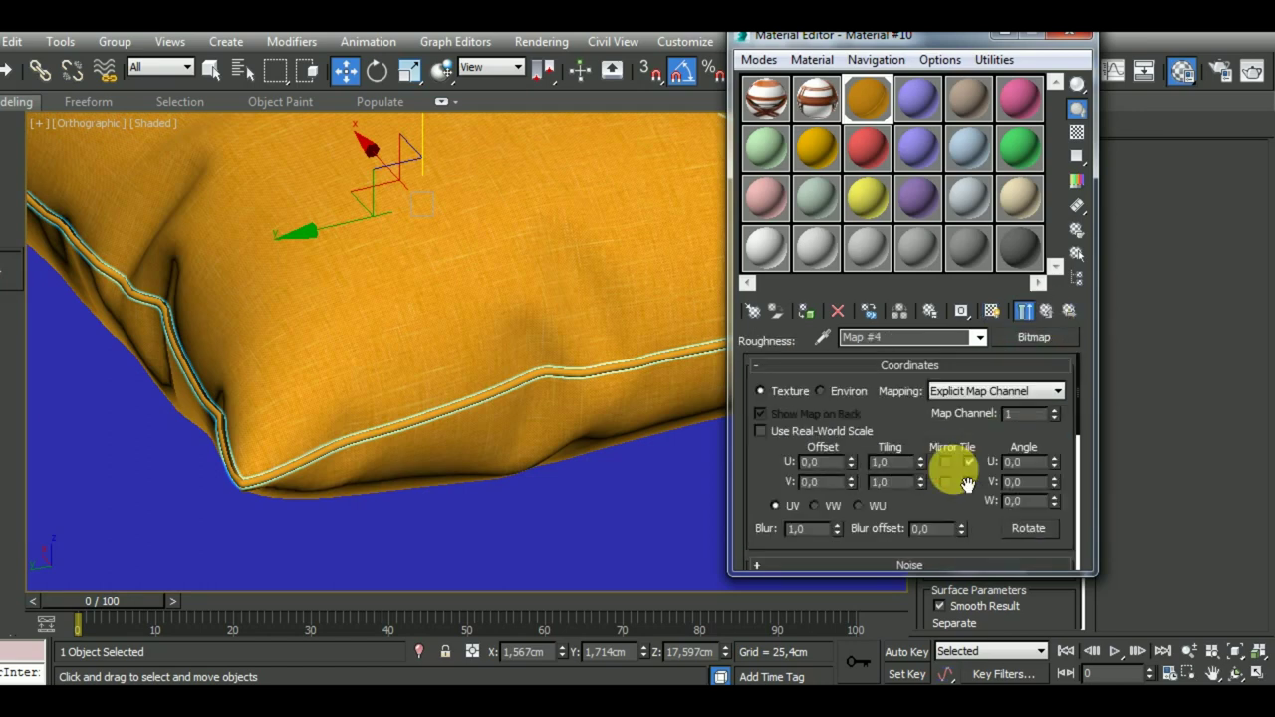
pyautogui.press('5')
pyautogui.press('Tab')
pyautogui.press('5')
pyautogui.press('Tab')
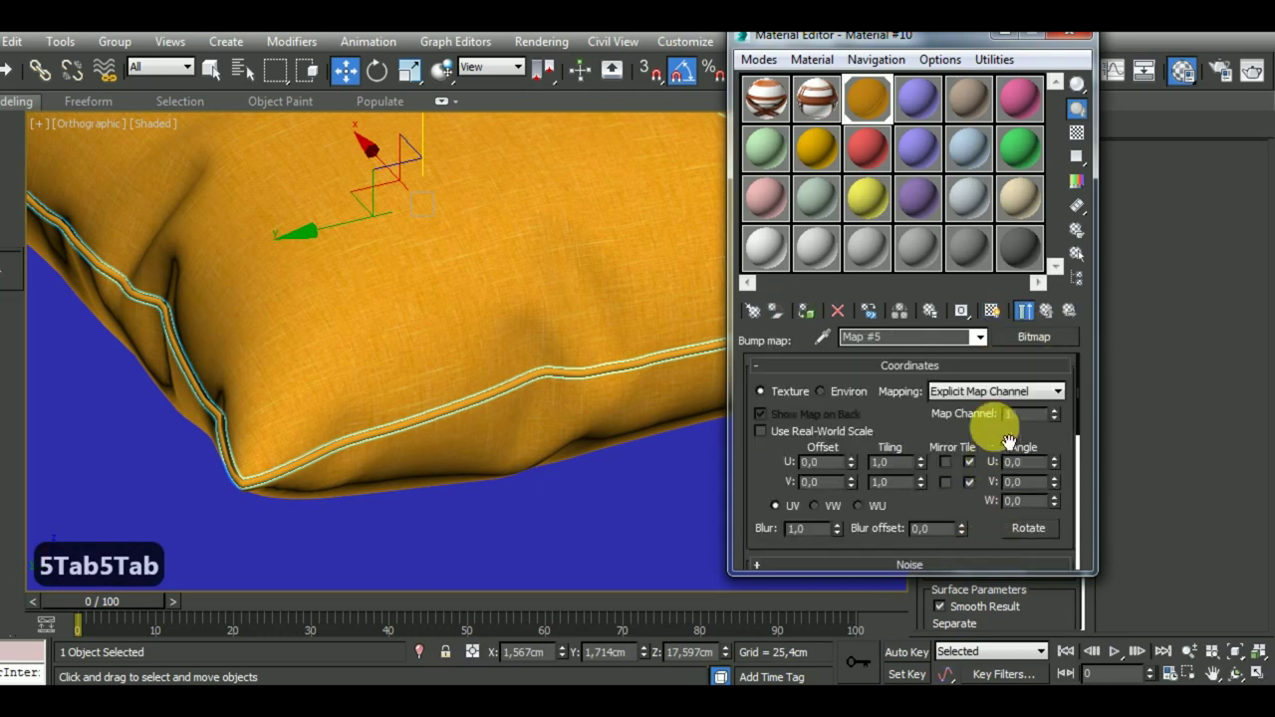
pyautogui.press('5')
pyautogui.press('Tab')
pyautogui.press('5')
pyautogui.press('Tab')
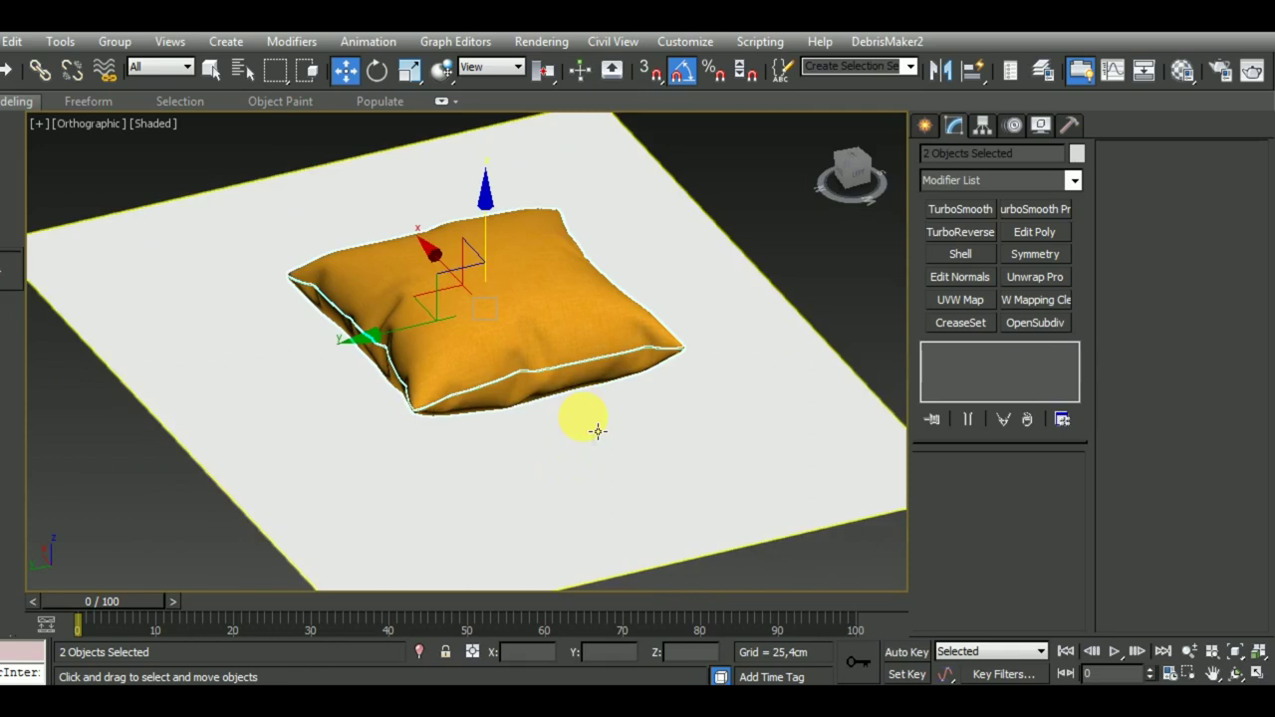
# Raise the back edges of Plane001 along Z to curve it into a seamless backdrop behind the pillow
pyautogui.press('f')
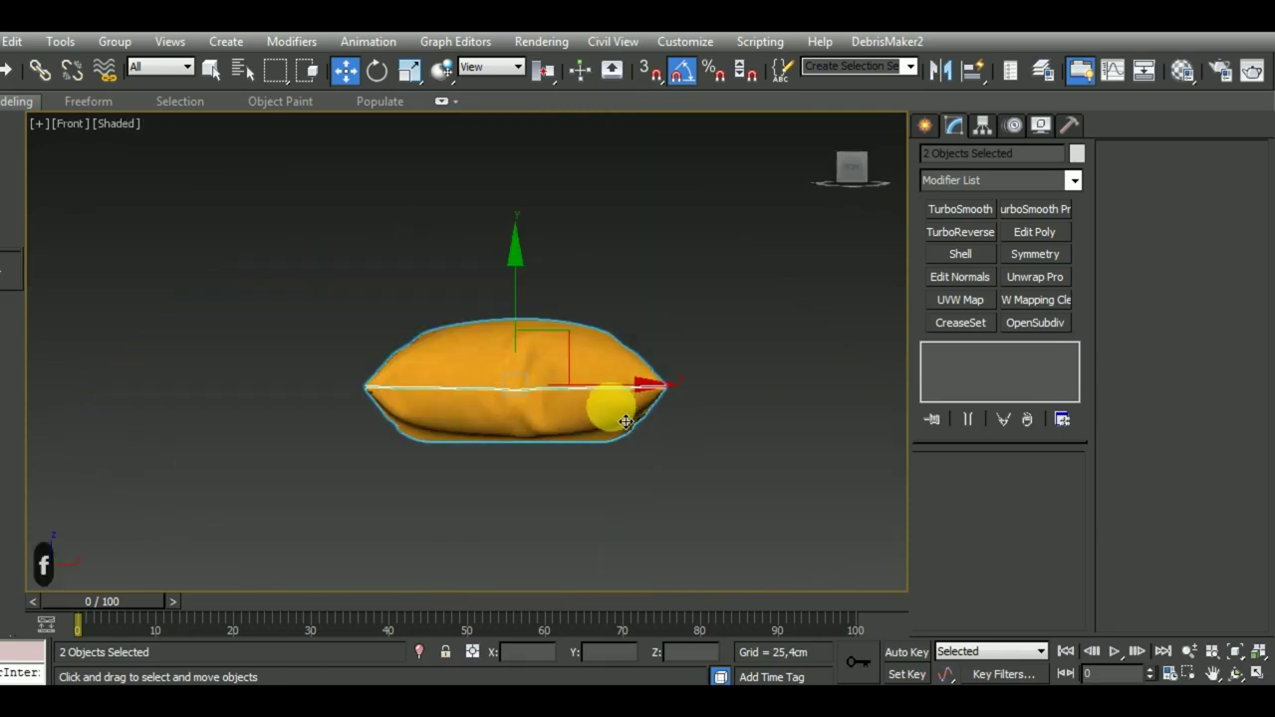
pyautogui.press('F4')
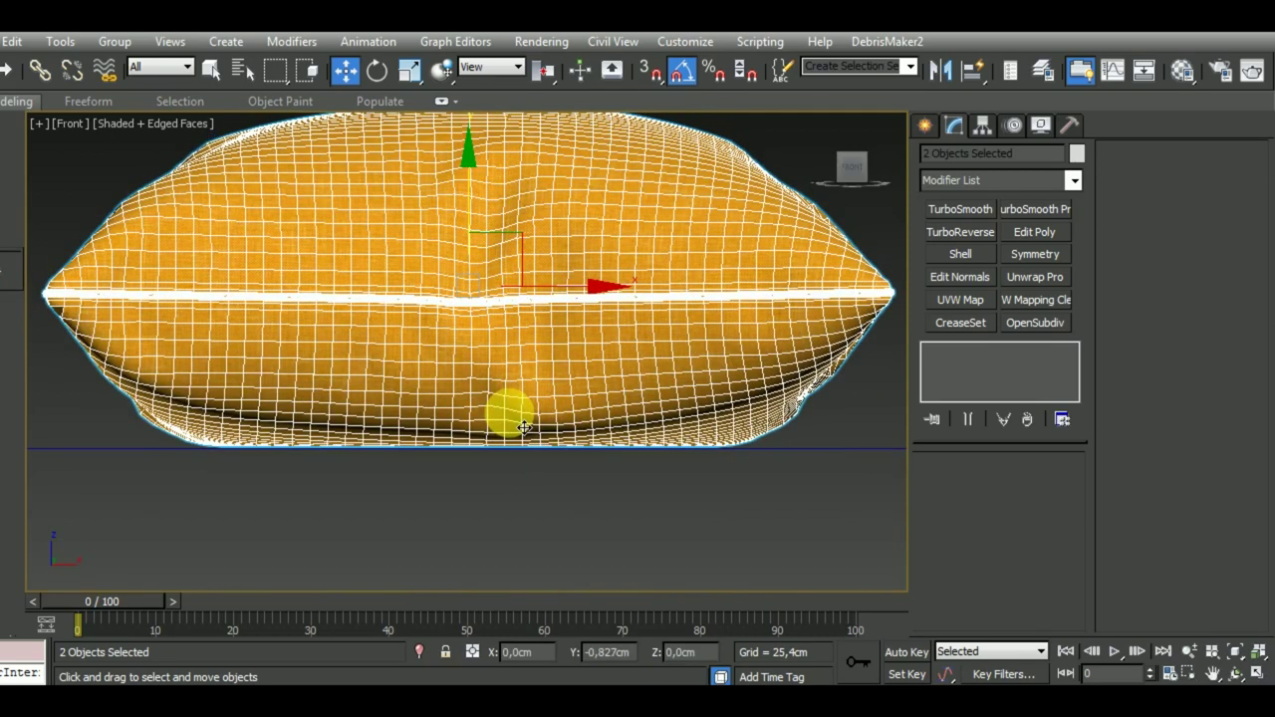
pyautogui.press('p')
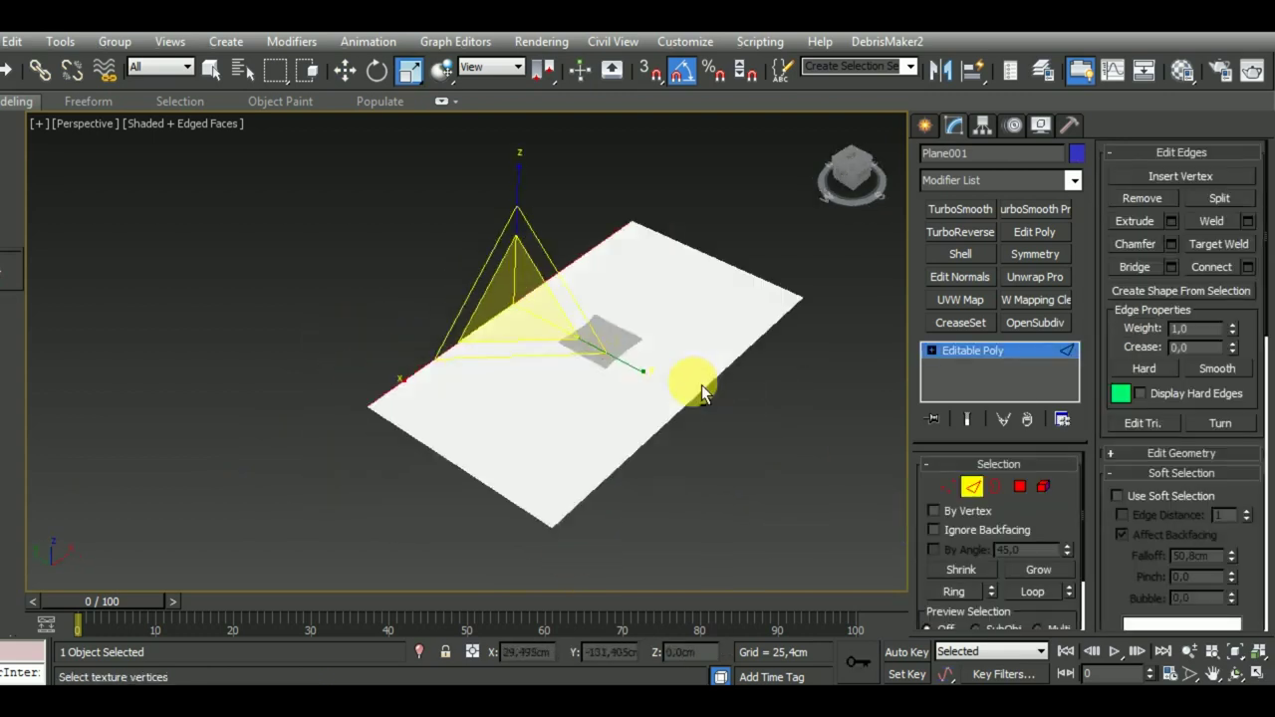
pyautogui.press('q')
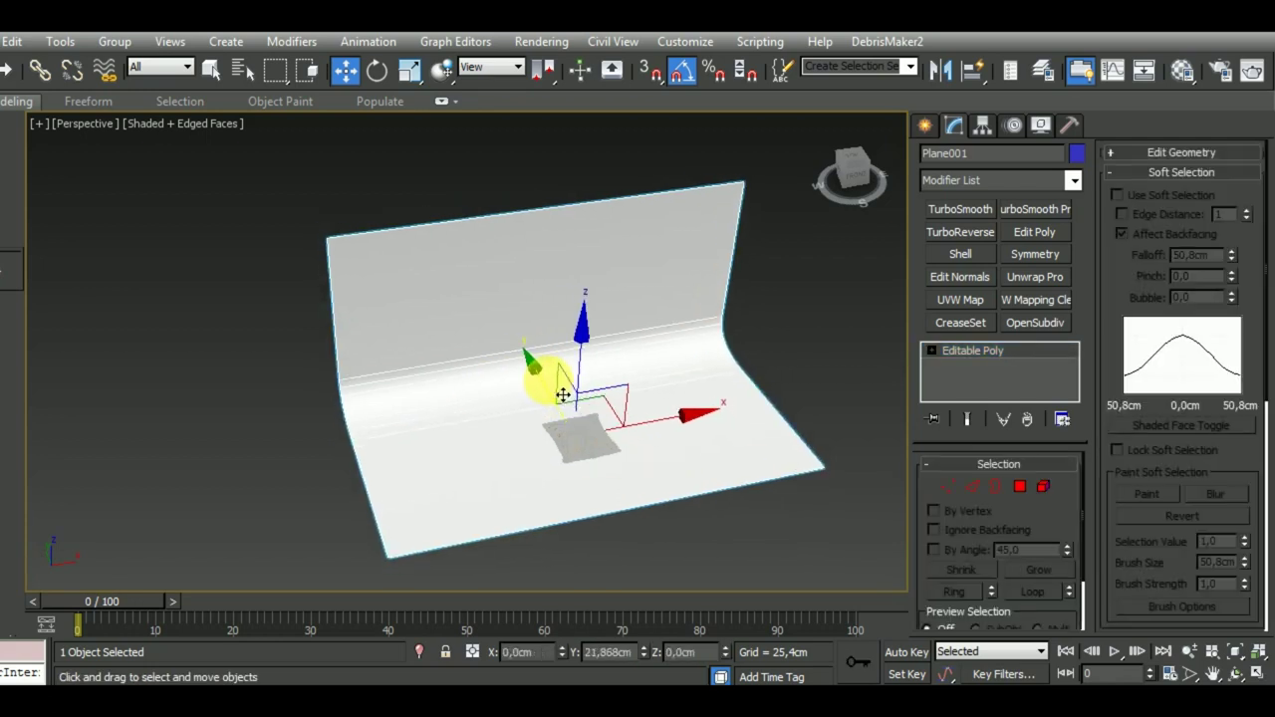
pyautogui.press('t')
# Draw a VRay plane light in the Top view, lift it above the pillow and set its multiplier to 10
pyautogui.write('tztztz')
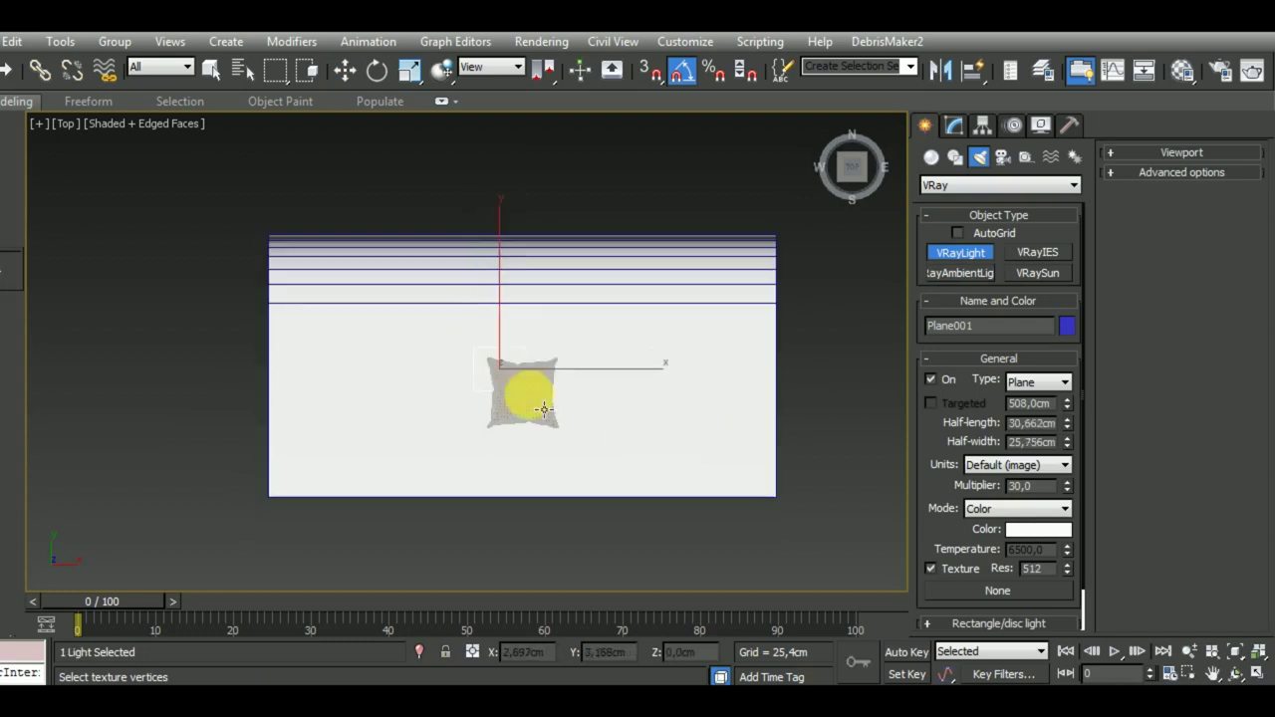
pyautogui.press('f')
pyautogui.press('q')
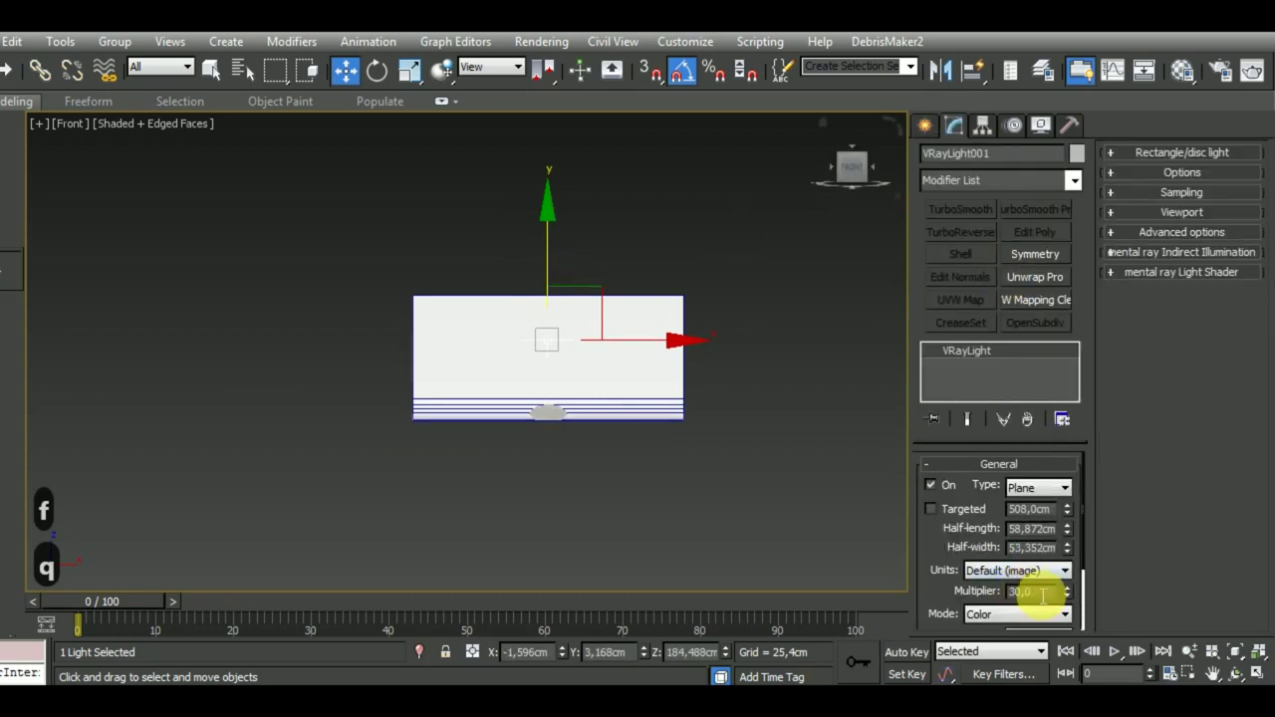
pyautogui.write('10')
pyautogui.press('Return')
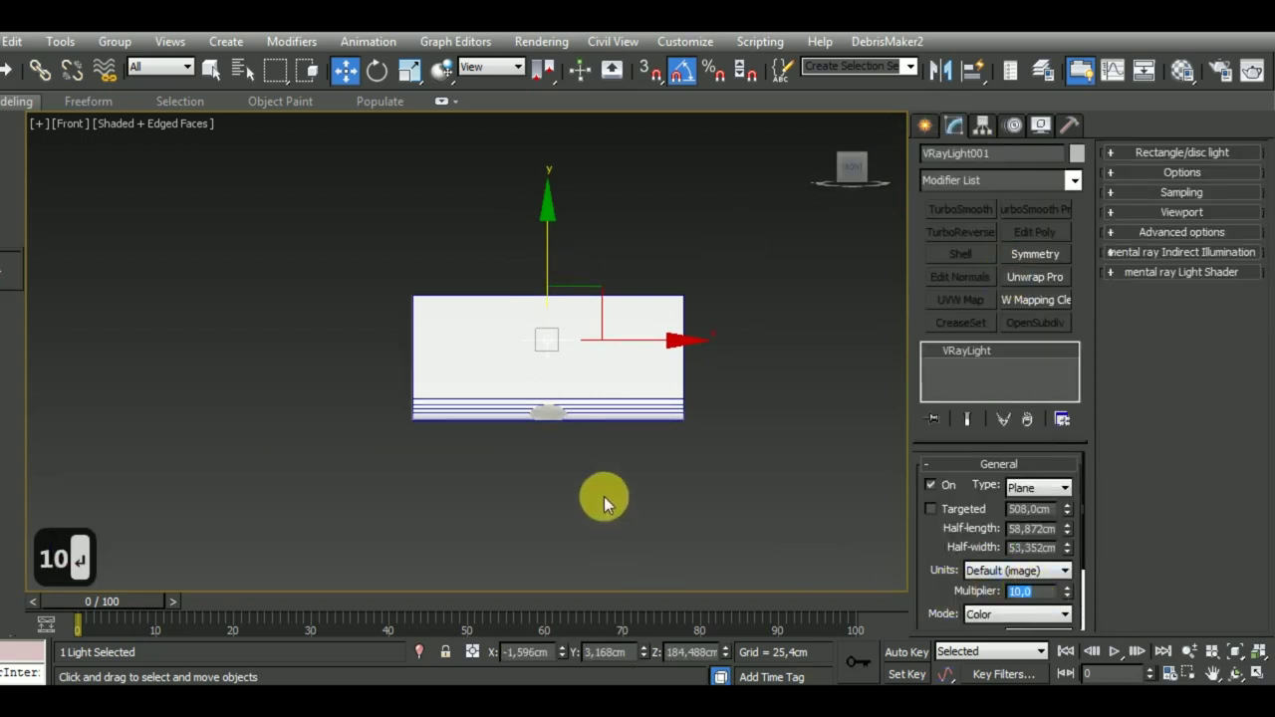
pyautogui.press('p')
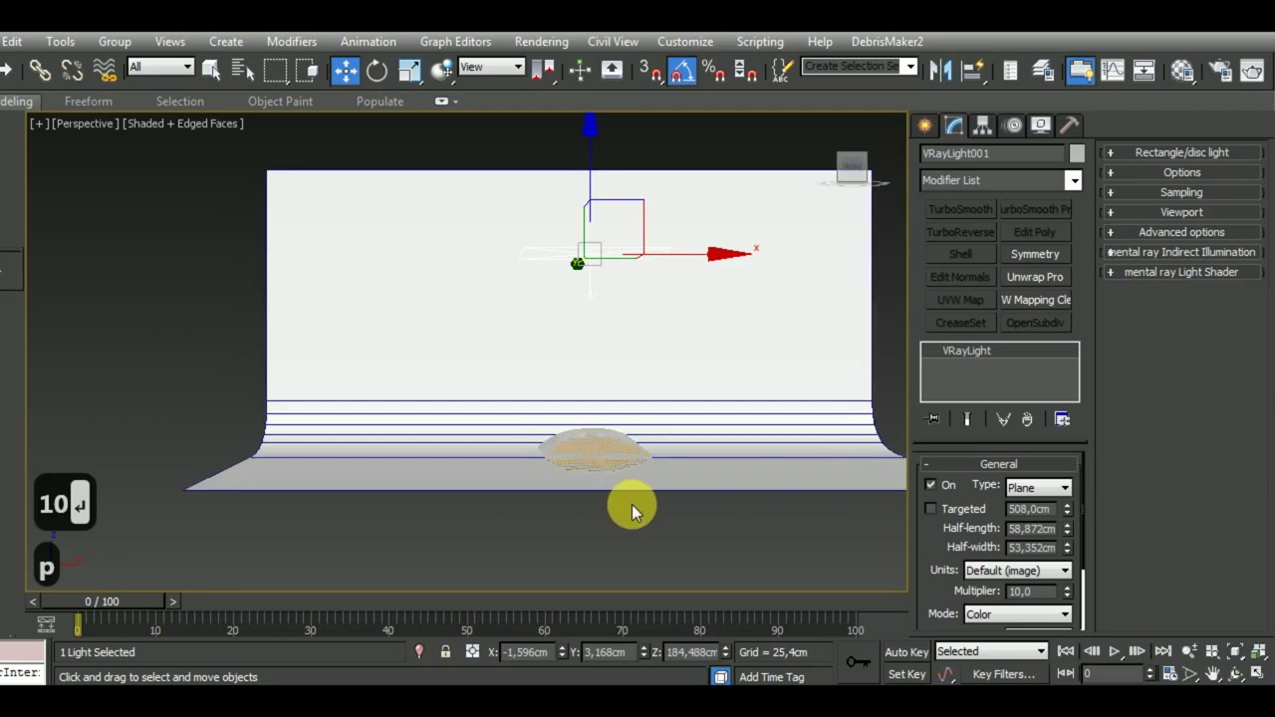